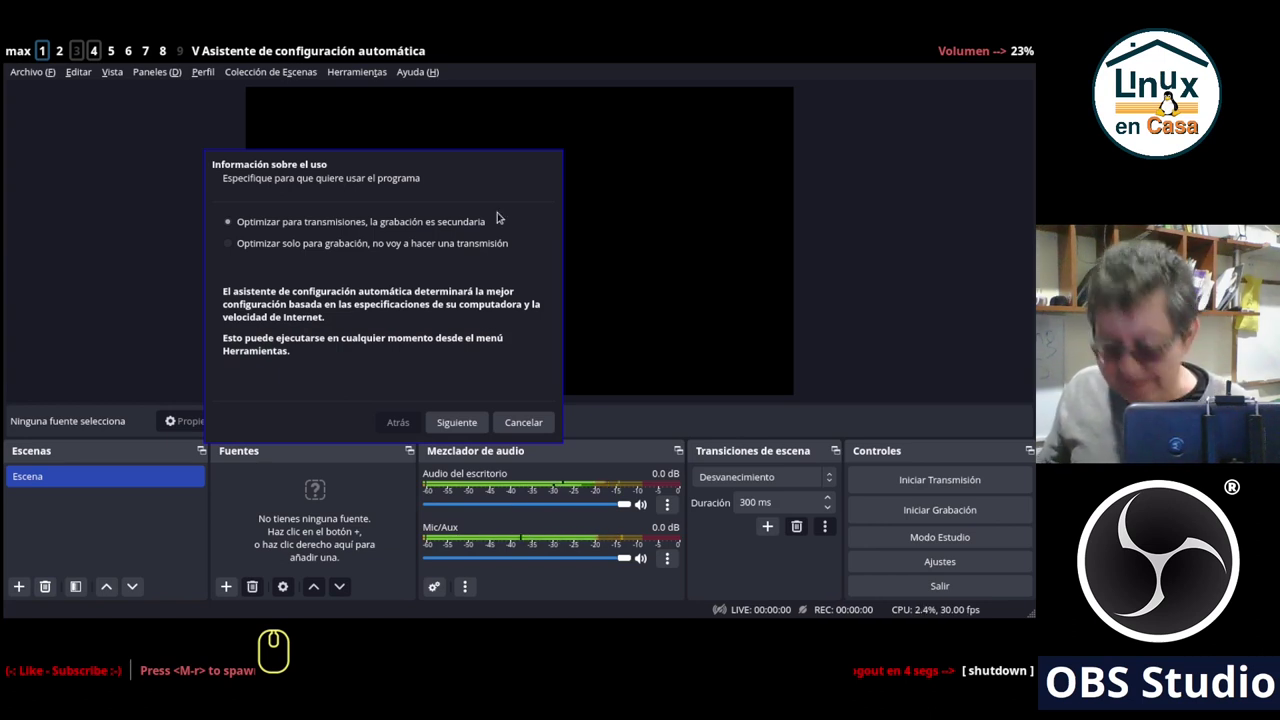
# Move the auto-configuration wizard to the centre and cancel it.
pyautogui.moveTo(999, 272); pyautogui.dragTo(602, 128)
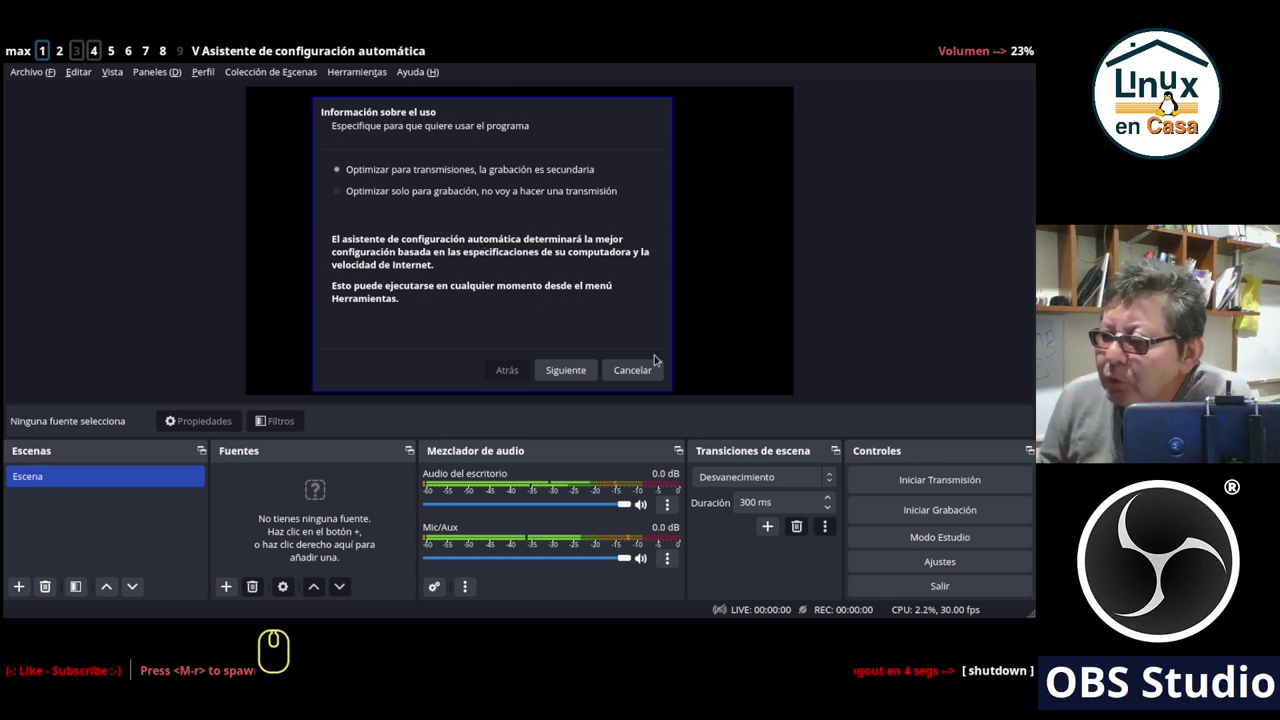
pyautogui.click(635, 379)
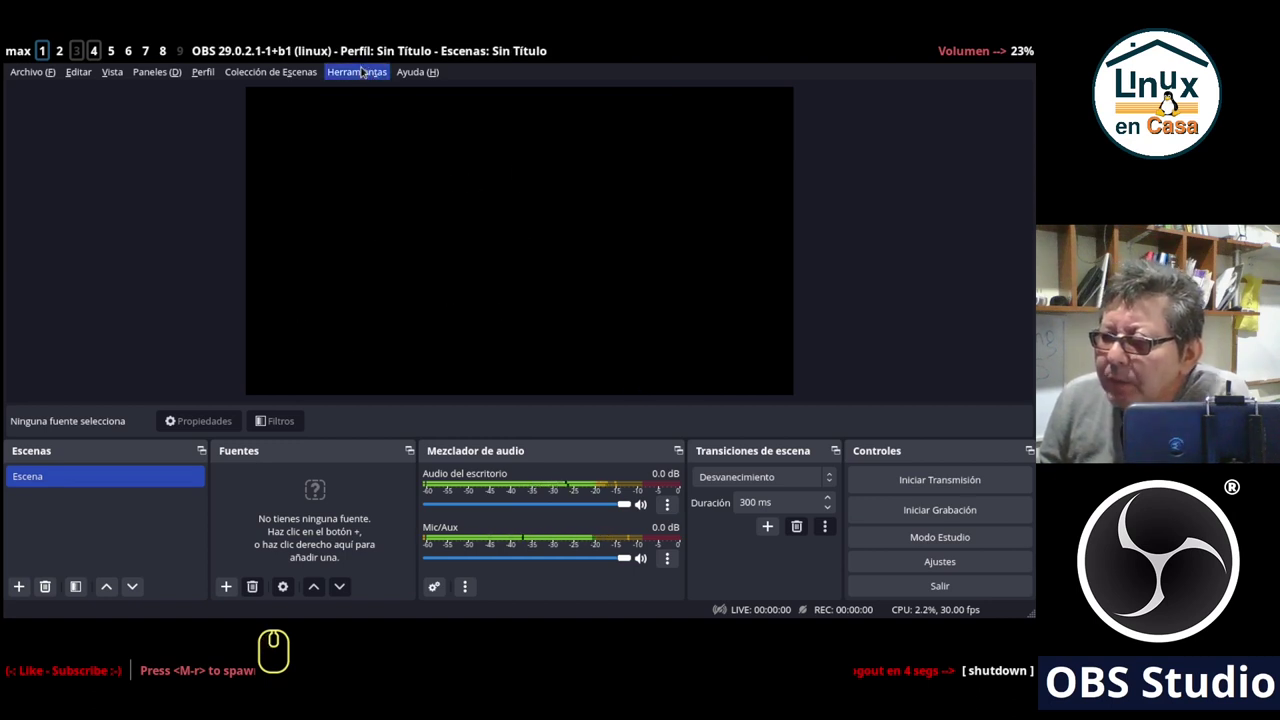
pyautogui.click(359, 72)
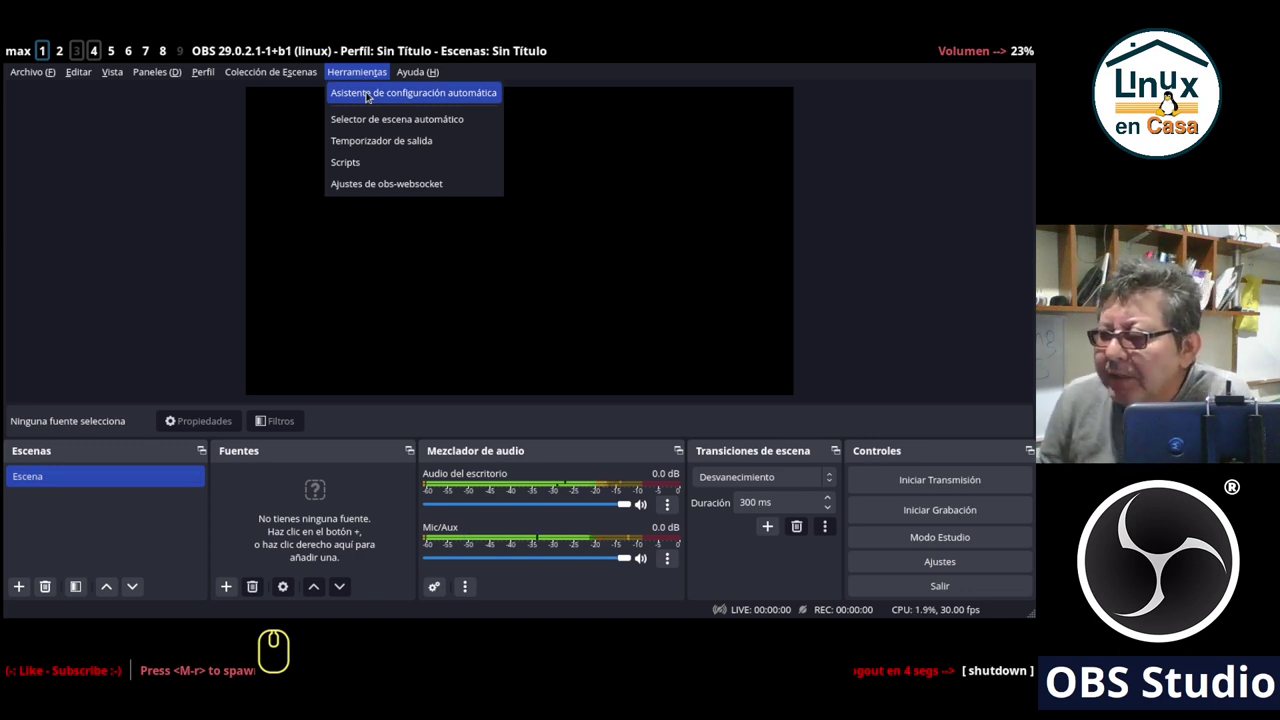
pyautogui.click(363, 89)
pyautogui.moveTo(363, 89); pyautogui.dragTo(379, 76)
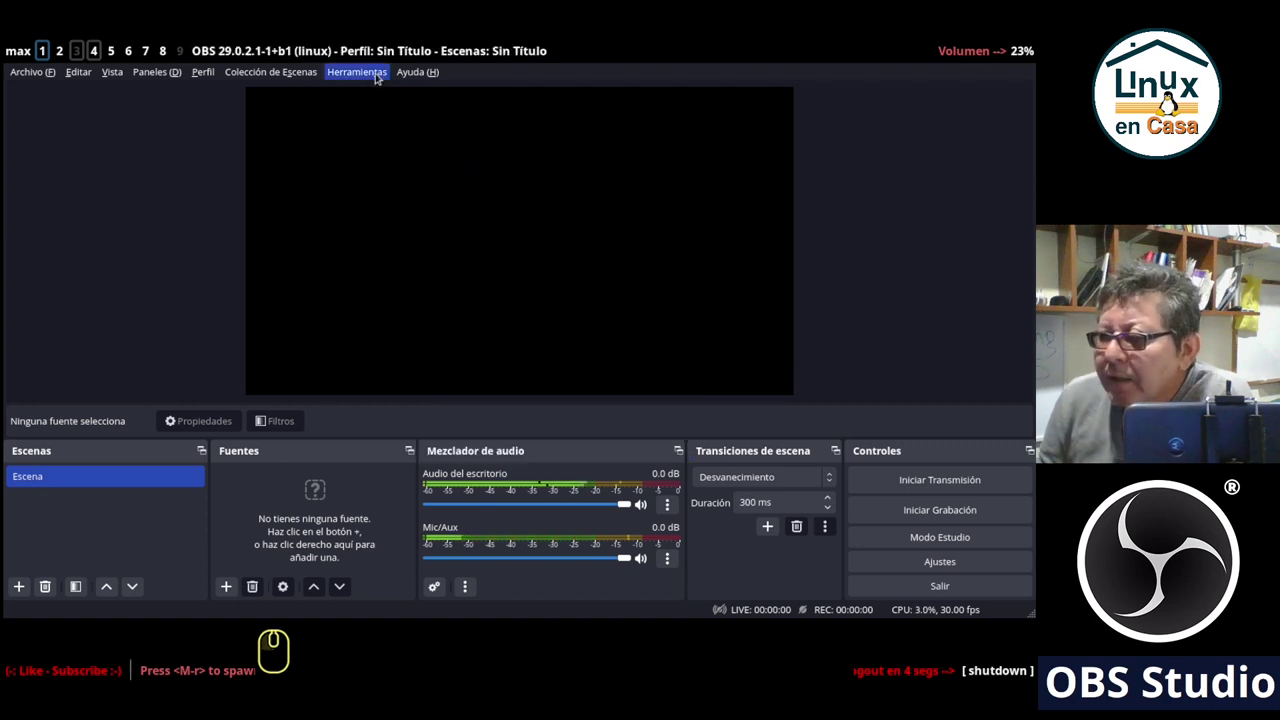
pyautogui.press('super+w')
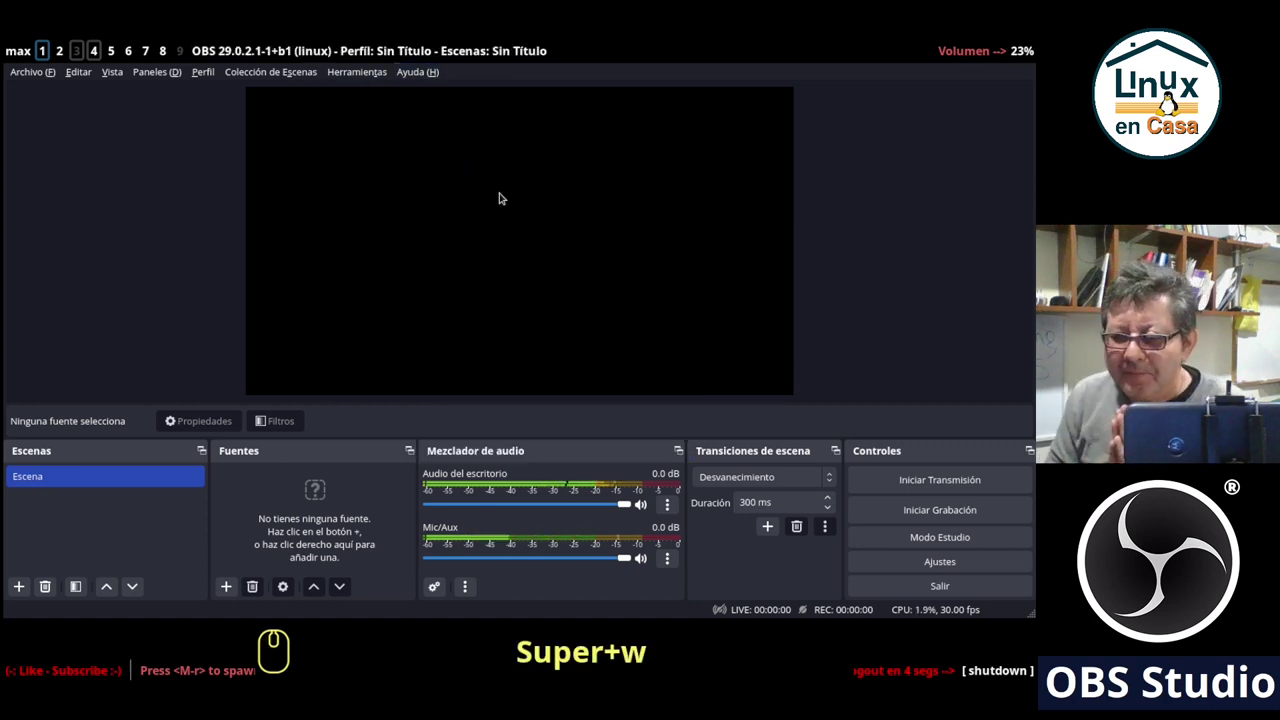
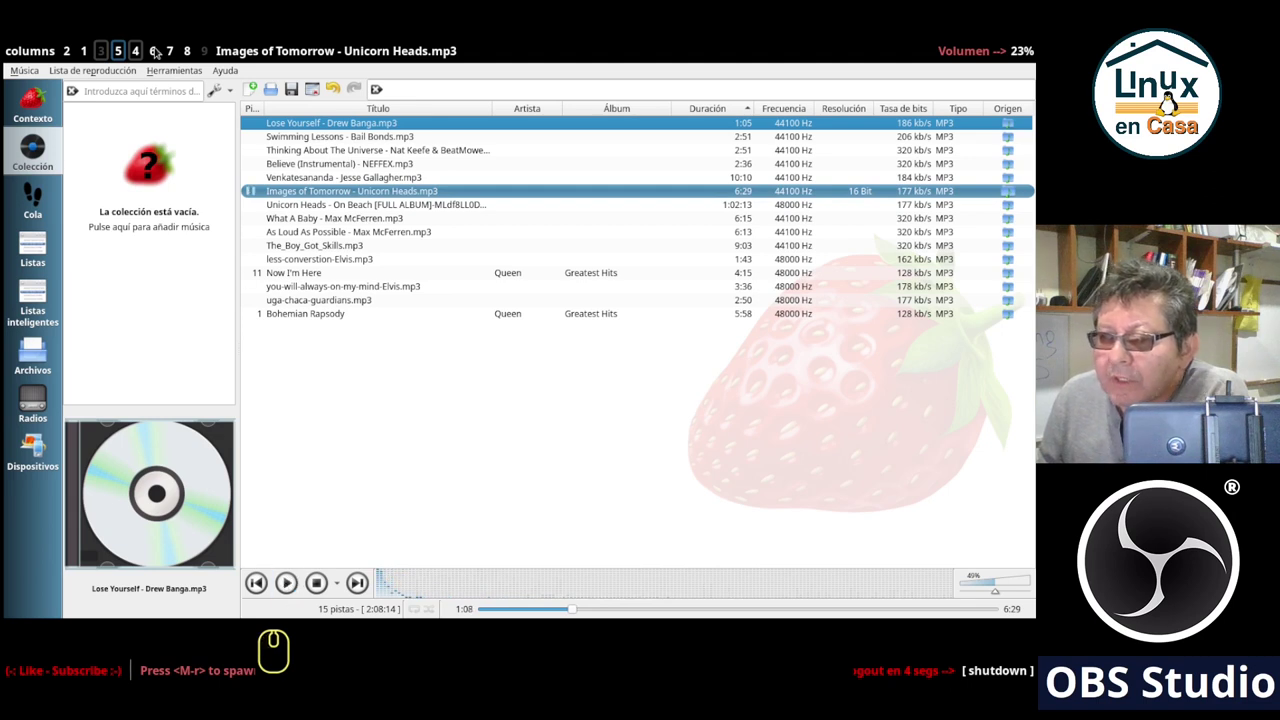
# Switch to the browser tab with the YouTube Studio live streaming dashboard.
pyautogui.click(158, 50)
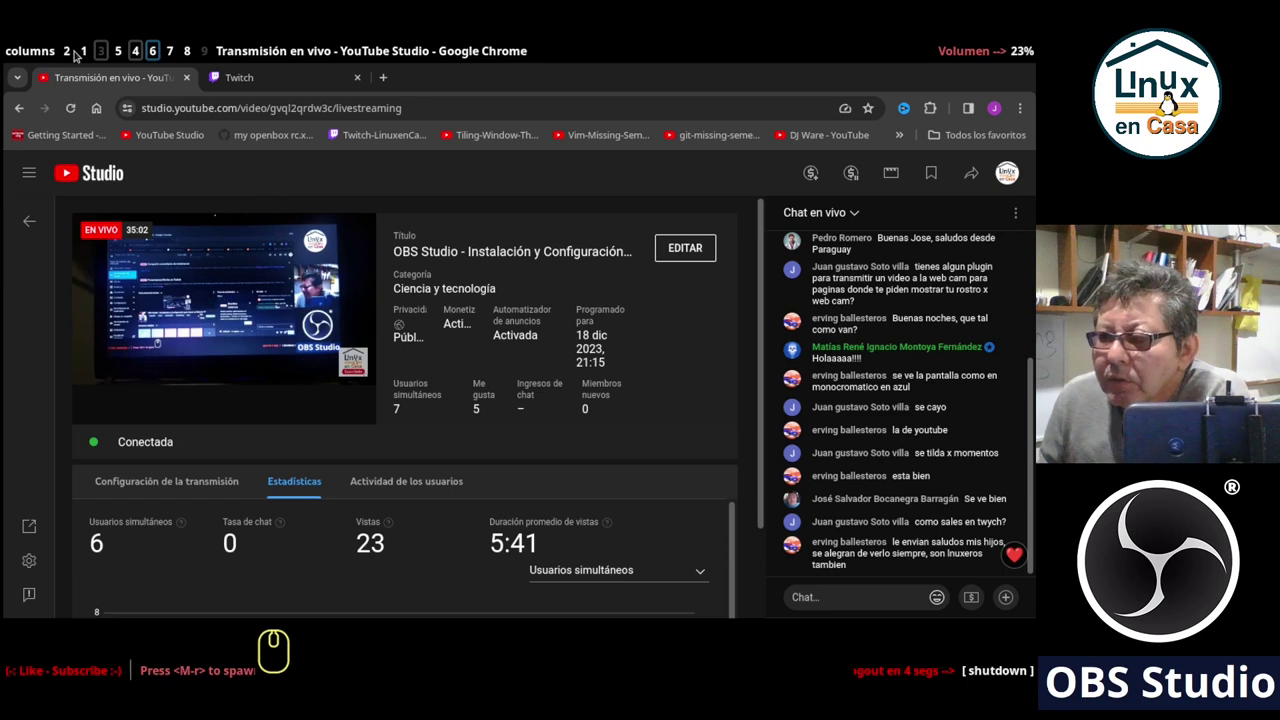
# Return from YouTube Studio to the OBS Studio workspace.
pyautogui.click(85, 51)
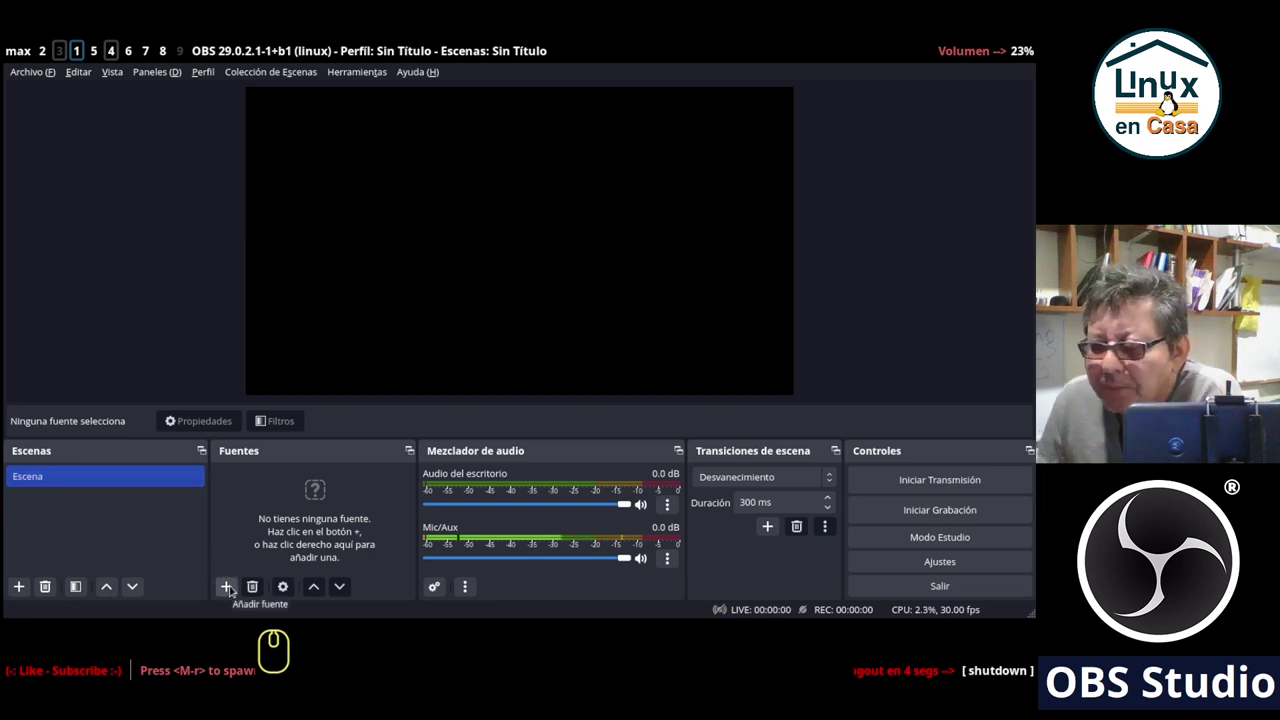
# Add a Captura de pantalla (XSHM) source named 'pantalla externa'.
pyautogui.click(227, 583)
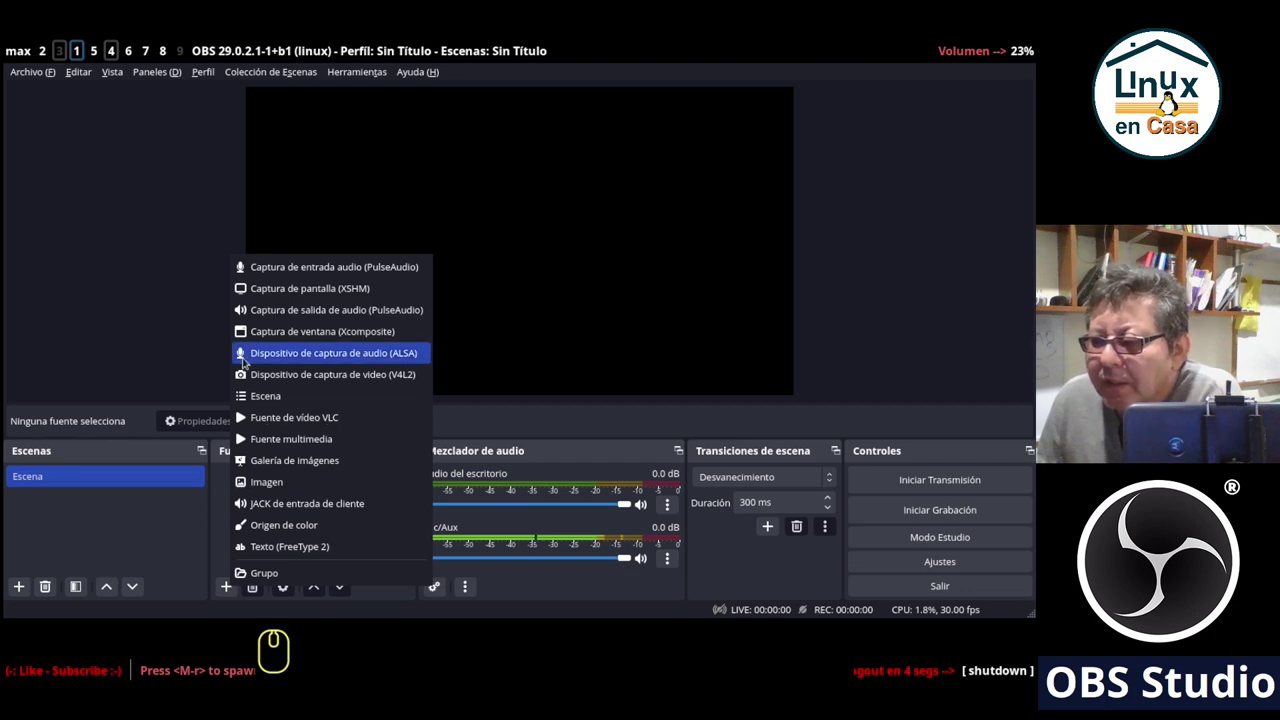
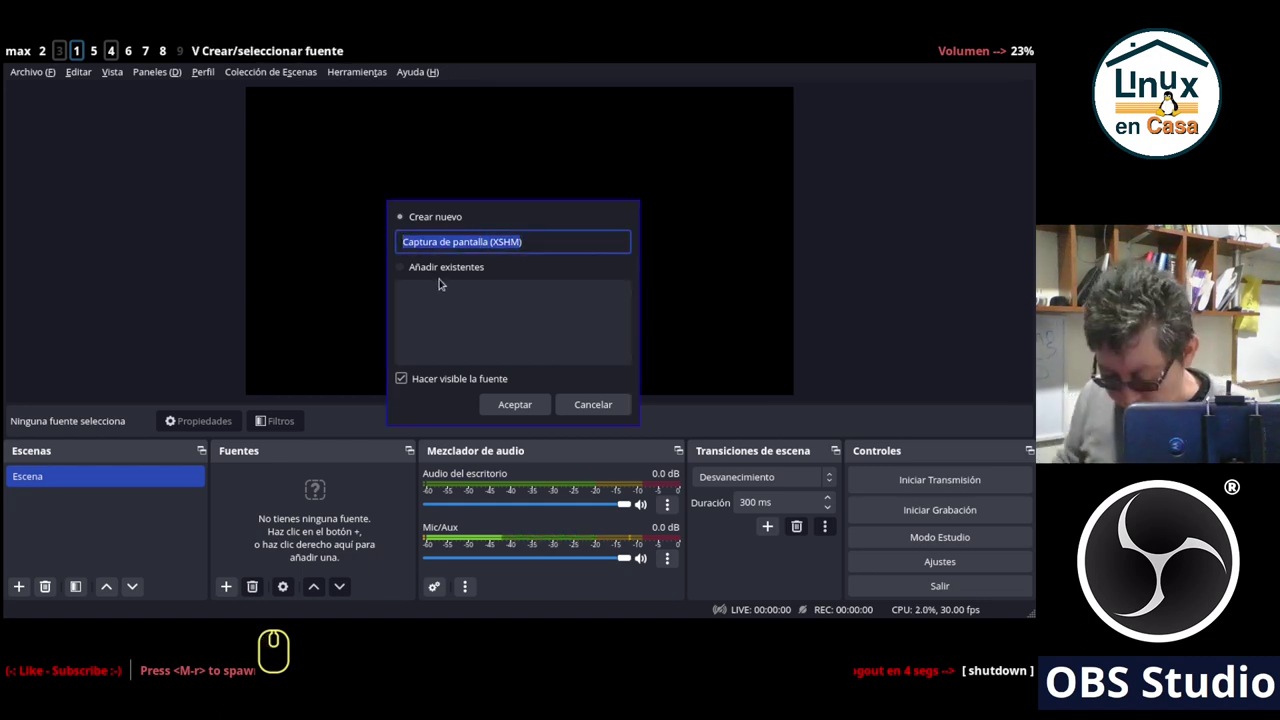
pyautogui.write('pantalla externa')
pyautogui.press('Delete')
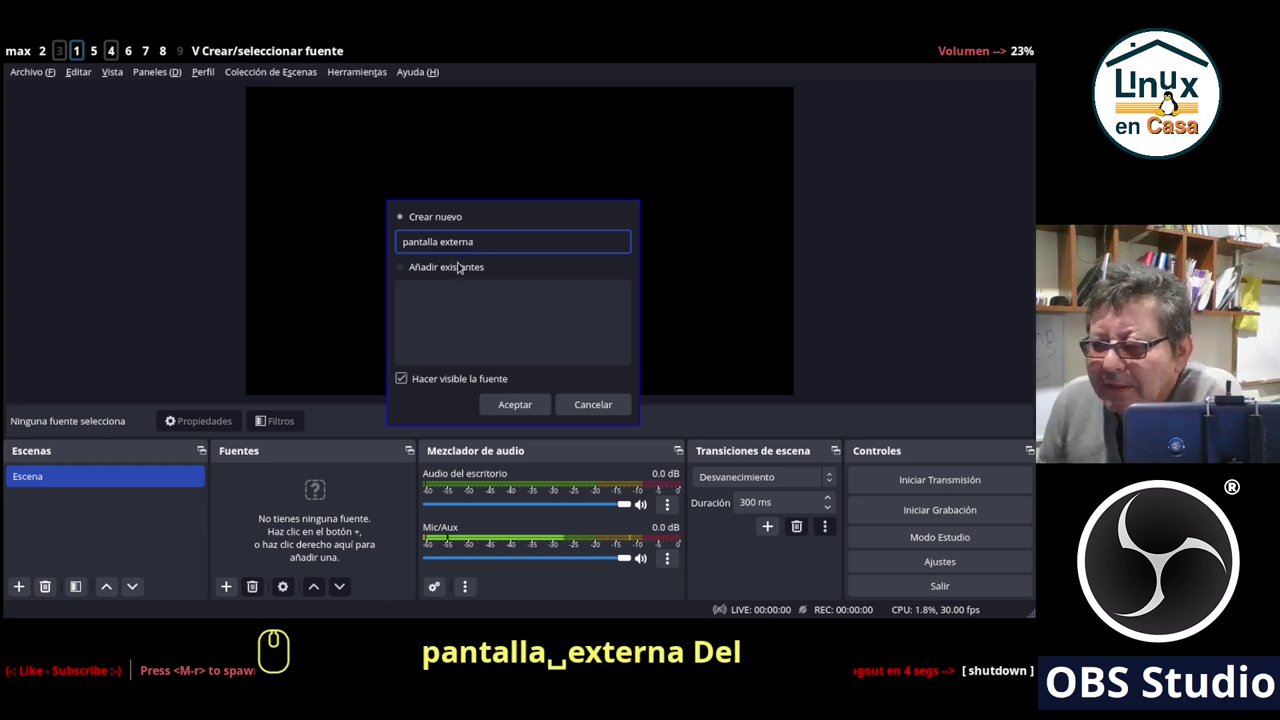
pyautogui.click(509, 407)
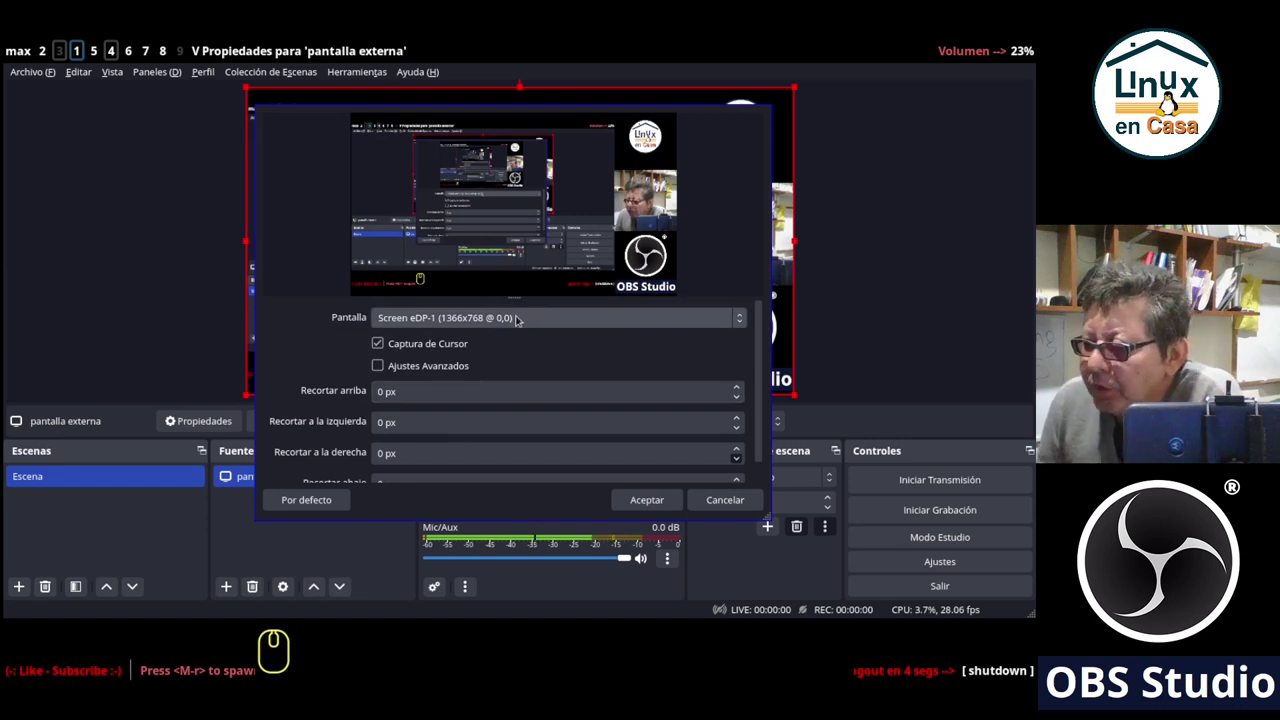
# Set the capture to Screen DP-1 (1440x900 @ 1366,0) and accept the properties.
pyautogui.click(519, 318)
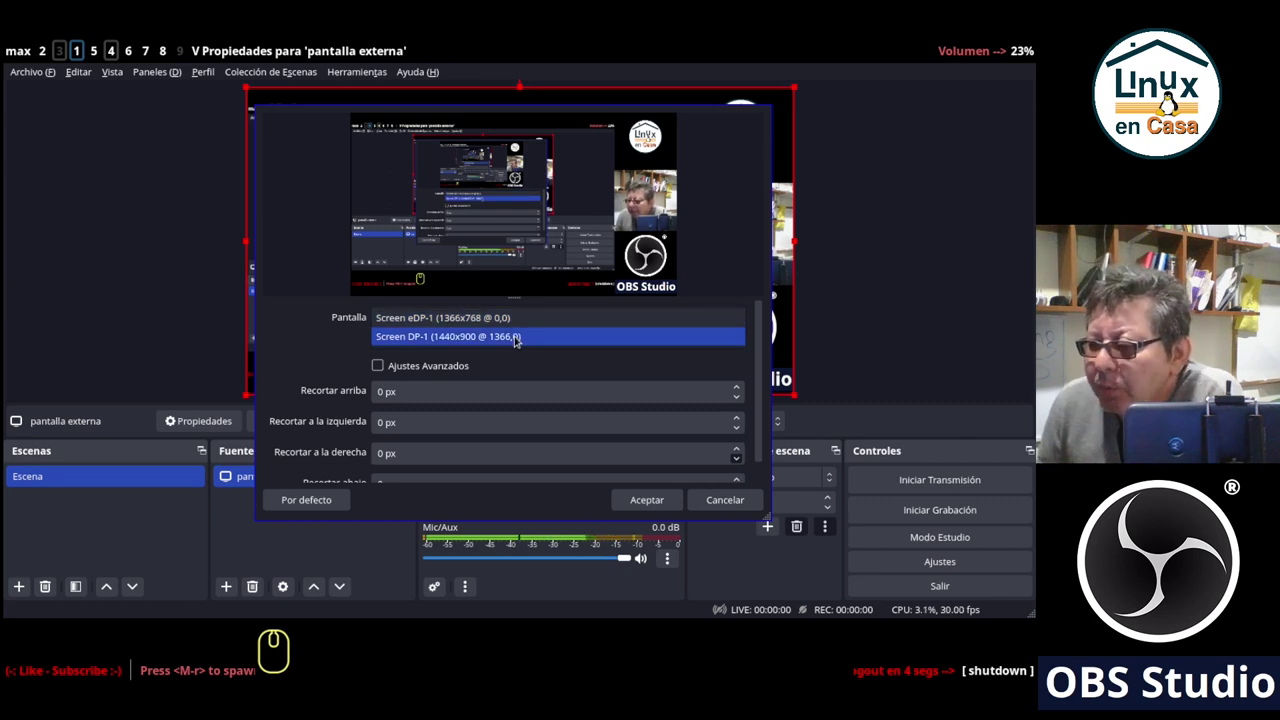
pyautogui.click(512, 333)
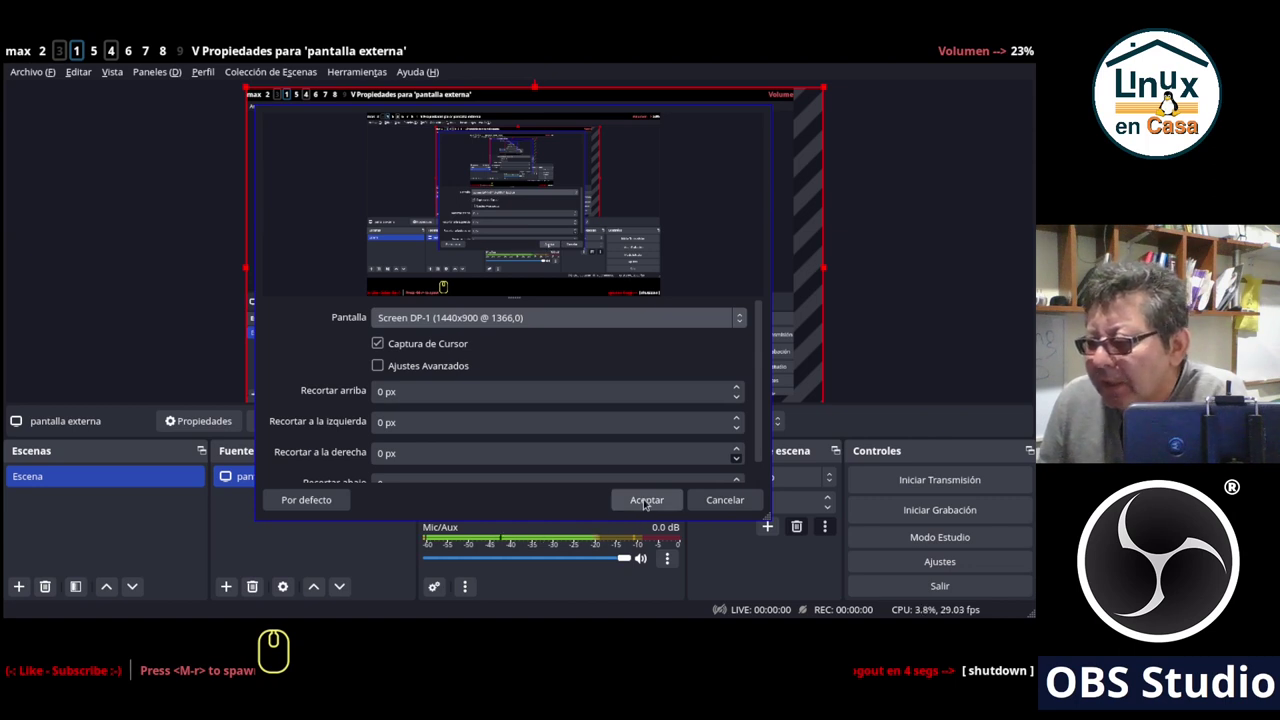
pyautogui.click(641, 496)
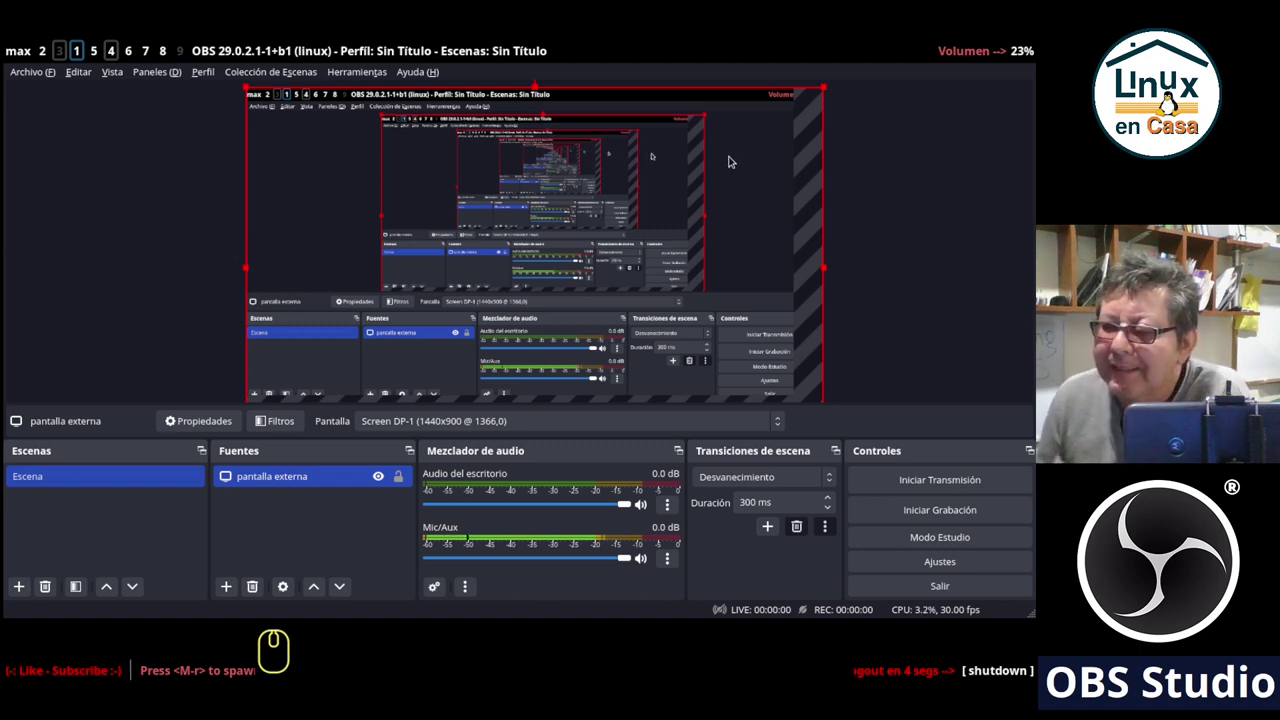
# Drag the screen capture toward the lower right of the preview canvas.
pyautogui.moveTo(732, 161); pyautogui.dragTo(873, 218)
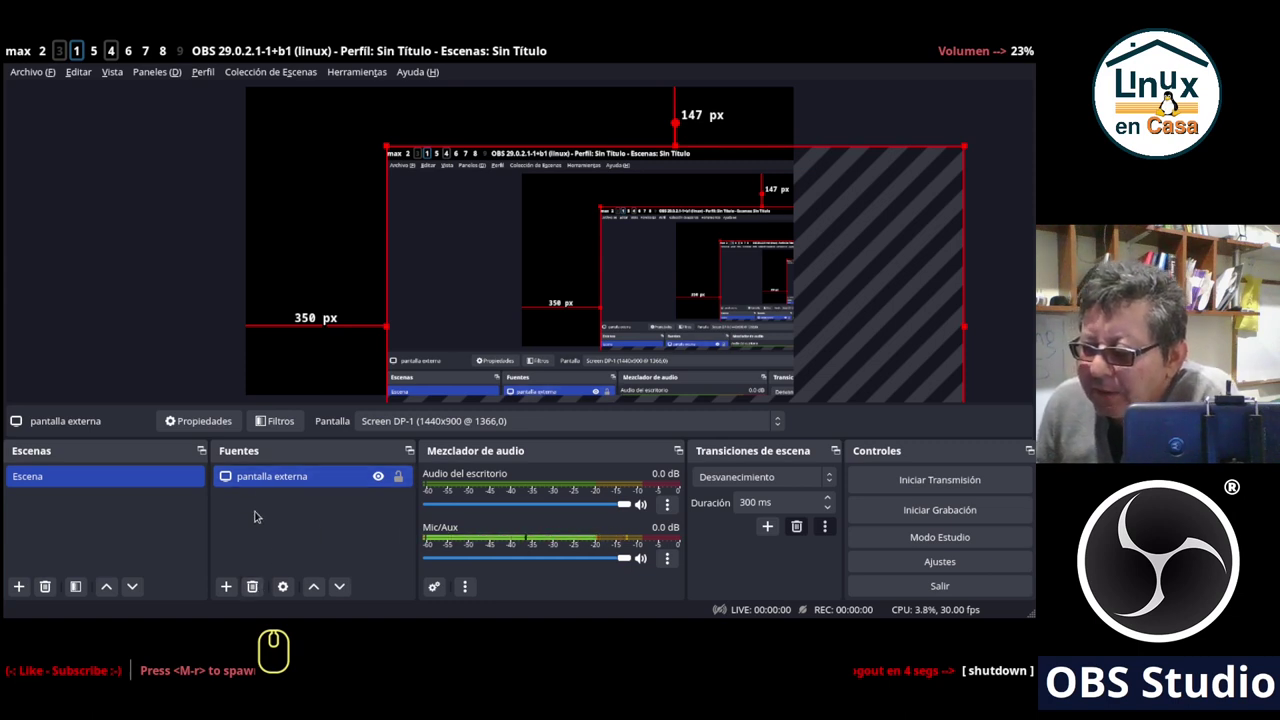
# Delete the 'pantalla externa' source, confirming with Sí.
pyautogui.click(257, 589)
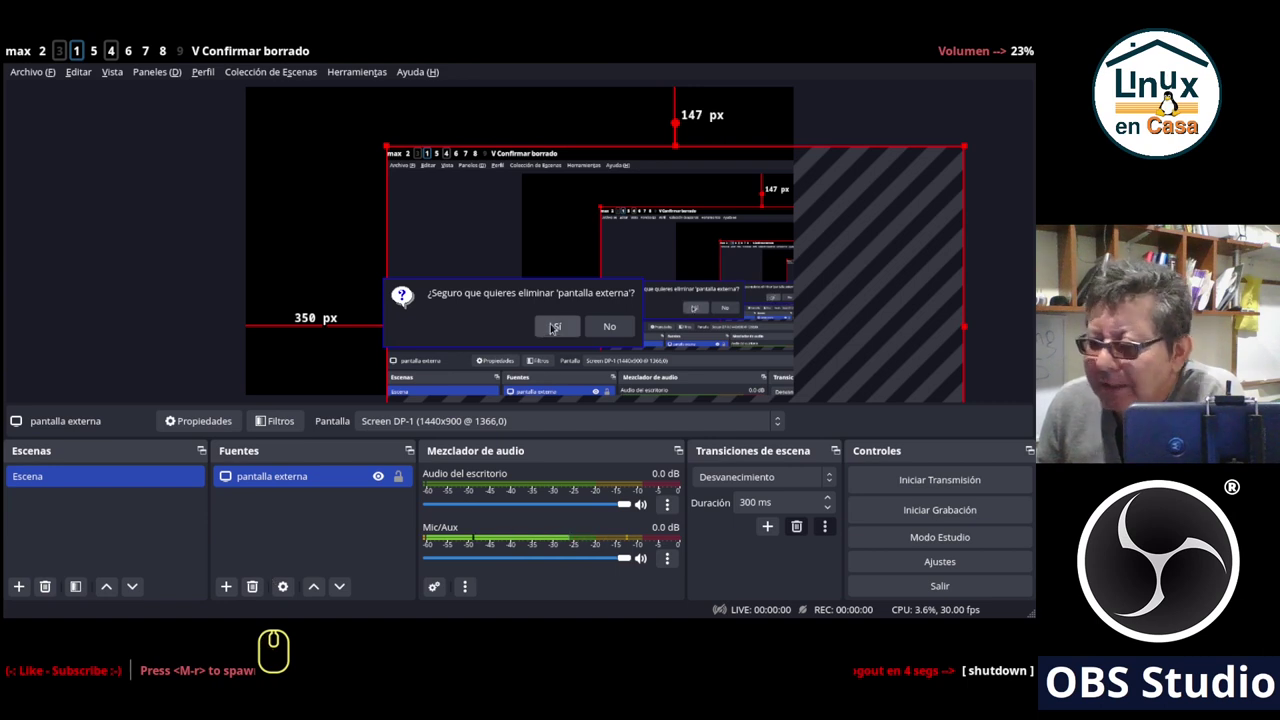
pyautogui.click(554, 328)
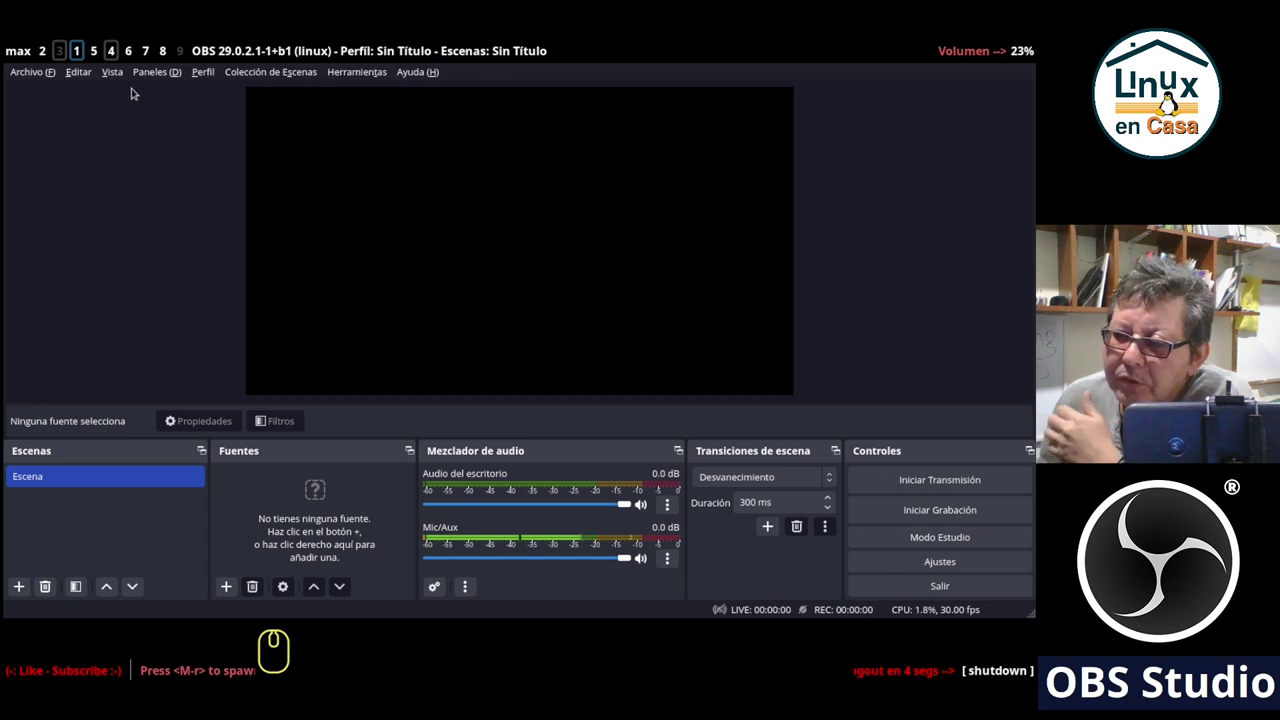
# Bring up the Ajustes window from the Archivo menu.
pyautogui.click(39, 79)
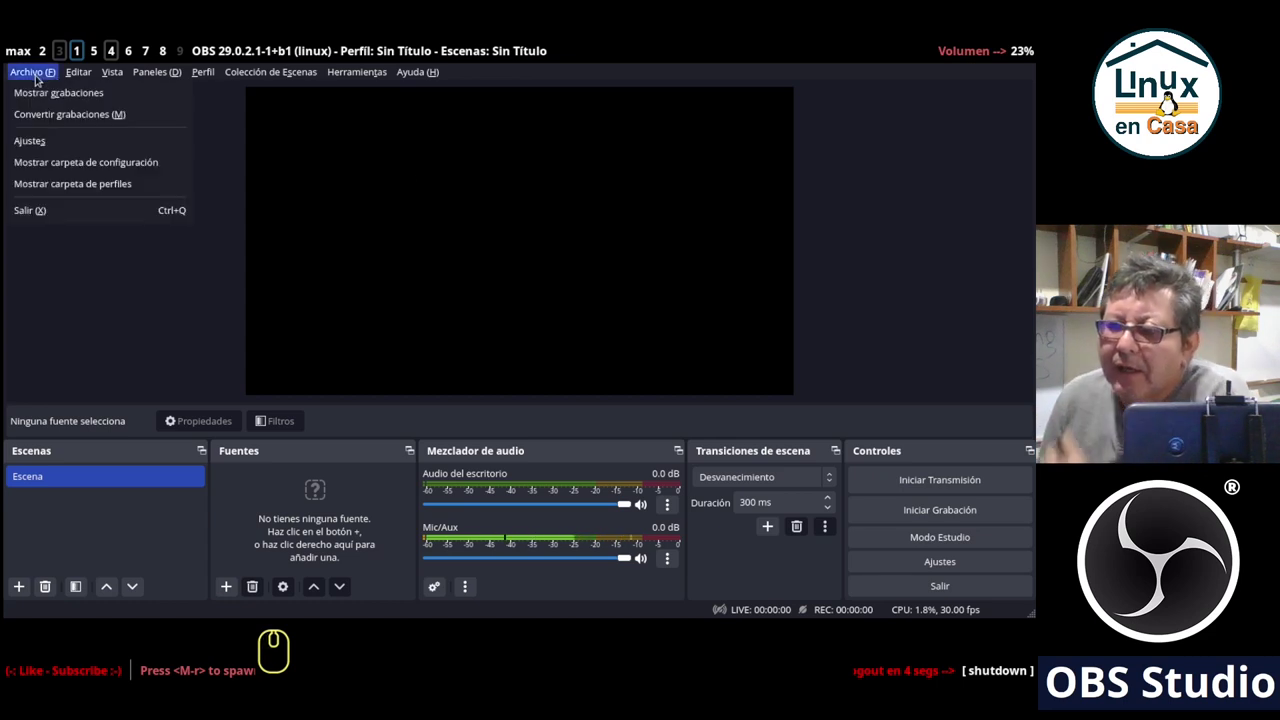
pyautogui.click(37, 131)
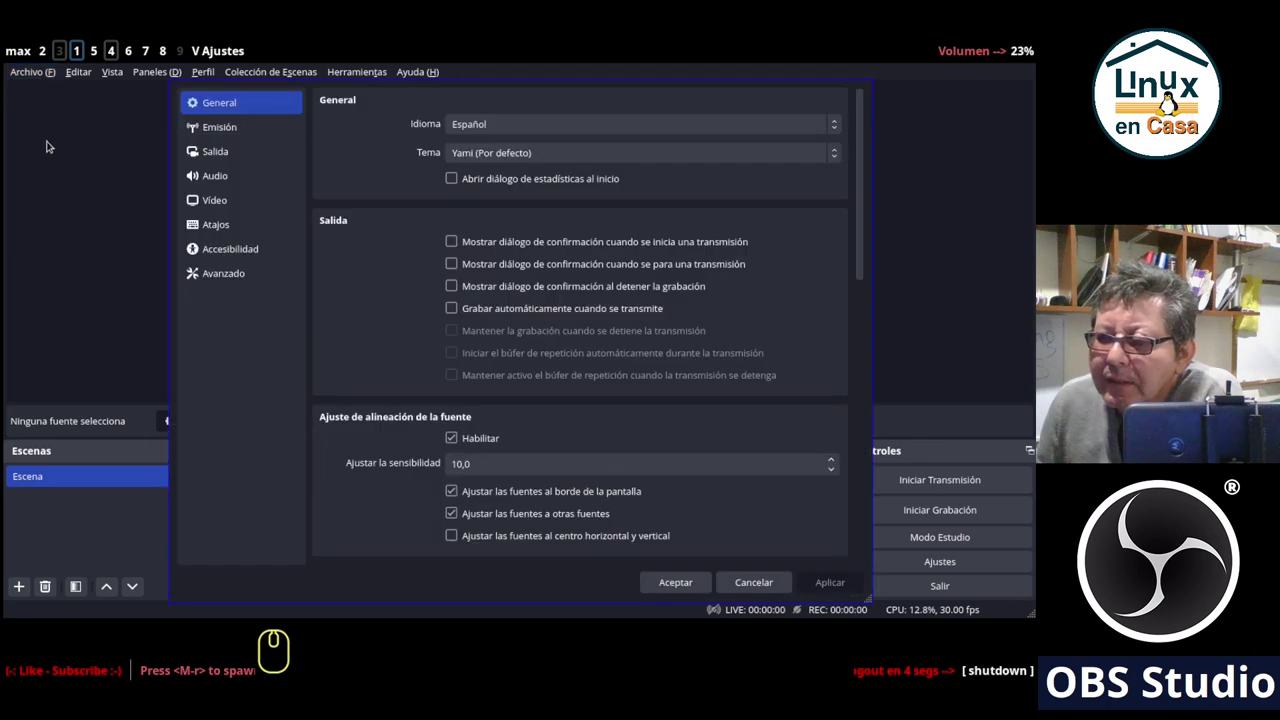
# Try base resolutions 1920x1080 and 1280x720 in Vídeo settings, then discard the changes and close Ajustes.
pyautogui.click(211, 208)
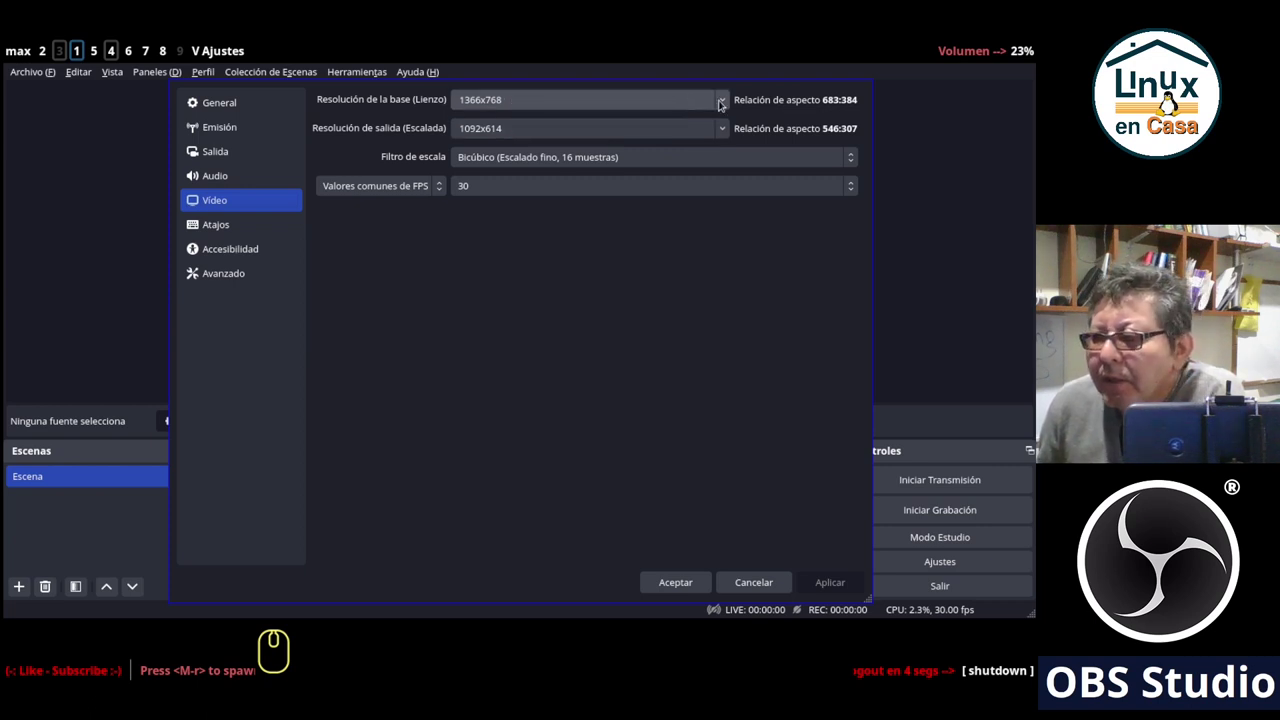
pyautogui.click(722, 101)
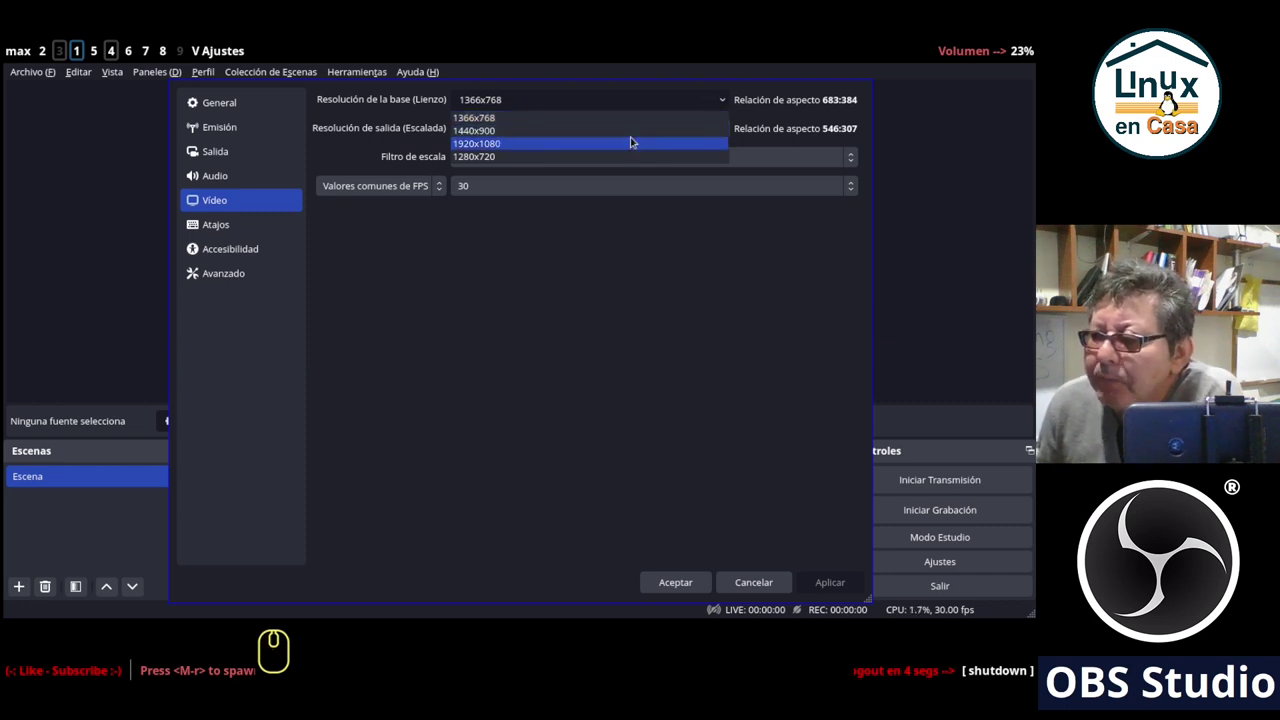
pyautogui.click(632, 137)
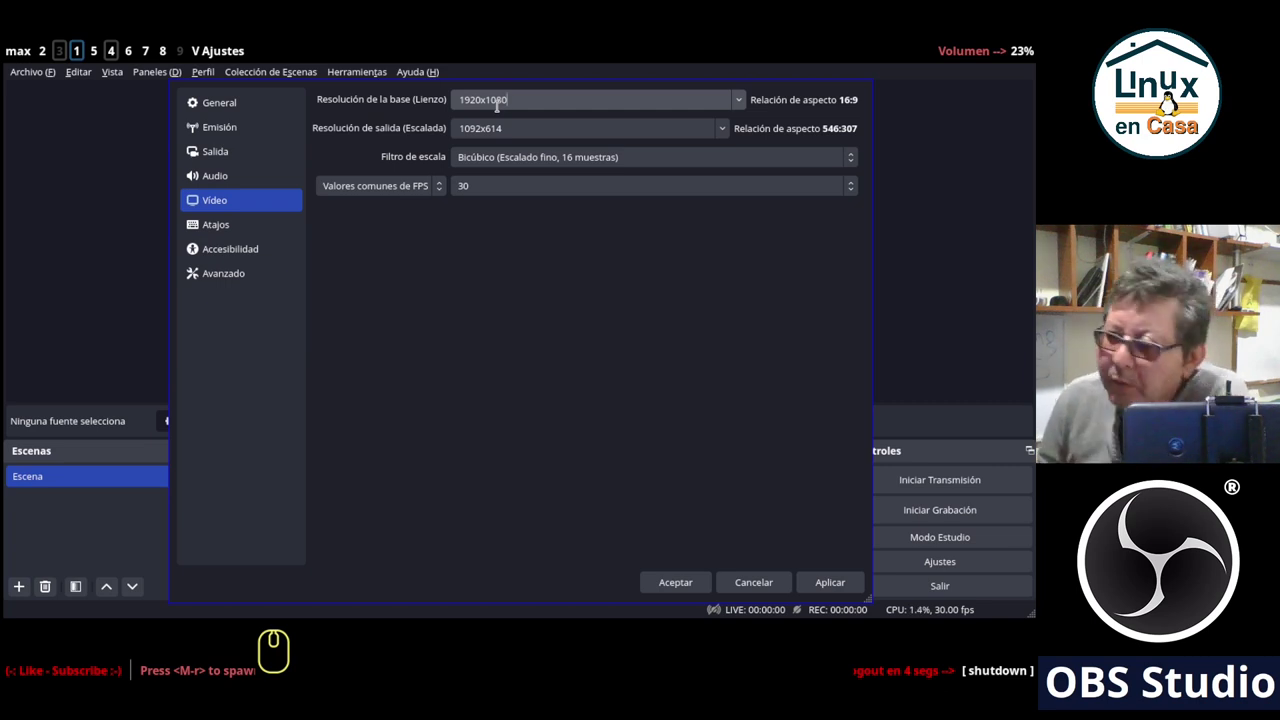
pyautogui.click(746, 108)
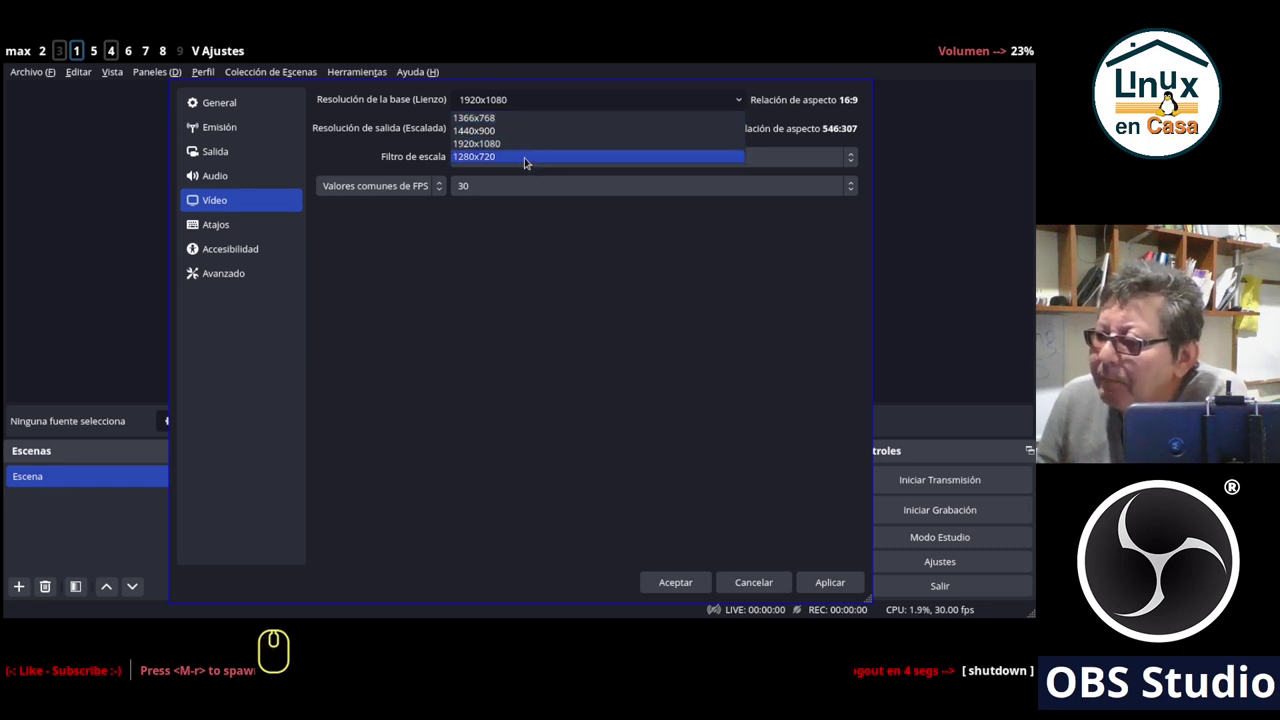
pyautogui.click(528, 161)
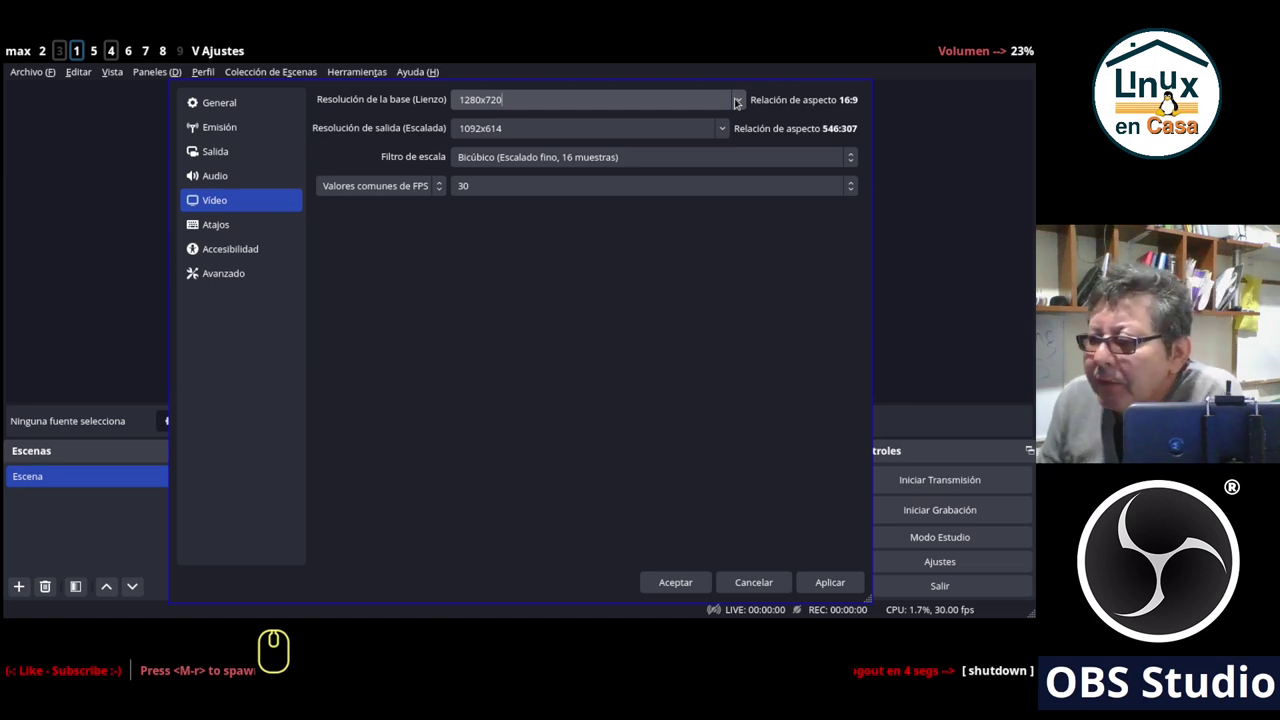
pyautogui.click(738, 101)
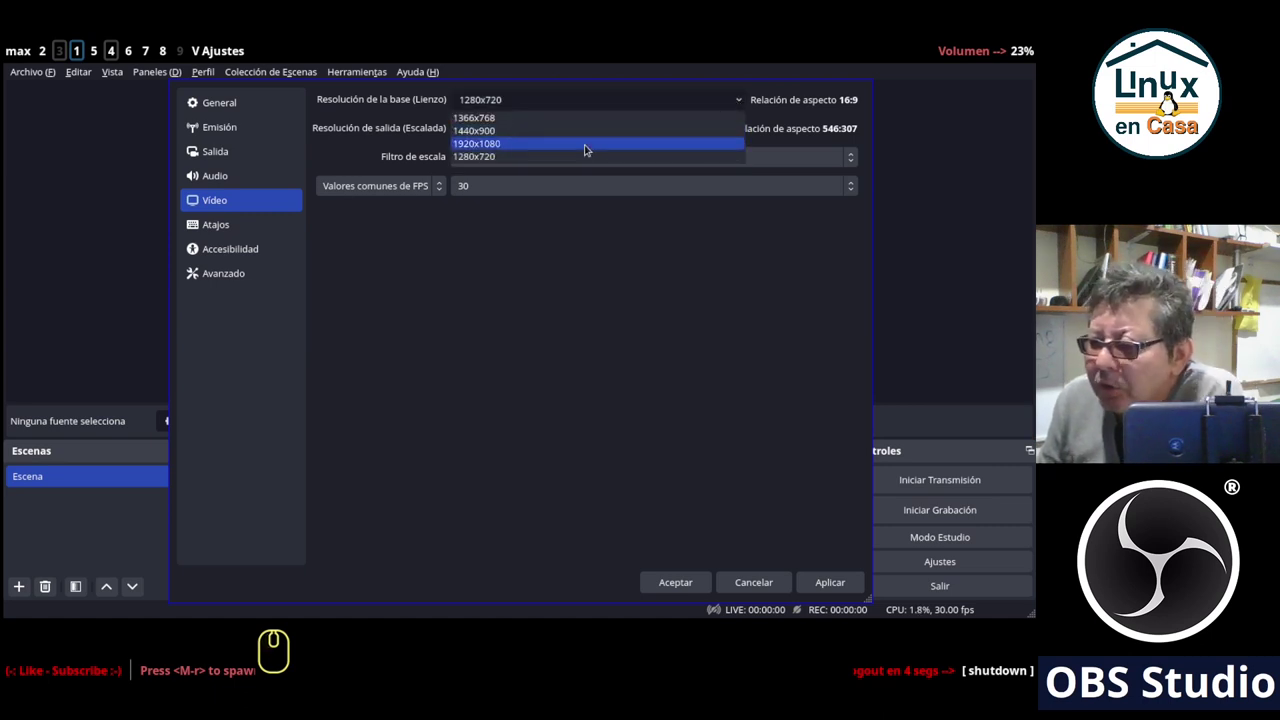
pyautogui.click(586, 145)
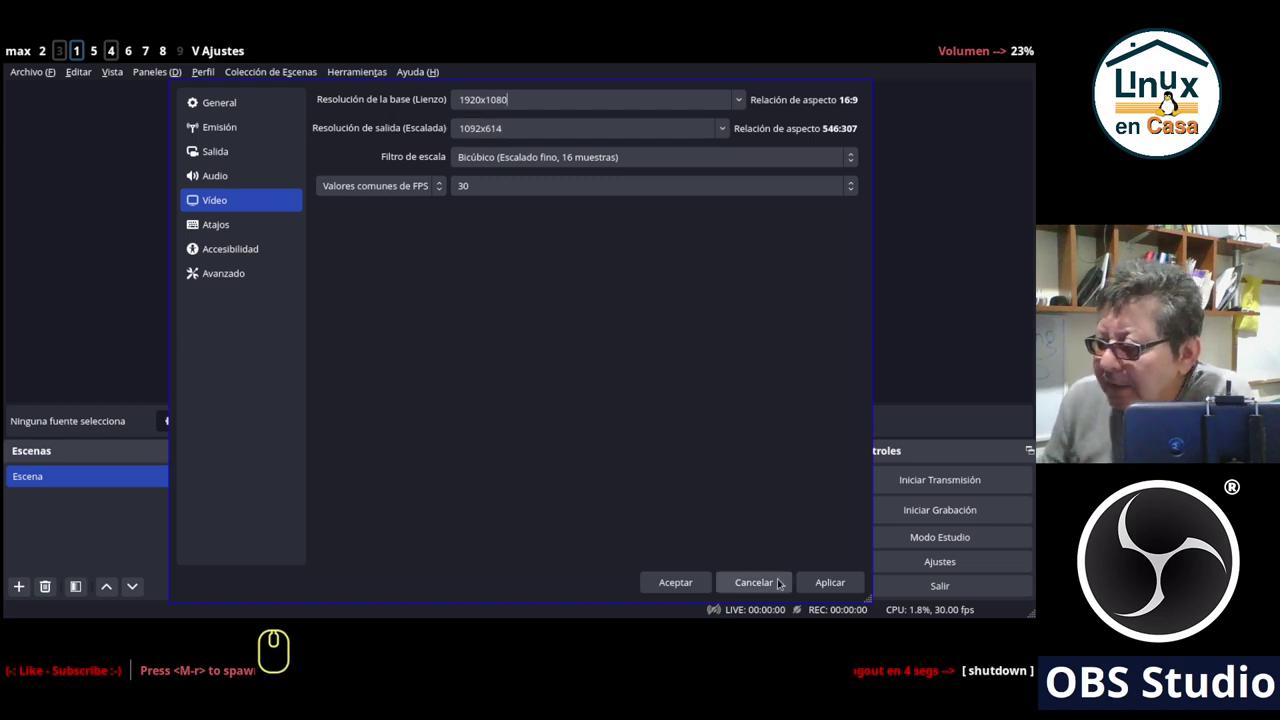
pyautogui.click(828, 581)
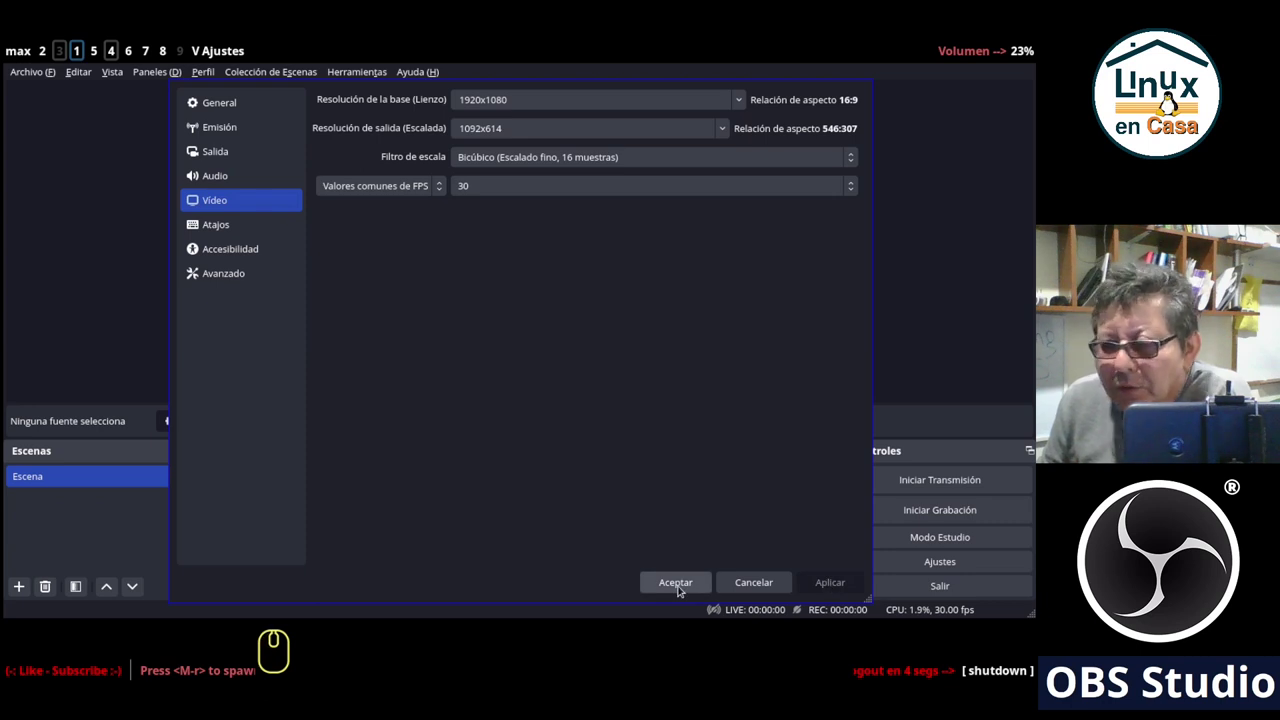
pyautogui.click(681, 589)
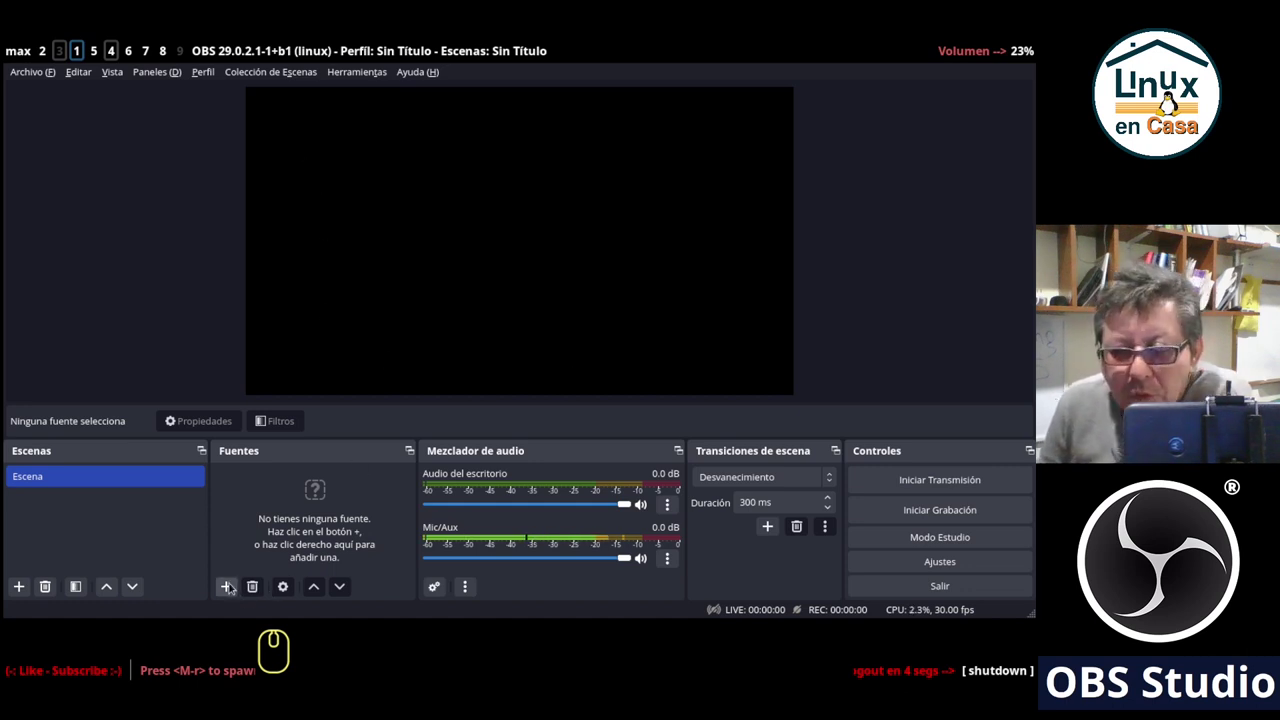
# Add a Captura de pantalla (XSHM) source named 'pantalla externa' again.
pyautogui.click(236, 591)
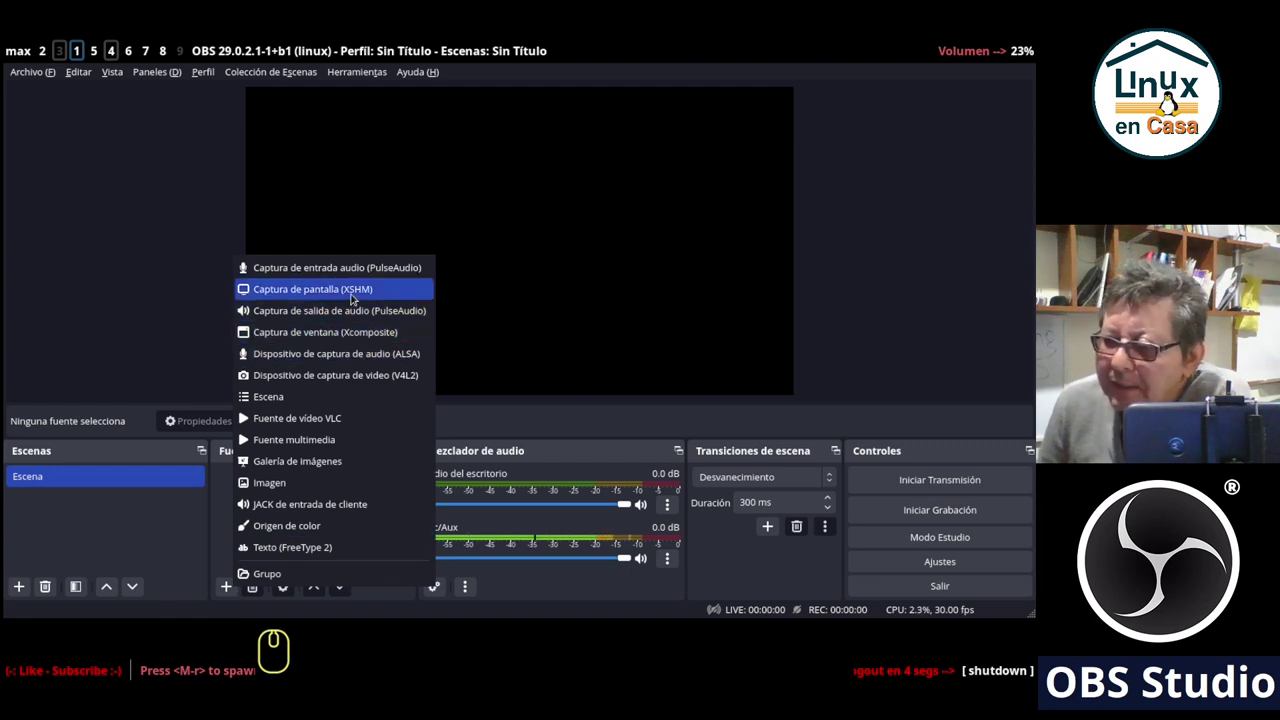
pyautogui.click(348, 291)
pyautogui.click(348, 291)
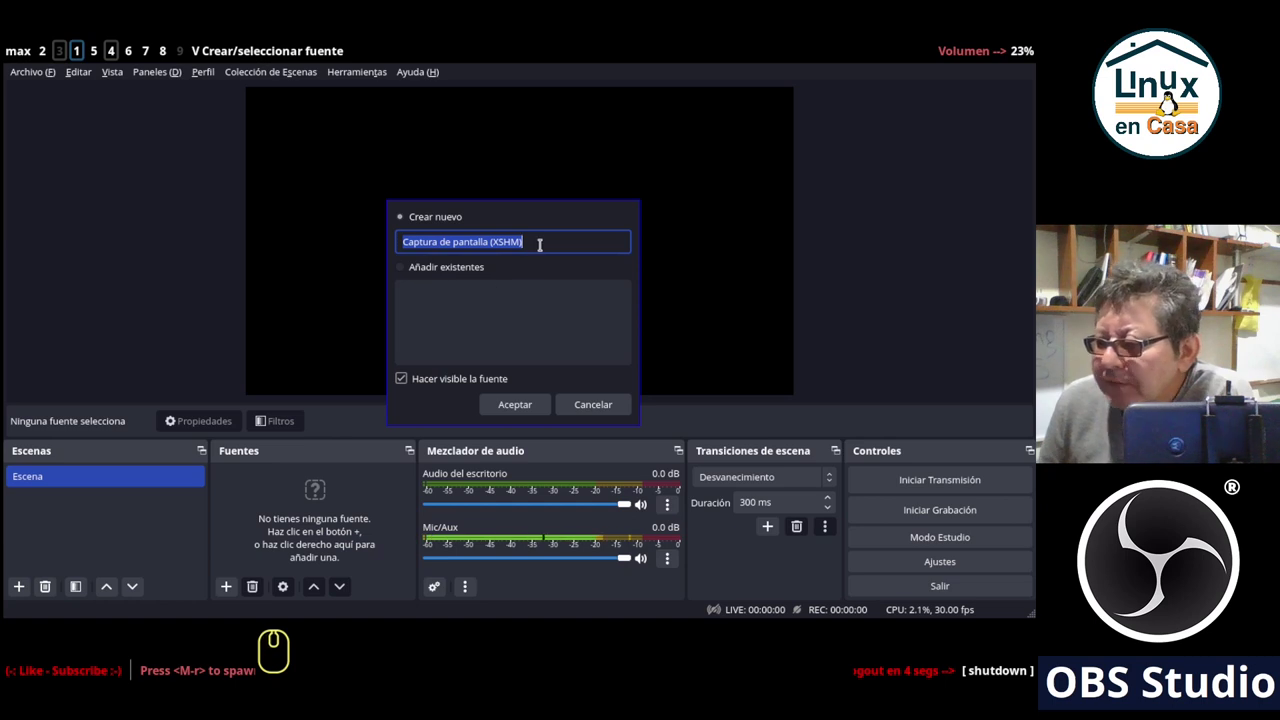
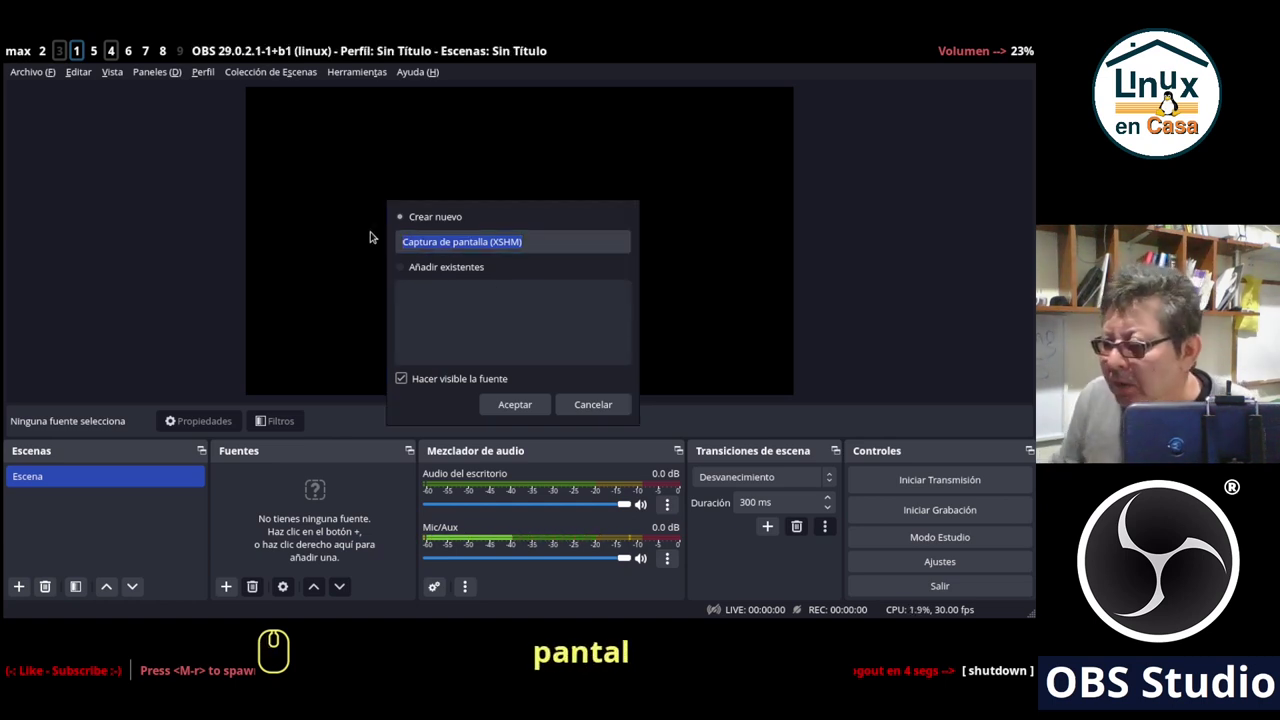
pyautogui.write('pantalla e')
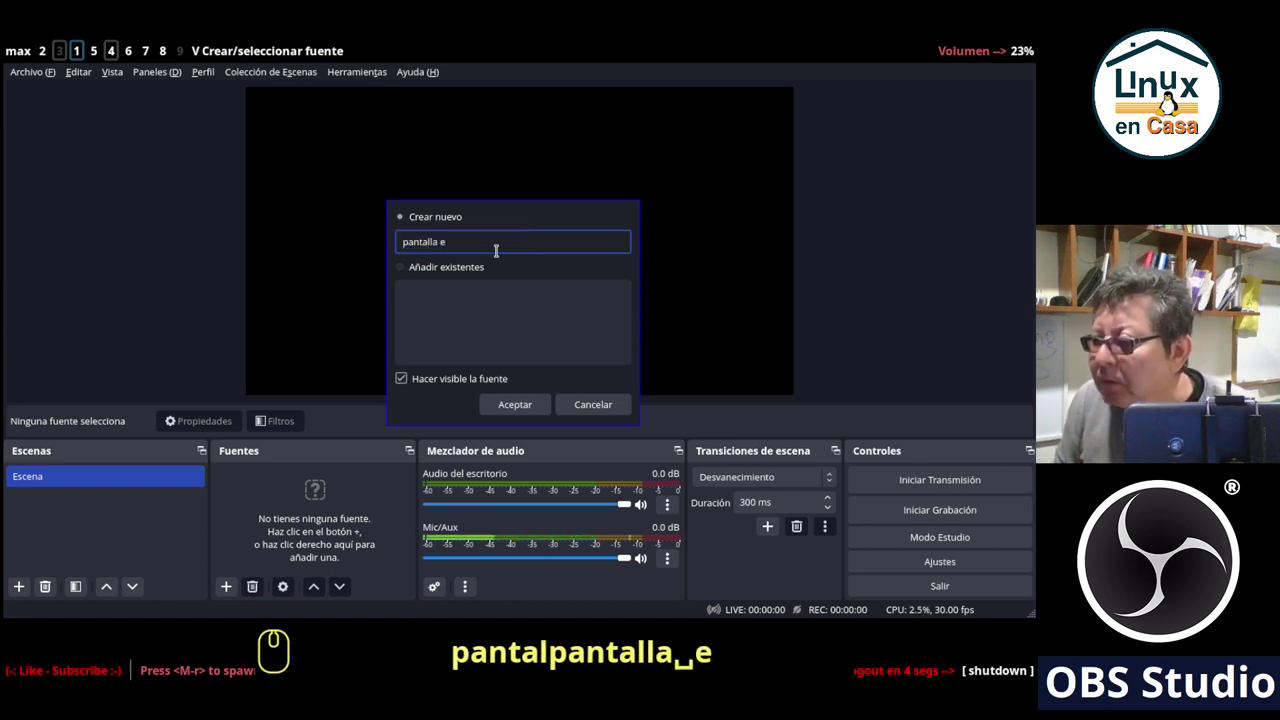
pyautogui.write('xterna')
pyautogui.click(515, 407)
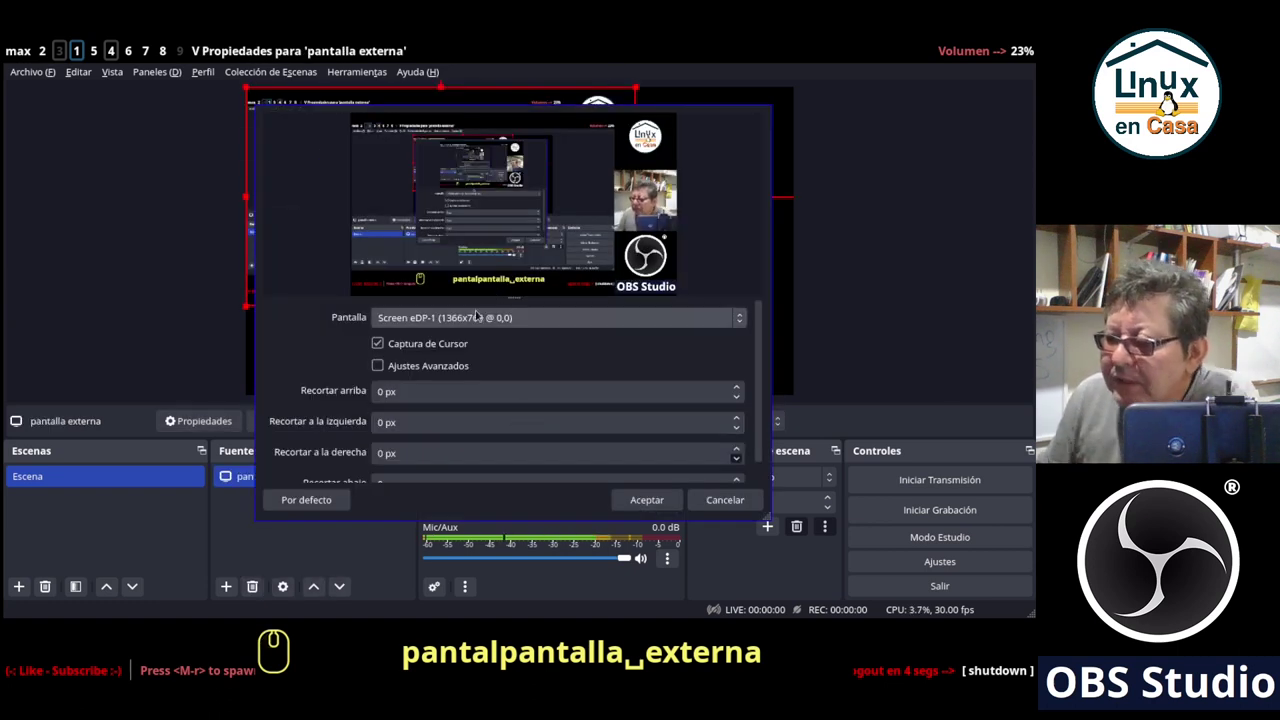
# Set it to capture Screen DP-1 (1440x900) and accept the properties.
pyautogui.click(468, 315)
pyautogui.click(453, 330)
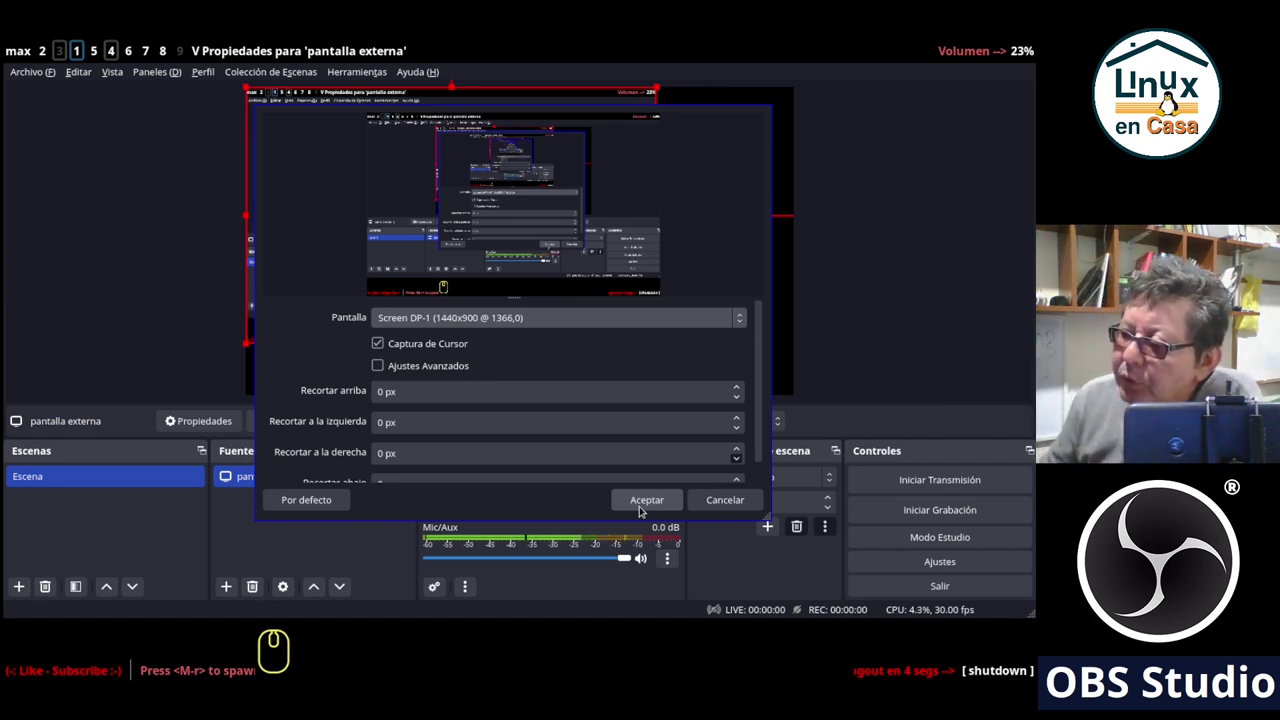
pyautogui.click(643, 511)
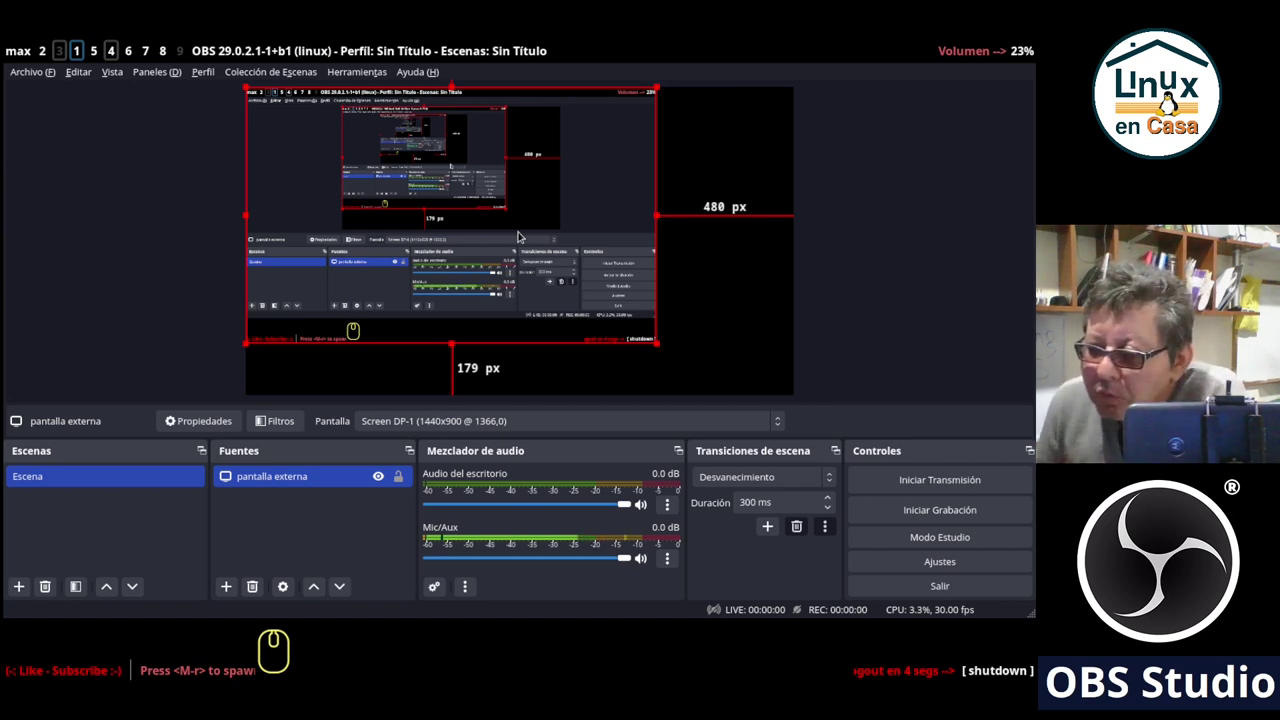
# Enlarge the 'pantalla externa' capture on the canvas, deselect it, and start adding a new source.
pyautogui.click(511, 252)
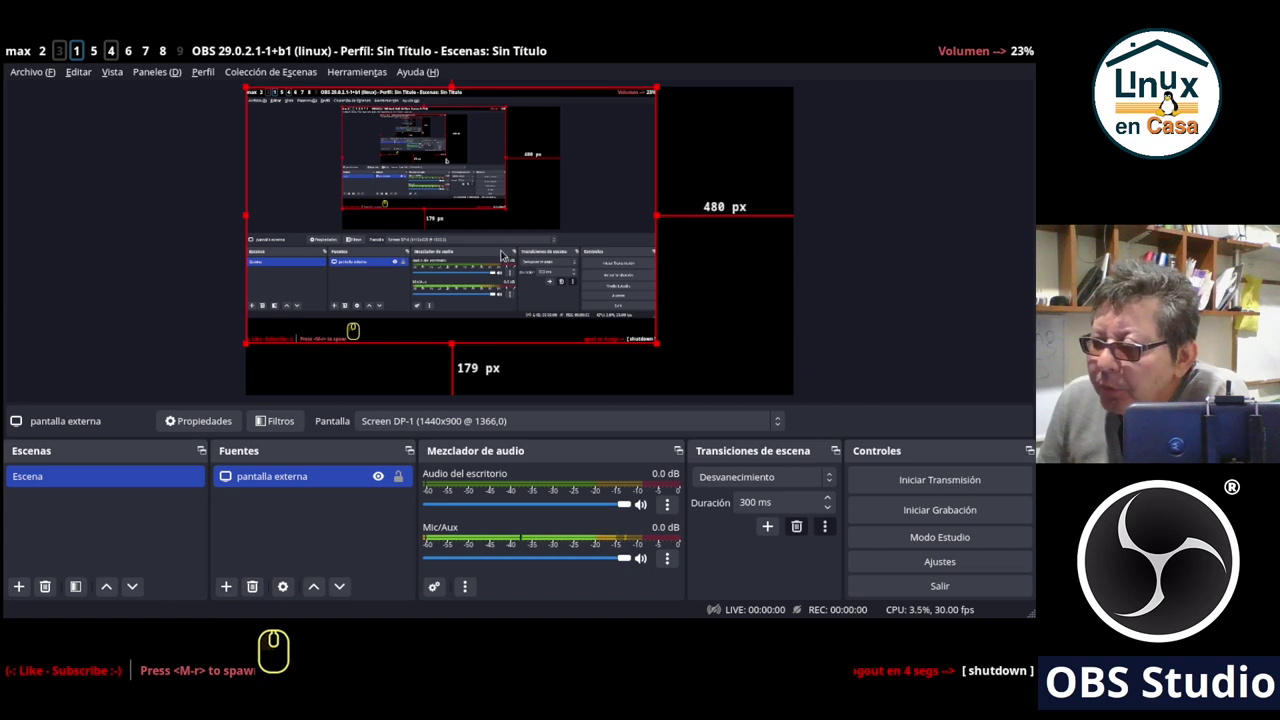
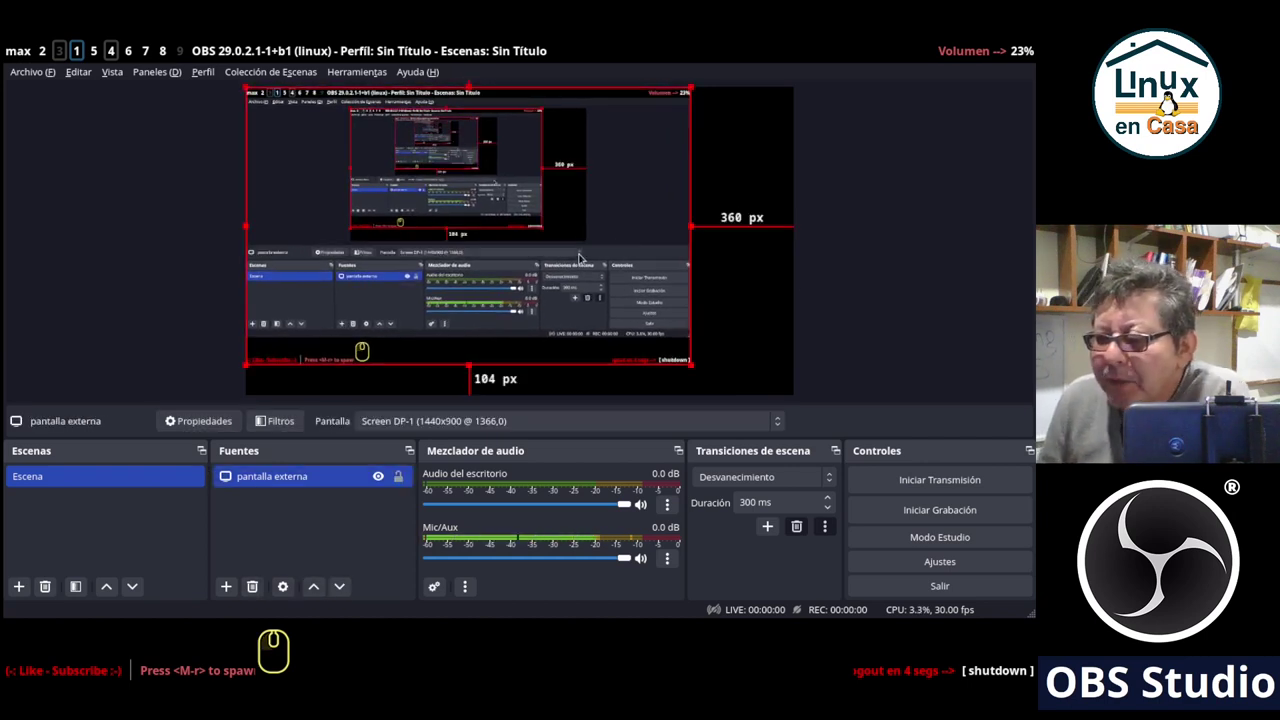
pyautogui.click(754, 285)
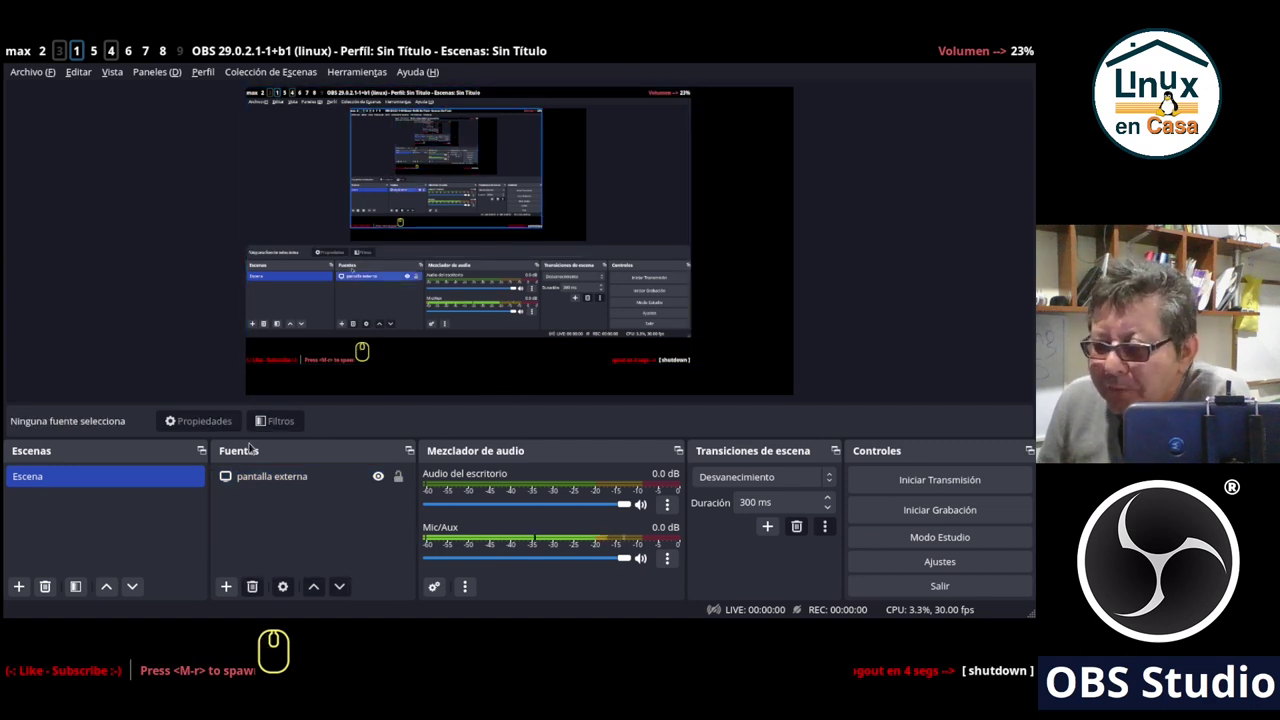
pyautogui.click(296, 539)
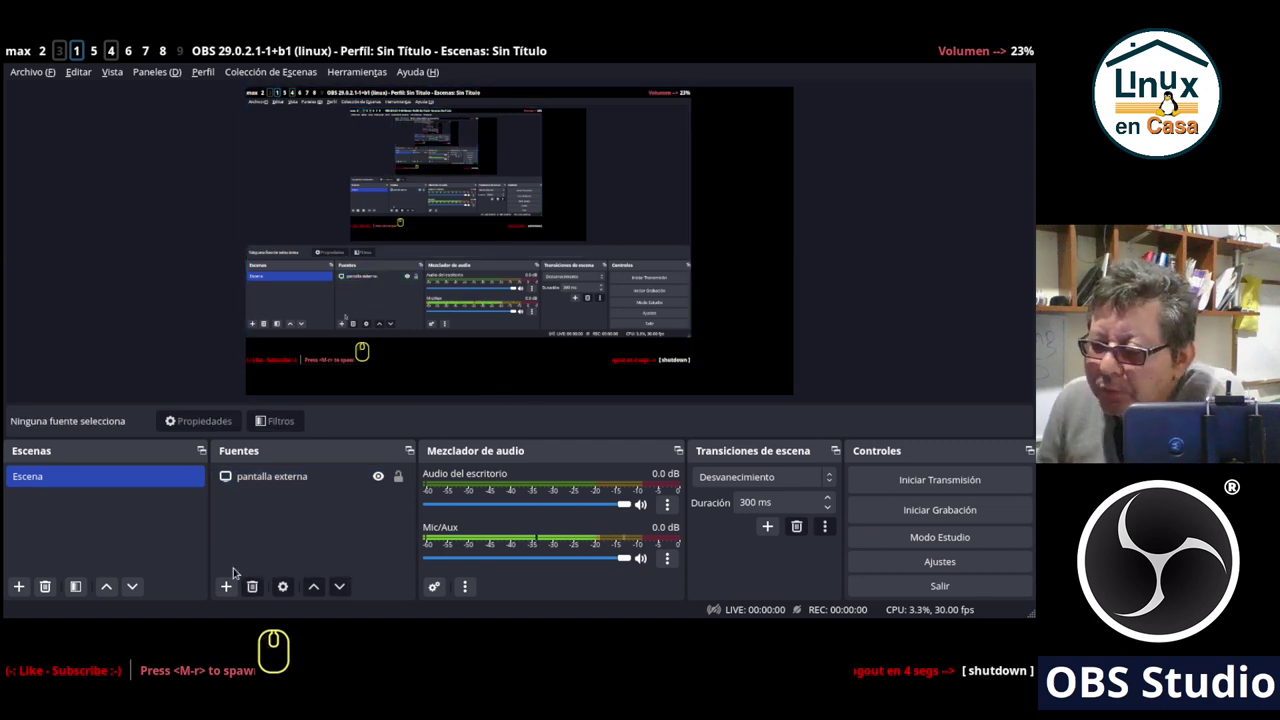
# Create a Texto (FreeType 2) source named 'titulo'.
pyautogui.click(227, 583)
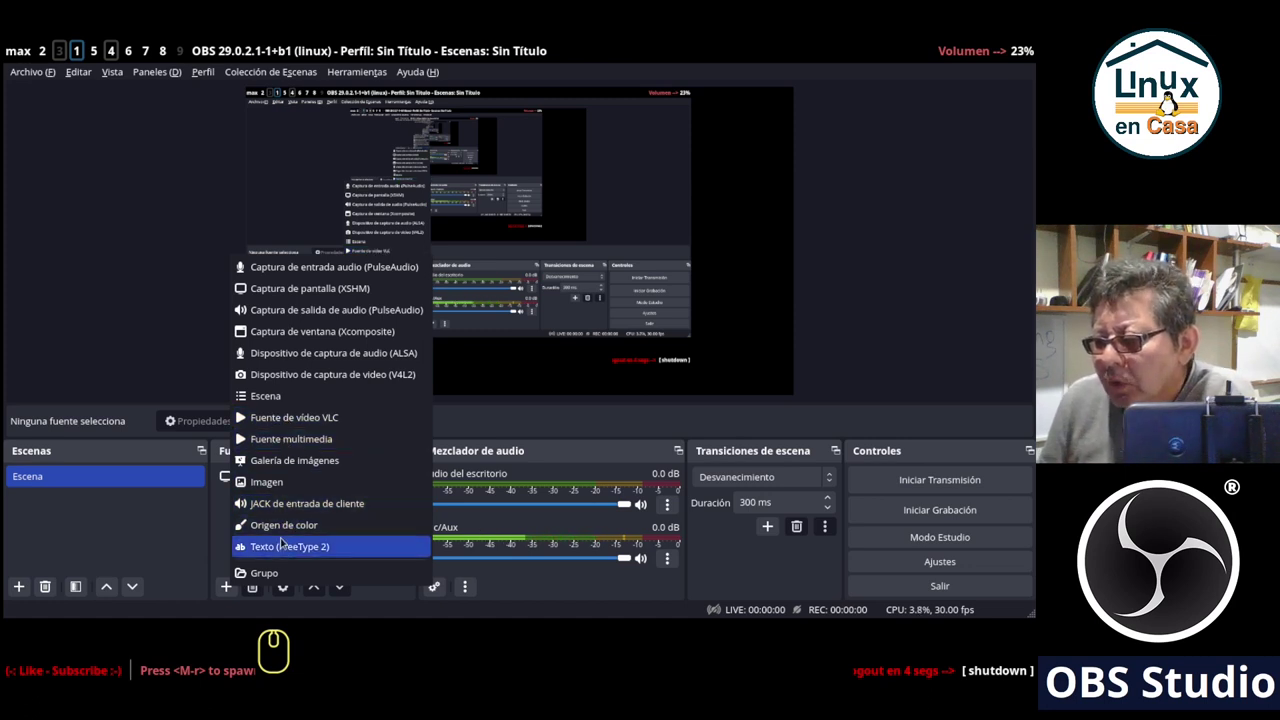
pyautogui.click(281, 548)
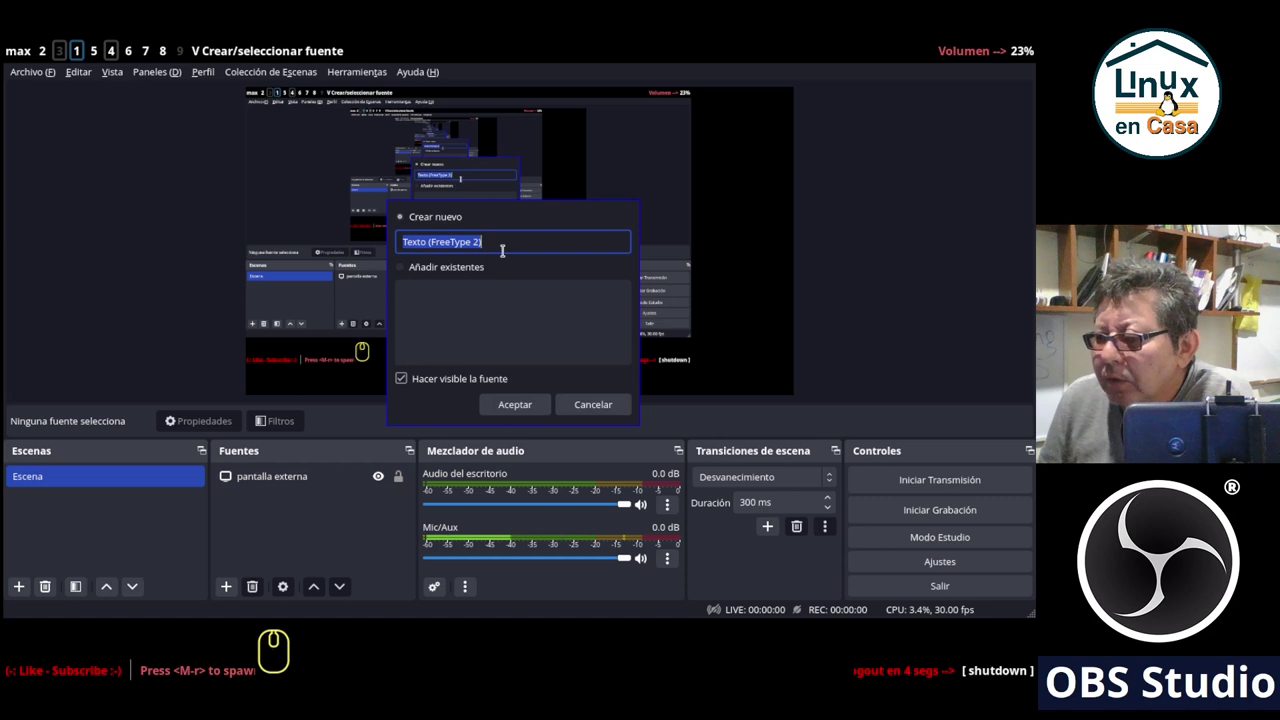
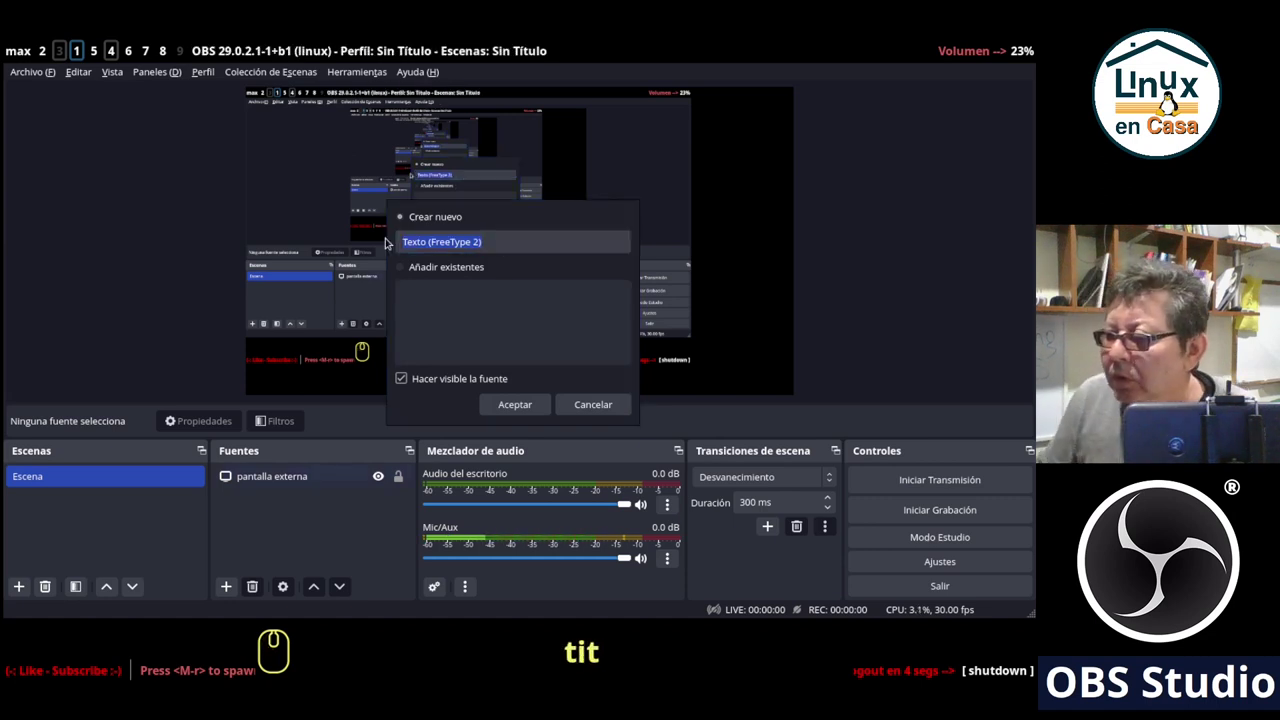
pyautogui.write('titulo')
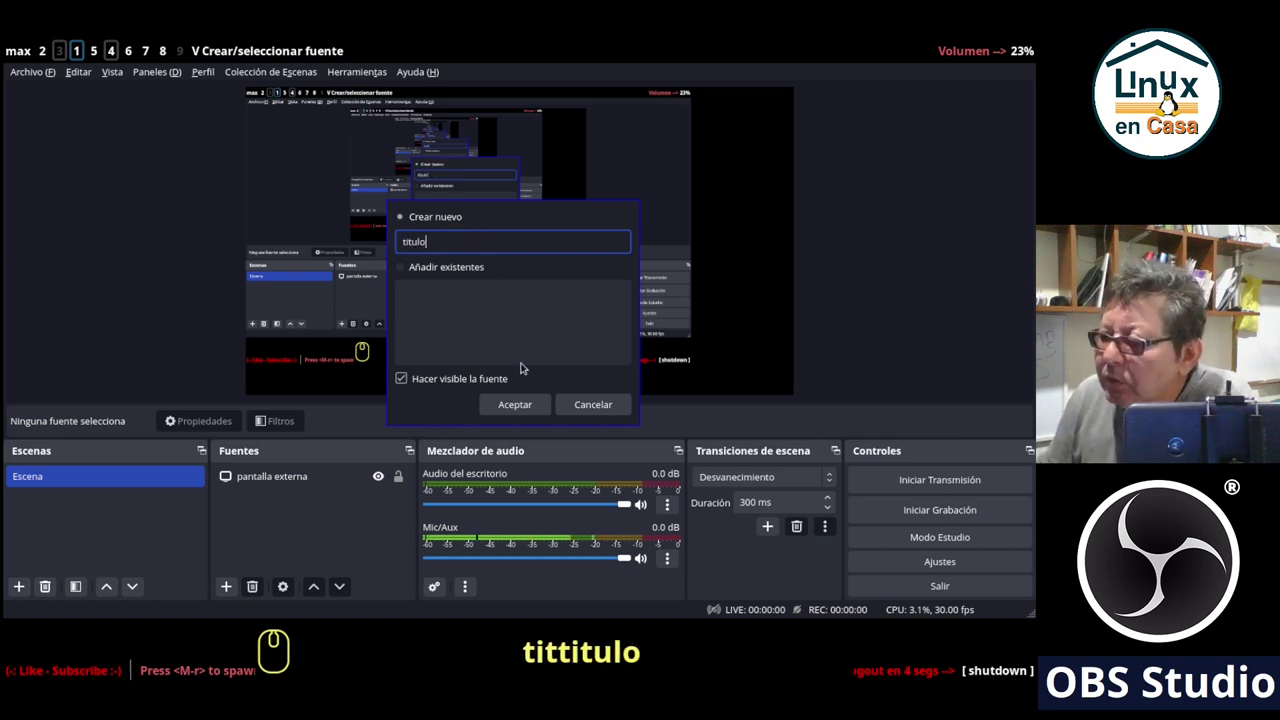
pyautogui.click(498, 401)
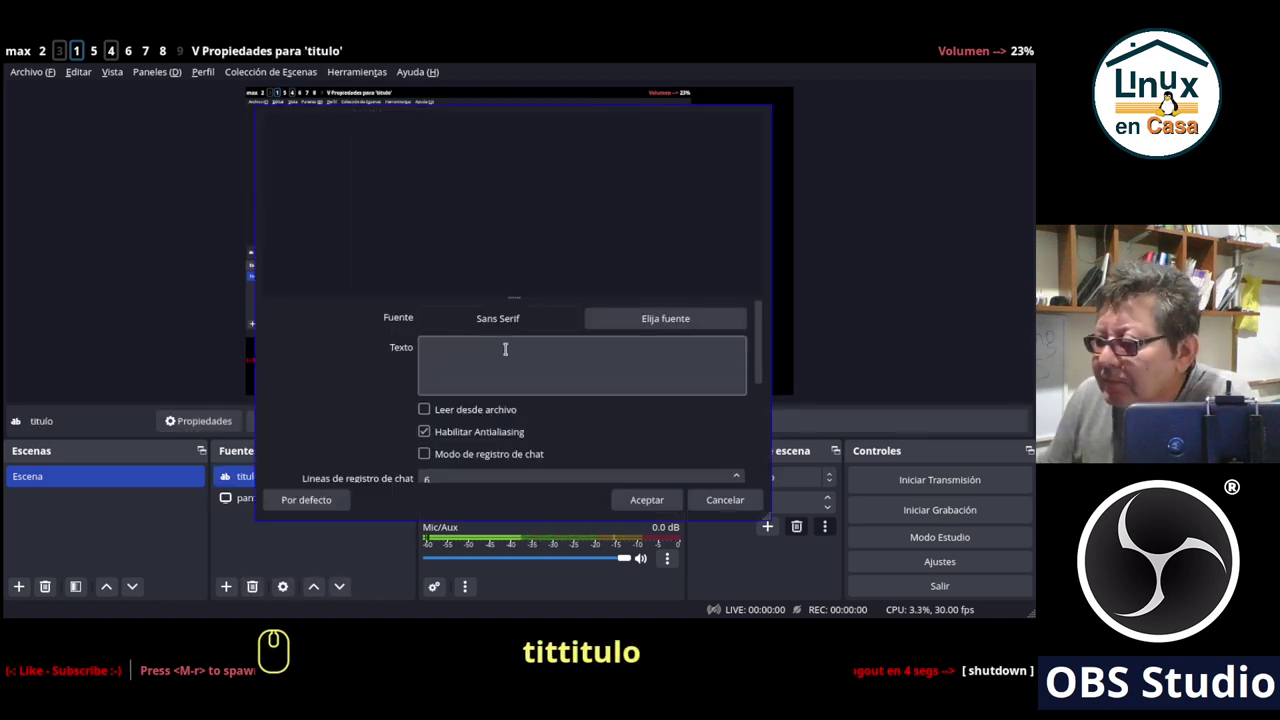
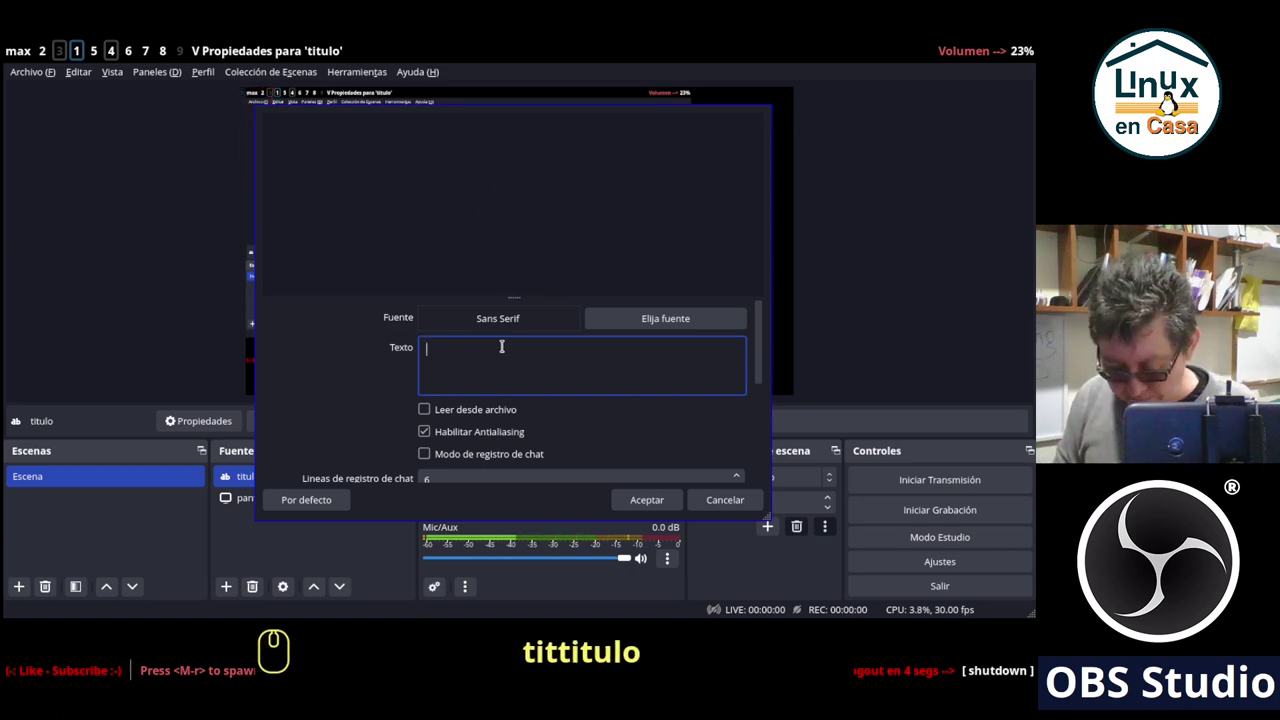
# Enter the title text in capitals, correcting typos toward 'DIRECTO DE YOUTUBE'.
pyautogui.press('Caps_Lock')
pyautogui.write('bs stuio')
pyautogui.press('BackSpace')
pyautogui.press('BackSpace')
pyautogui.press('BackSpace')
pyautogui.press('BackSpace')
pyautogui.press('BackSpace')
pyautogui.press('BackSpace')
pyautogui.press('BackSpace')
pyautogui.write('directo de to')
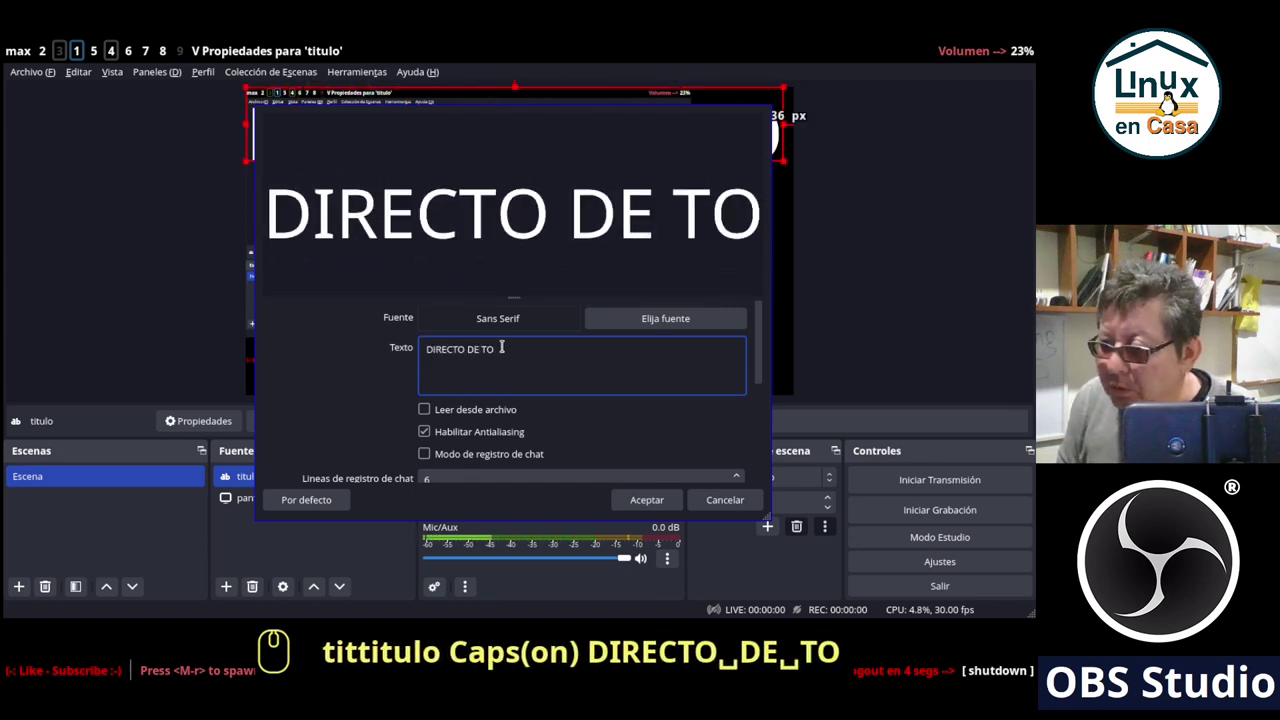
pyautogui.press('BackSpace')
pyautogui.press('BackSpace')
# Finish the text 'DIRECTO DE YOUTUBE', confirm it, centre the title along the bottom and deselect.
pyautogui.write('youtube')
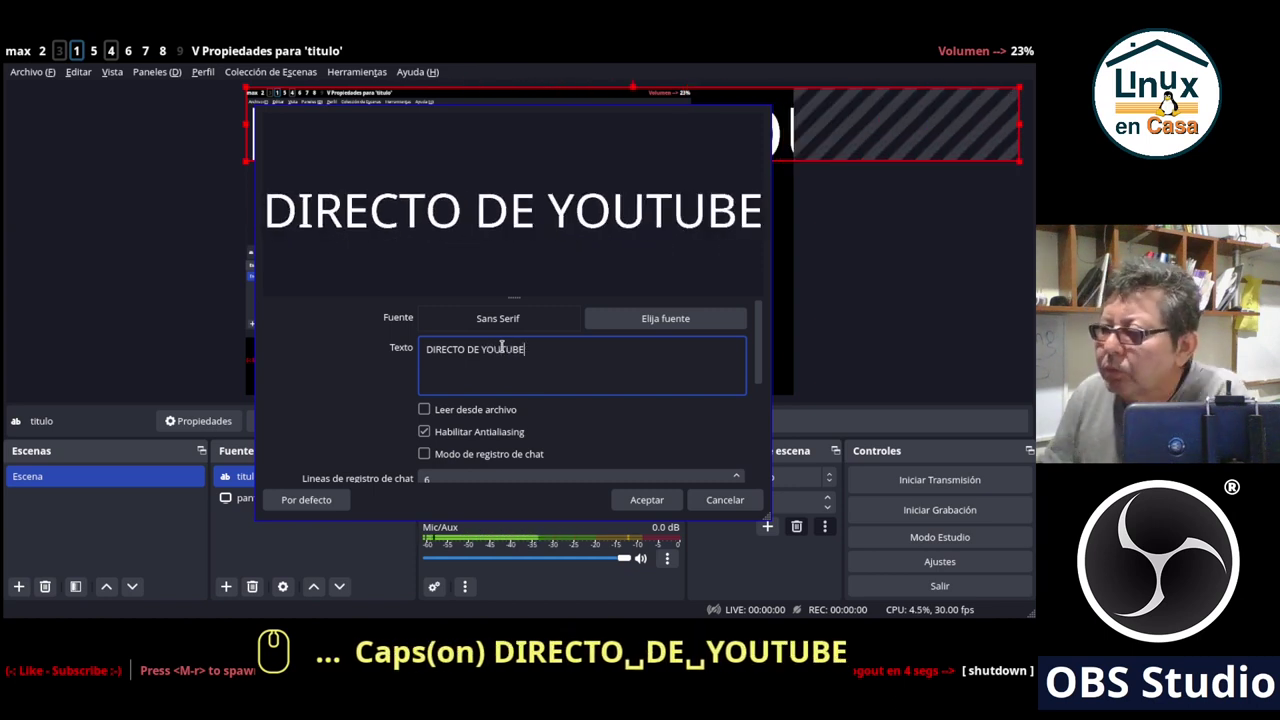
pyautogui.click(636, 501)
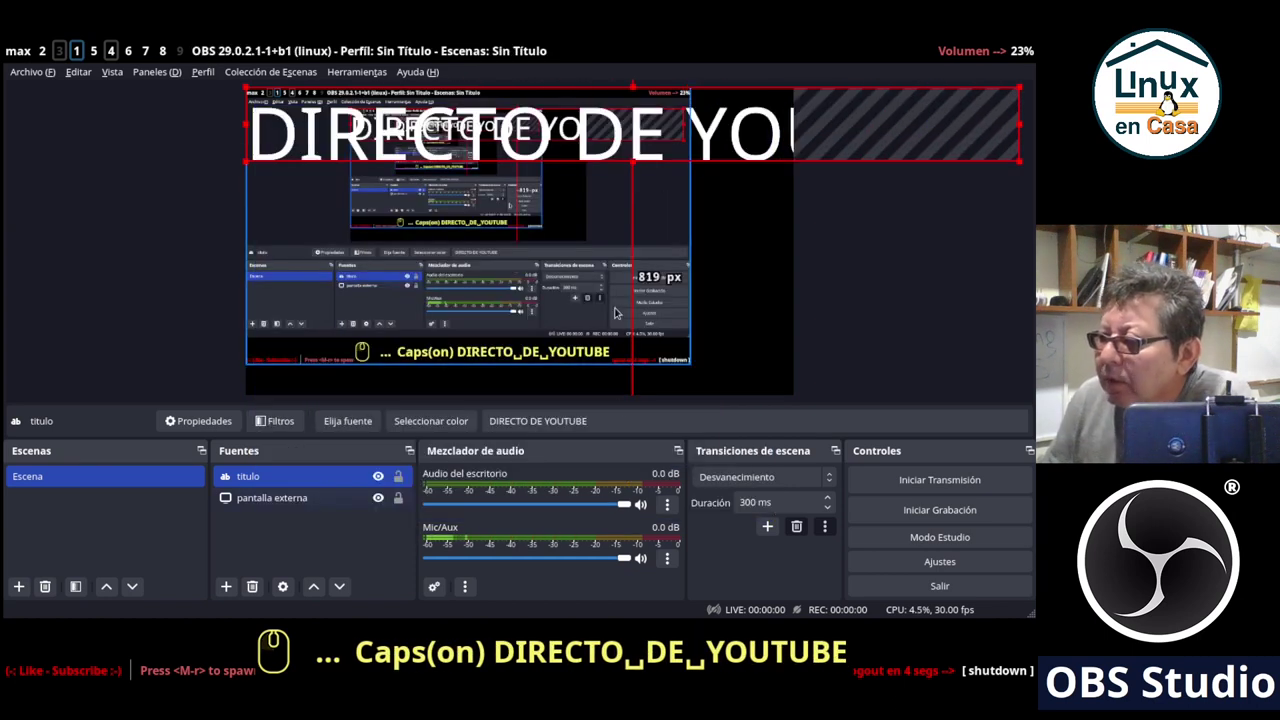
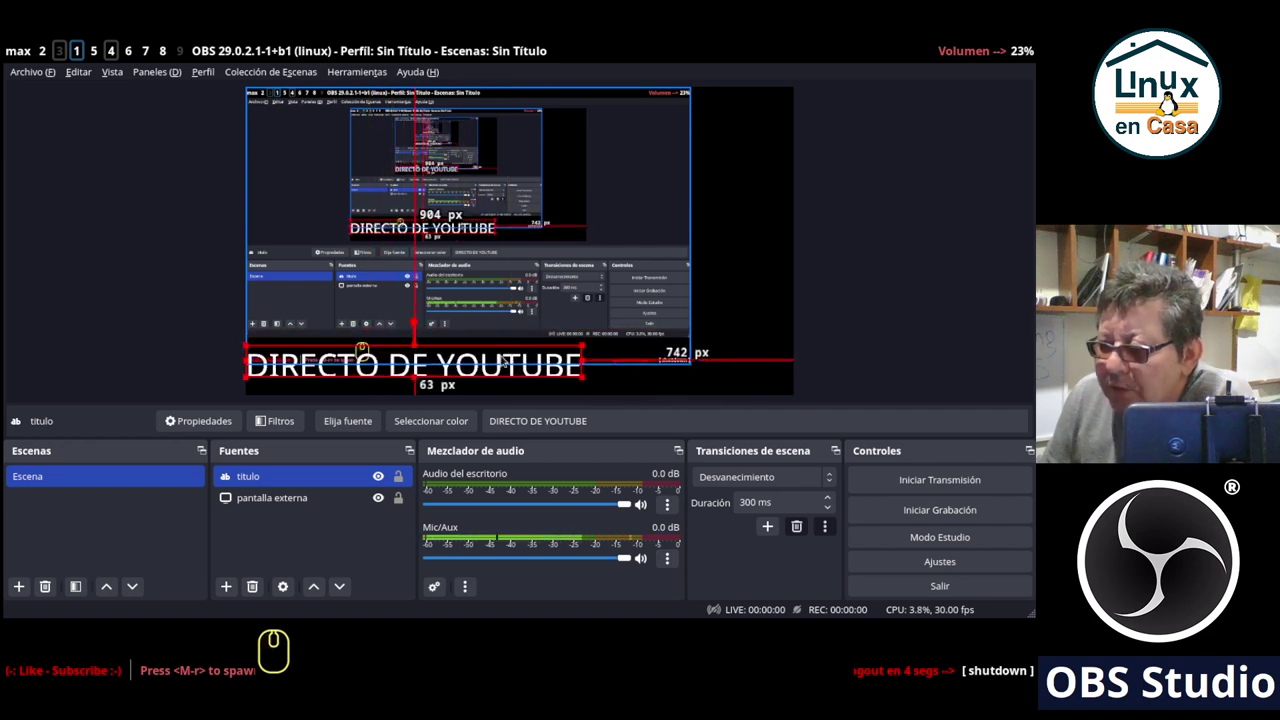
pyautogui.rightClick(502, 356)
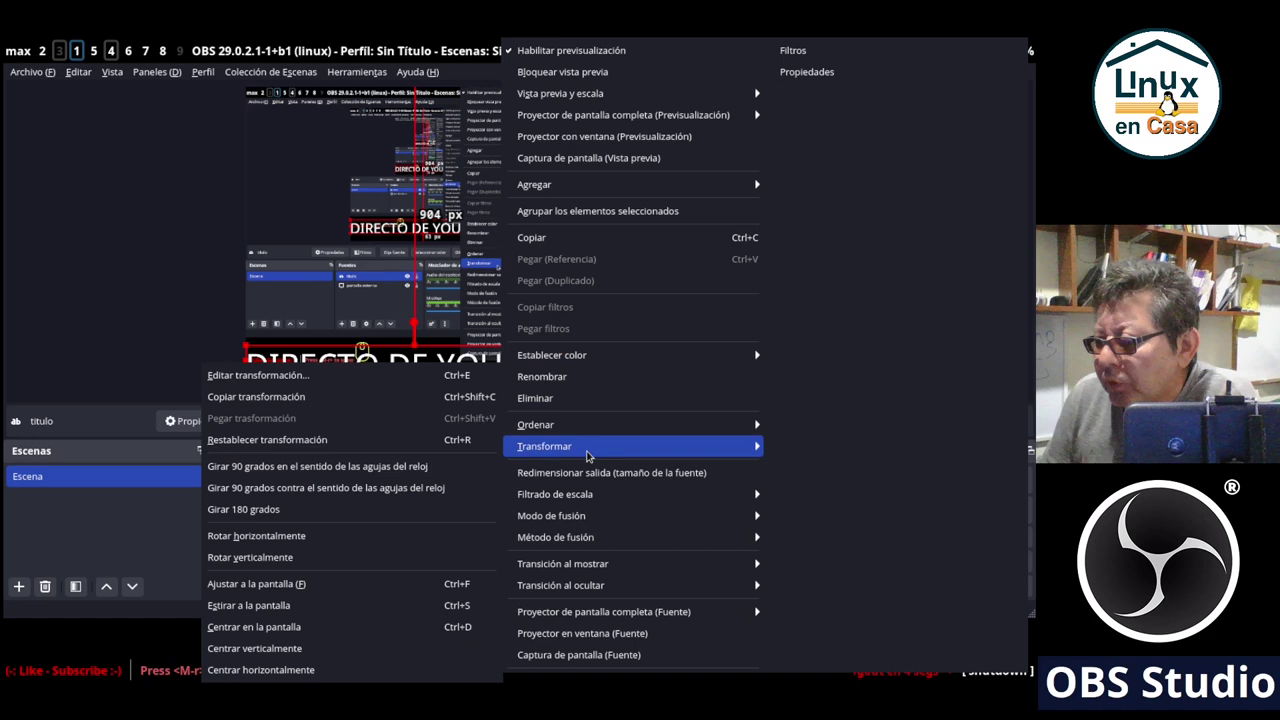
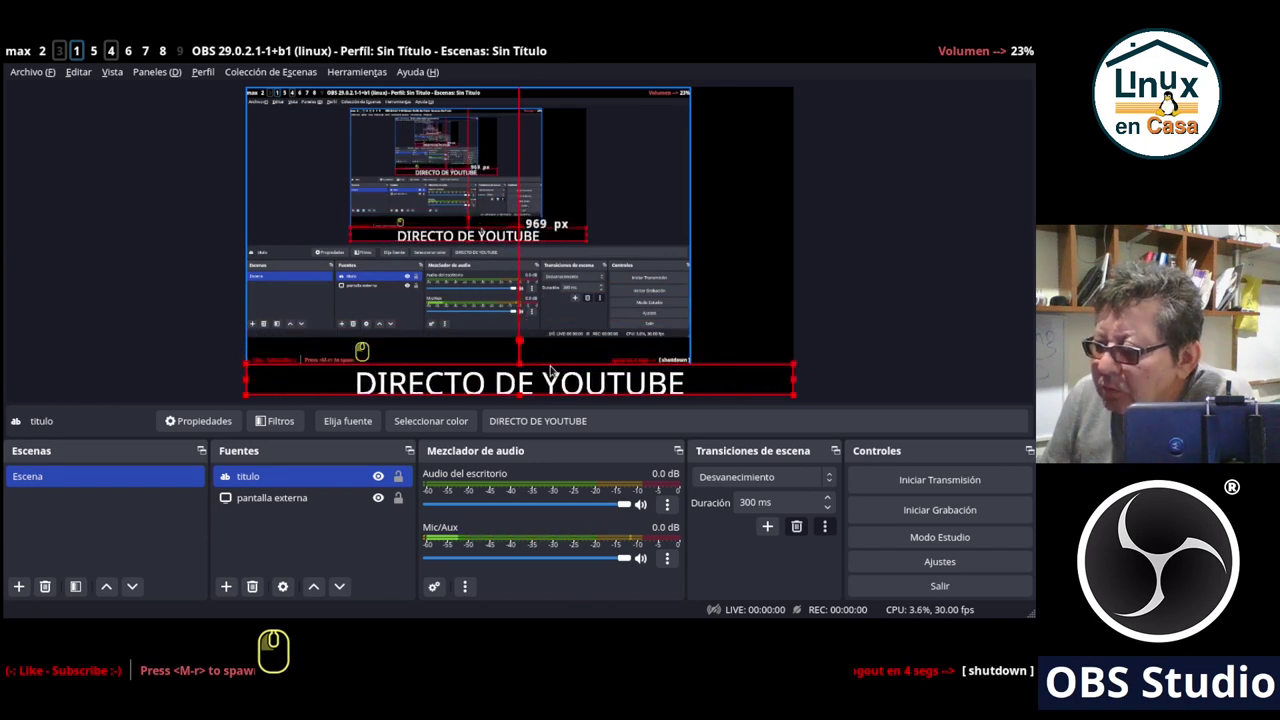
pyautogui.click(879, 231)
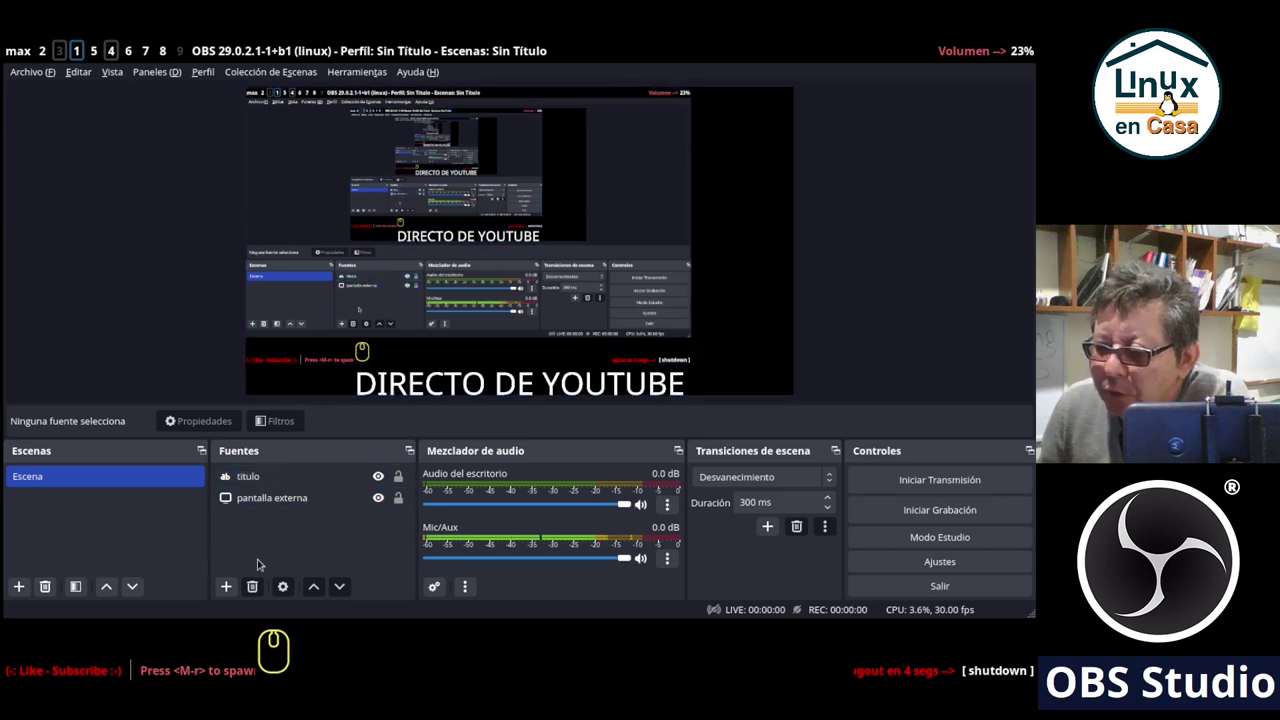
# Create an Image source named 'logo' and browse for its file.
pyautogui.click(229, 582)
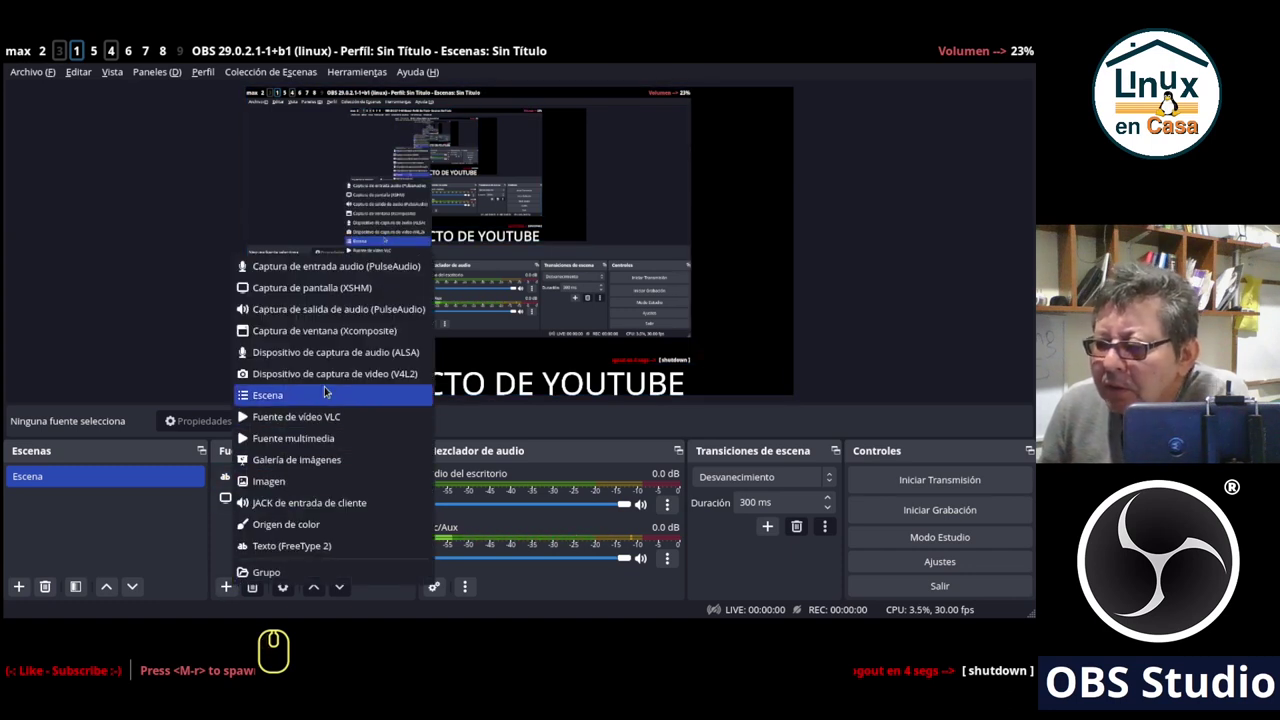
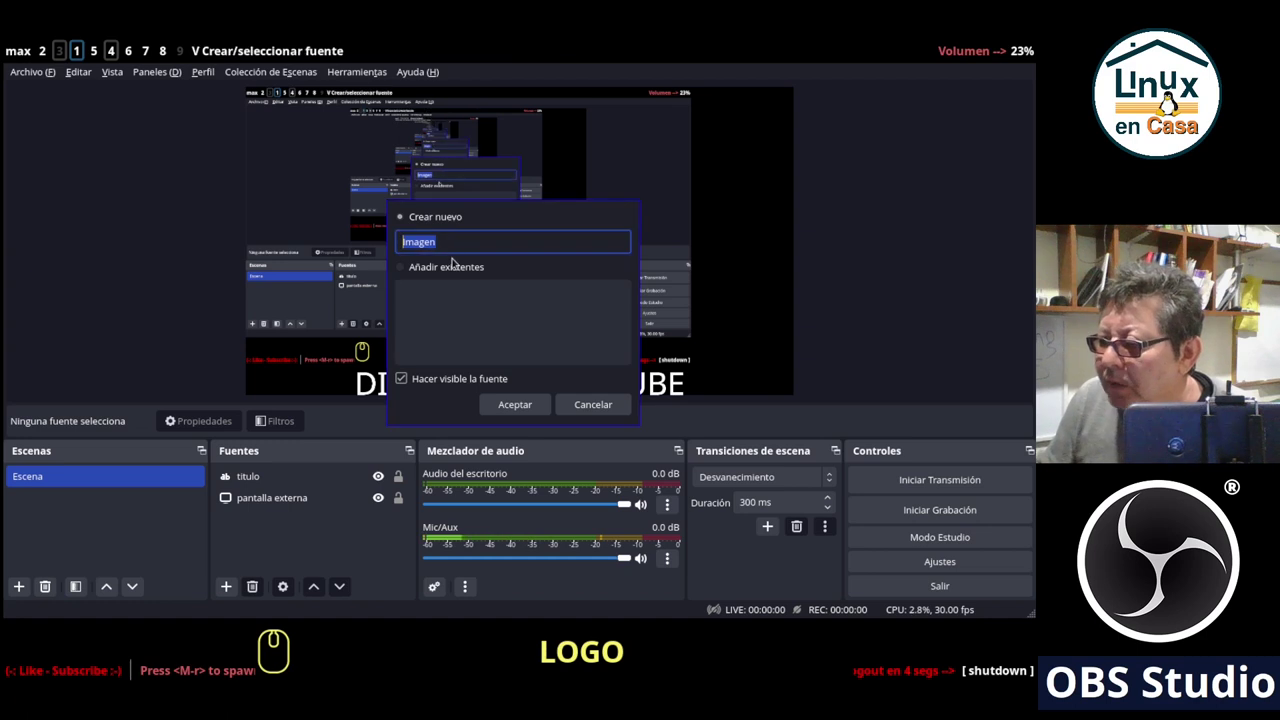
pyautogui.write('log')
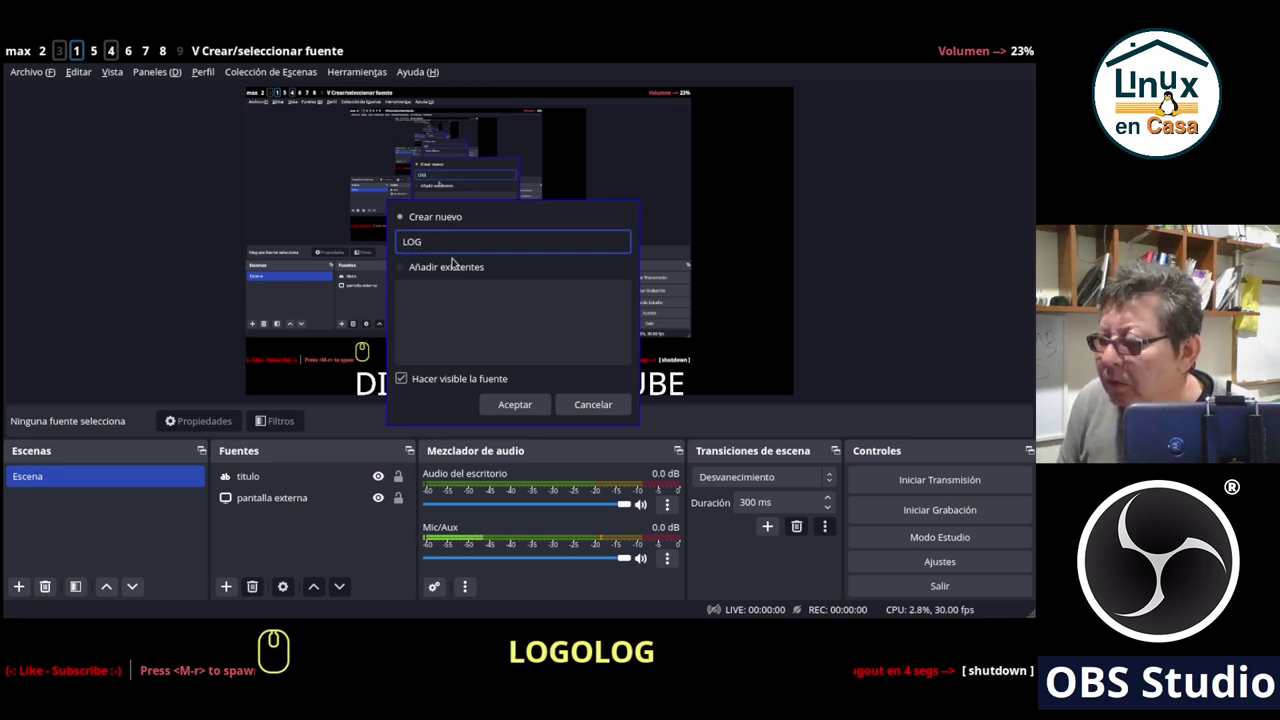
pyautogui.press('Caps_Lock')
pyautogui.write('og')
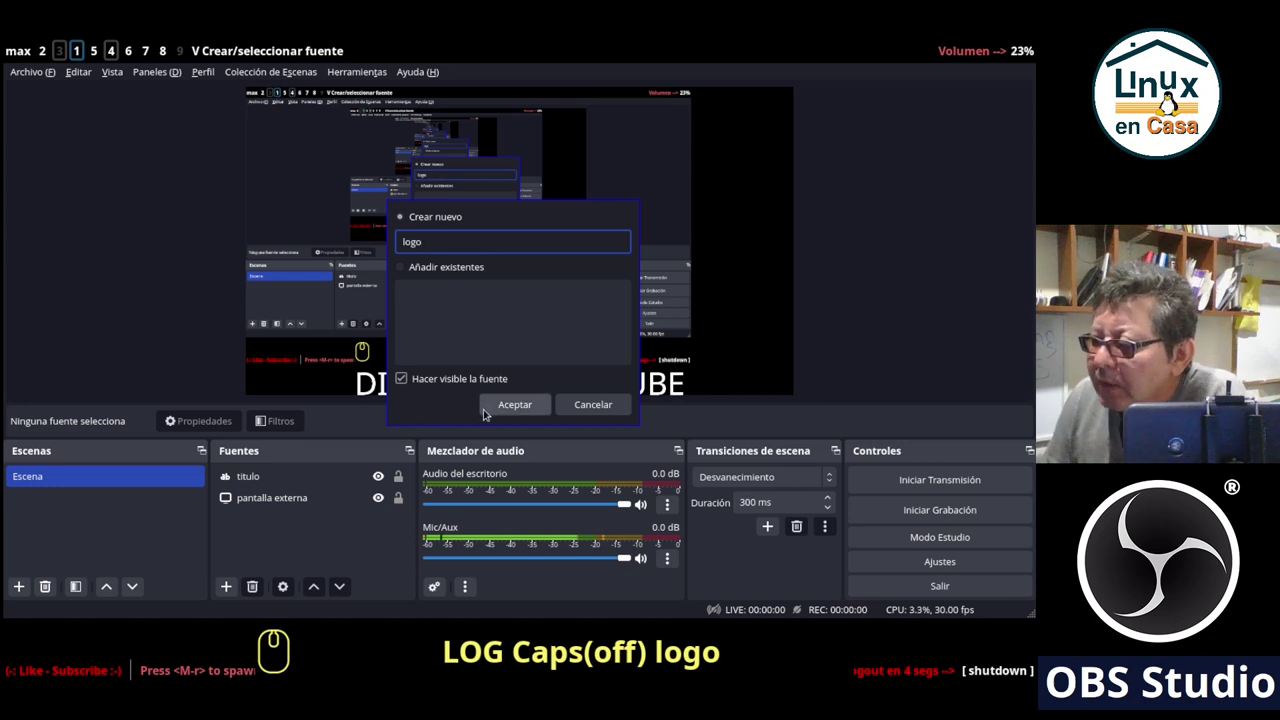
pyautogui.click(493, 409)
pyautogui.click(723, 315)
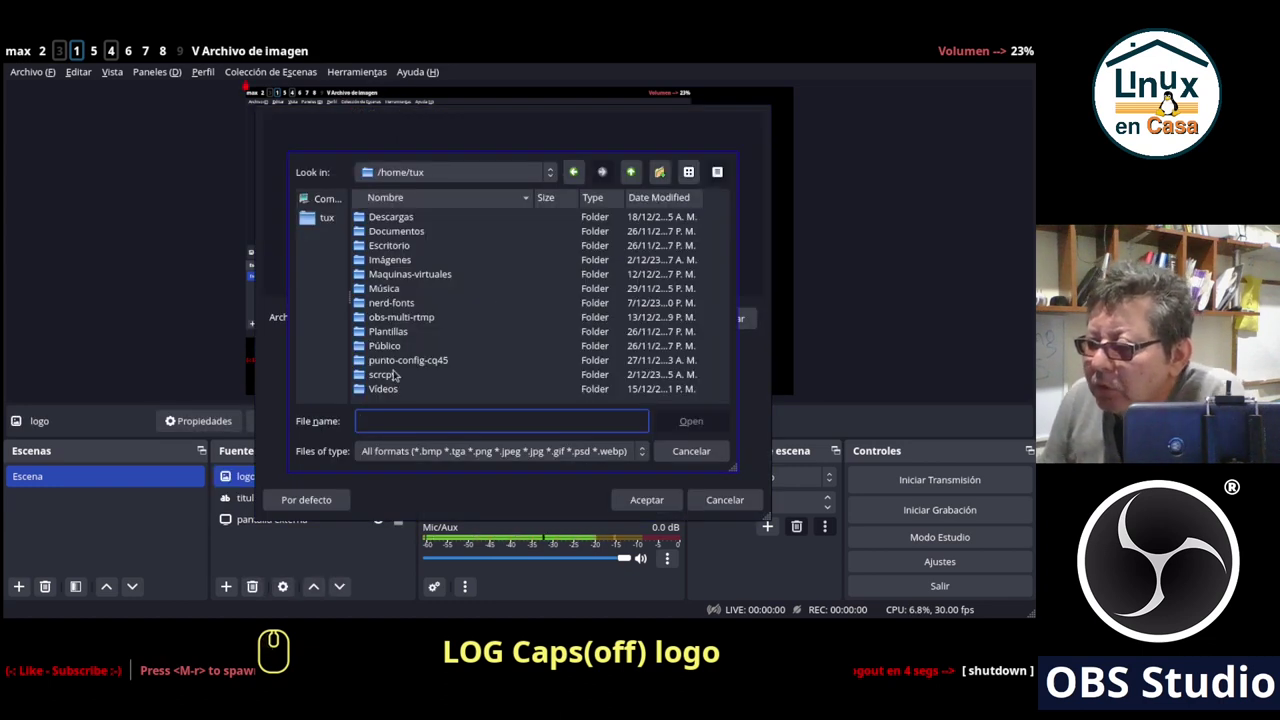
# Pick logo-1200x1200-circulo-fondo-blanco.png from Vídeos/00-logos and confirm the logo properties.
pyautogui.click(388, 389)
pyautogui.moveTo(390, 364); pyautogui.dragTo(415, 284)
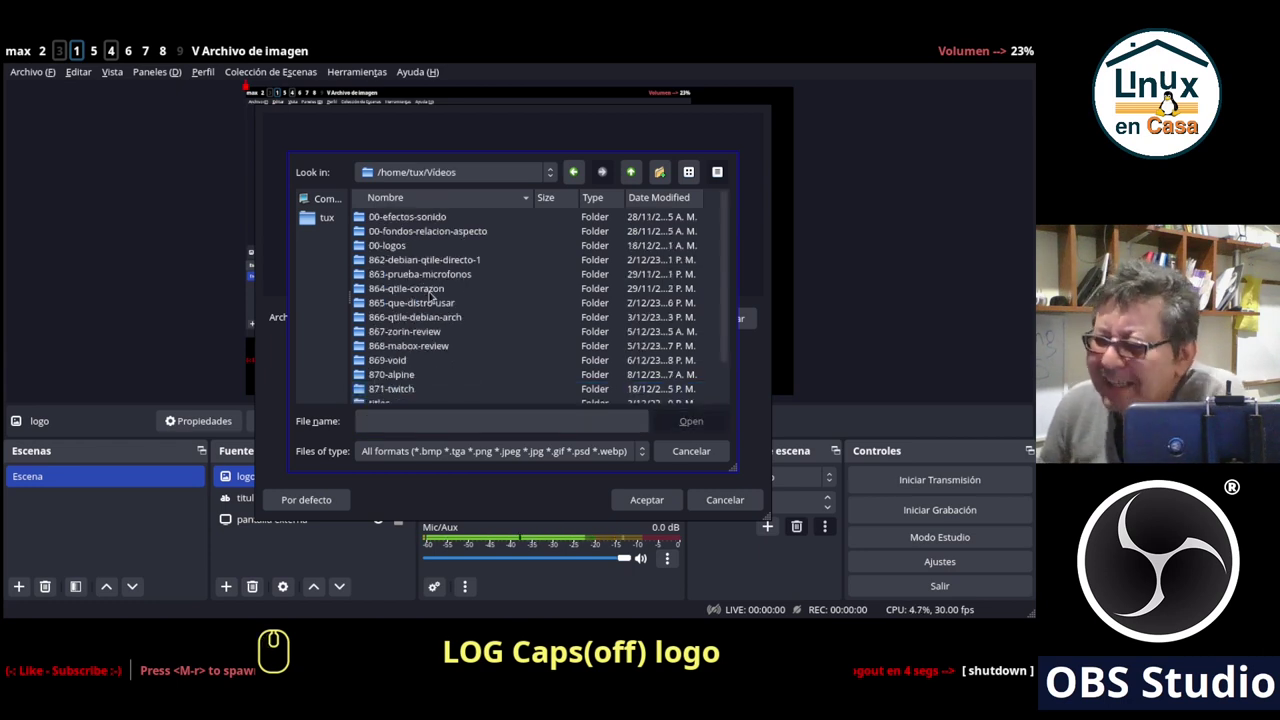
pyautogui.click(391, 245)
pyautogui.click(391, 245)
pyautogui.scroll(-3)
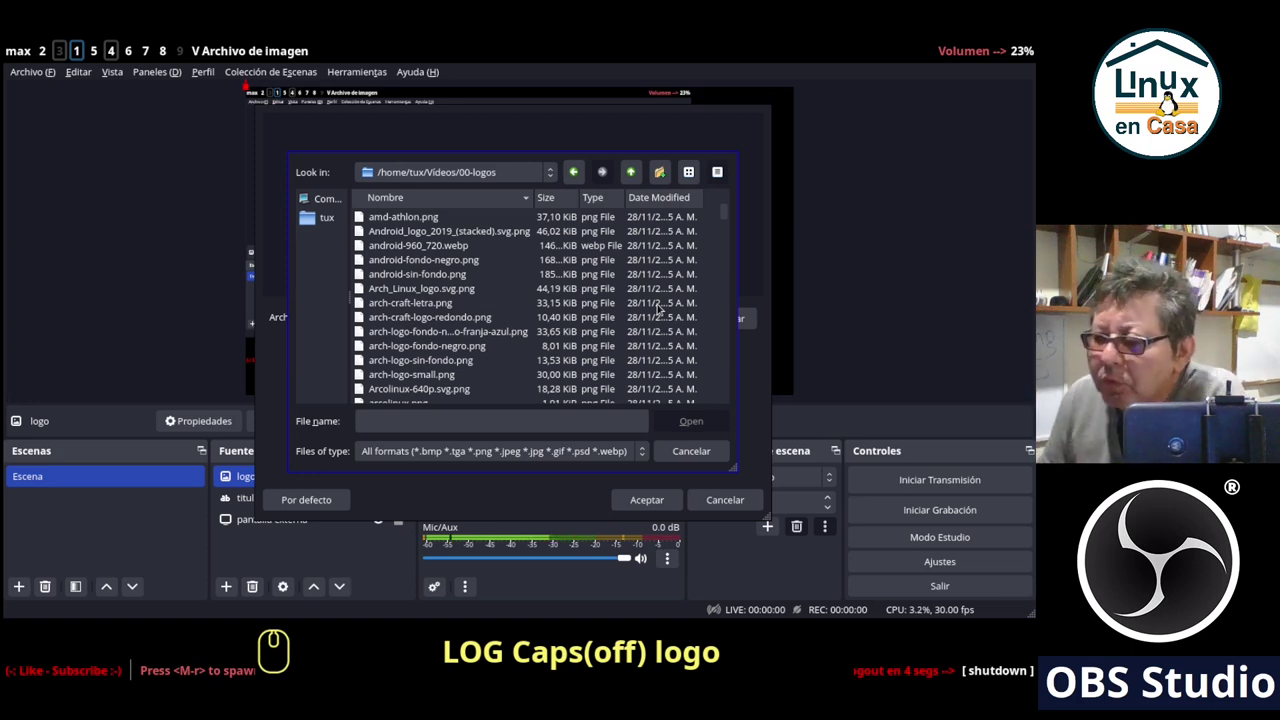
pyautogui.scroll(-3)
pyautogui.scroll(-3)
pyautogui.scroll(-3)
pyautogui.scroll(-3)
pyautogui.scroll(-3)
pyautogui.scroll(-3)
pyautogui.click(385, 272)
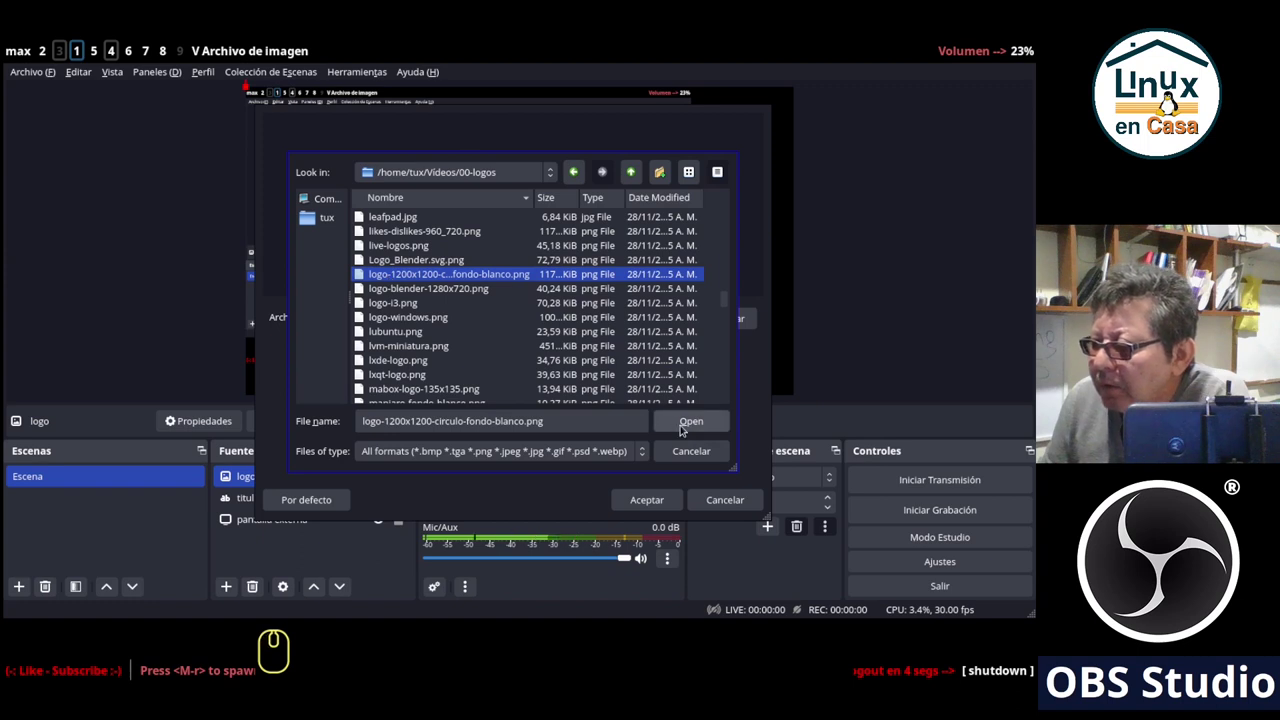
pyautogui.click(683, 427)
pyautogui.click(650, 500)
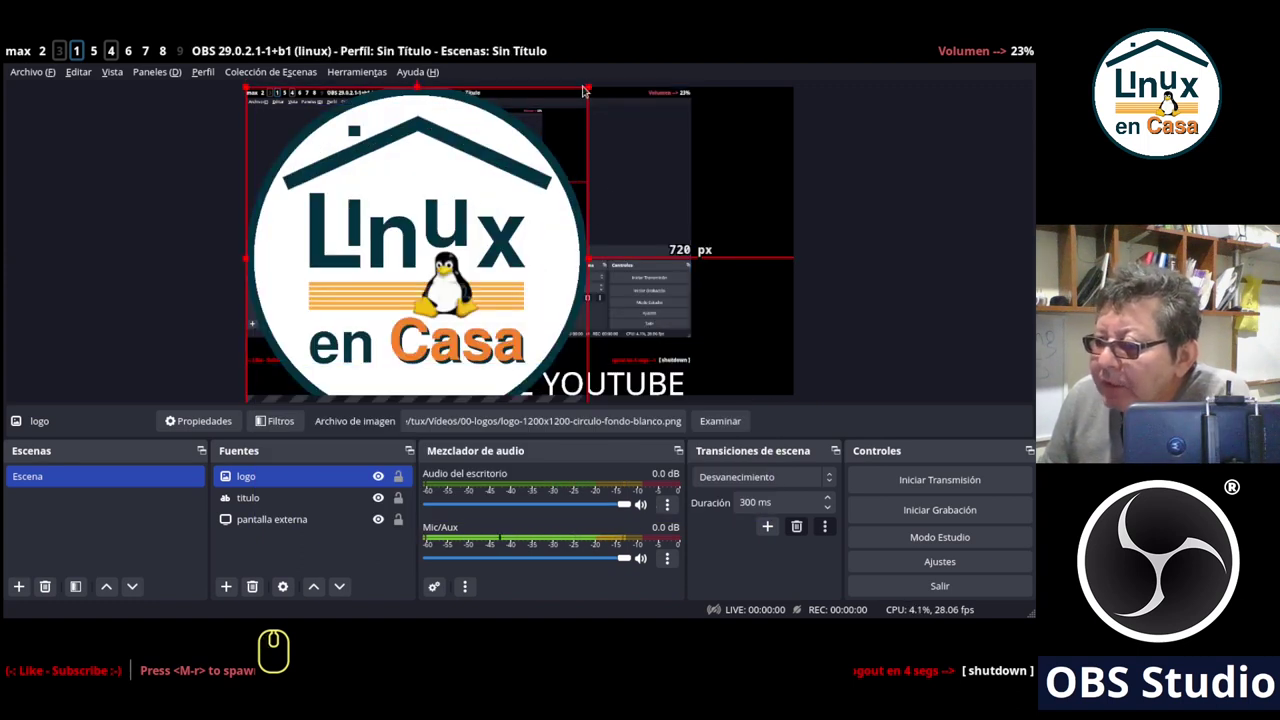
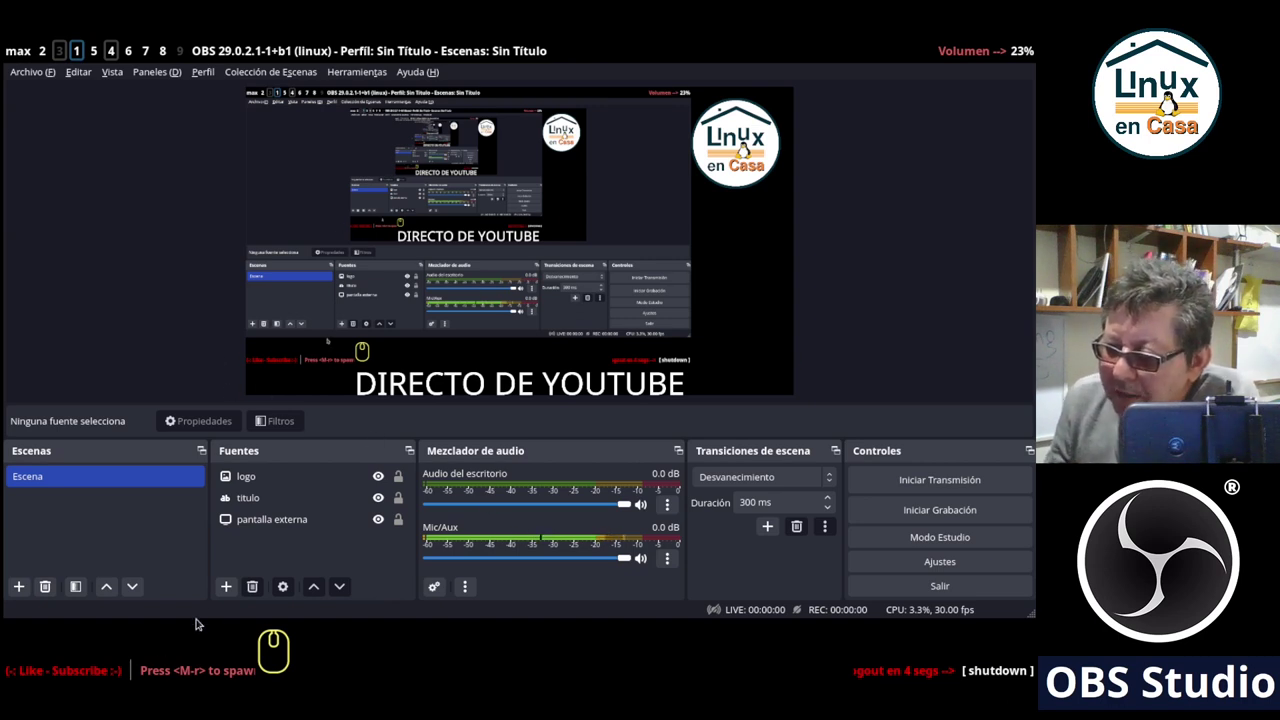
# Create a 'Dispositivo de captura de video (V4L2)' source named 'webcam'.
pyautogui.click(227, 592)
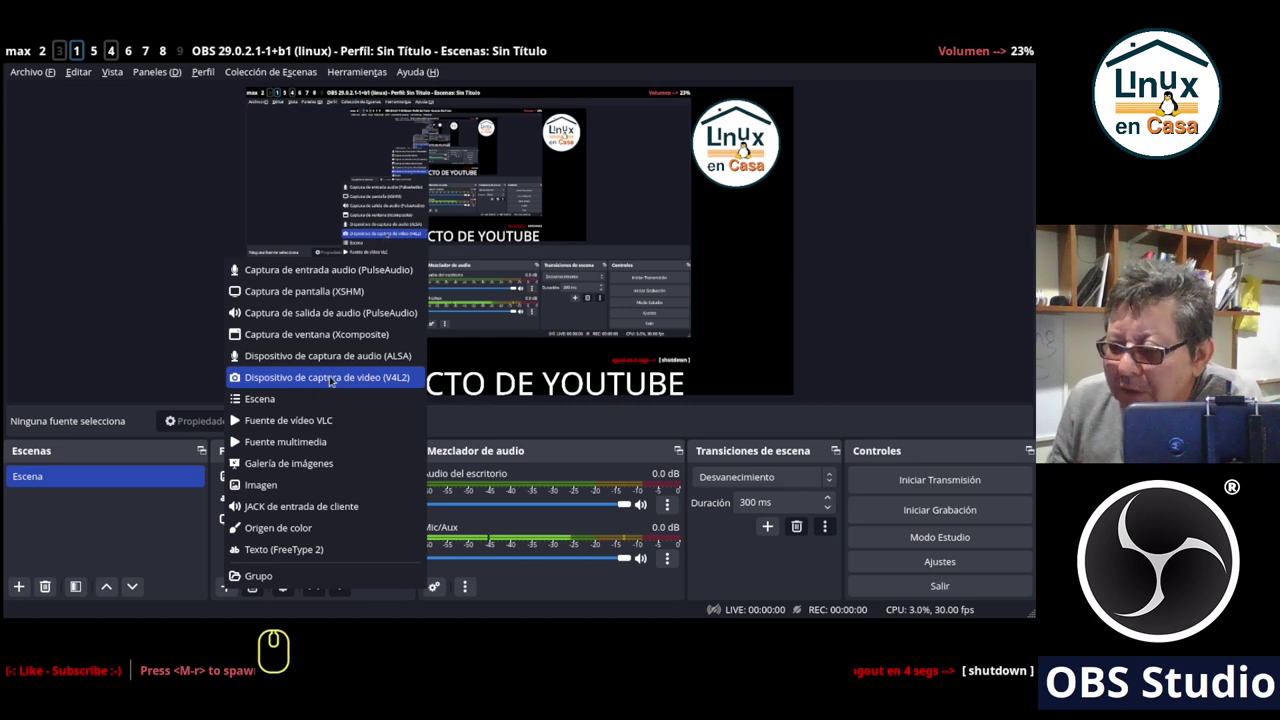
pyautogui.click(331, 380)
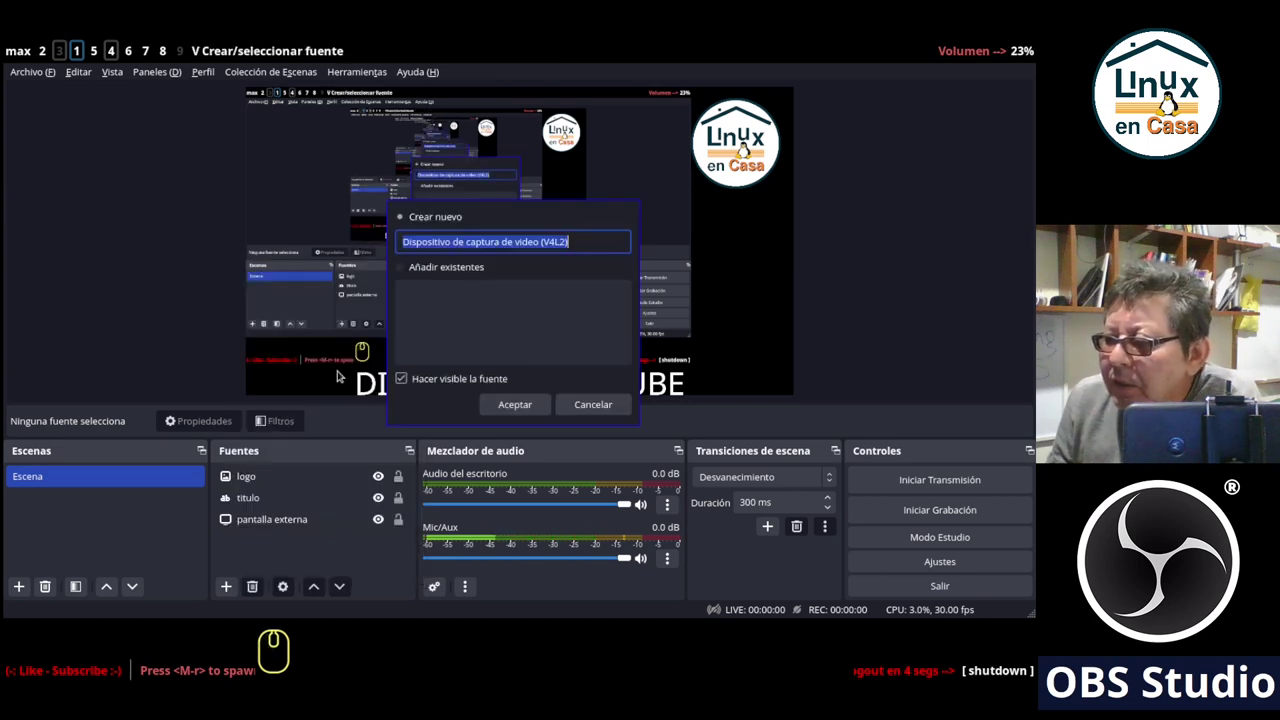
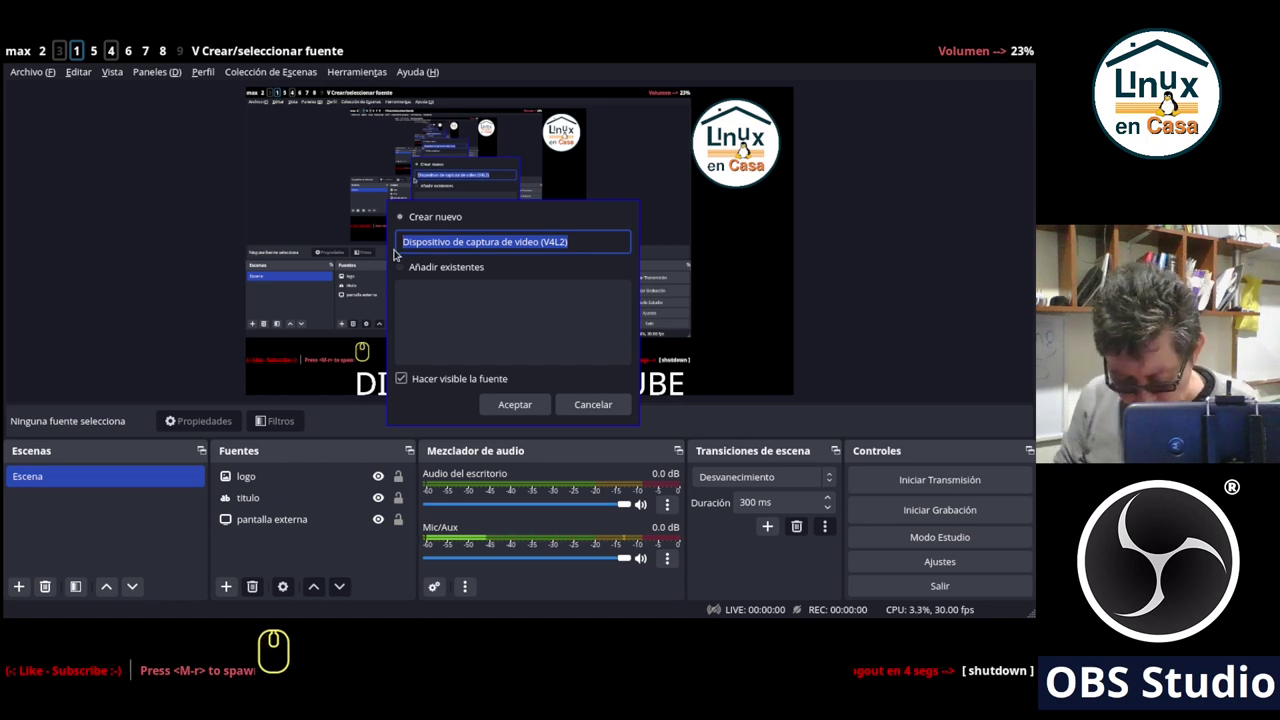
pyautogui.write('webcam')
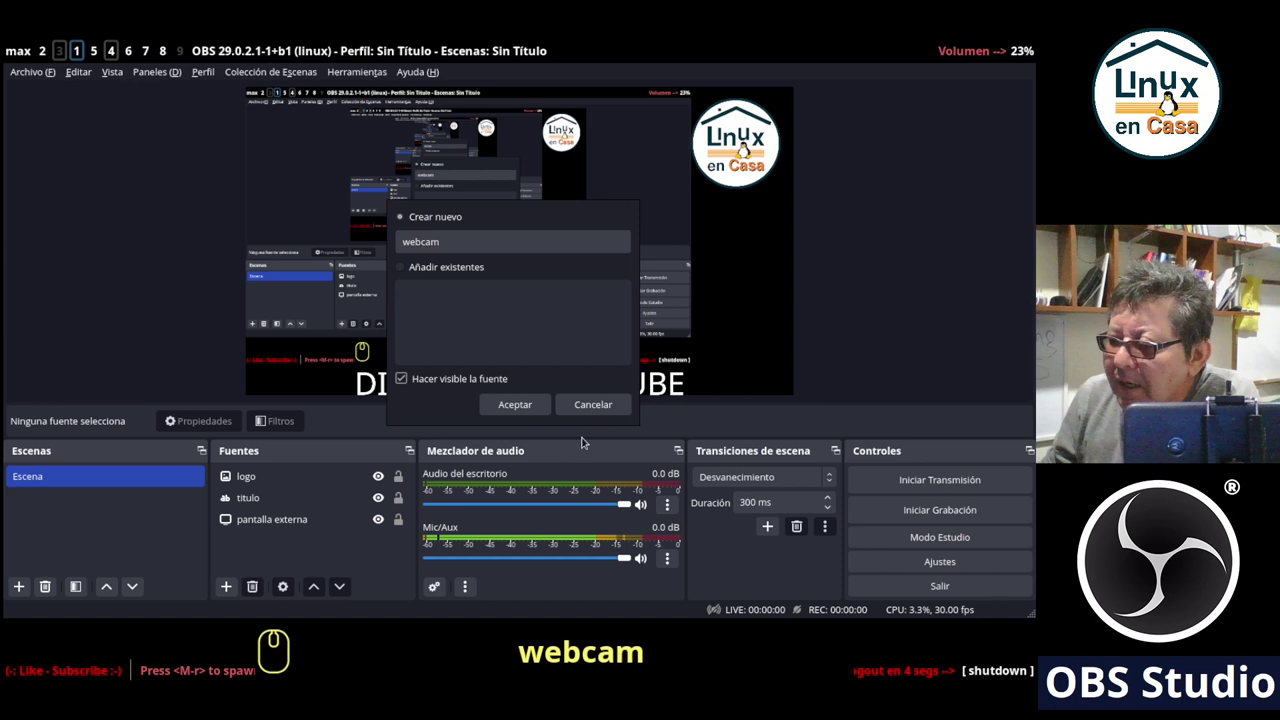
pyautogui.click(511, 399)
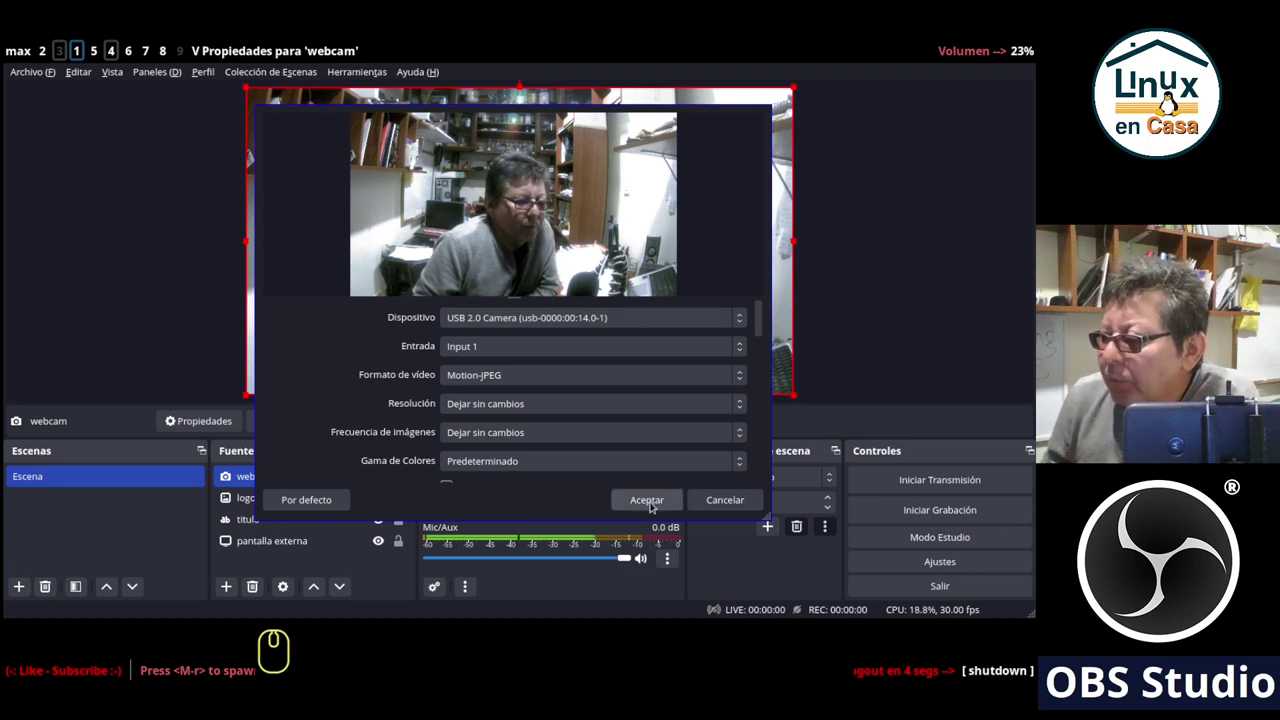
# Accept the webcam properties with USB 2.0 Camera as the device.
pyautogui.click(653, 505)
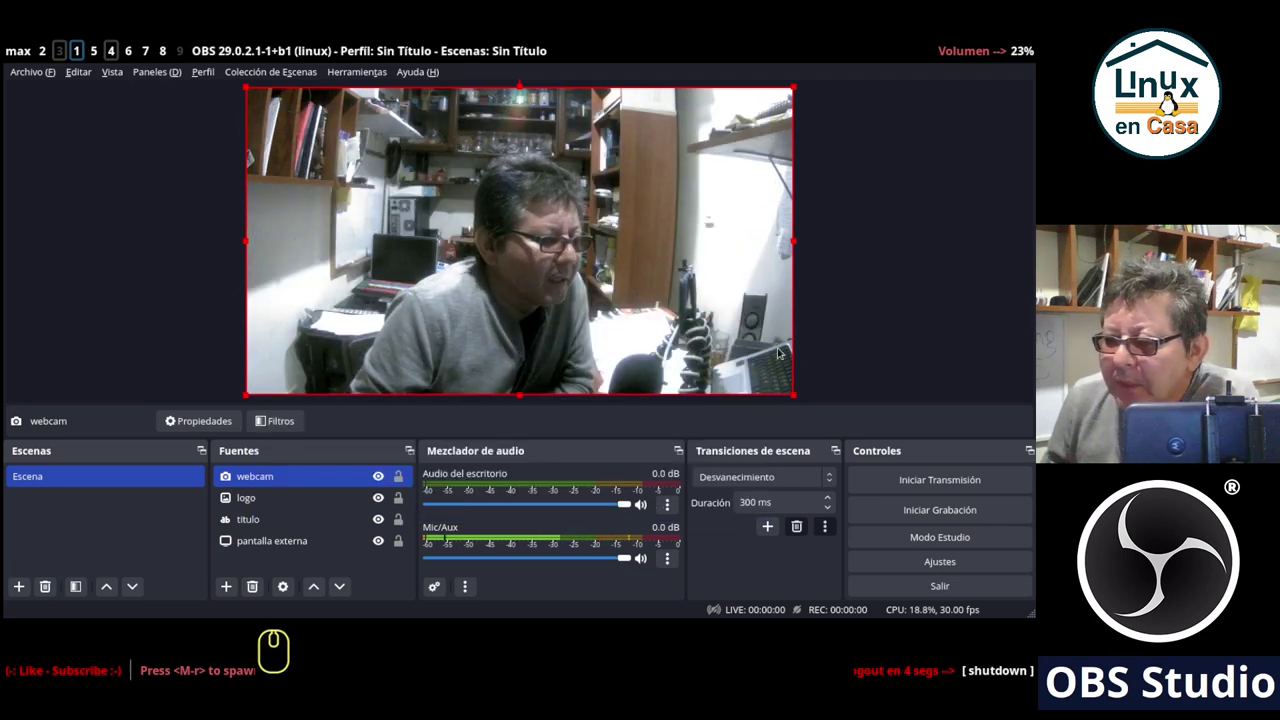
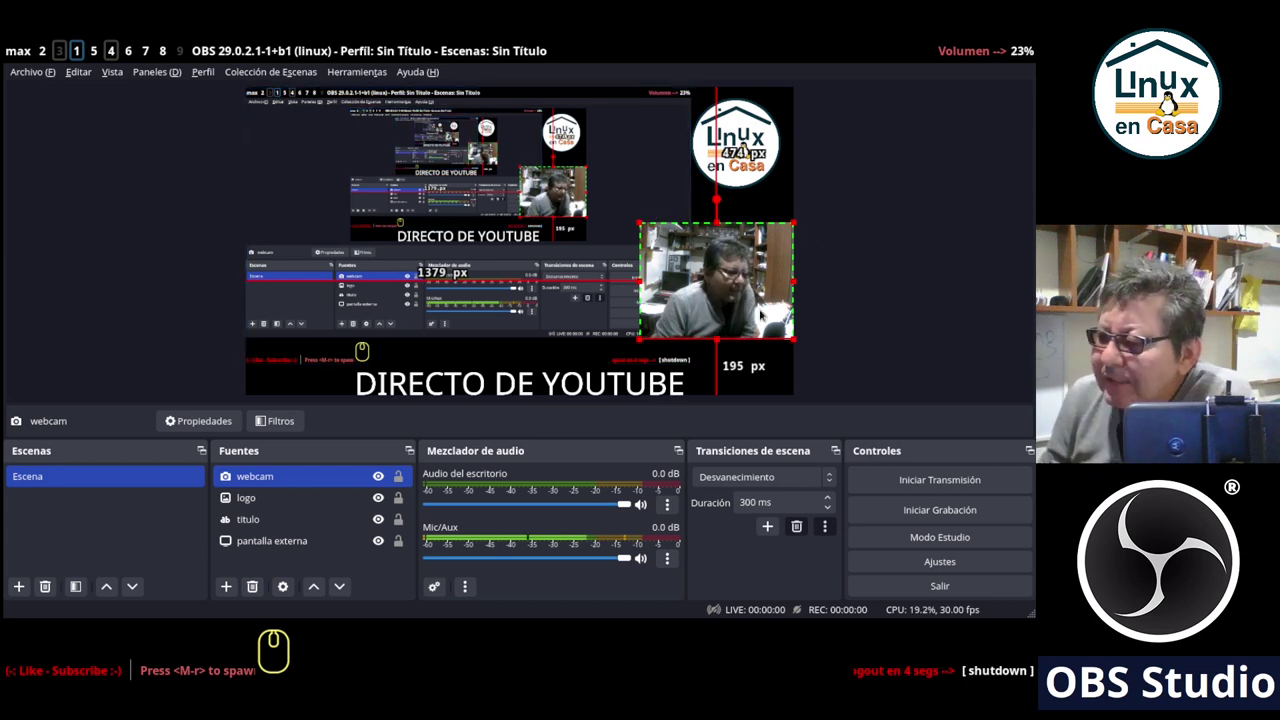
# Move the webcam feed to the left under the logo and shift 'pantalla externa' to the right, then deselect.
pyautogui.moveTo(731, 295); pyautogui.dragTo(327, 261)
pyautogui.click(552, 212)
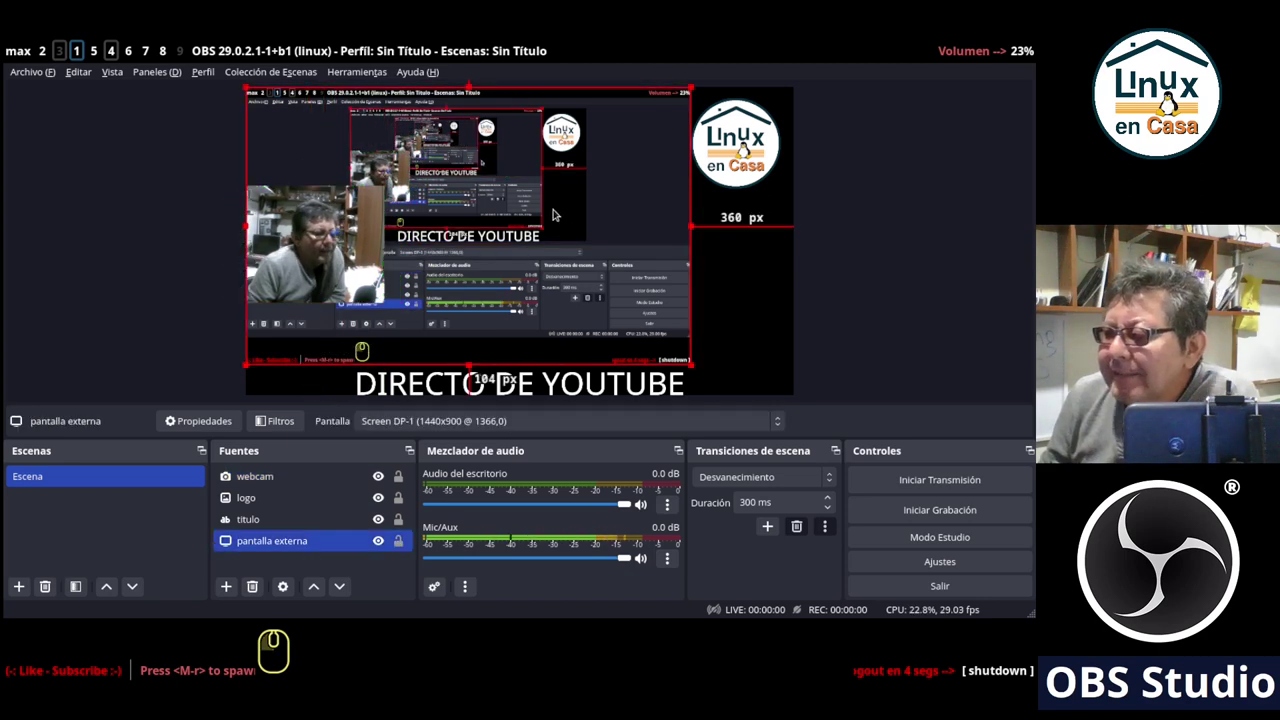
pyautogui.moveTo(579, 217); pyautogui.dragTo(671, 217)
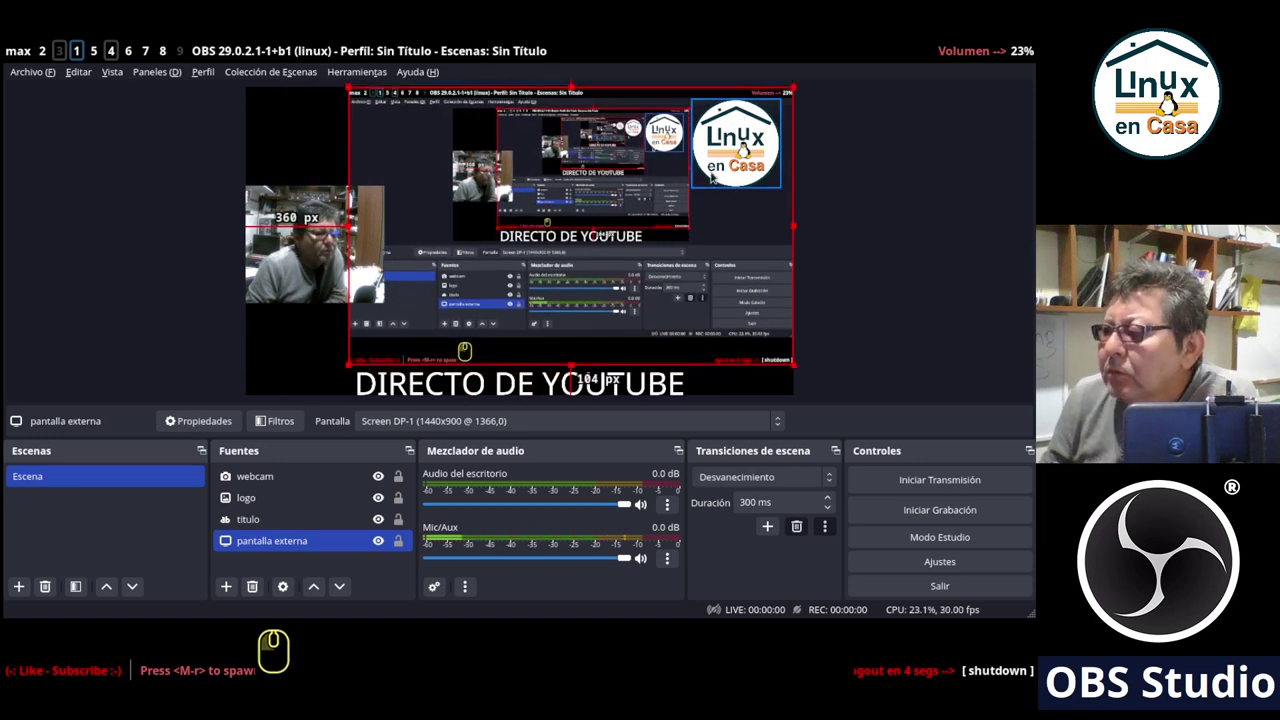
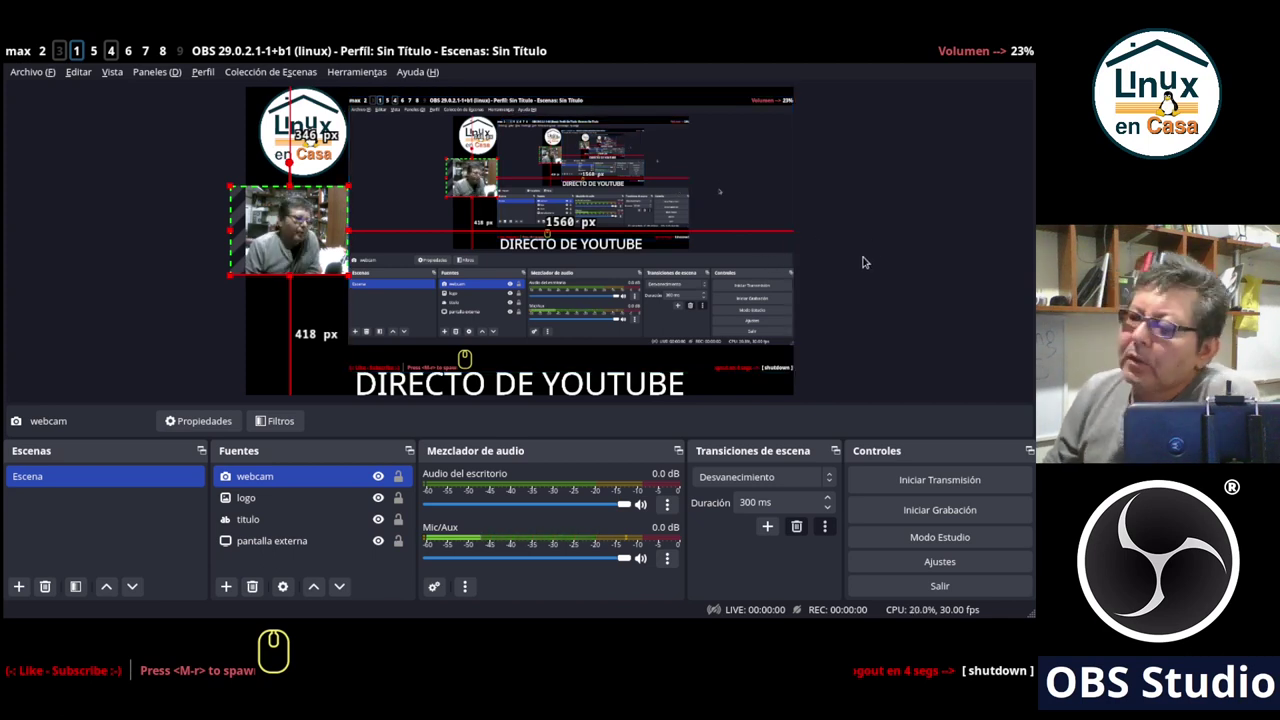
pyautogui.click(867, 267)
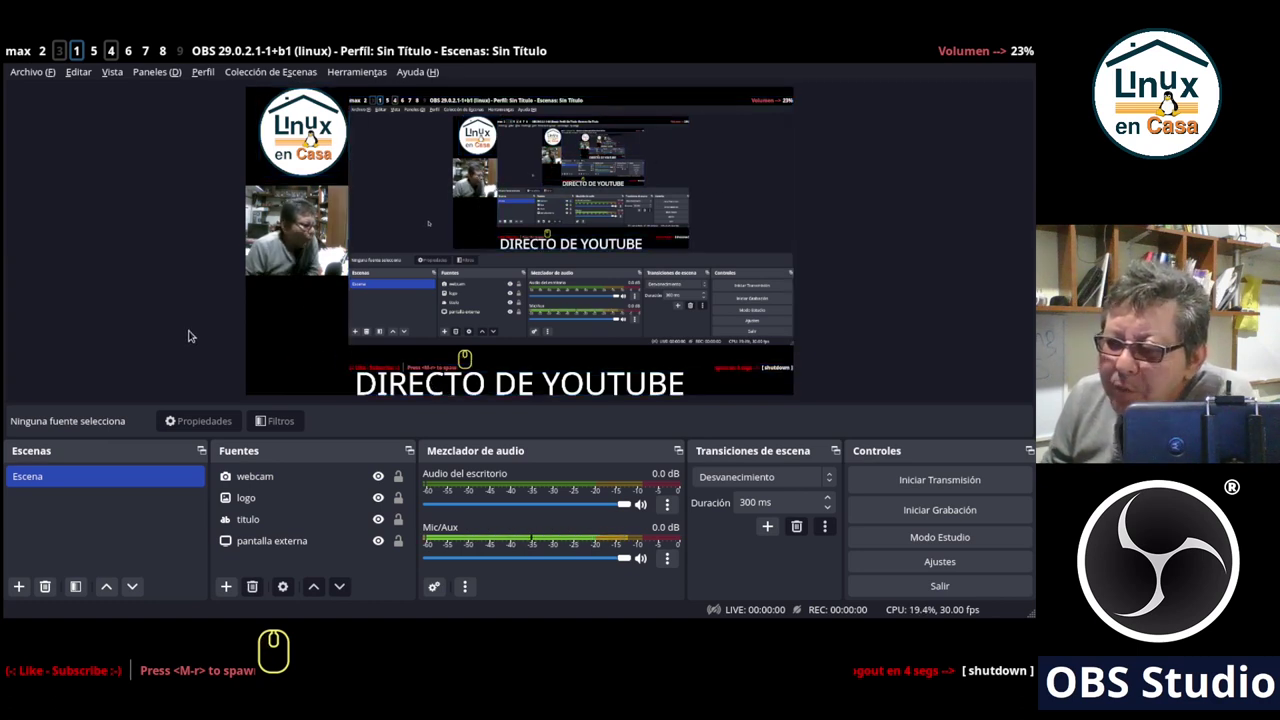
pyautogui.click(184, 326)
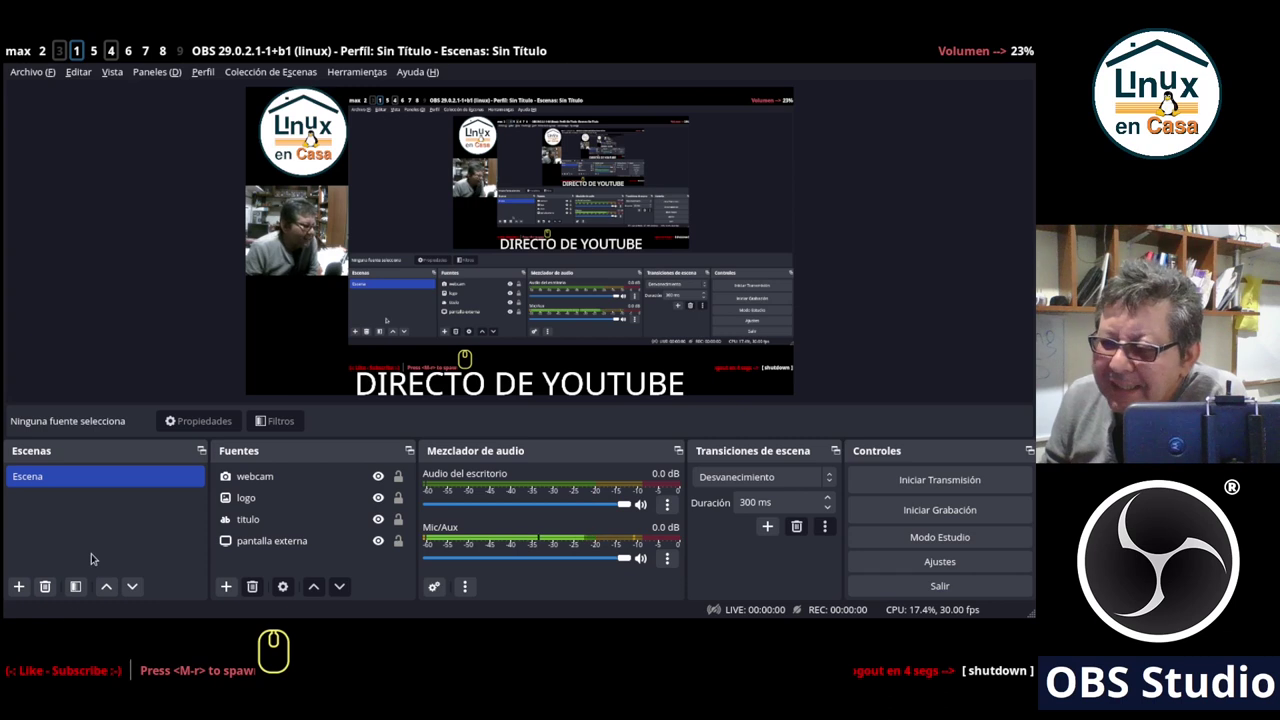
# Create a new scene, renaming it 'escena-web-cam' after 'webcam' is rejected as in use.
pyautogui.click(96, 546)
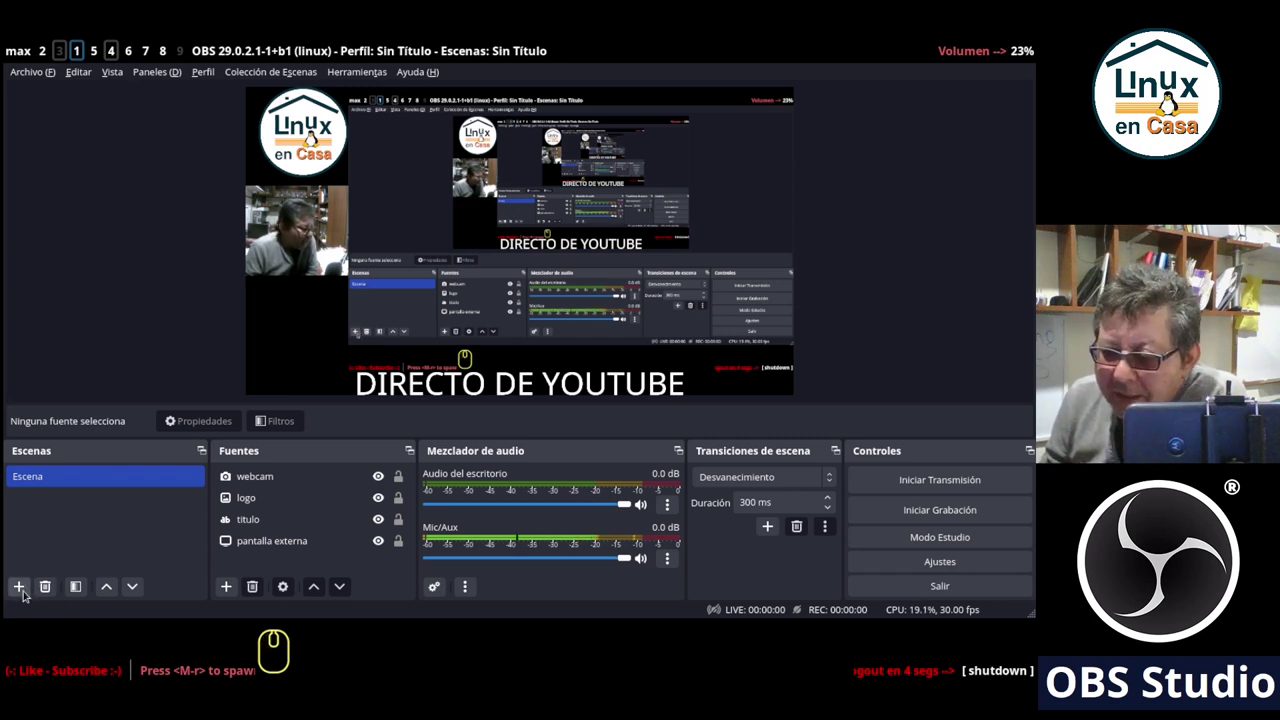
pyautogui.click(24, 592)
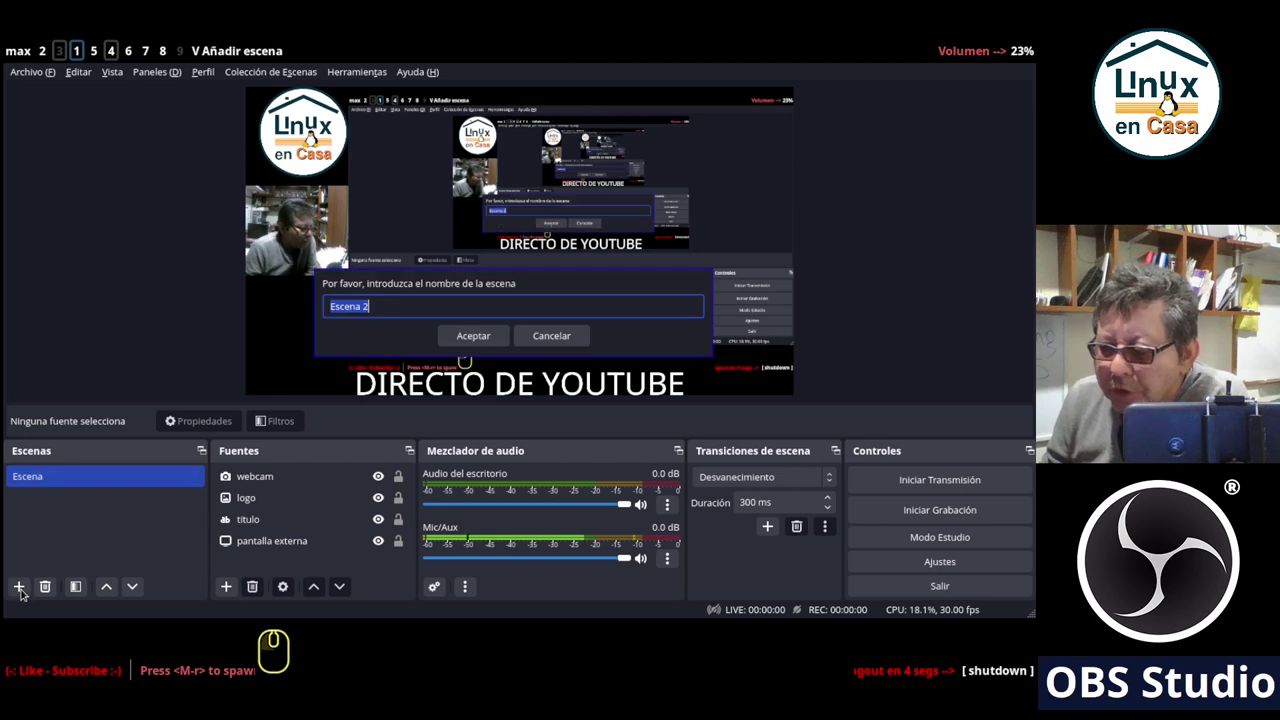
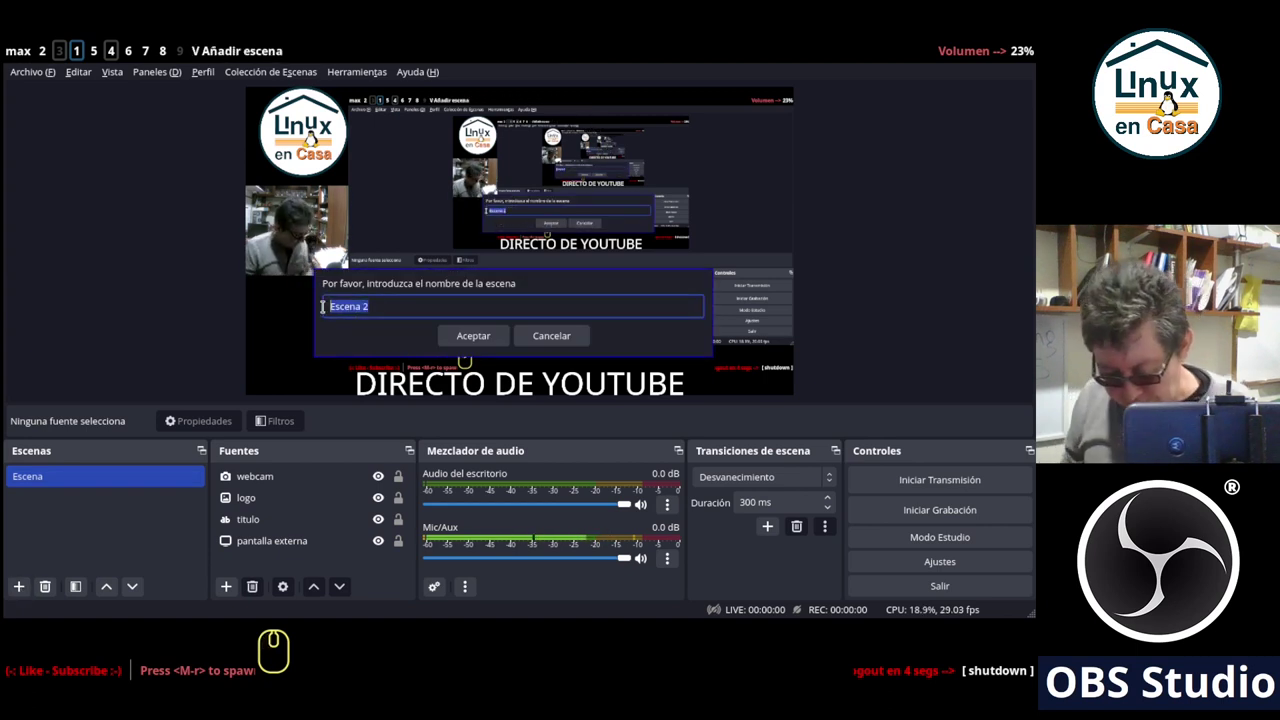
pyautogui.write('webcam')
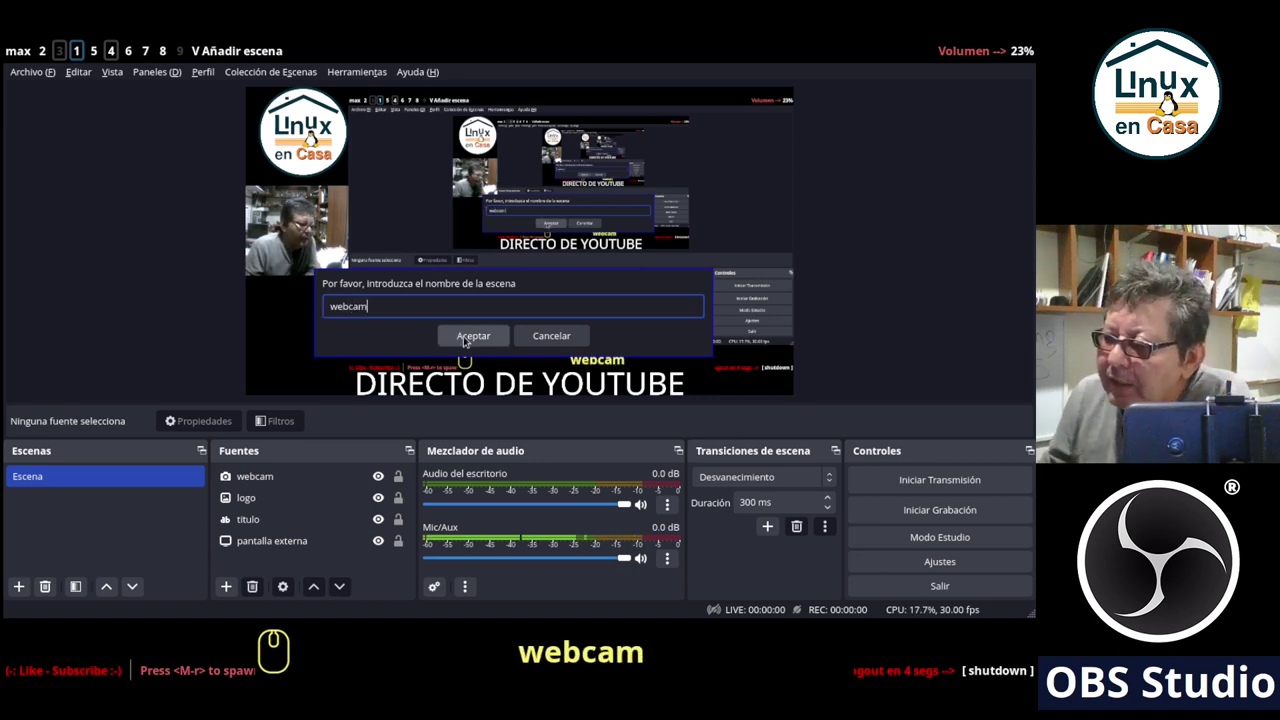
pyautogui.click(467, 341)
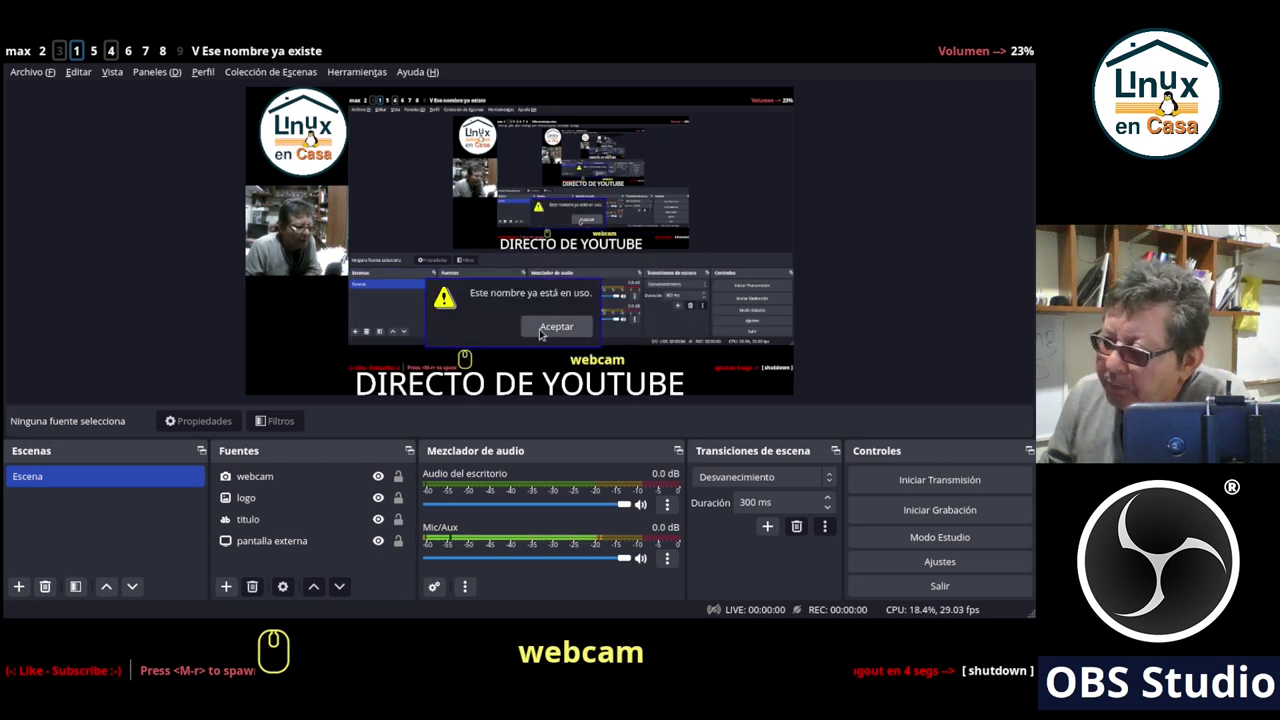
pyautogui.moveTo(538, 326); pyautogui.dragTo(263, 274)
pyautogui.write('escena')
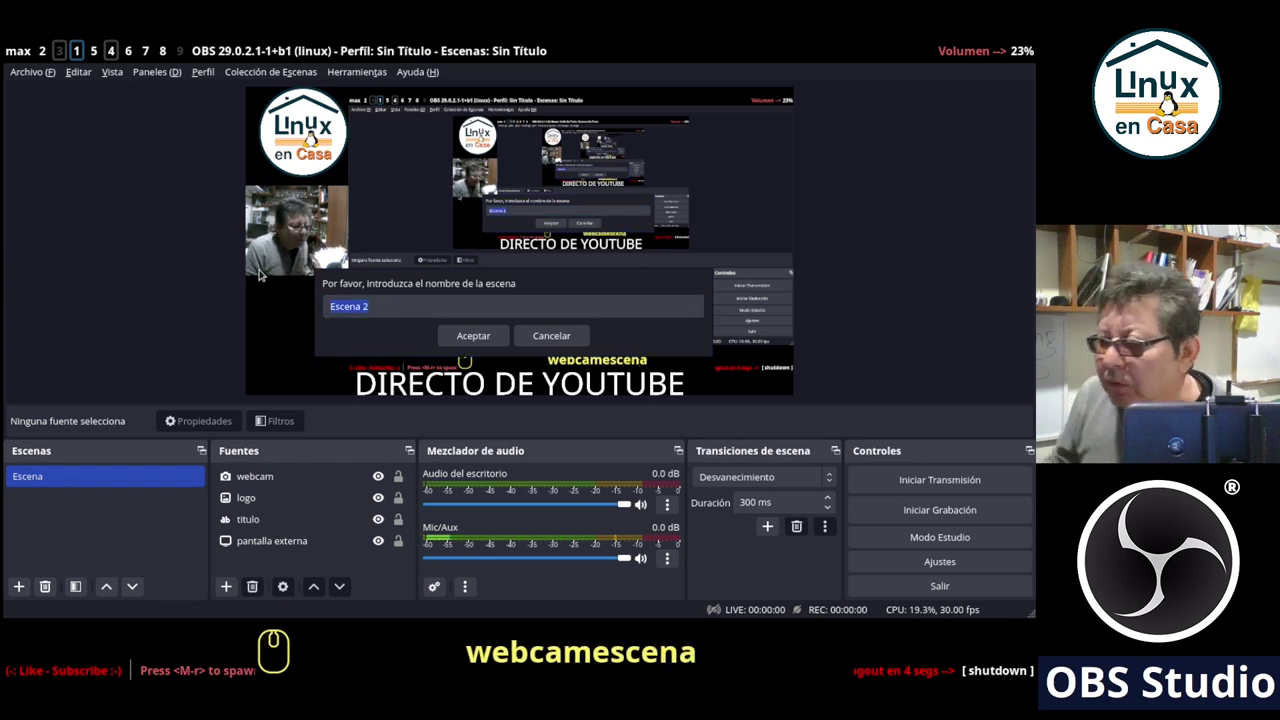
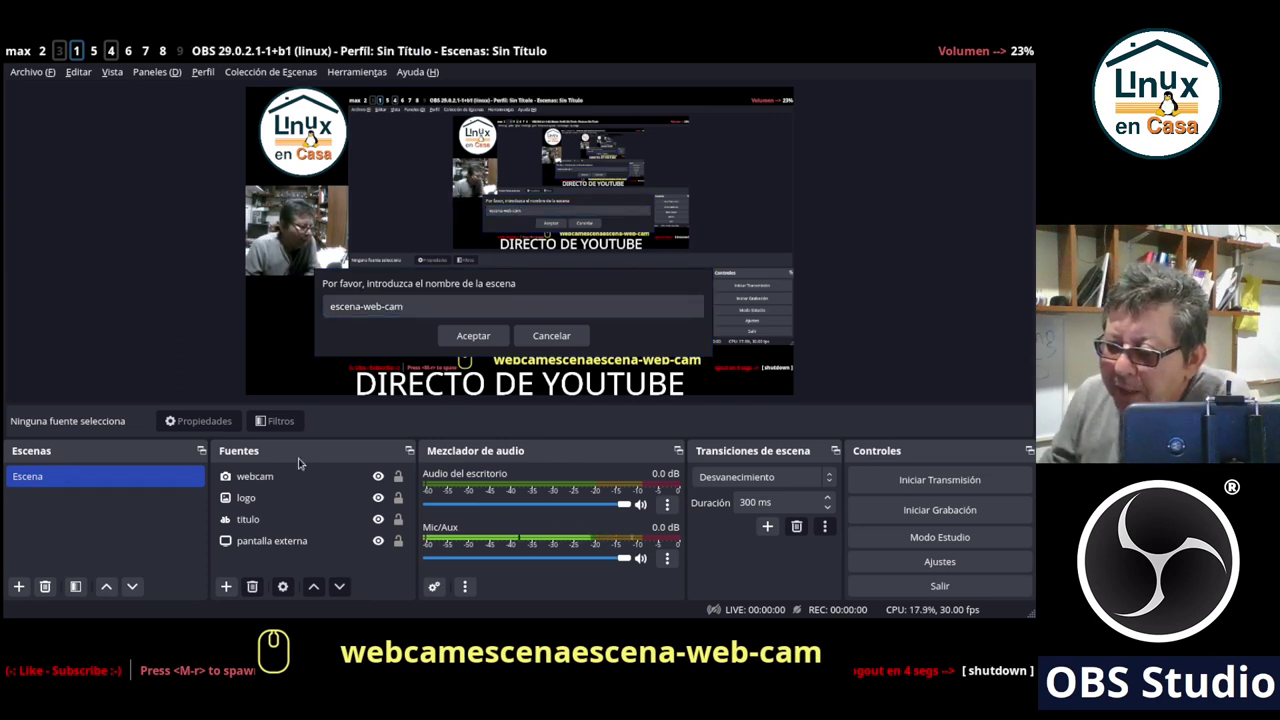
pyautogui.click(476, 343)
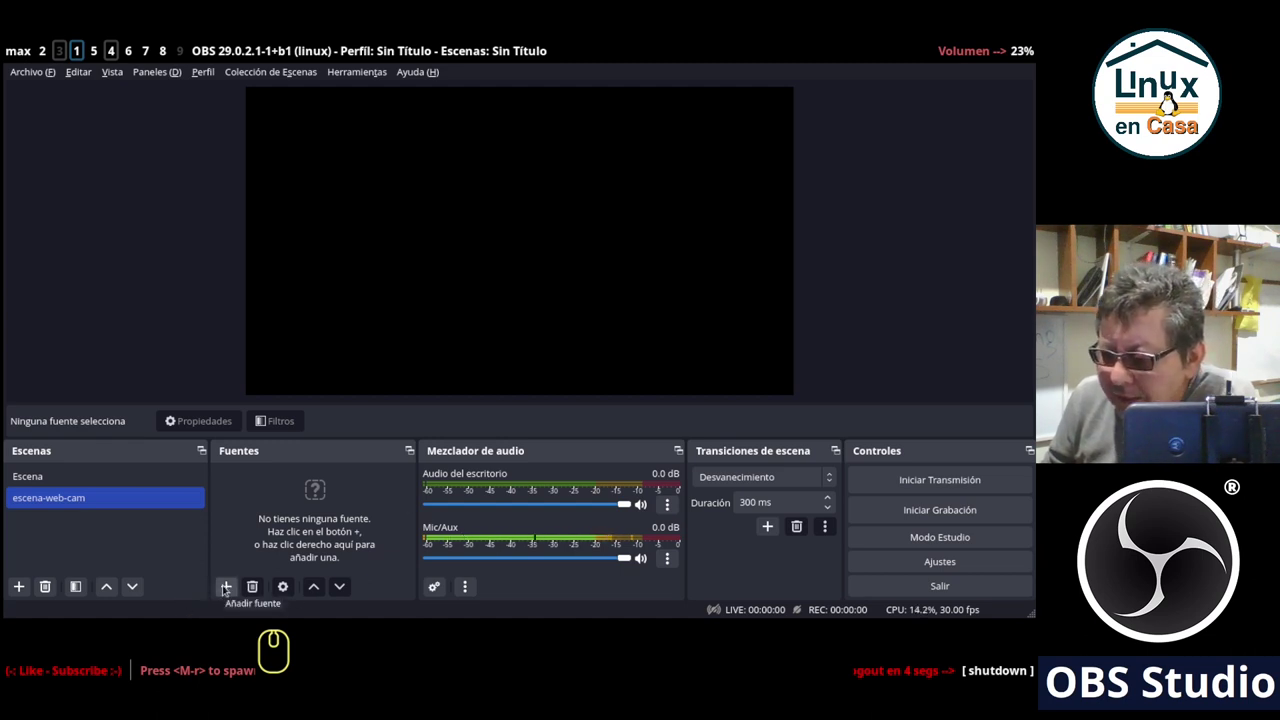
pyautogui.click(224, 585)
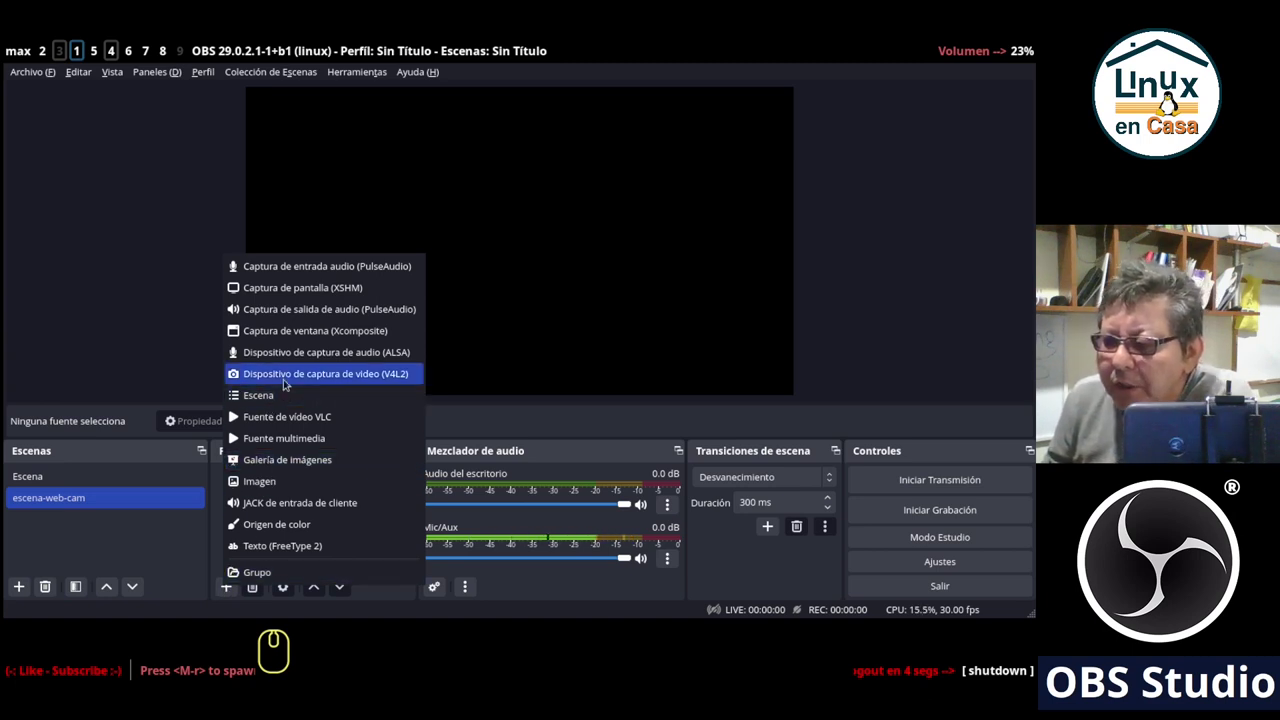
pyautogui.click(287, 384)
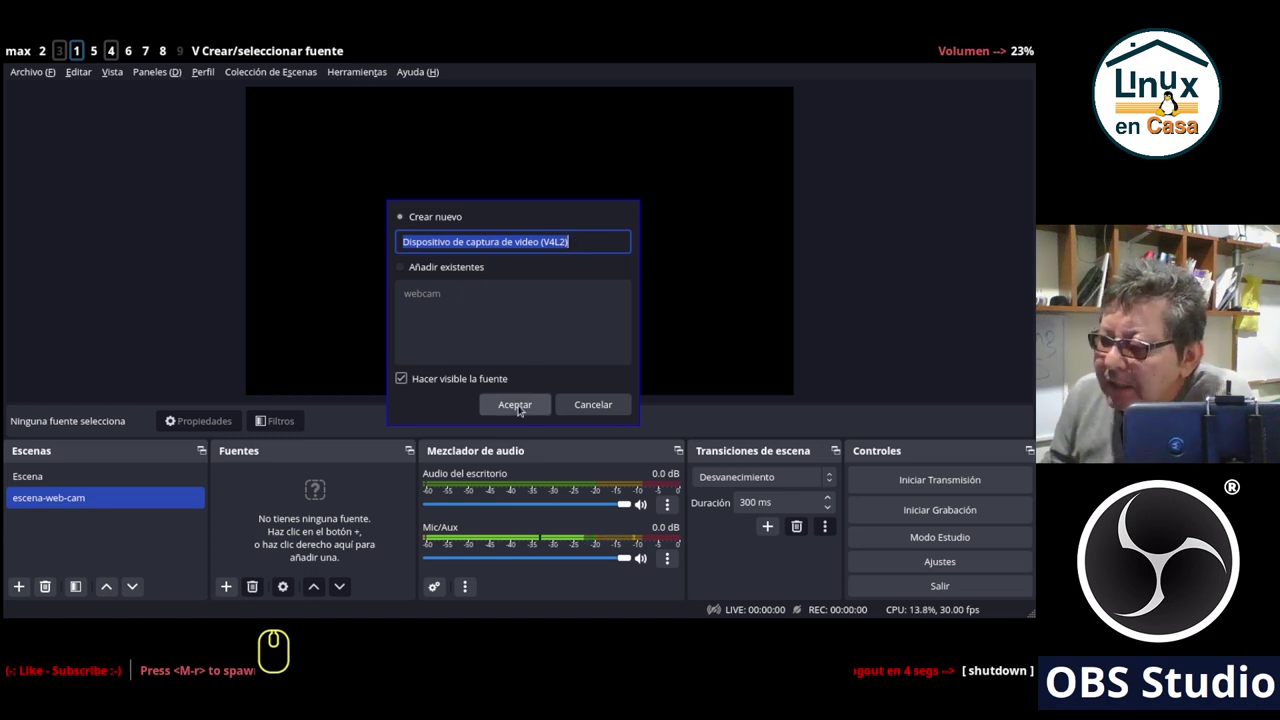
pyautogui.click(508, 410)
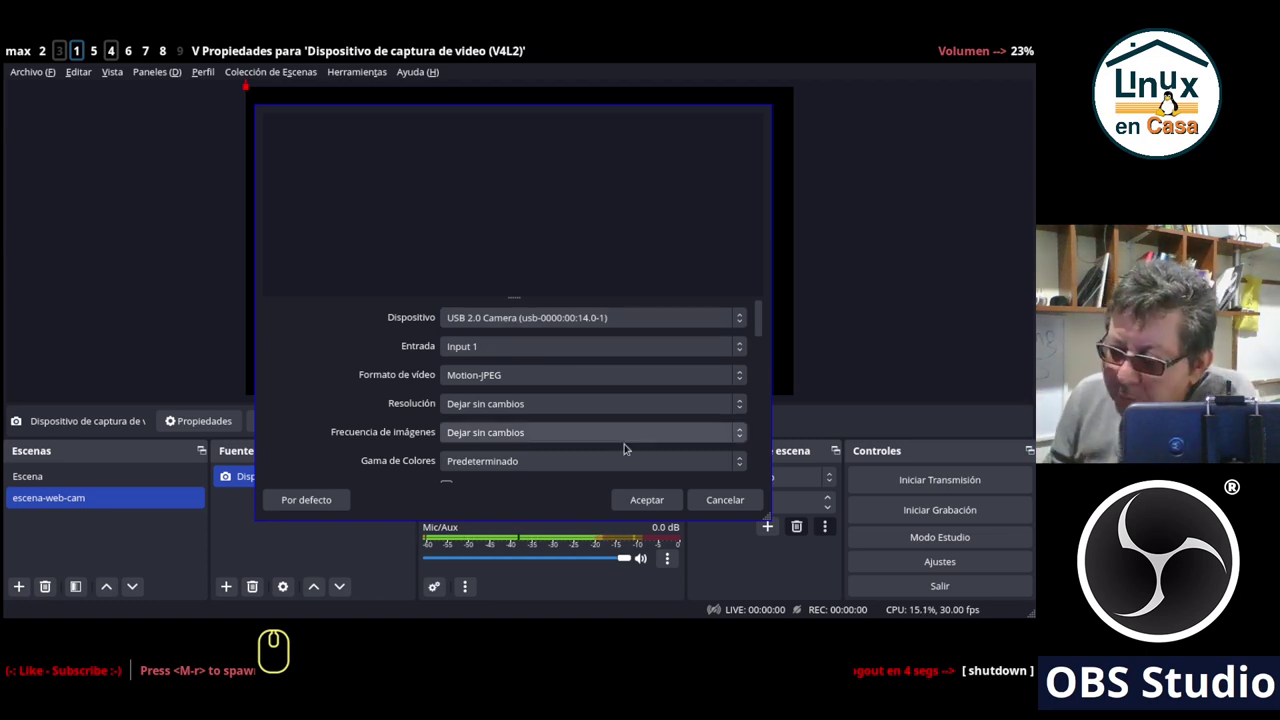
pyautogui.click(714, 505)
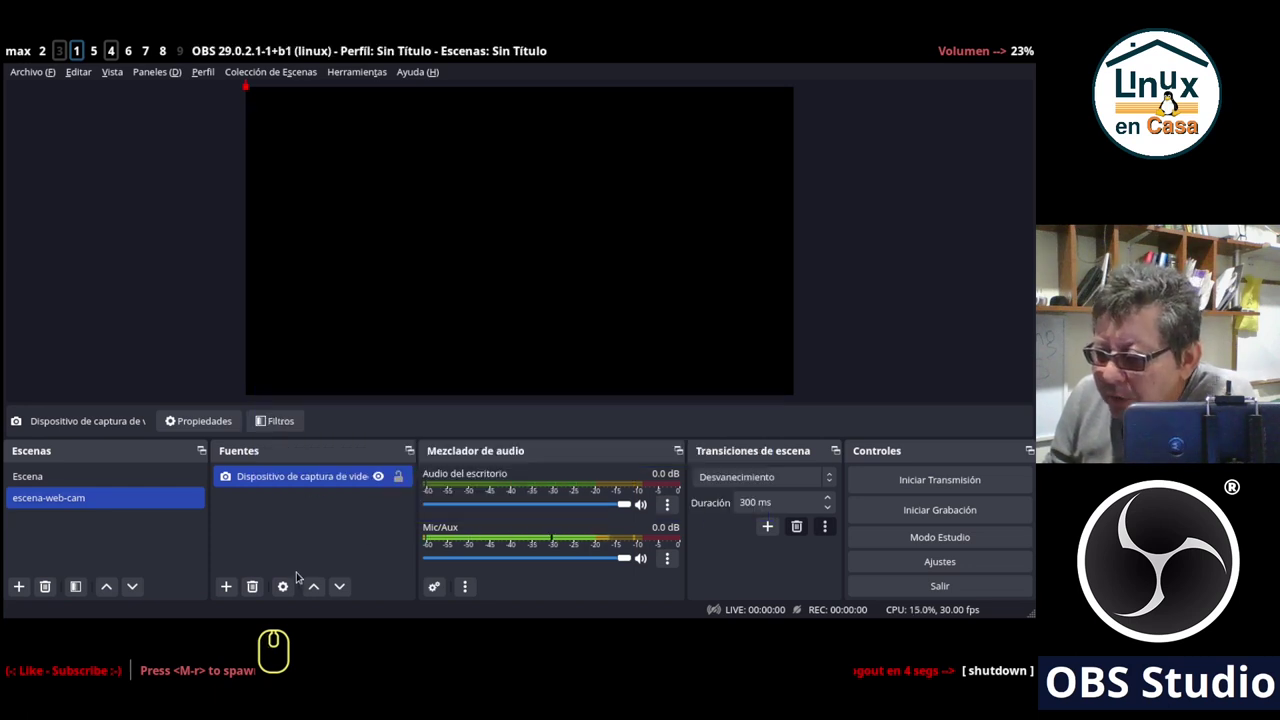
pyautogui.click(282, 590)
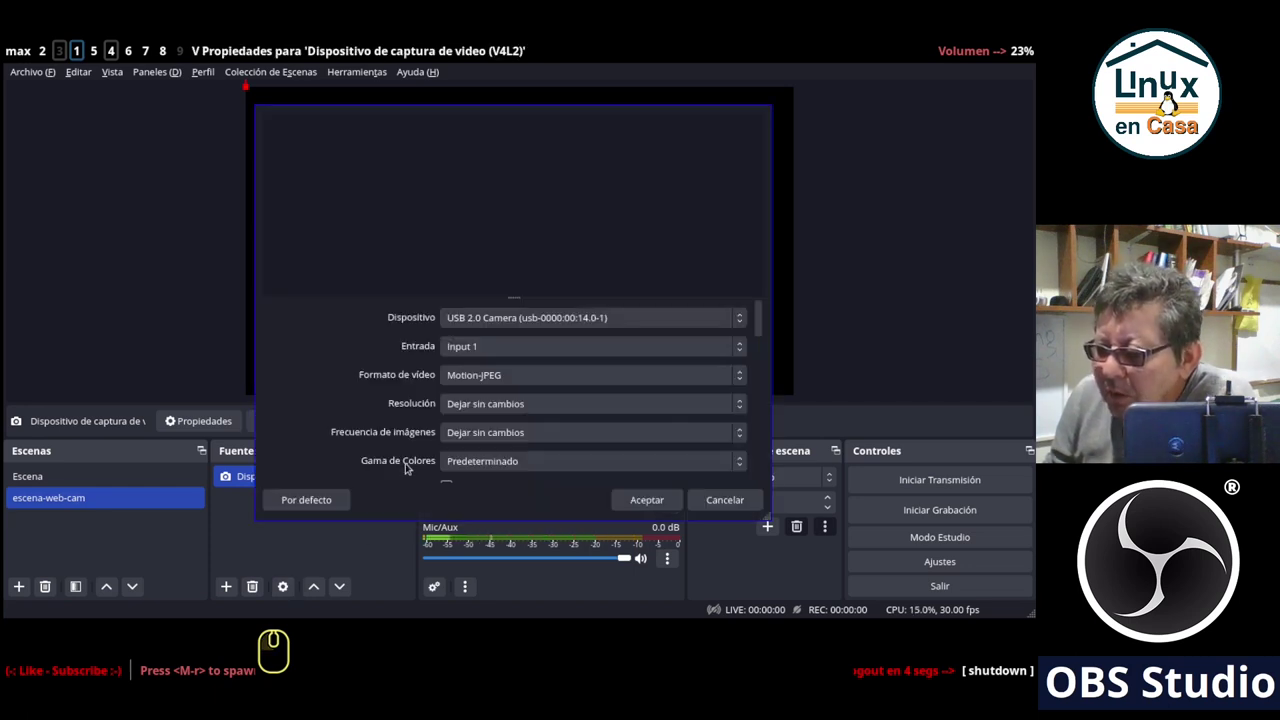
pyautogui.click(717, 502)
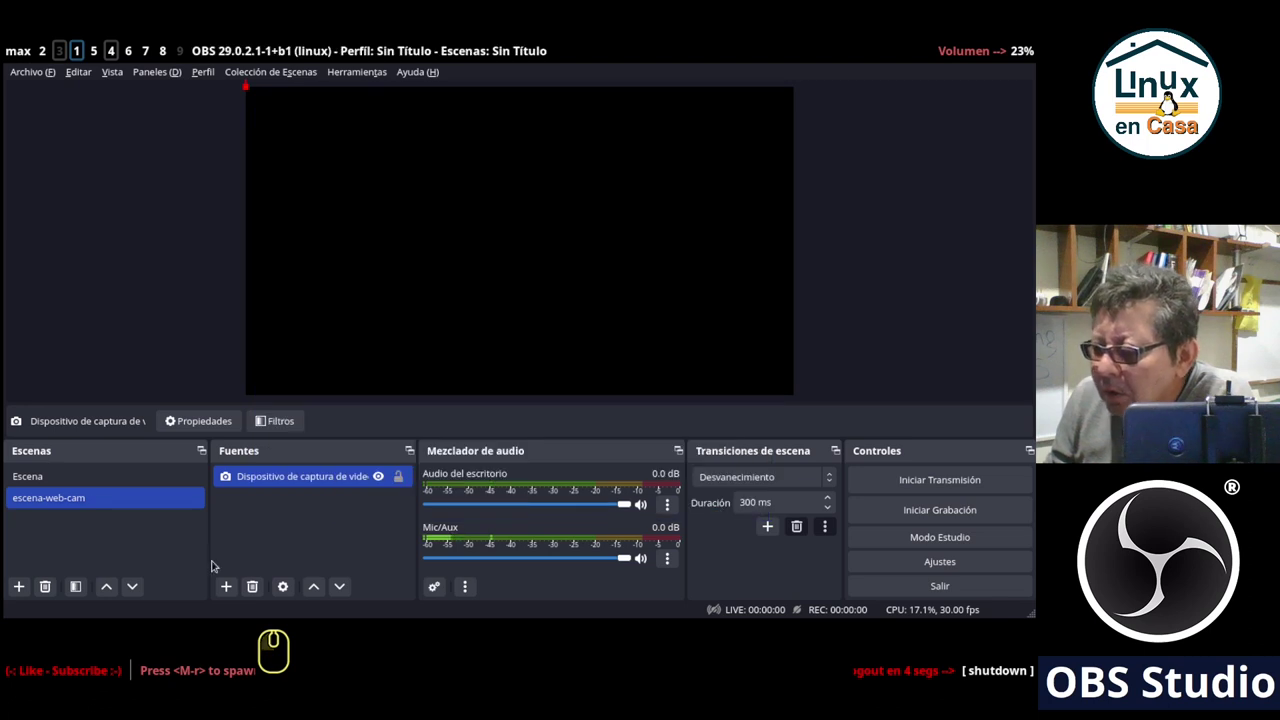
pyautogui.click(255, 478)
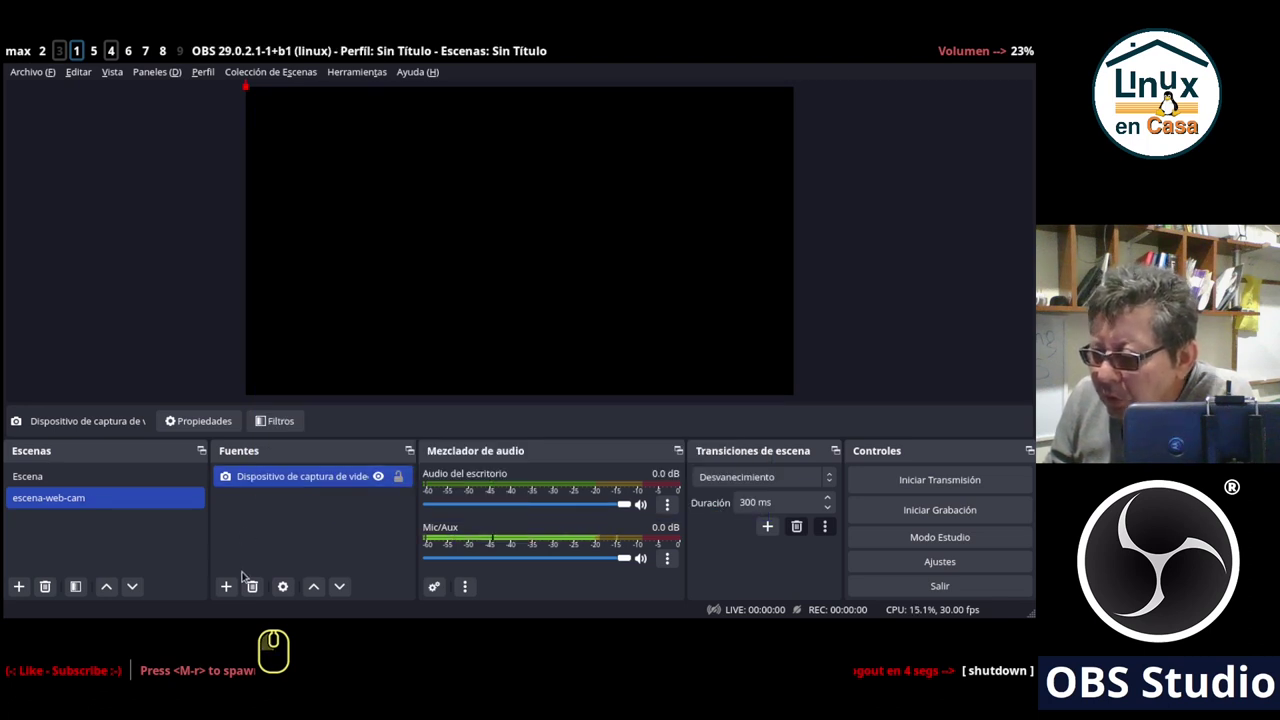
pyautogui.click(250, 584)
pyautogui.click(603, 328)
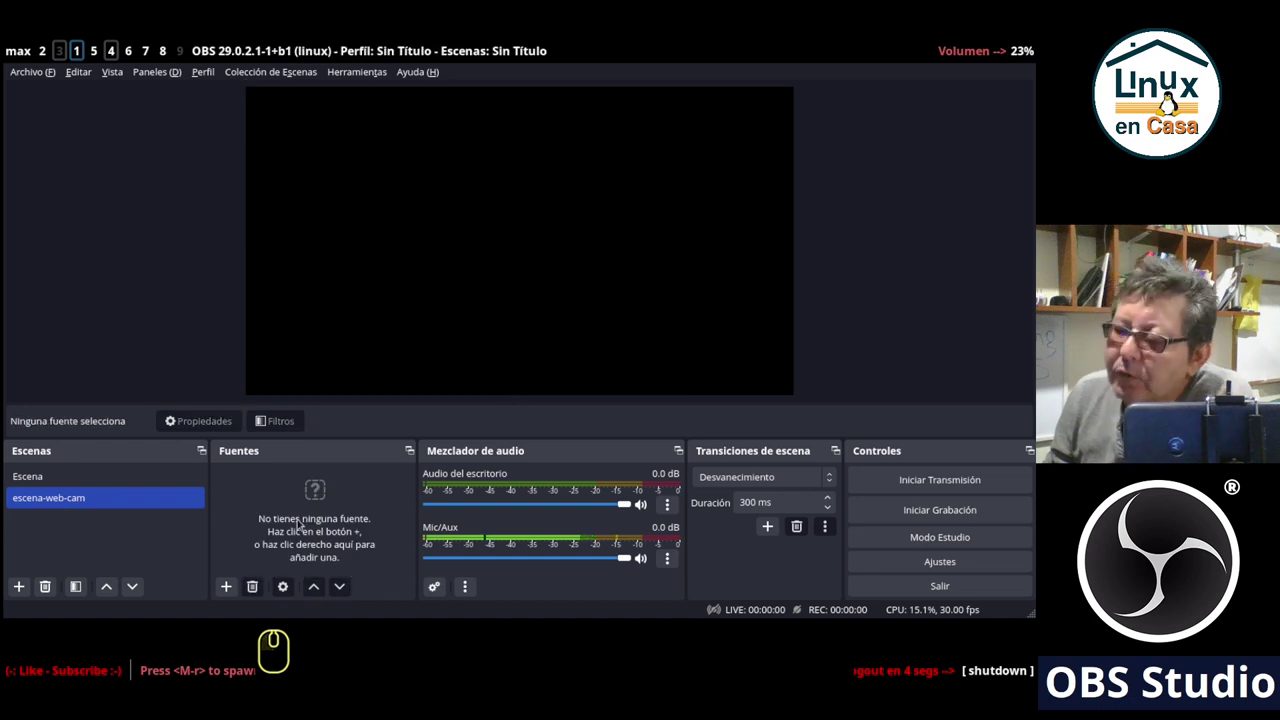
# Add the existing 'webcam' V4L2 source to escena-web-cam and deselect it.
pyautogui.click(229, 592)
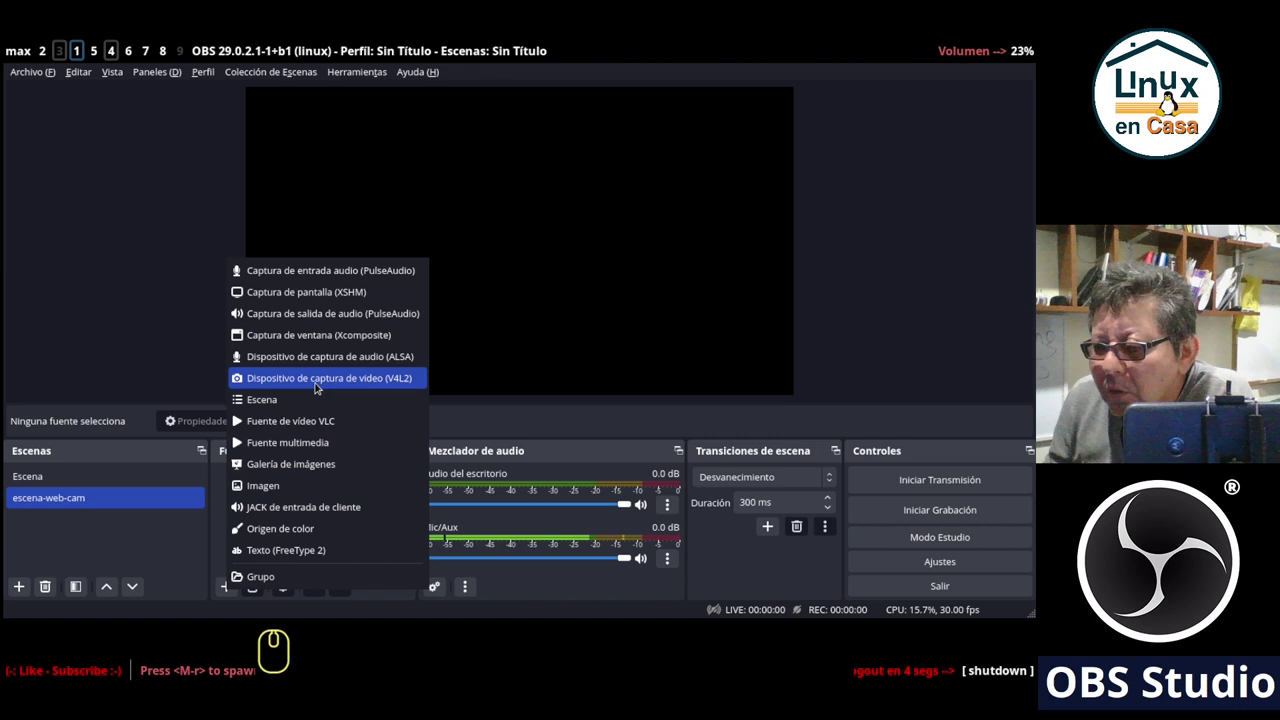
pyautogui.click(318, 386)
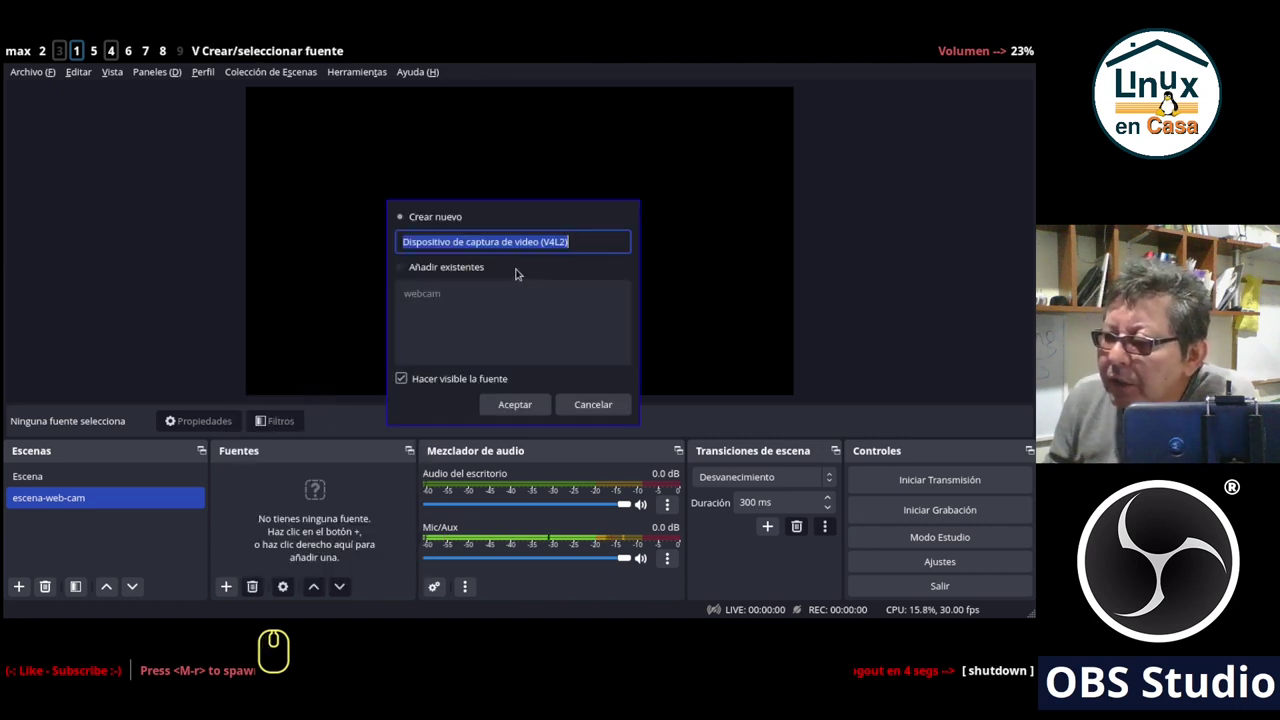
pyautogui.click(426, 263)
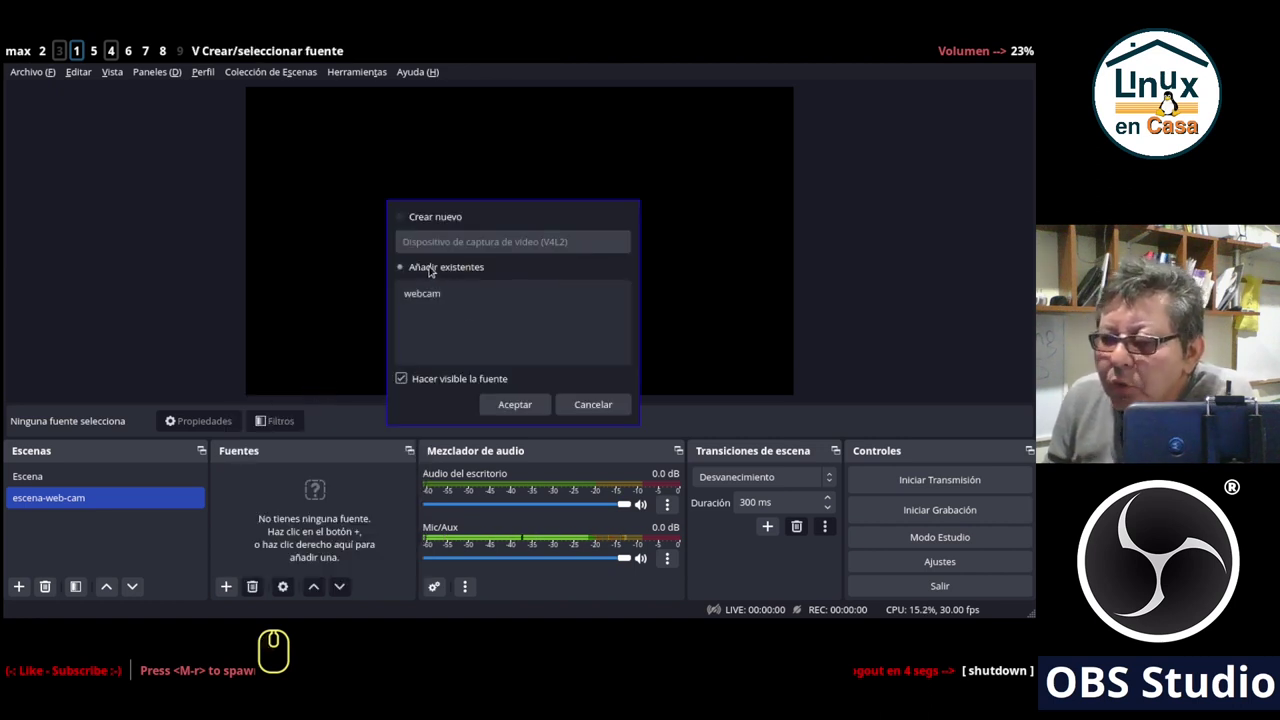
pyautogui.click(424, 299)
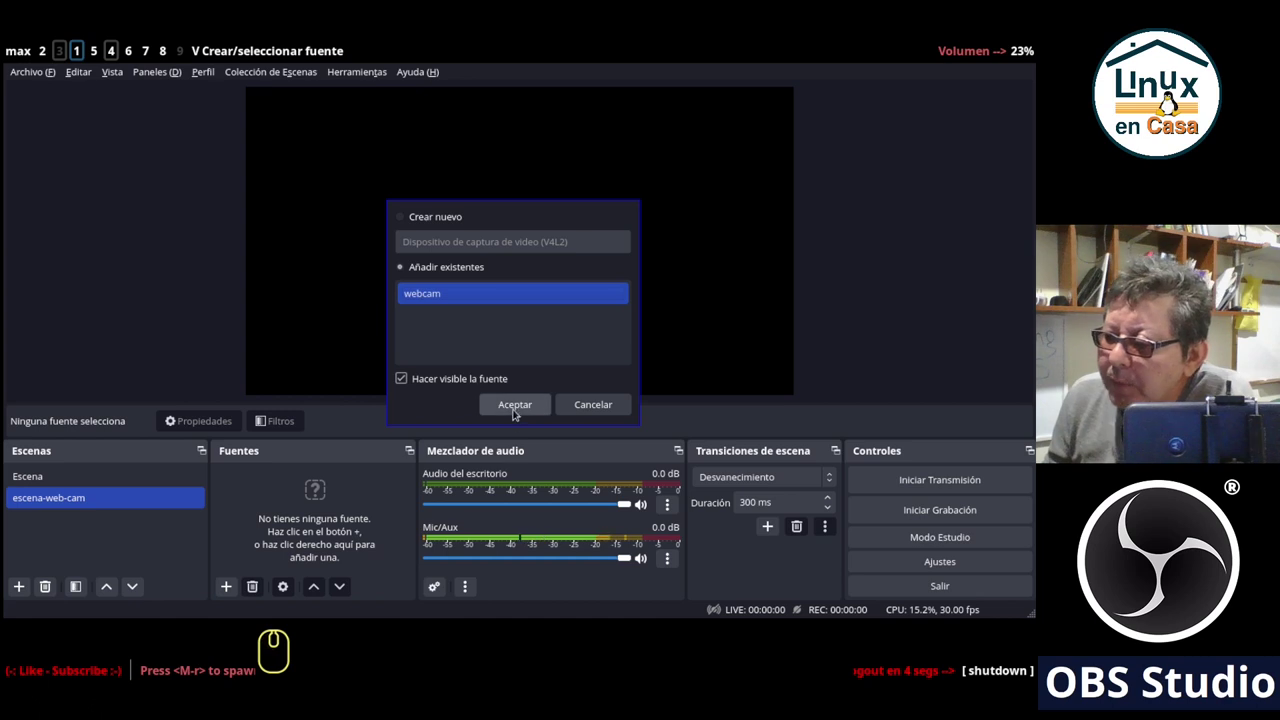
pyautogui.click(516, 409)
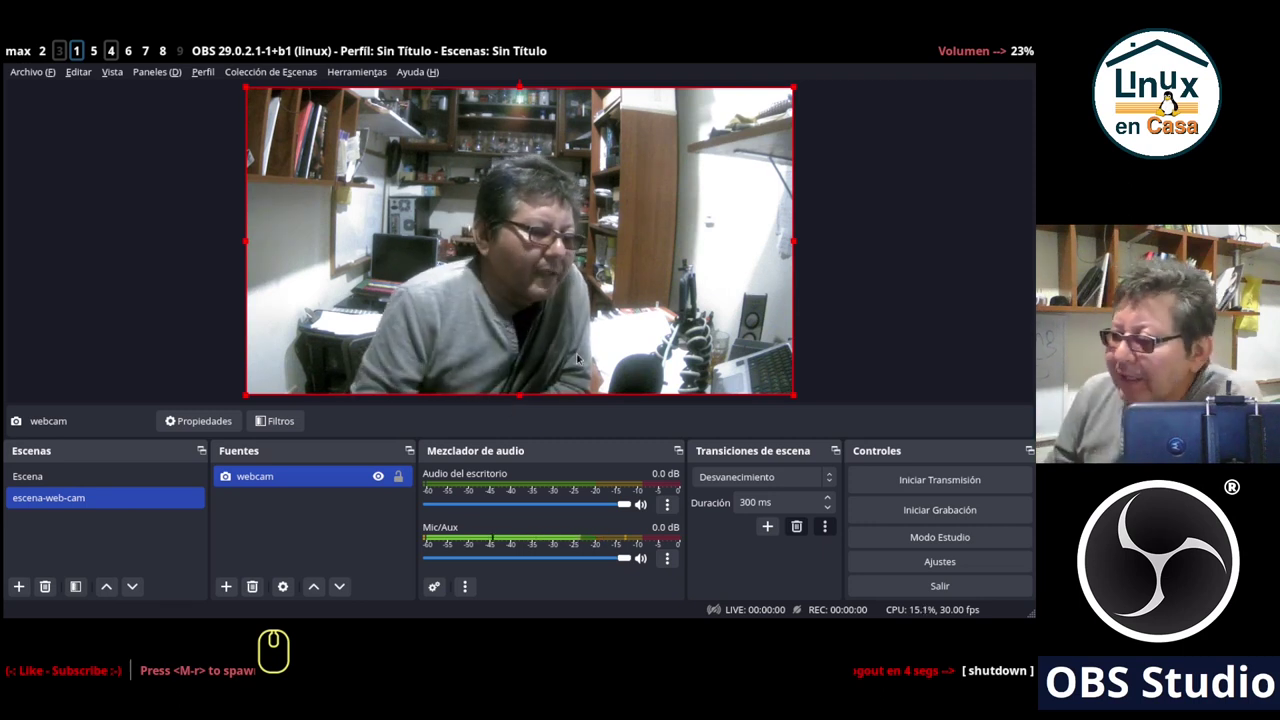
pyautogui.click(901, 316)
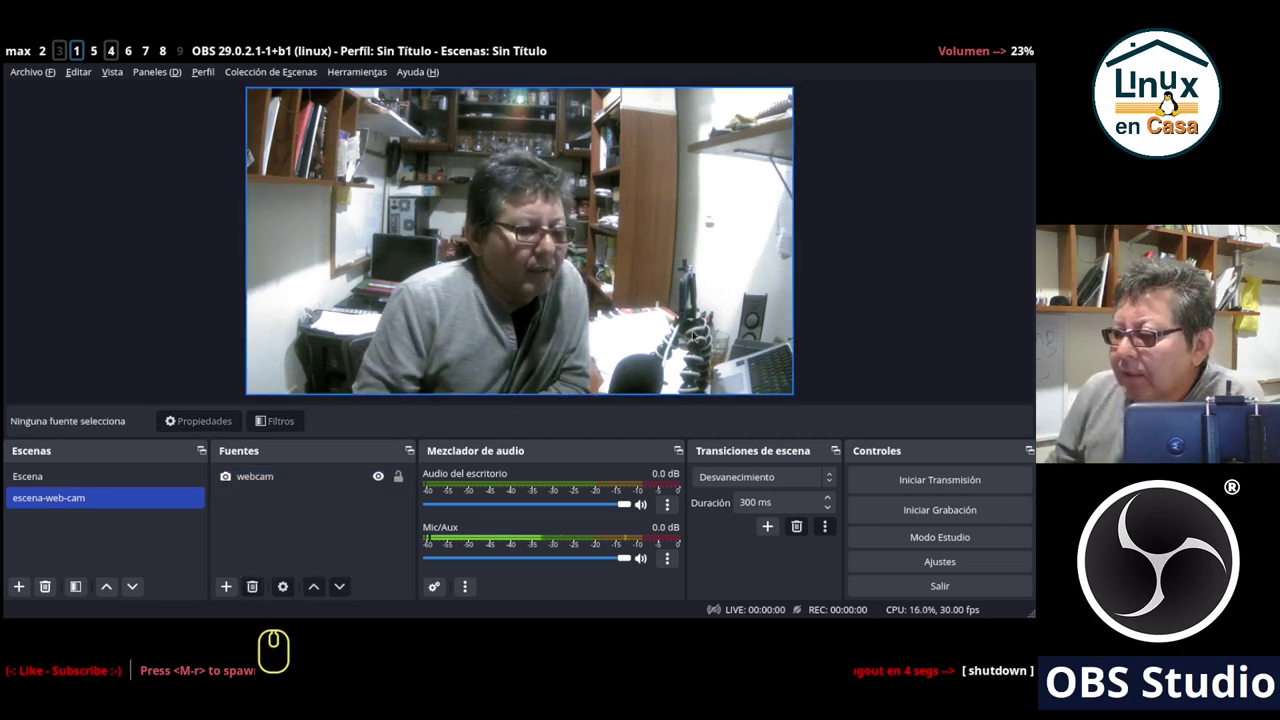
# Switch back and forth between escena-web-cam and Escena, ending on Escena.
pyautogui.click(892, 261)
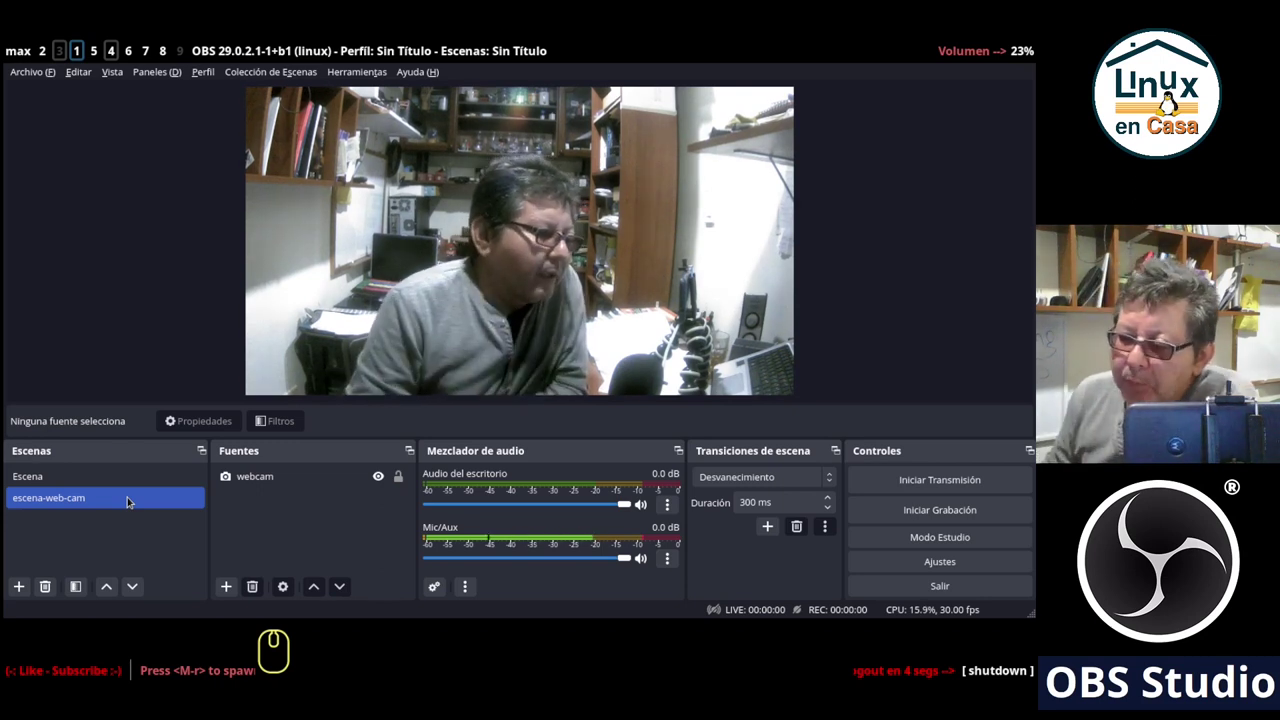
pyautogui.click(57, 481)
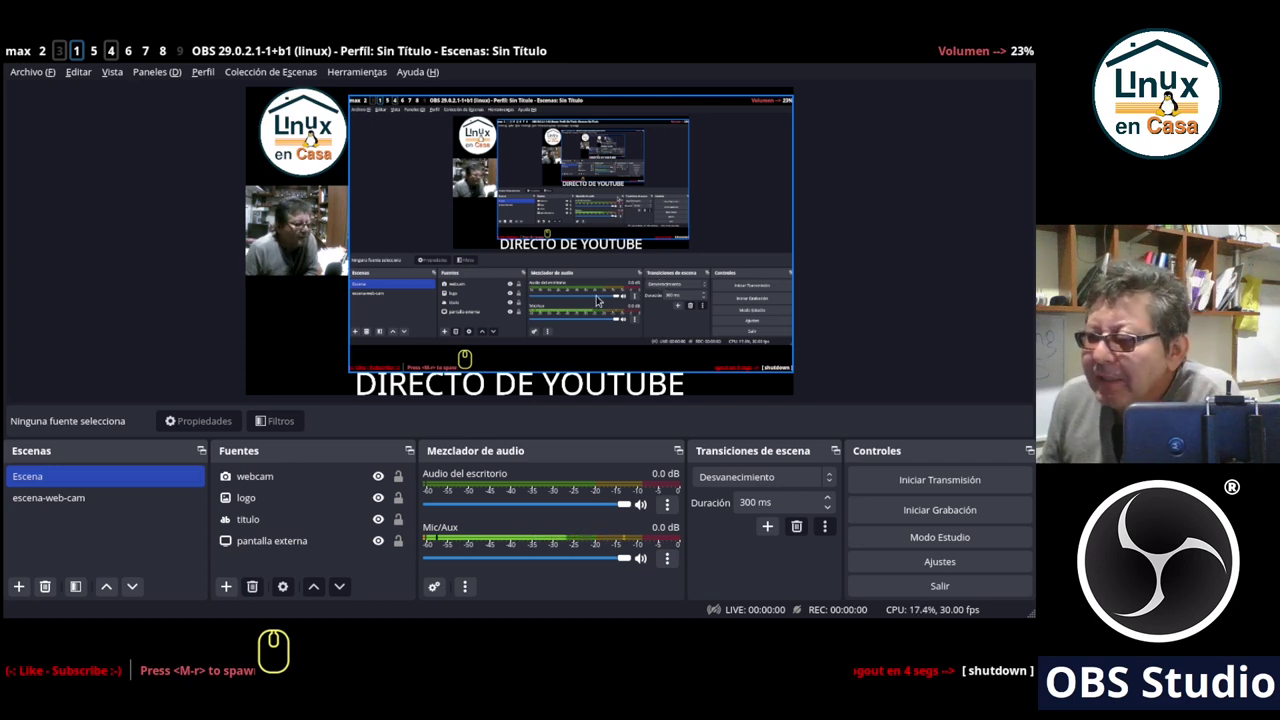
pyautogui.click(53, 495)
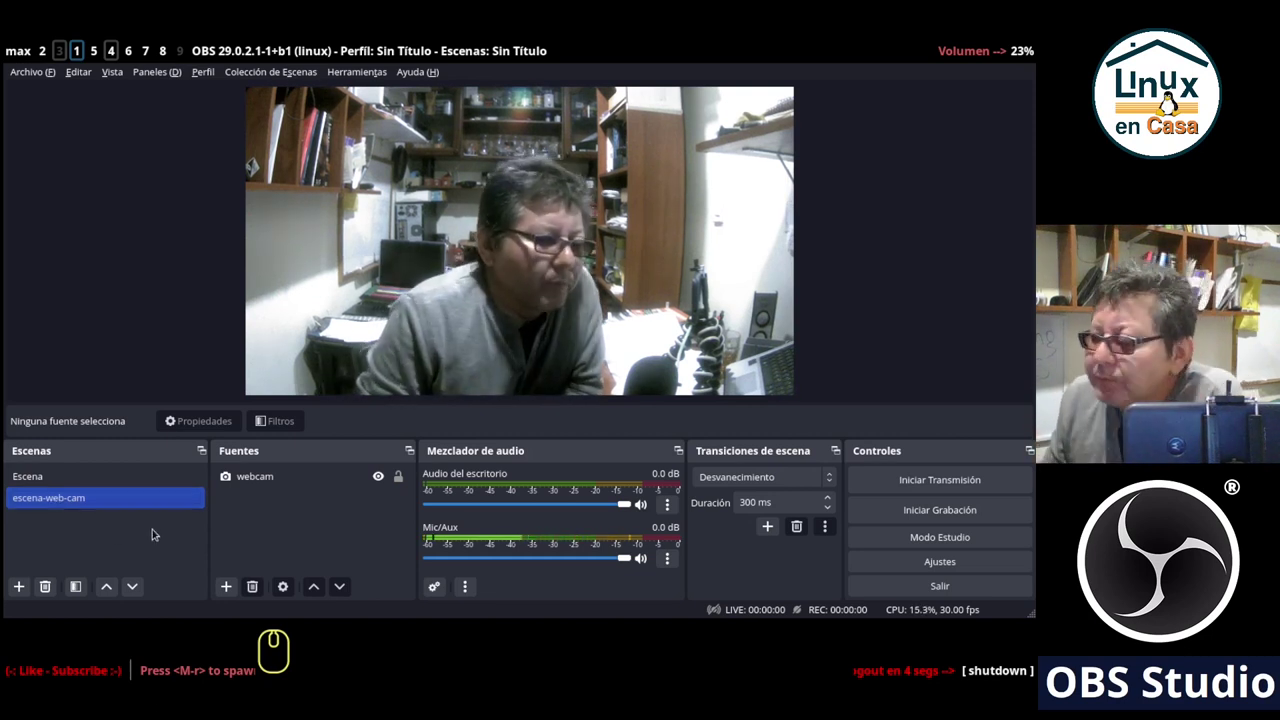
pyautogui.click(56, 476)
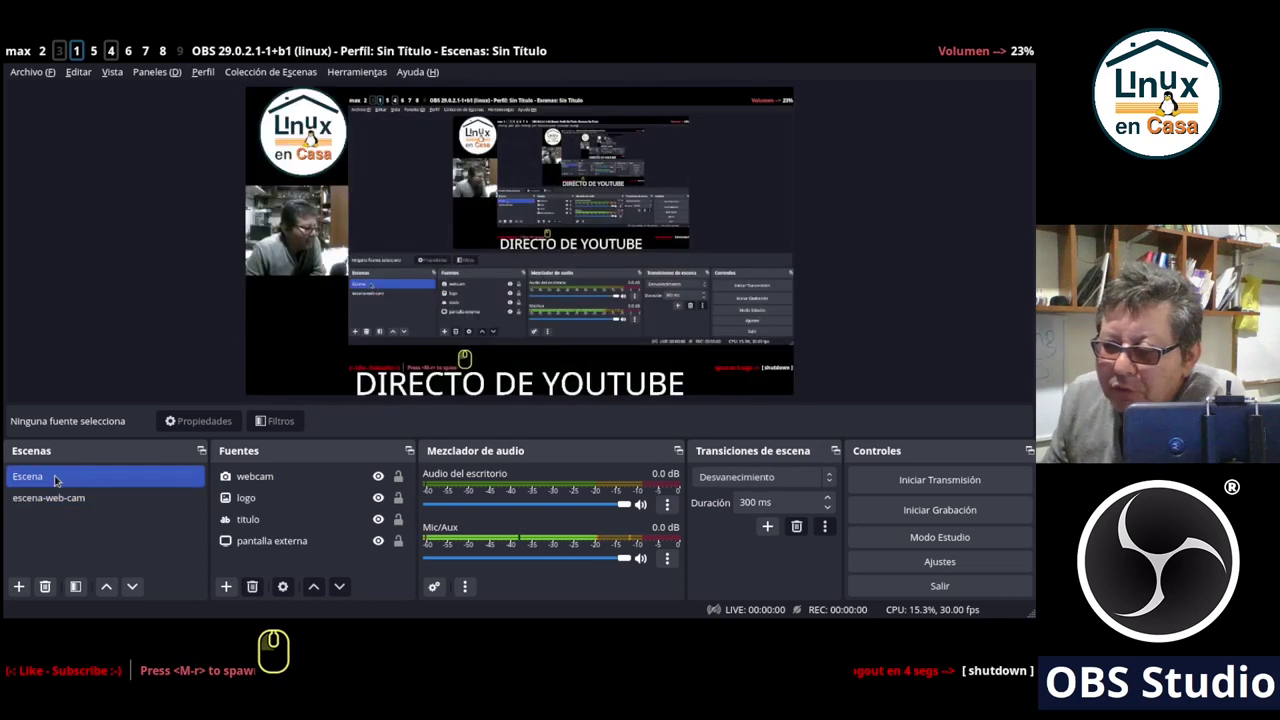
pyautogui.click(48, 493)
pyautogui.click(43, 473)
pyautogui.click(45, 493)
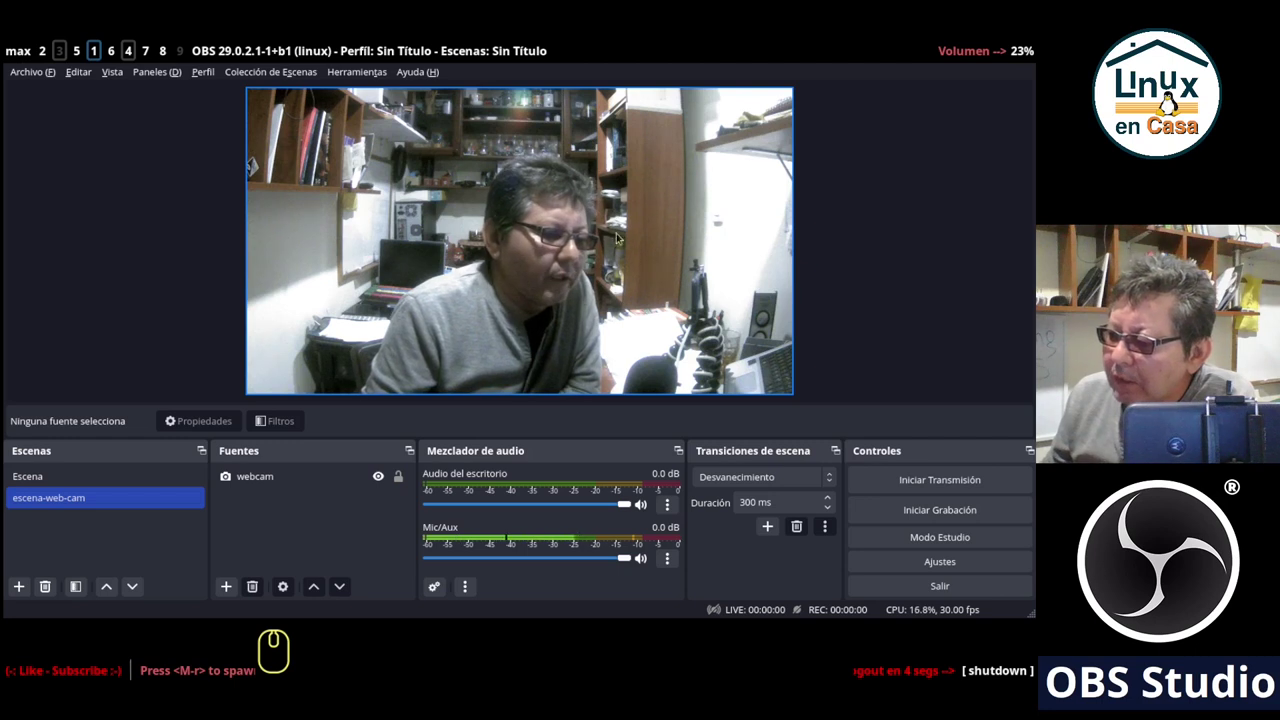
pyautogui.click(53, 481)
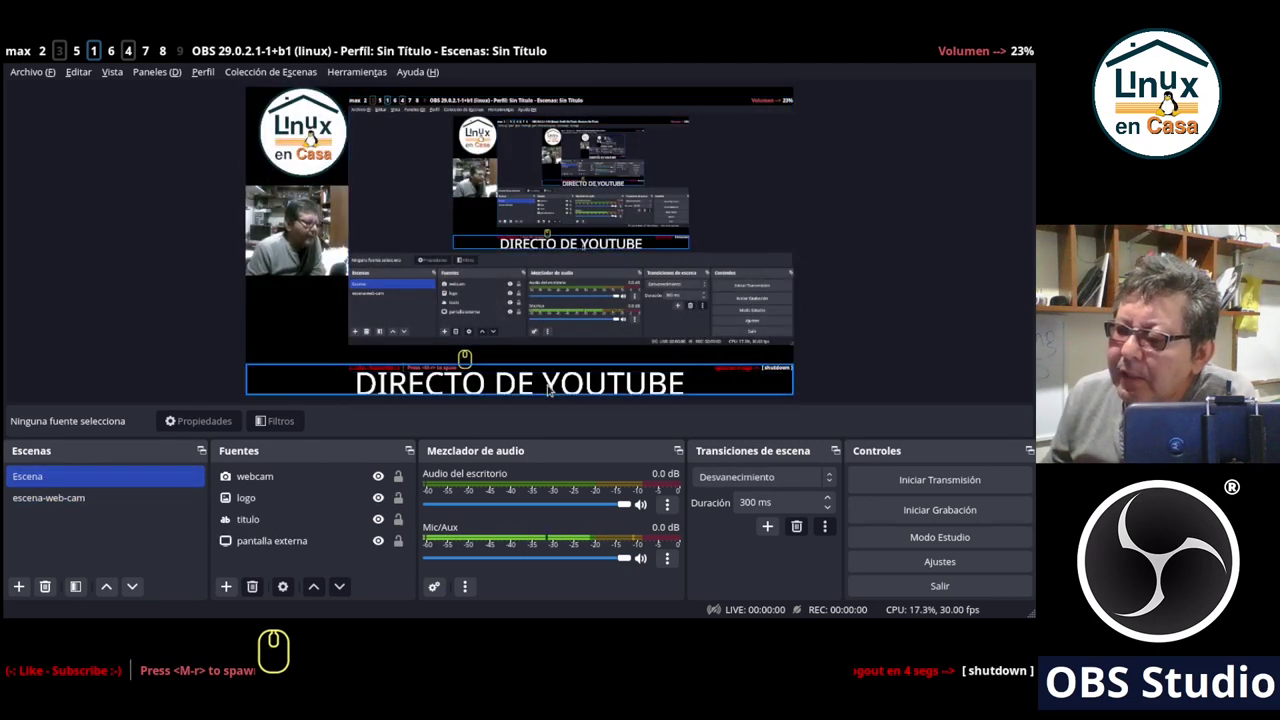
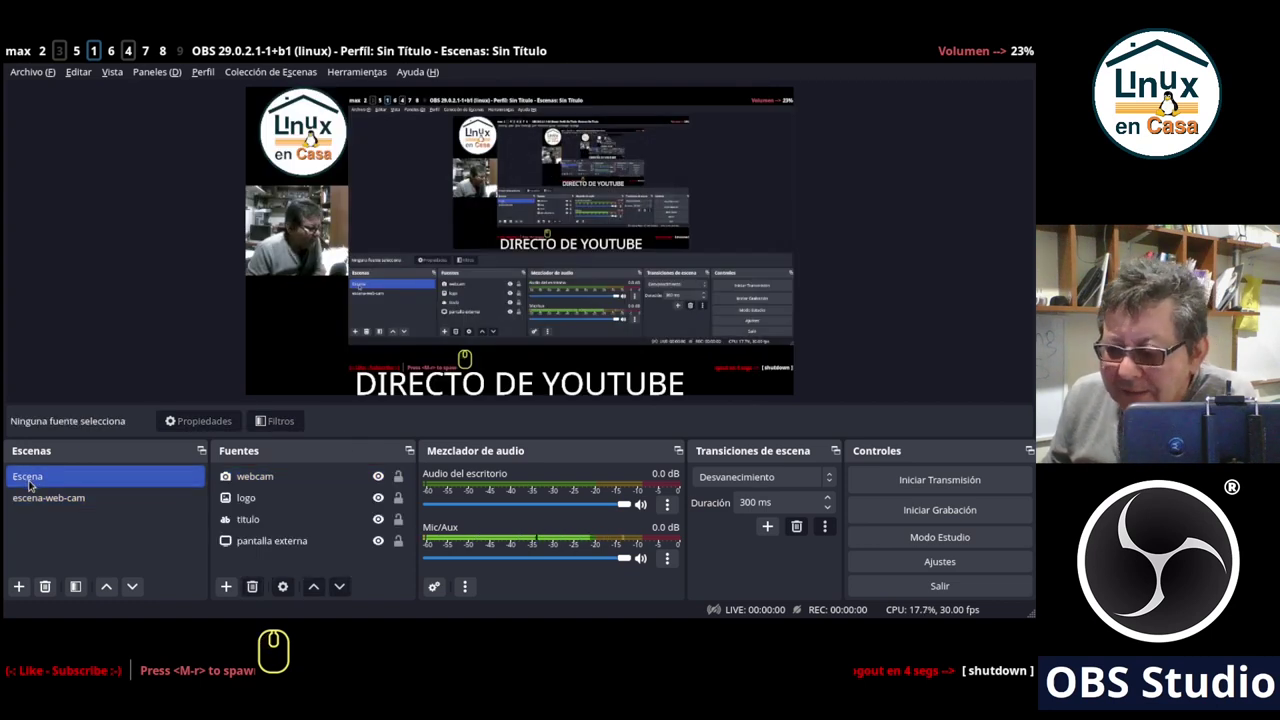
# Copy the titulo source from Escena and paste it into escena-web-cam with the webcam.
pyautogui.click(295, 524)
pyautogui.rightClick(295, 524)
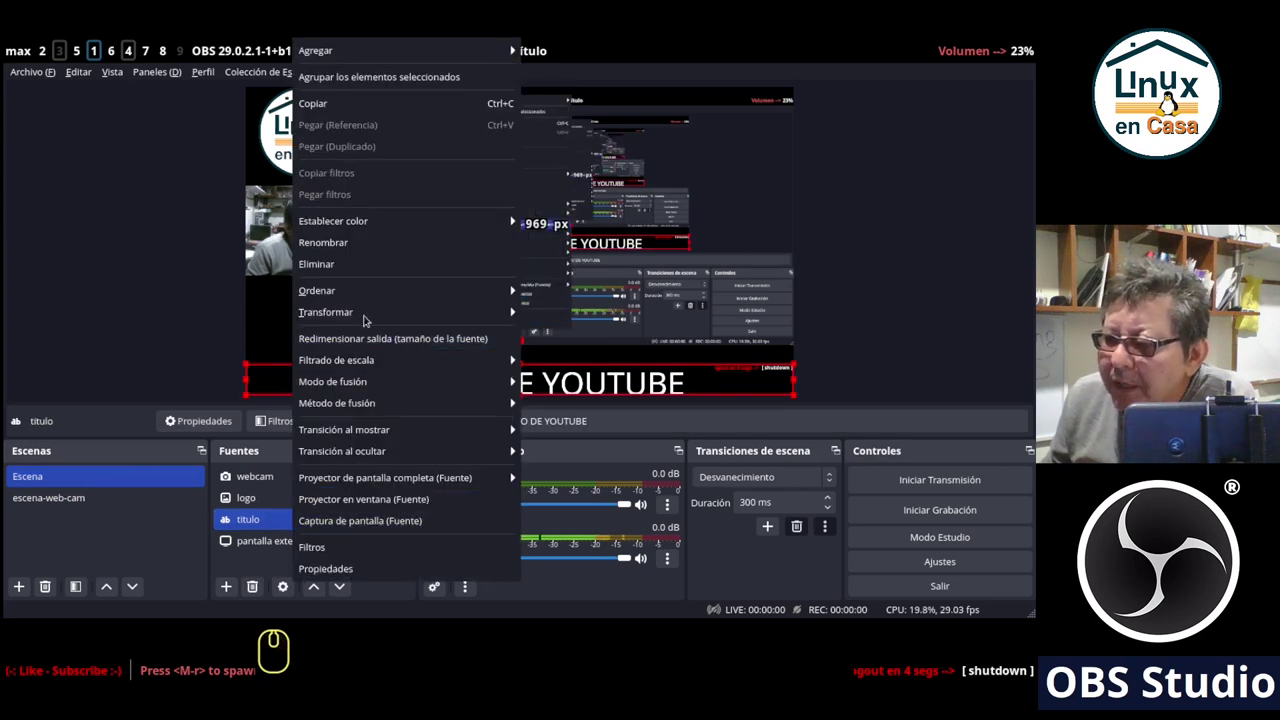
pyautogui.click(366, 106)
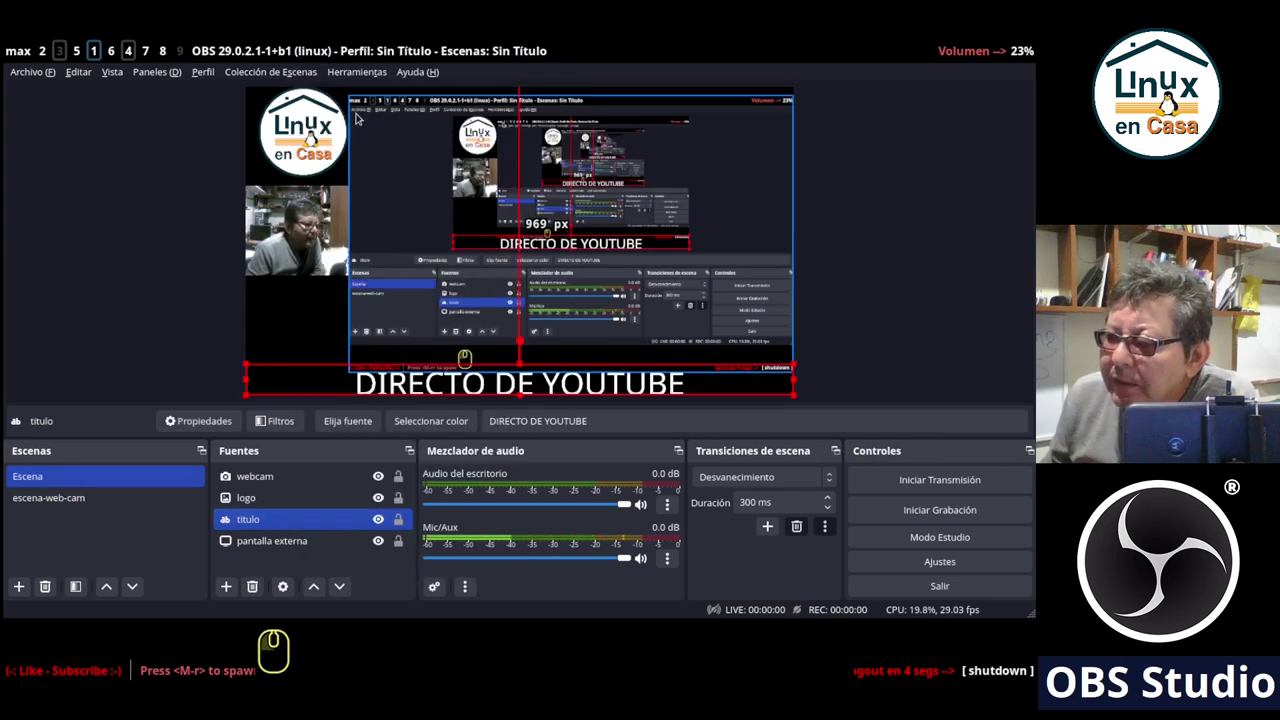
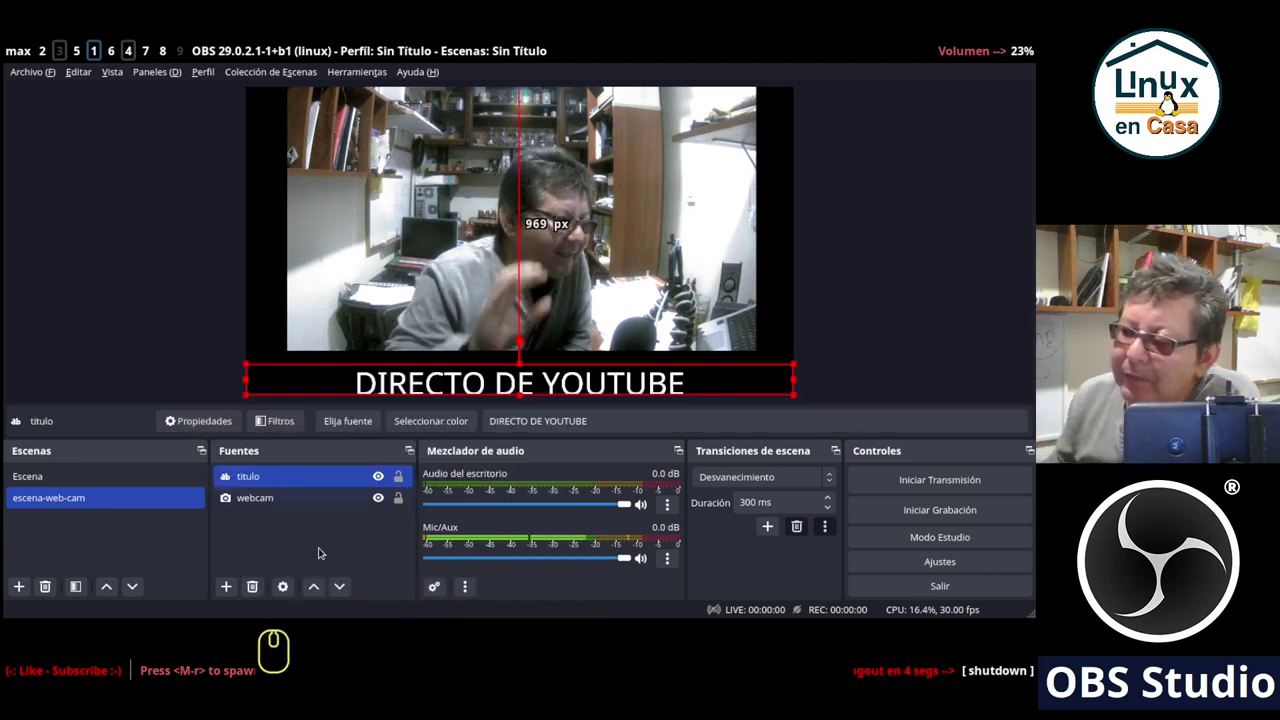
pyautogui.click(878, 308)
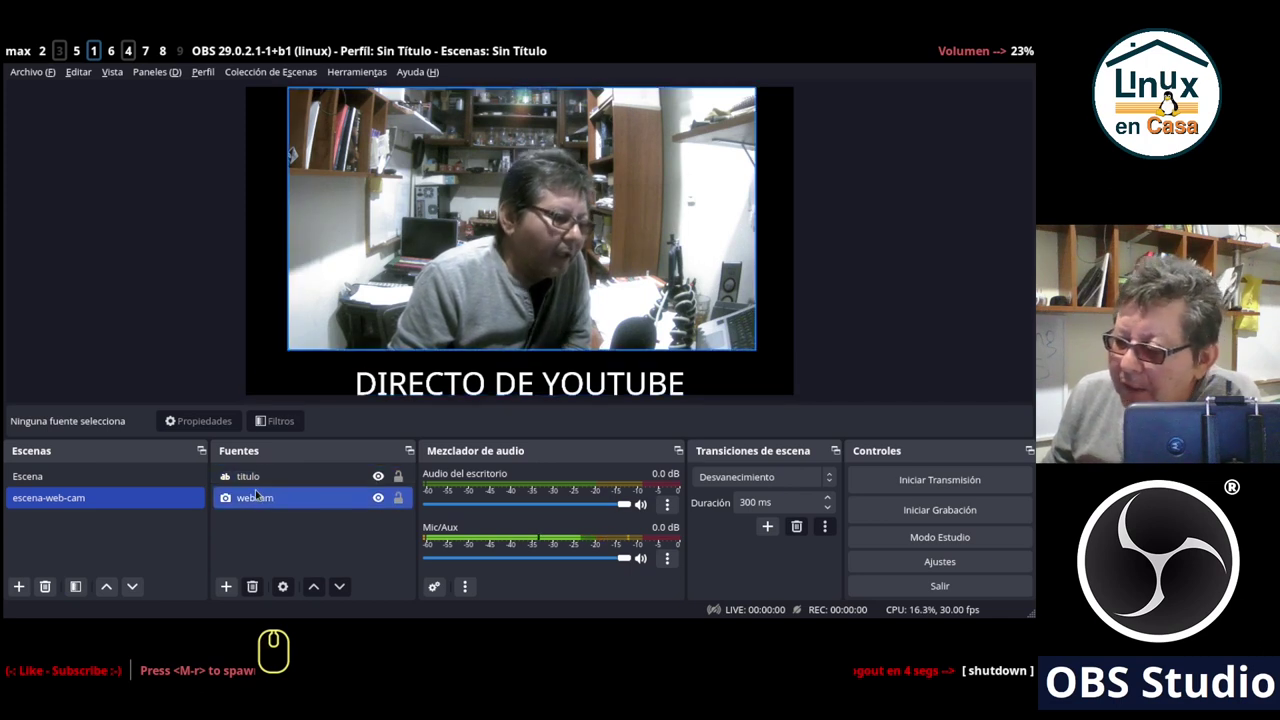
pyautogui.click(265, 478)
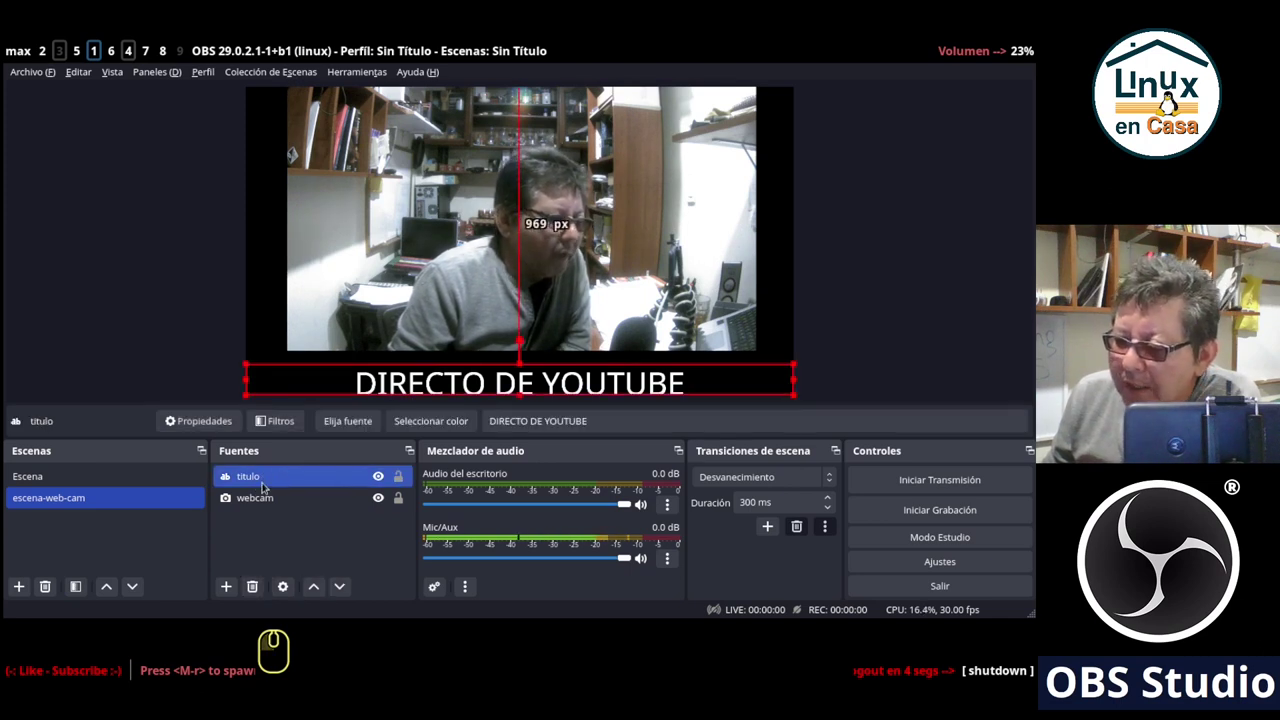
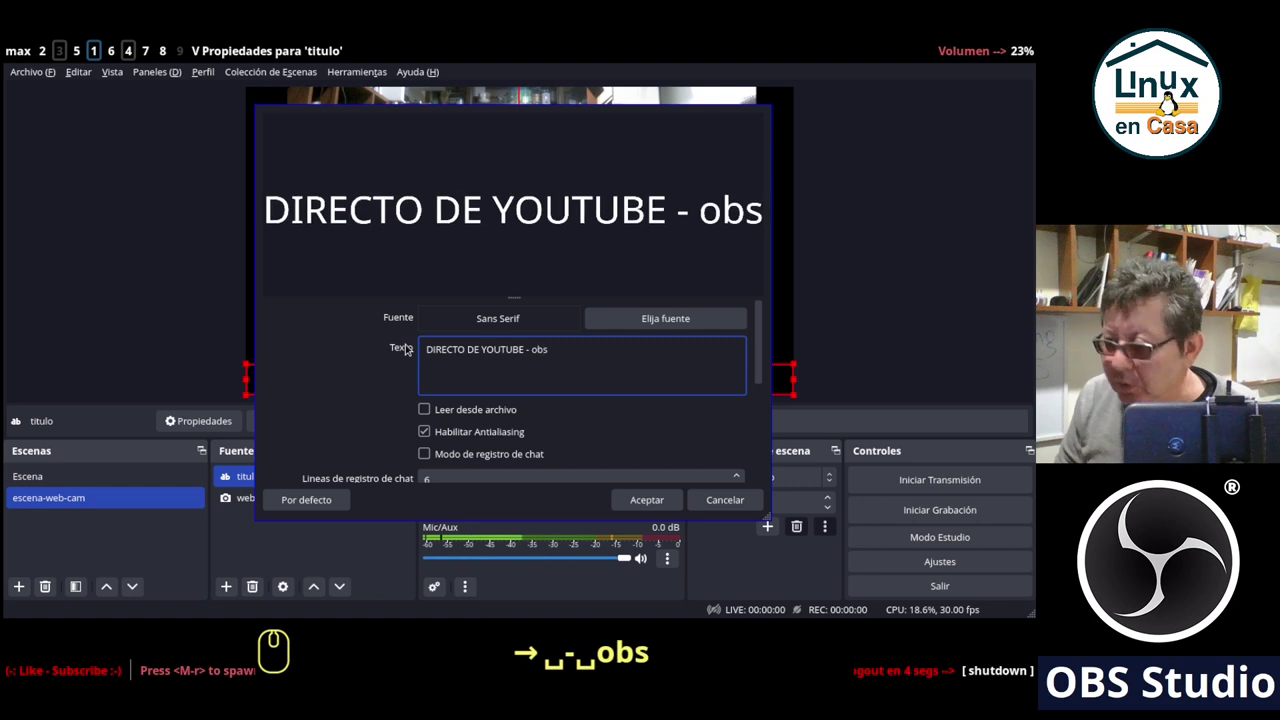
# Set the titulo text to 'DIRECTO DE YOUTUBE - OBS Studio' and confirm the properties.
pyautogui.write('obs studio')
pyautogui.click(636, 501)
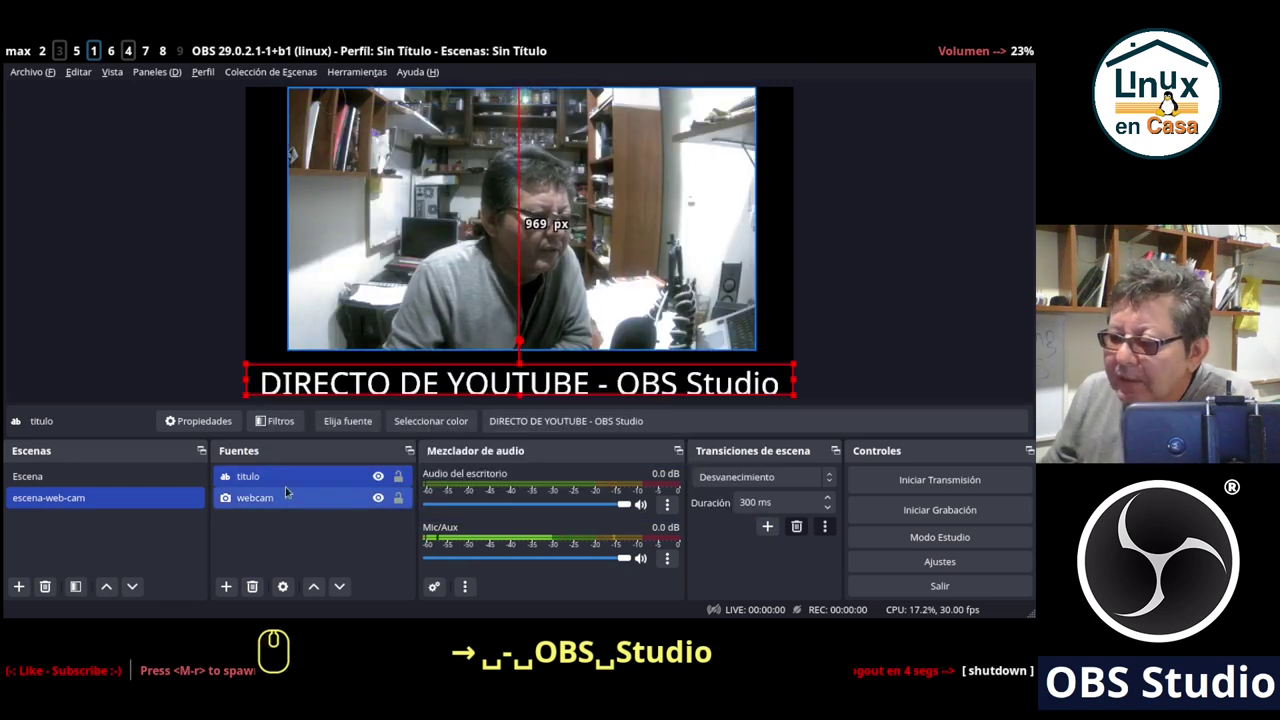
# Switch to escena-web-cam and browse the list of source types that can be added.
pyautogui.click(47, 478)
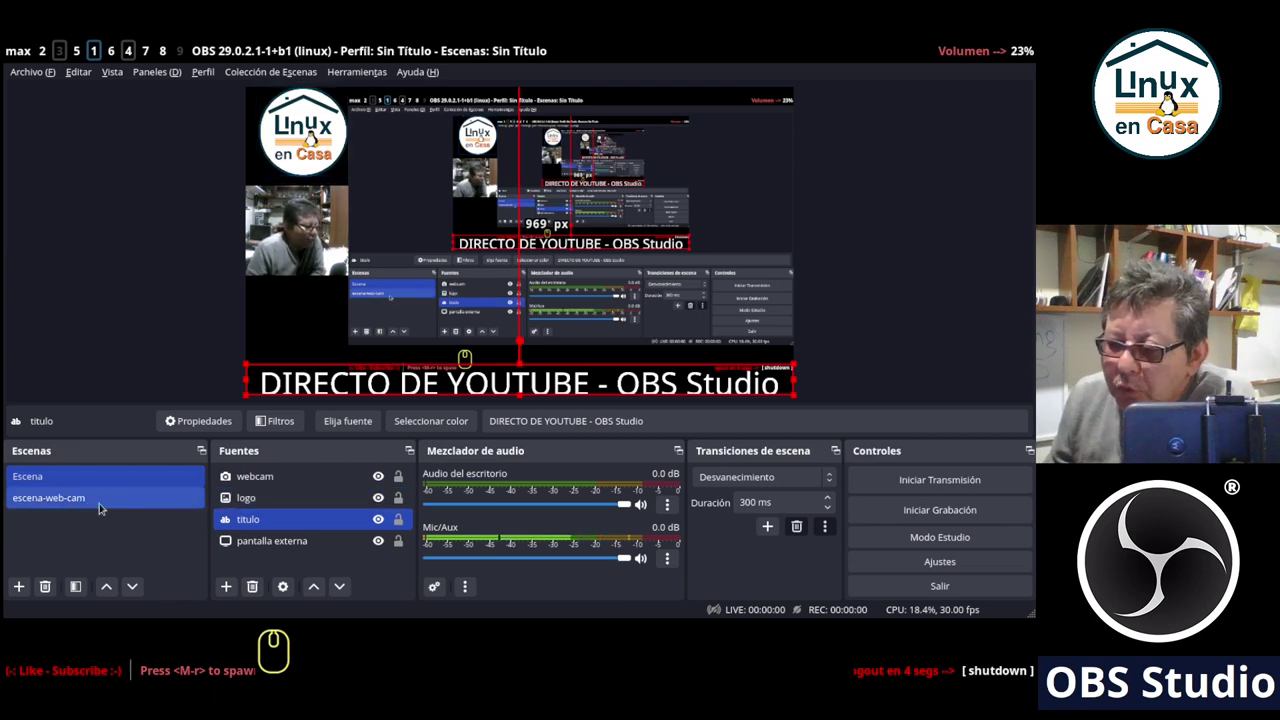
pyautogui.click(92, 495)
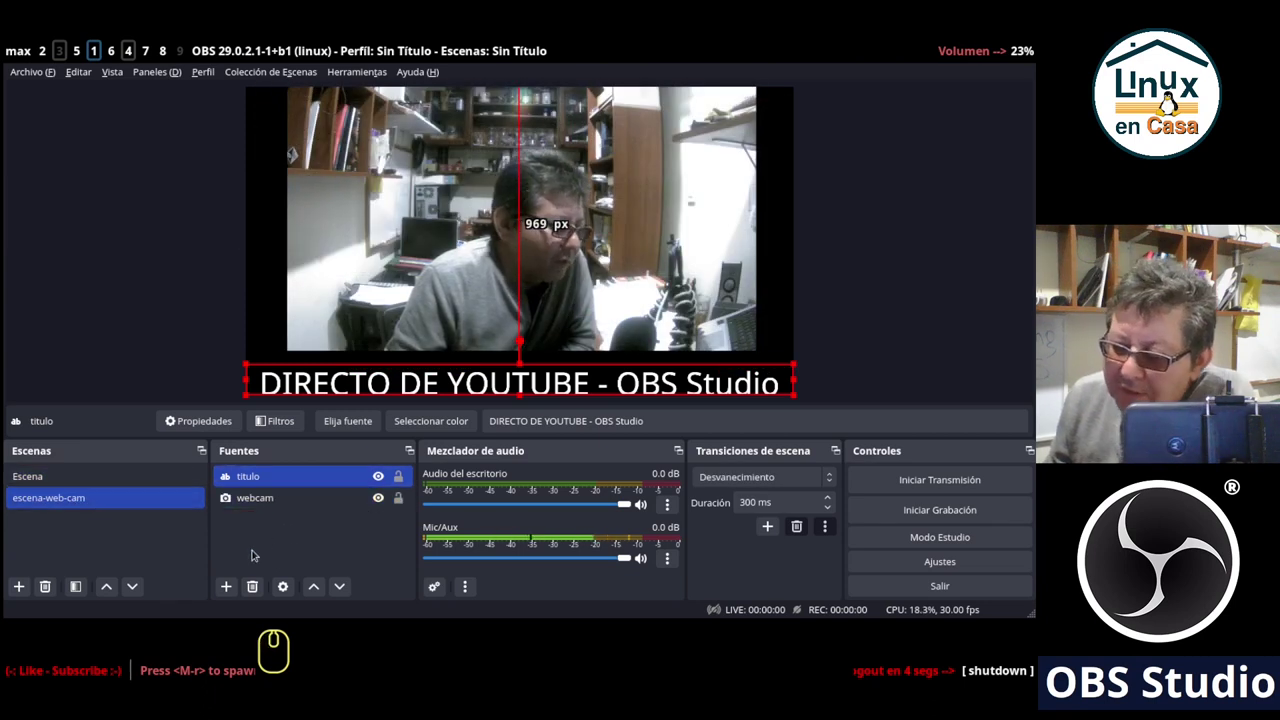
pyautogui.click(230, 586)
pyautogui.click(224, 581)
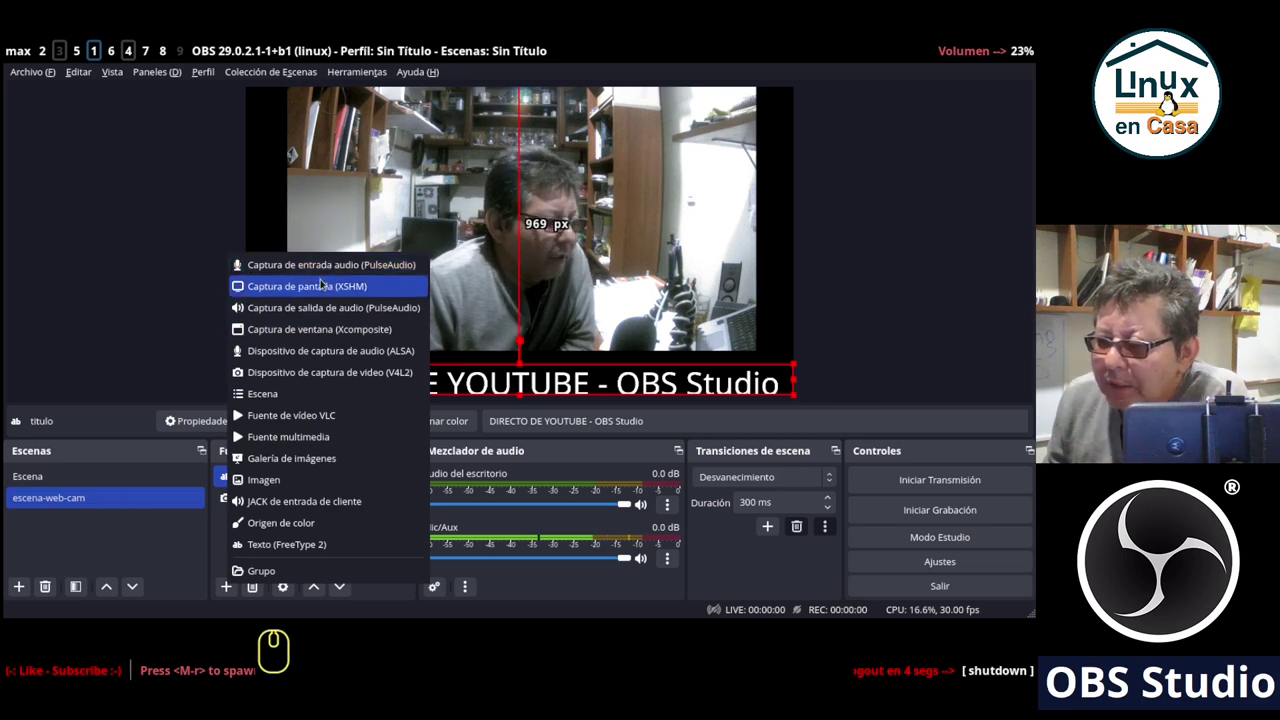
pyautogui.click(182, 284)
# Flip between Escena and escena-web-cam to compare the title, ending on Escena.
pyautogui.click(96, 473)
pyautogui.click(95, 506)
pyautogui.click(89, 483)
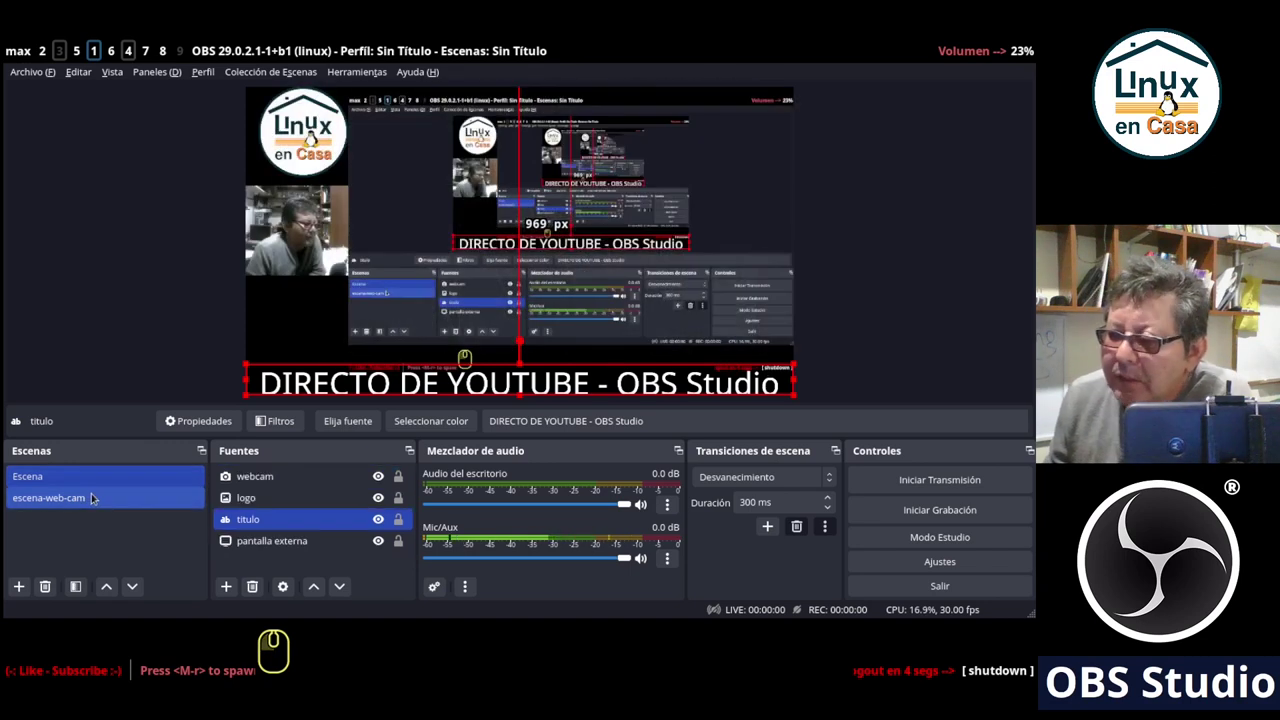
pyautogui.click(91, 503)
pyautogui.click(99, 479)
pyautogui.click(100, 494)
pyautogui.click(100, 477)
pyautogui.click(105, 491)
pyautogui.click(151, 353)
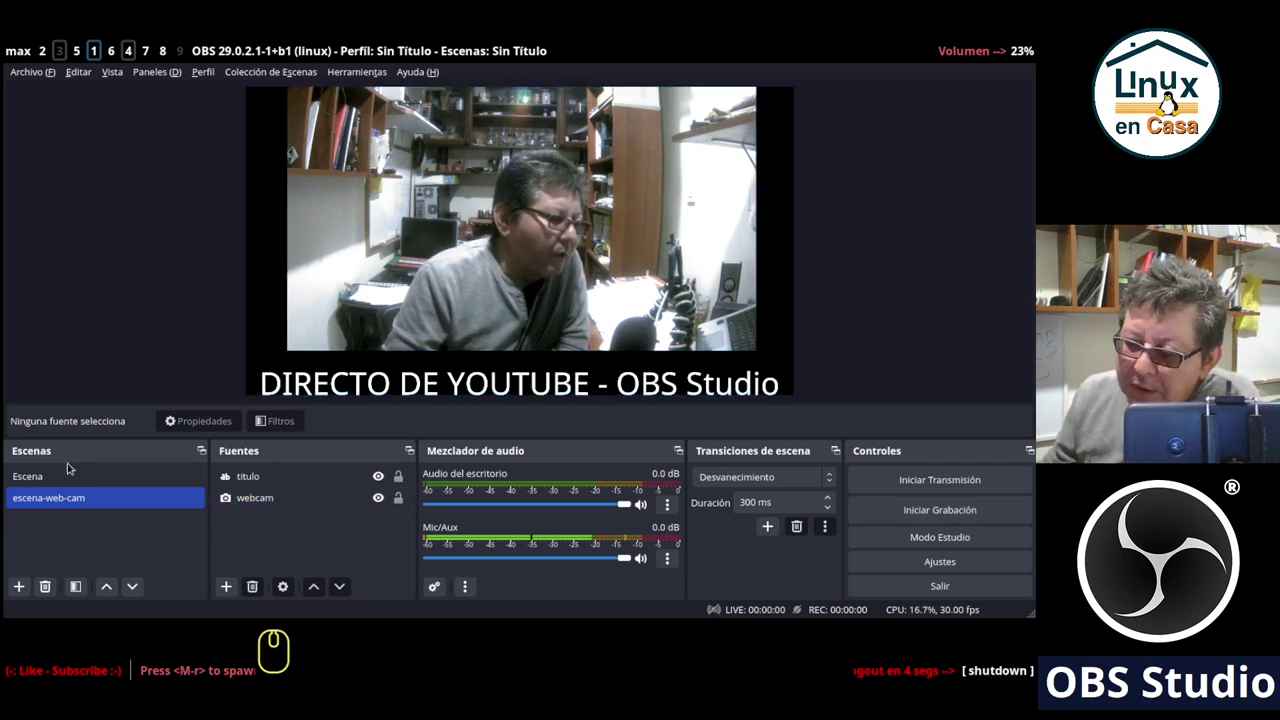
pyautogui.click(64, 478)
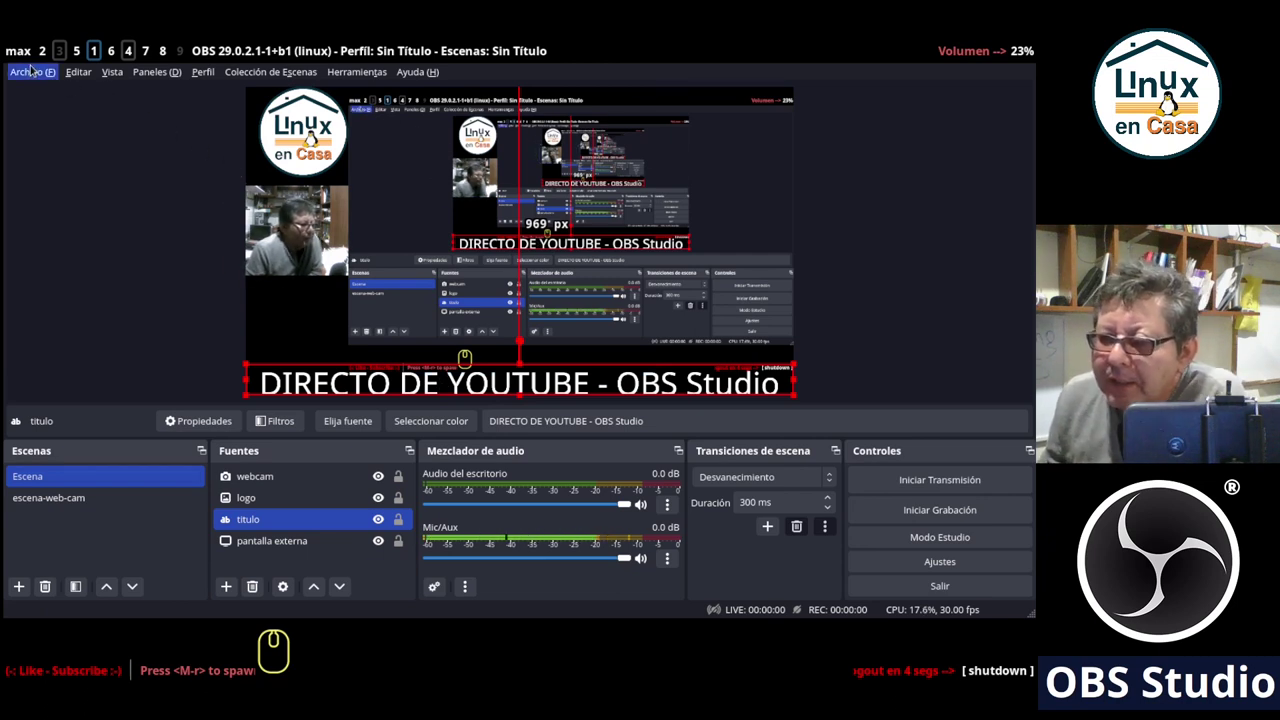
# Open Archivo > Ajustes on the Vídeo page showing 1920x1080 base and 30 FPS.
pyautogui.click(32, 81)
pyautogui.click(44, 141)
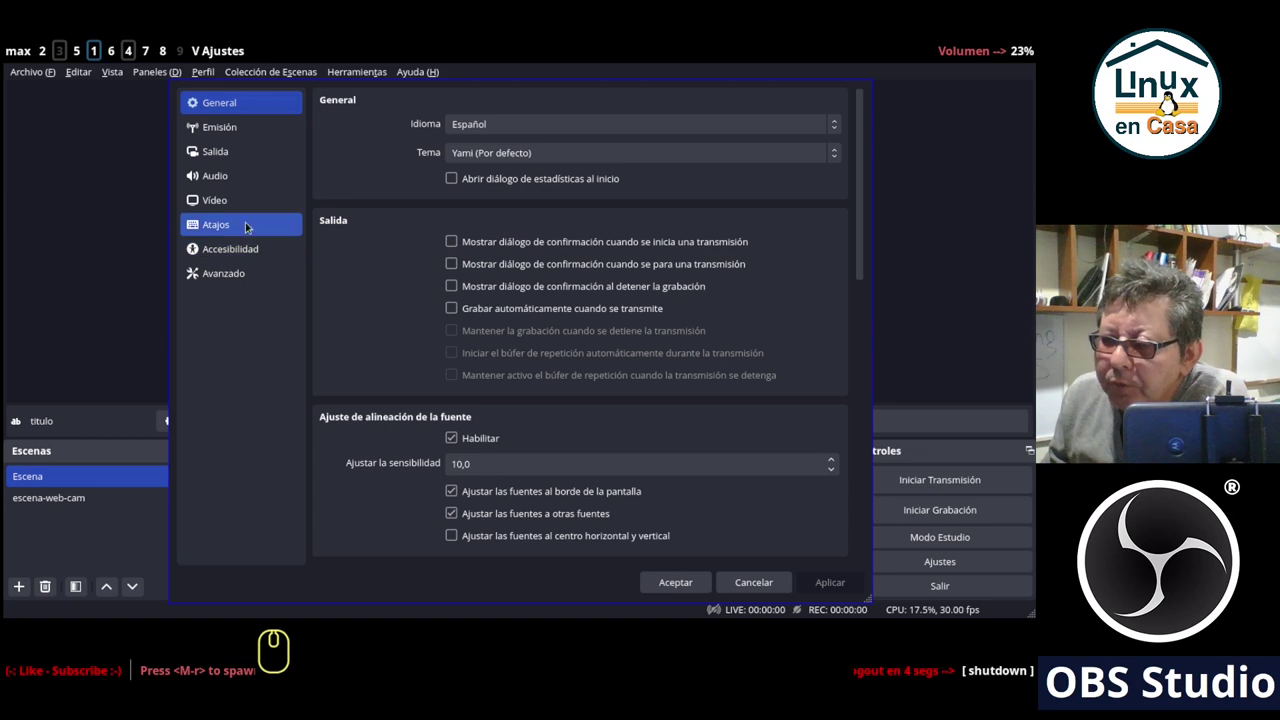
pyautogui.click(229, 208)
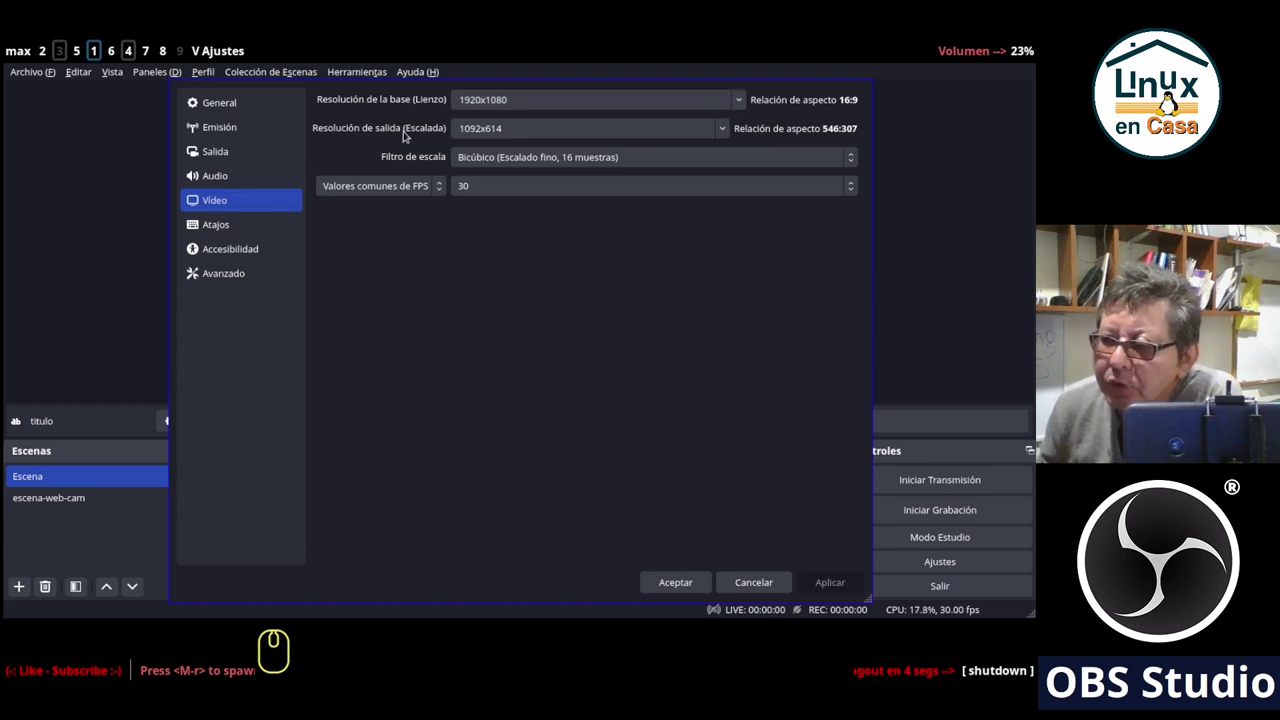
# Try 1280x720, then set the scaled output resolution to 1920x1080 matching the base.
pyautogui.click(724, 133)
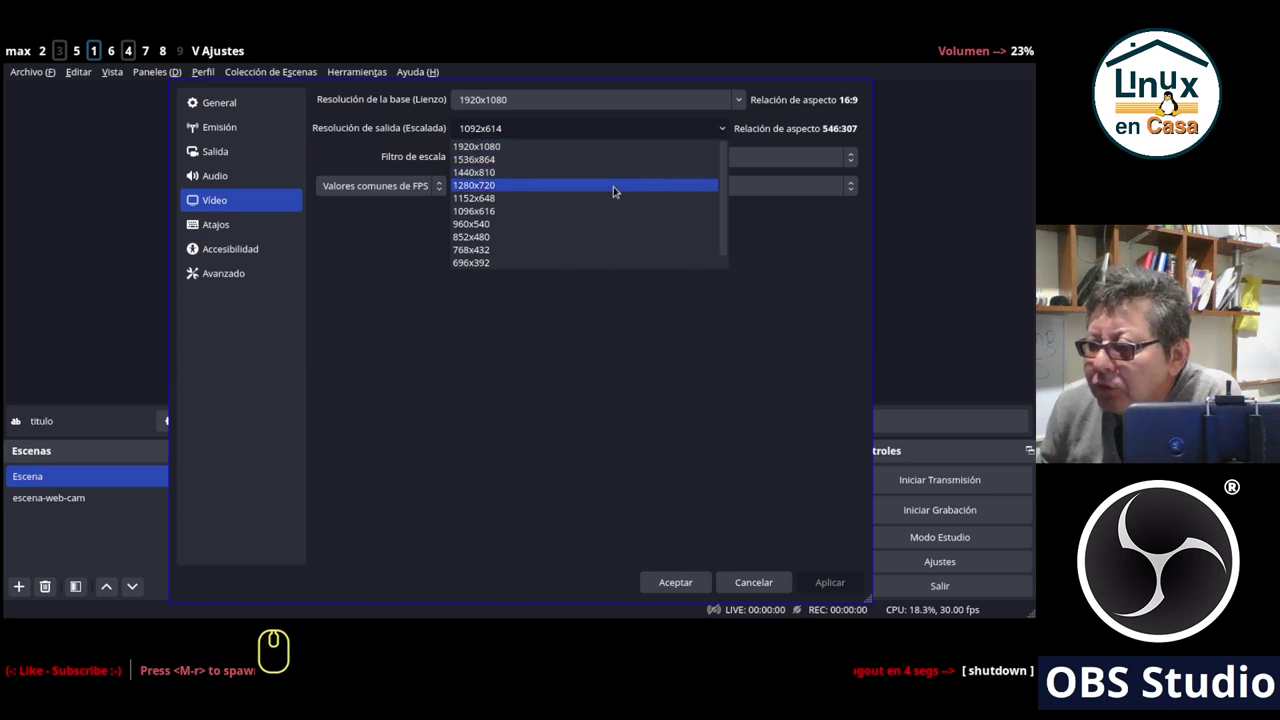
pyautogui.click(617, 189)
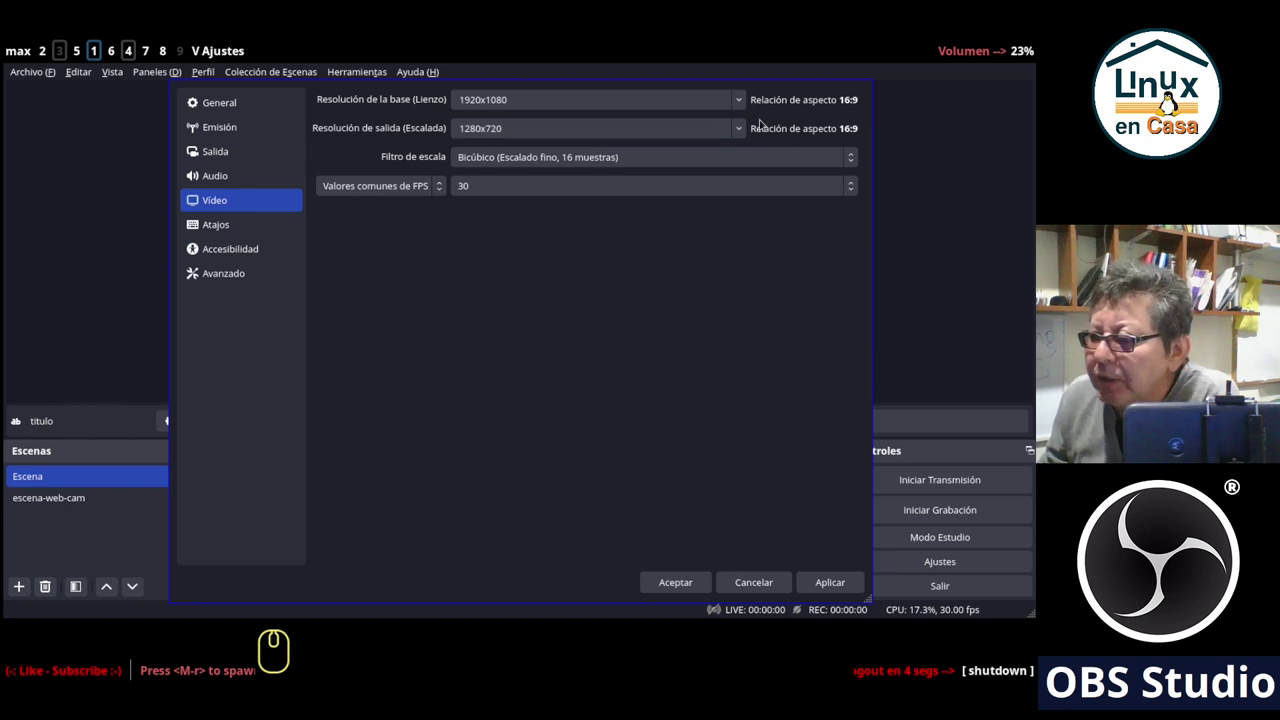
pyautogui.click(741, 129)
pyautogui.click(603, 150)
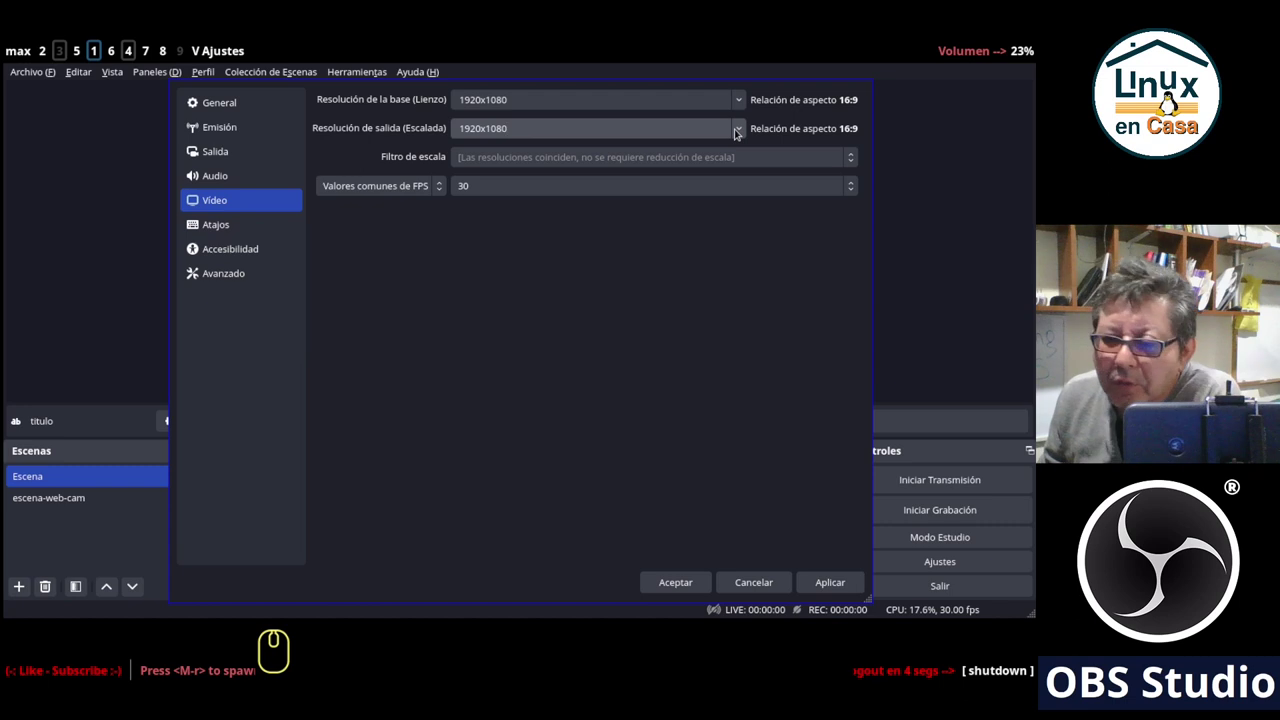
pyautogui.click(738, 132)
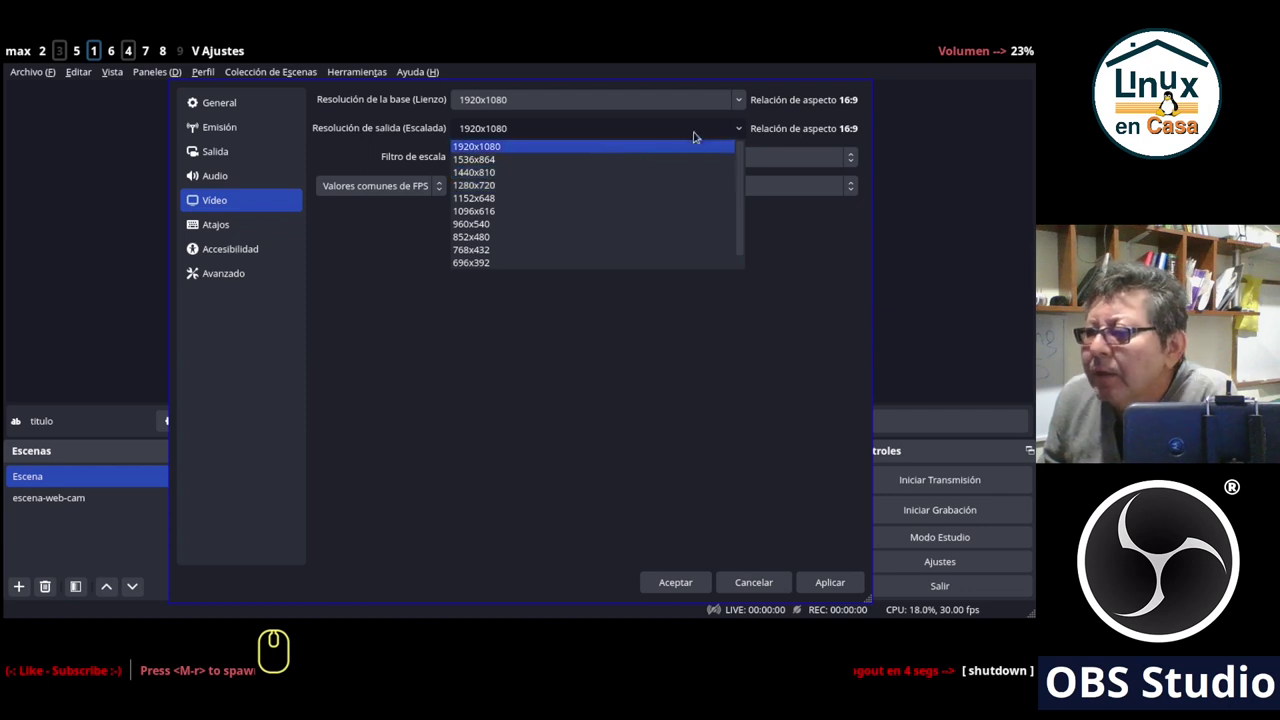
pyautogui.click(696, 126)
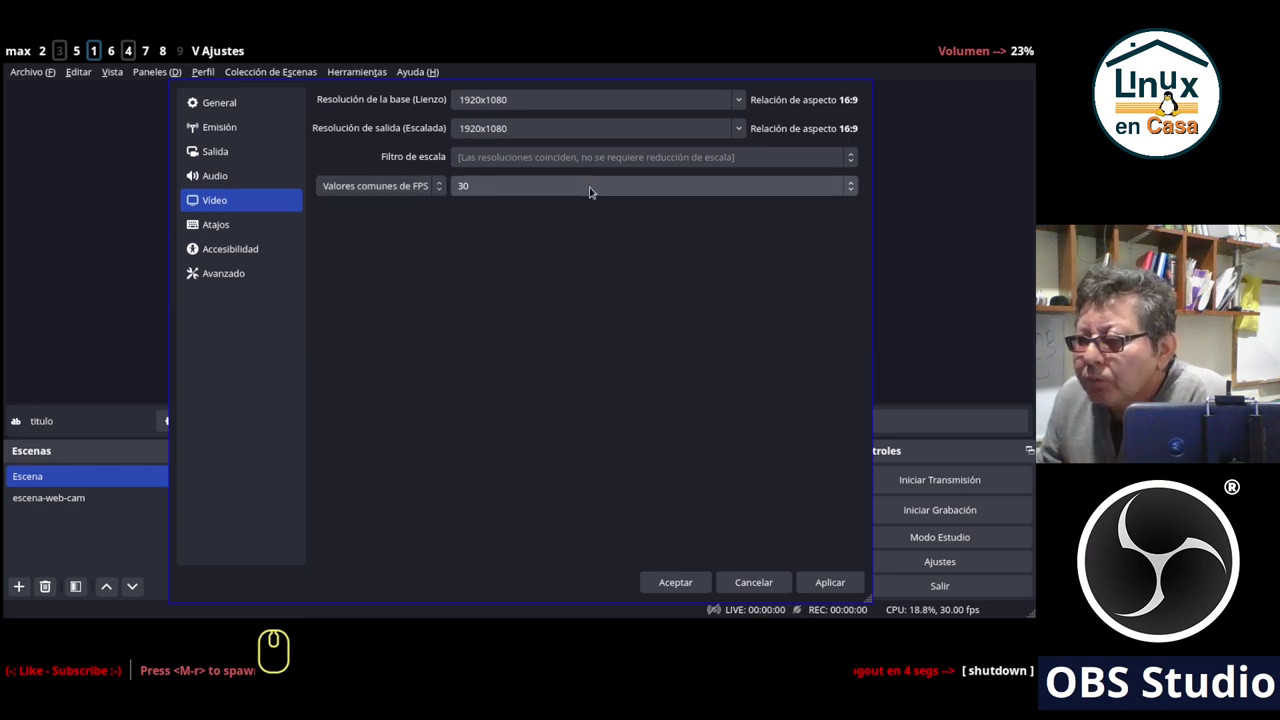
pyautogui.click(591, 187)
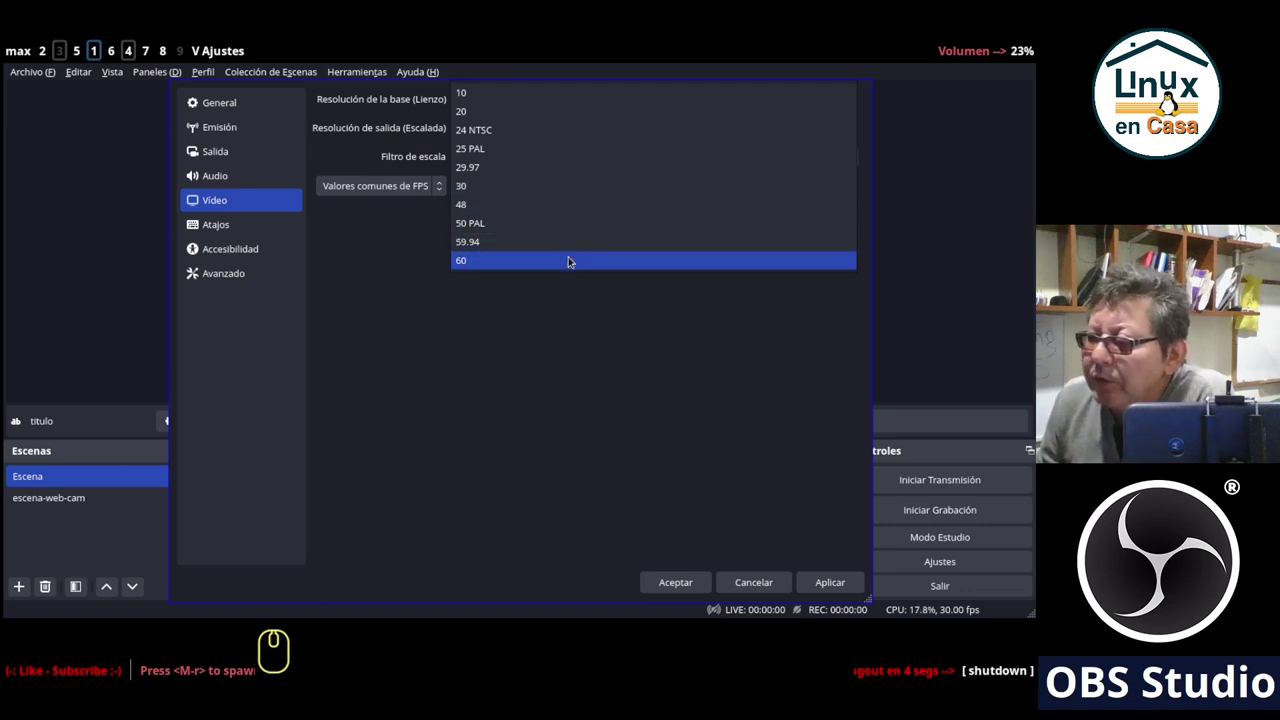
pyautogui.click(570, 257)
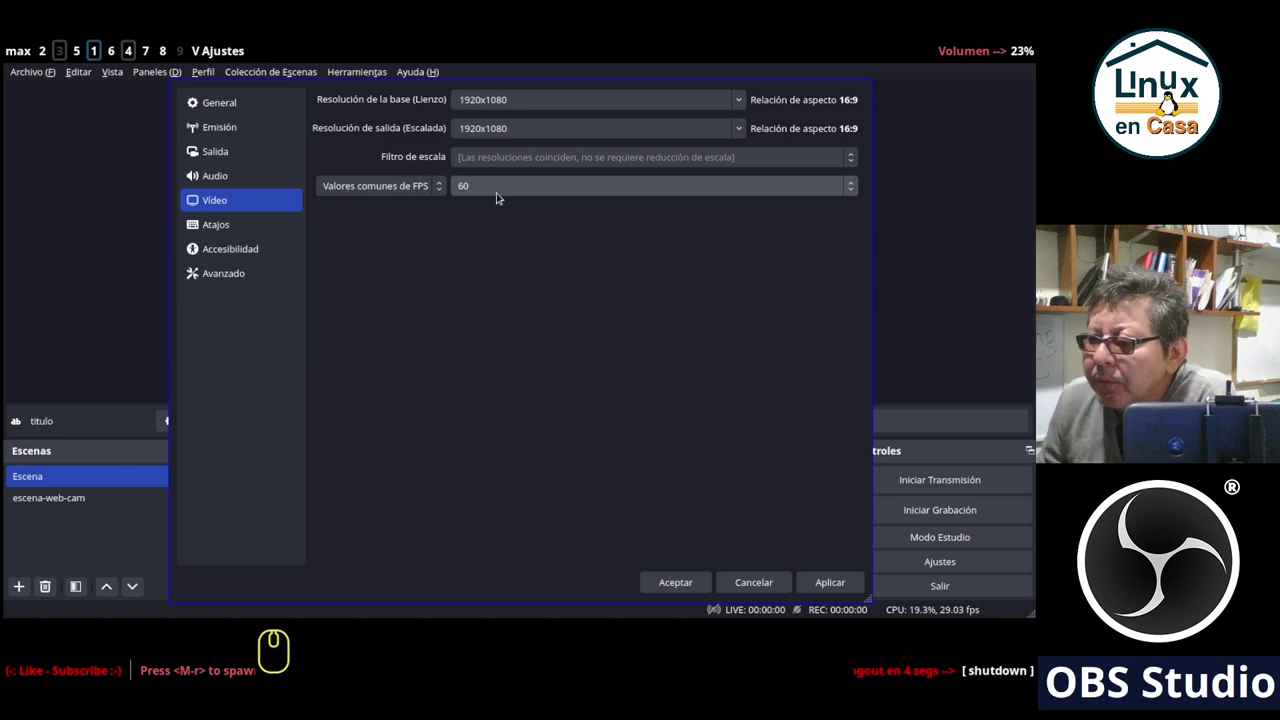
pyautogui.click(501, 192)
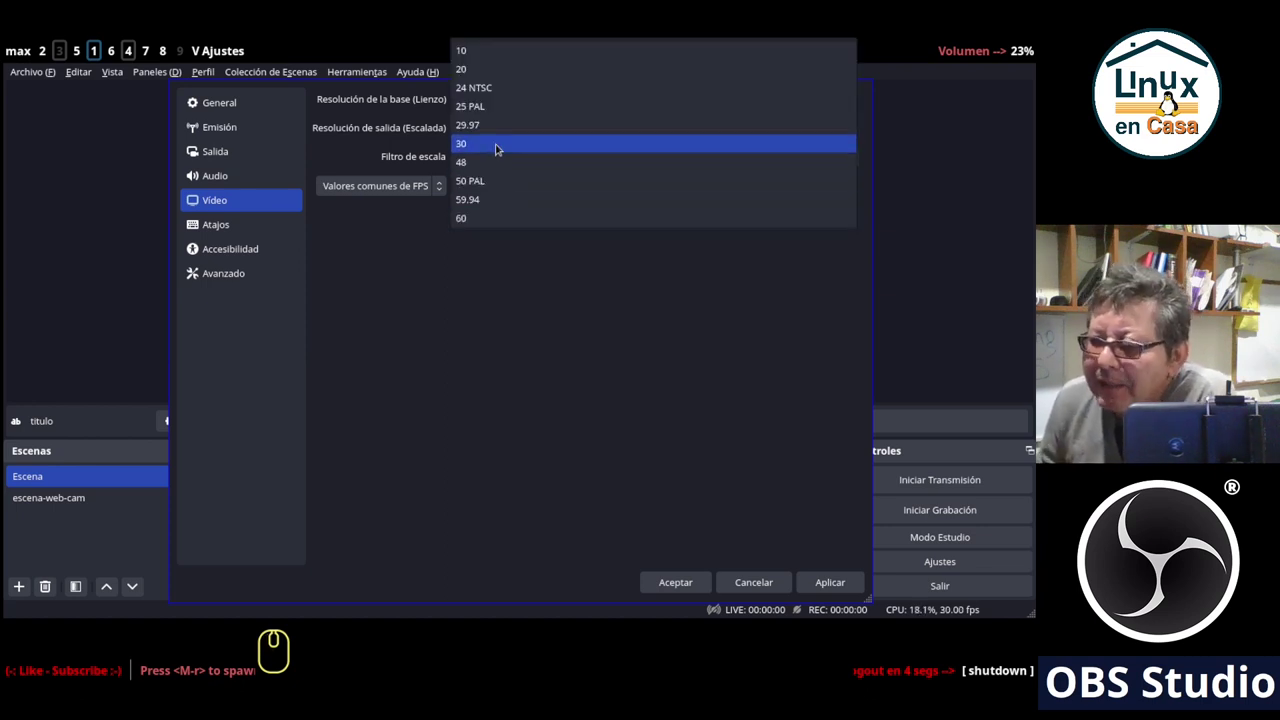
pyautogui.click(497, 144)
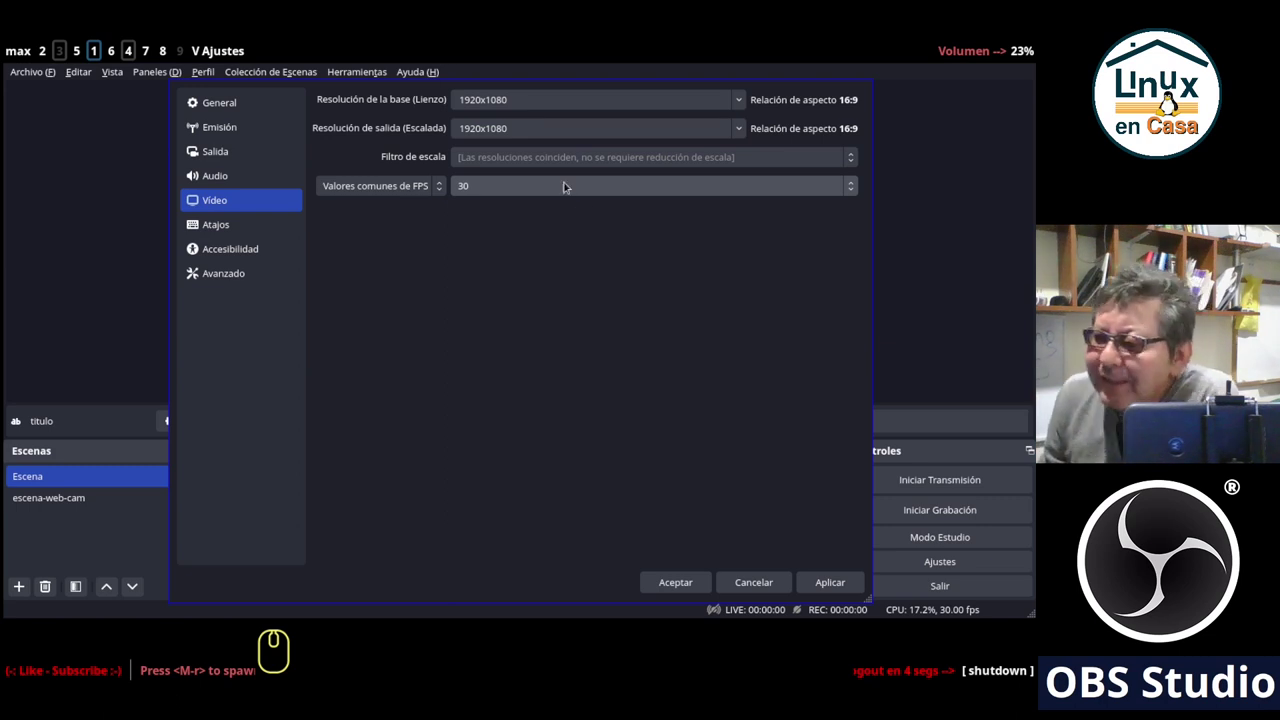
pyautogui.click(565, 192)
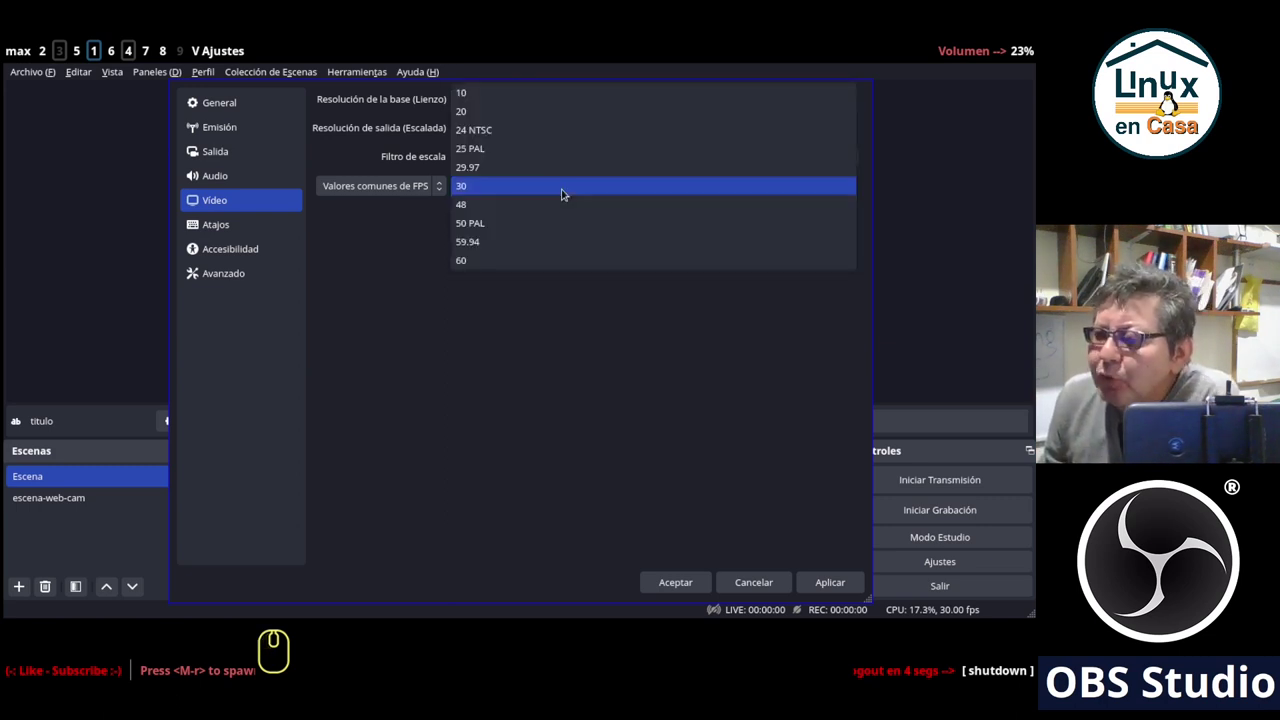
pyautogui.click(554, 118)
pyautogui.click(549, 191)
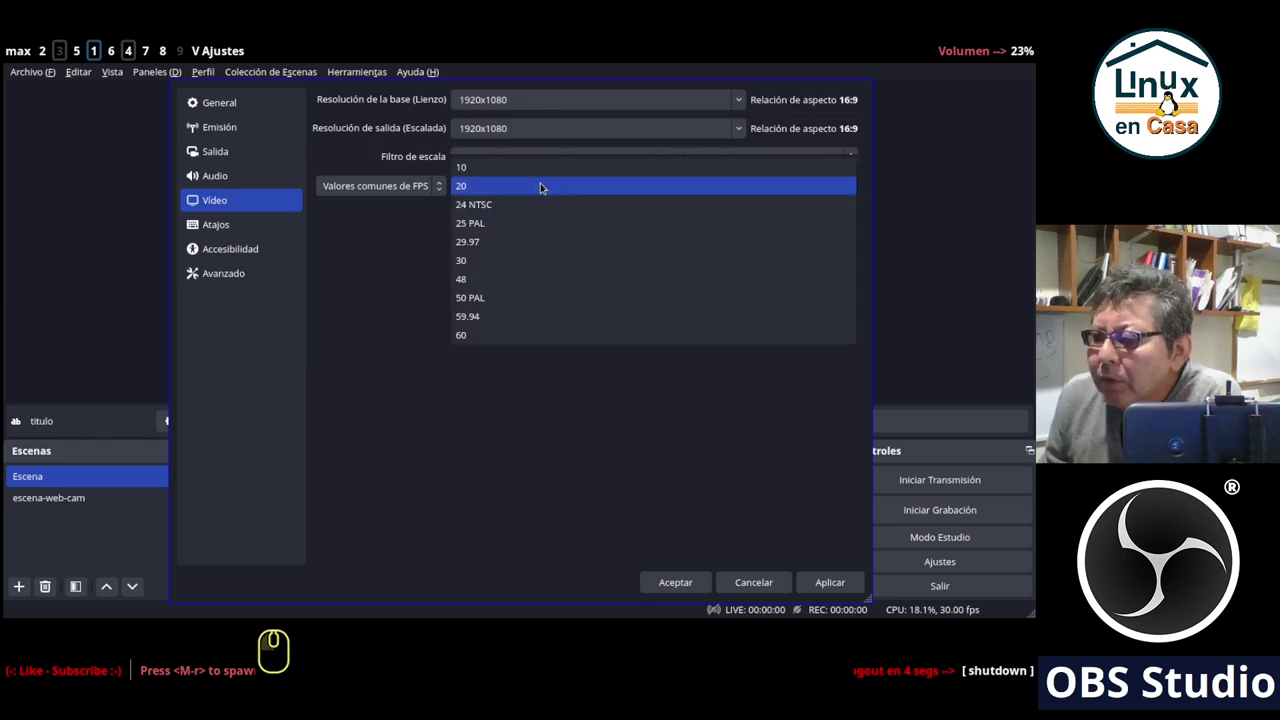
pyautogui.click(546, 170)
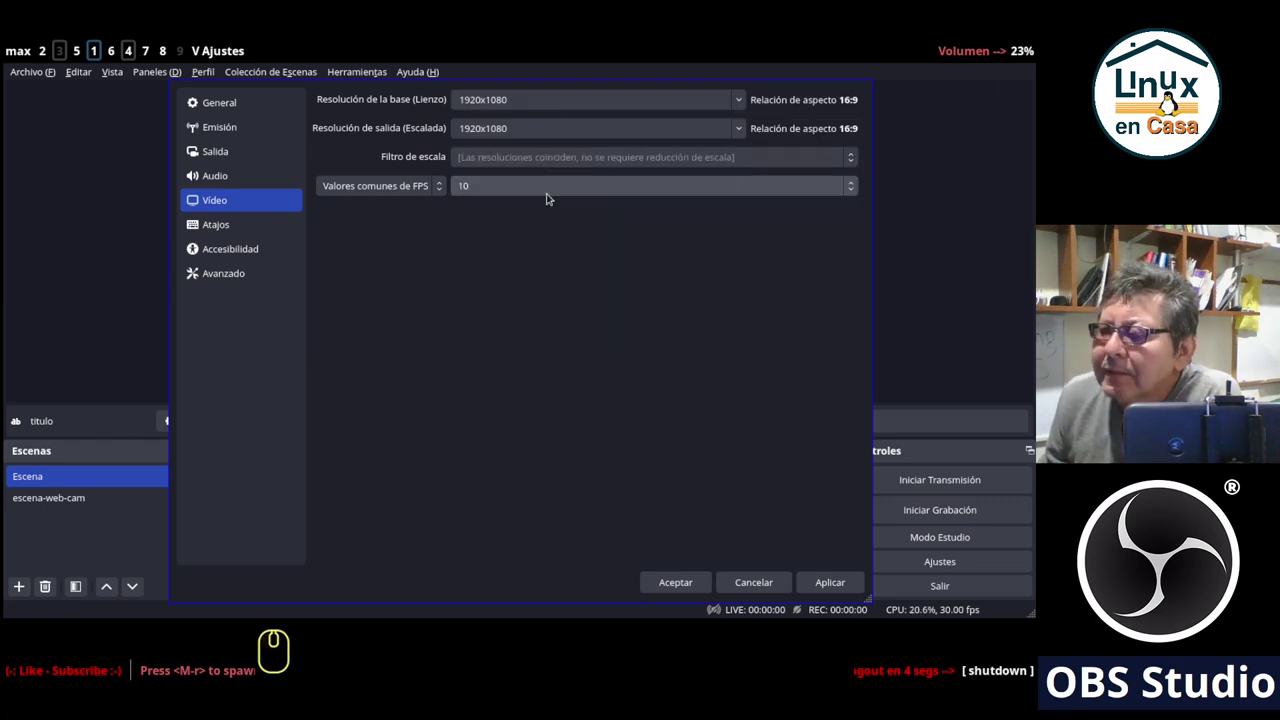
pyautogui.click(506, 191)
pyautogui.moveTo(509, 205); pyautogui.dragTo(406, 269)
pyautogui.click(440, 186)
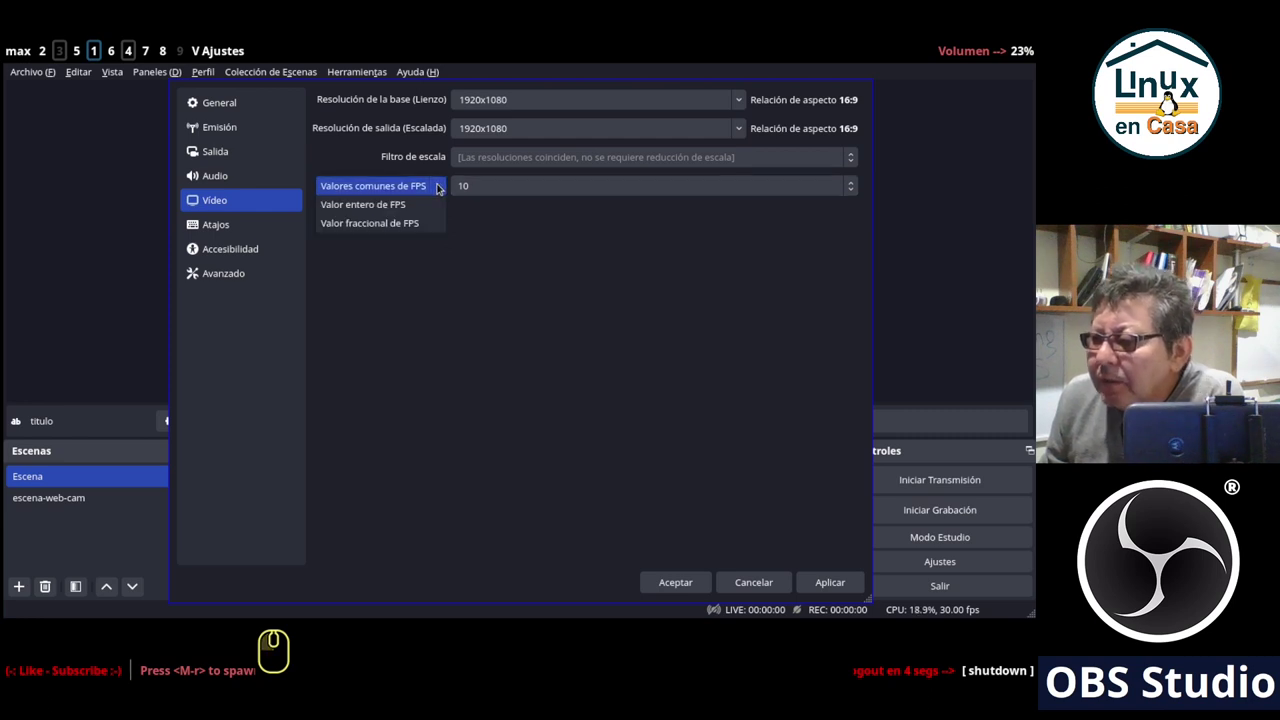
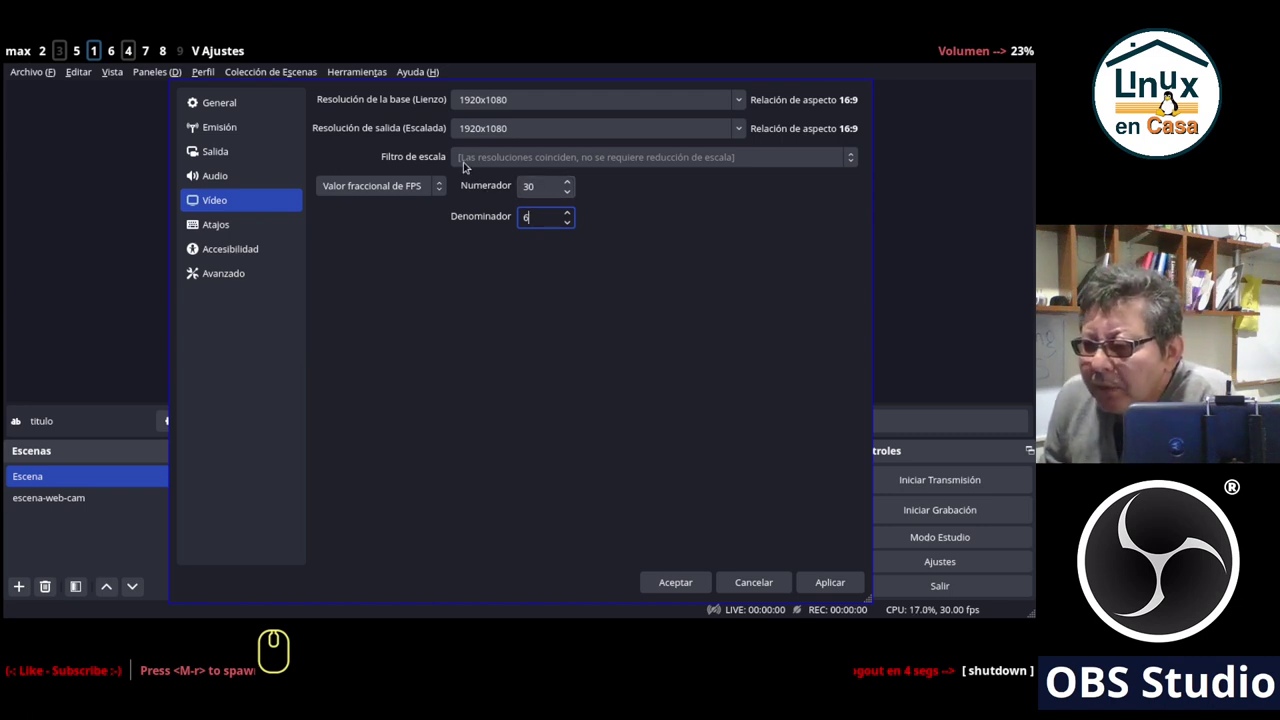
pyautogui.click(434, 186)
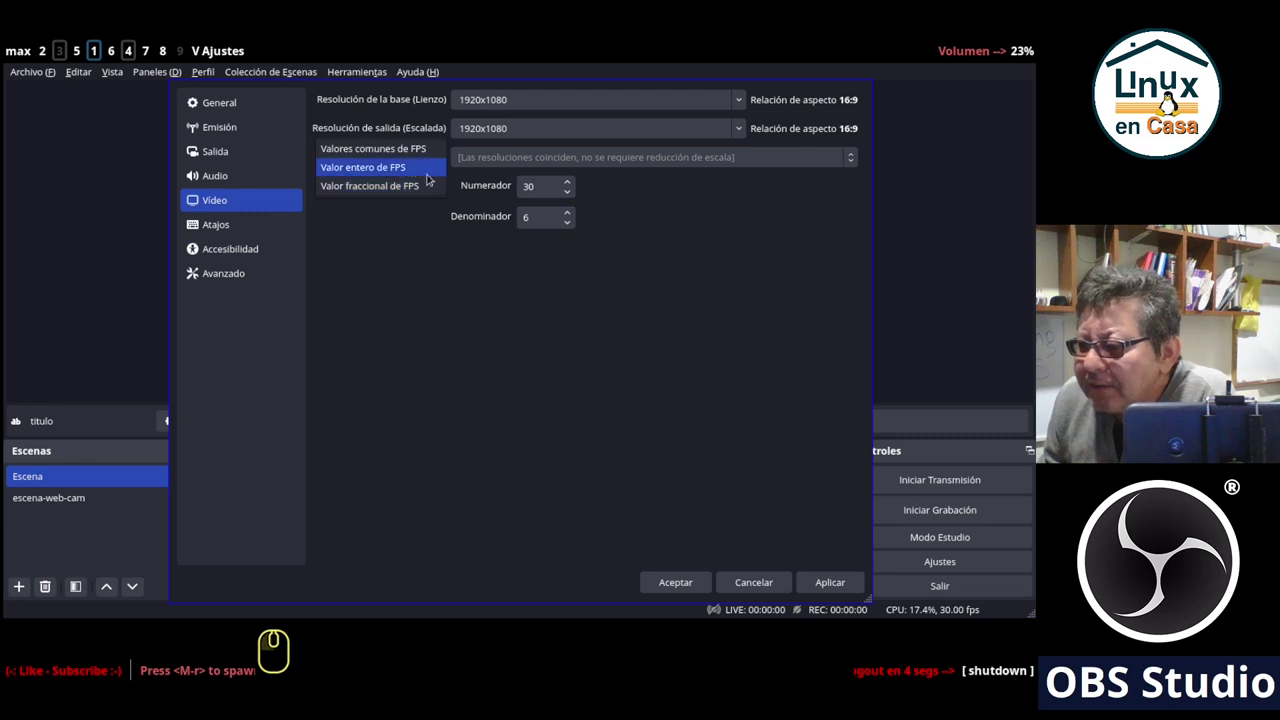
pyautogui.click(393, 150)
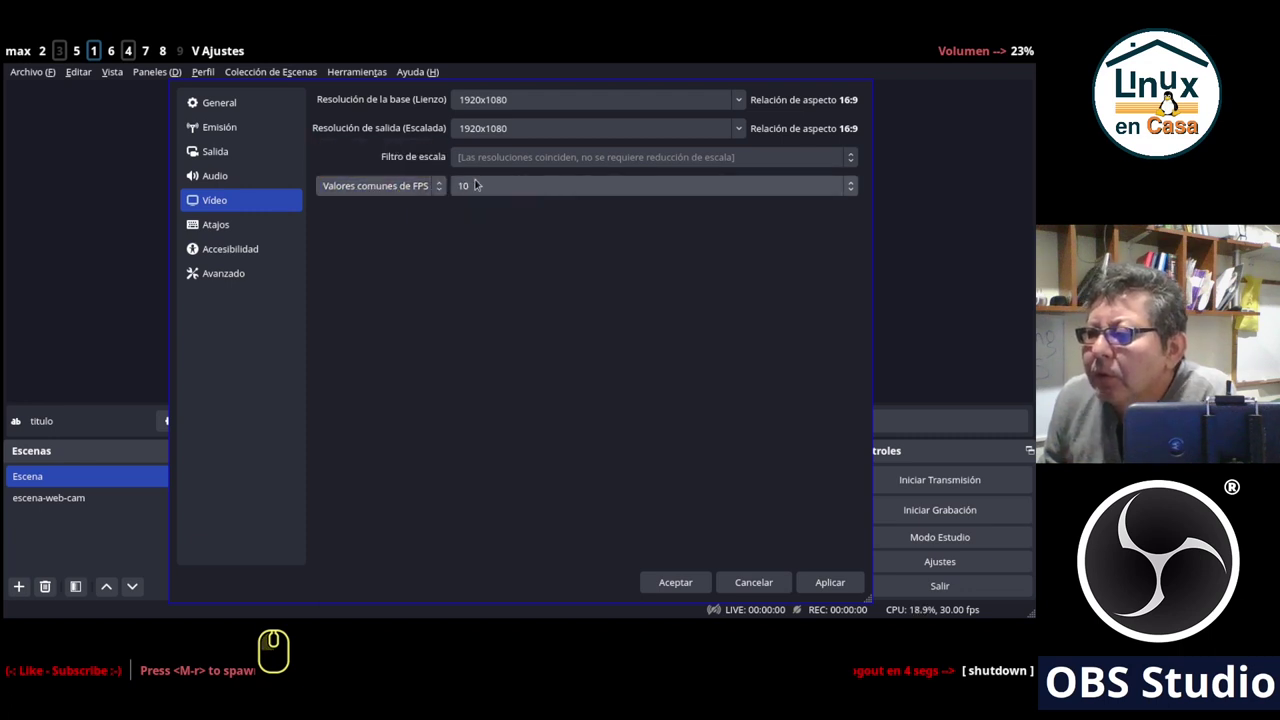
pyautogui.click(551, 185)
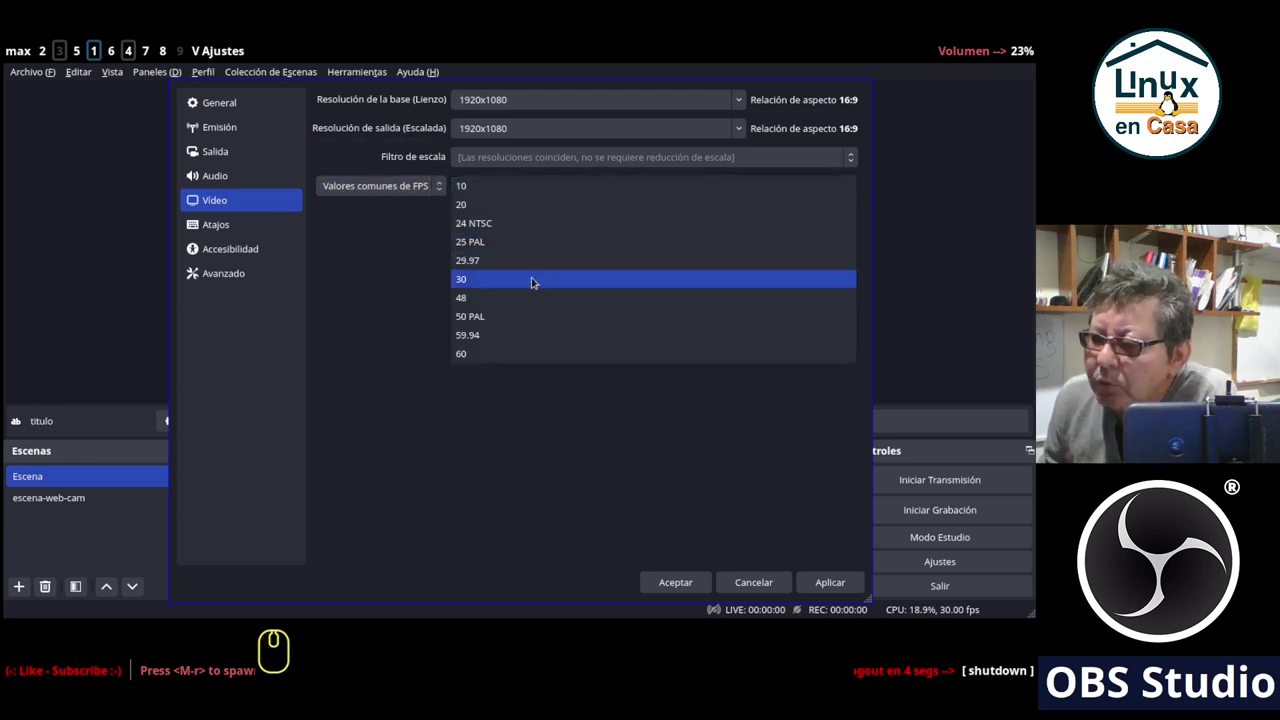
pyautogui.click(529, 275)
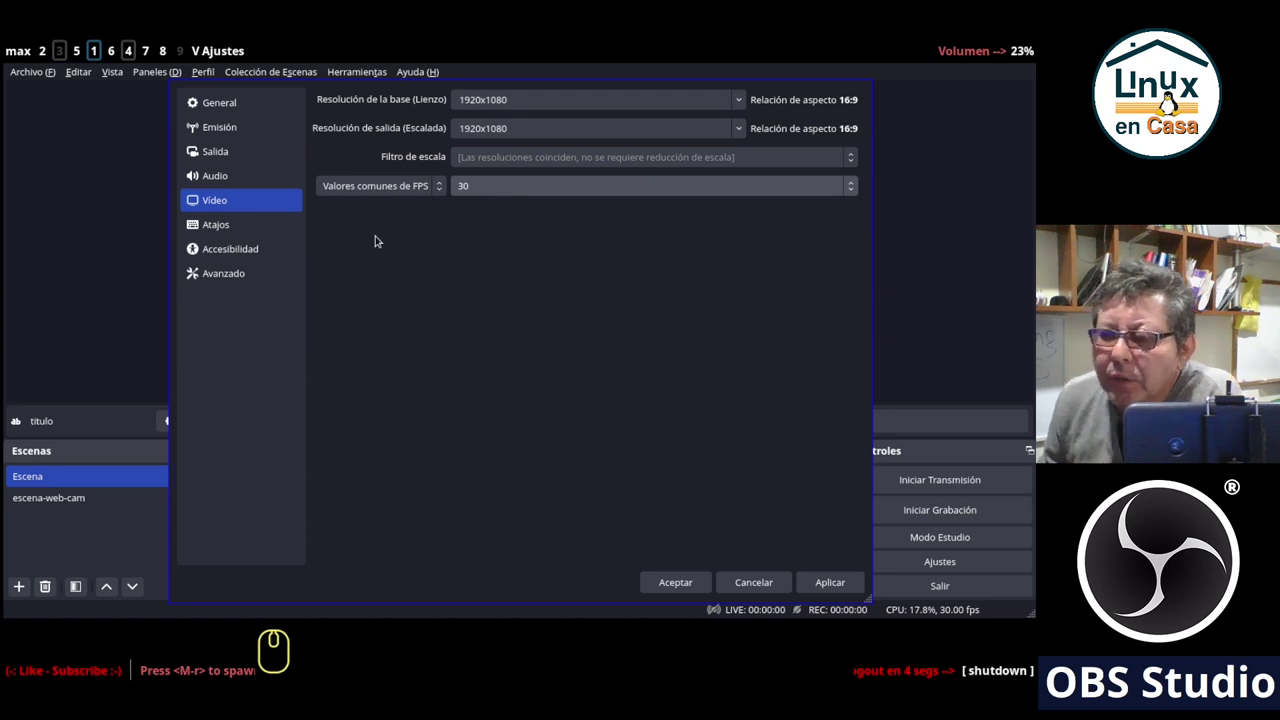
pyautogui.click(821, 589)
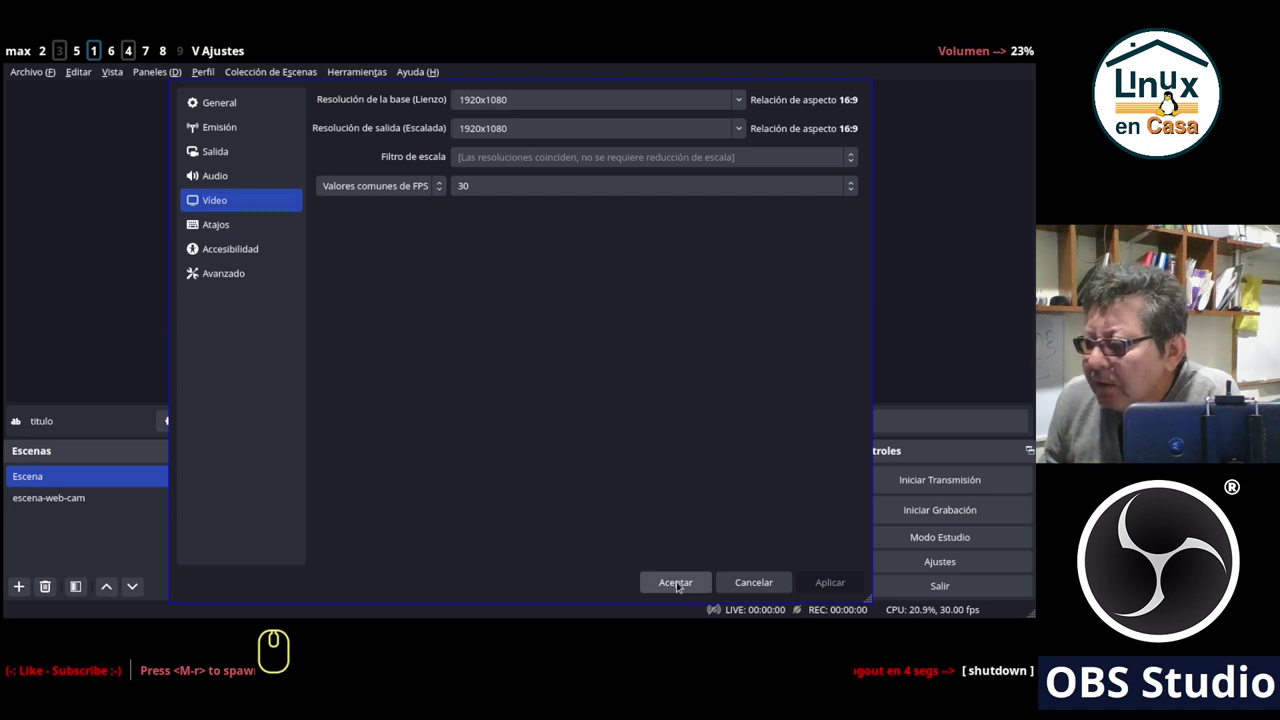
# Accept the video settings and close the Ajustes window.
pyautogui.click(678, 582)
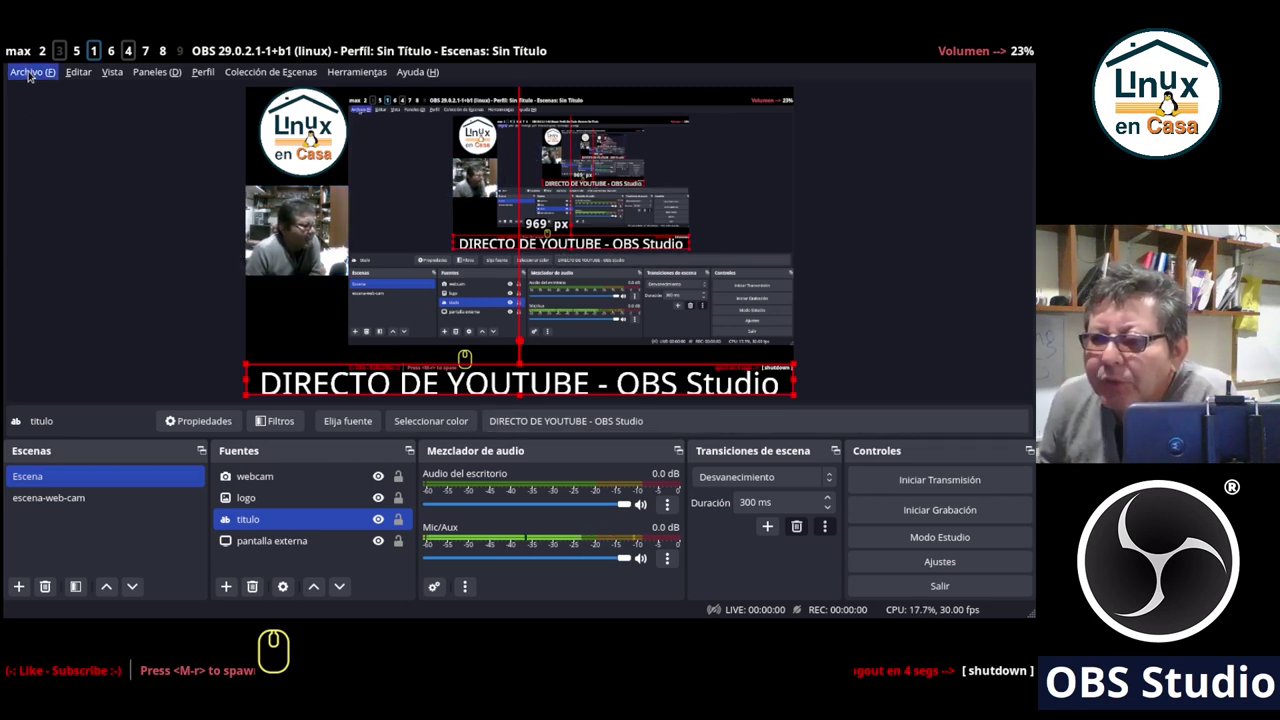
# Reopen Ajustes and glance through Emisión, Salida, Audio and Vídeo before returning to General.
pyautogui.click(26, 68)
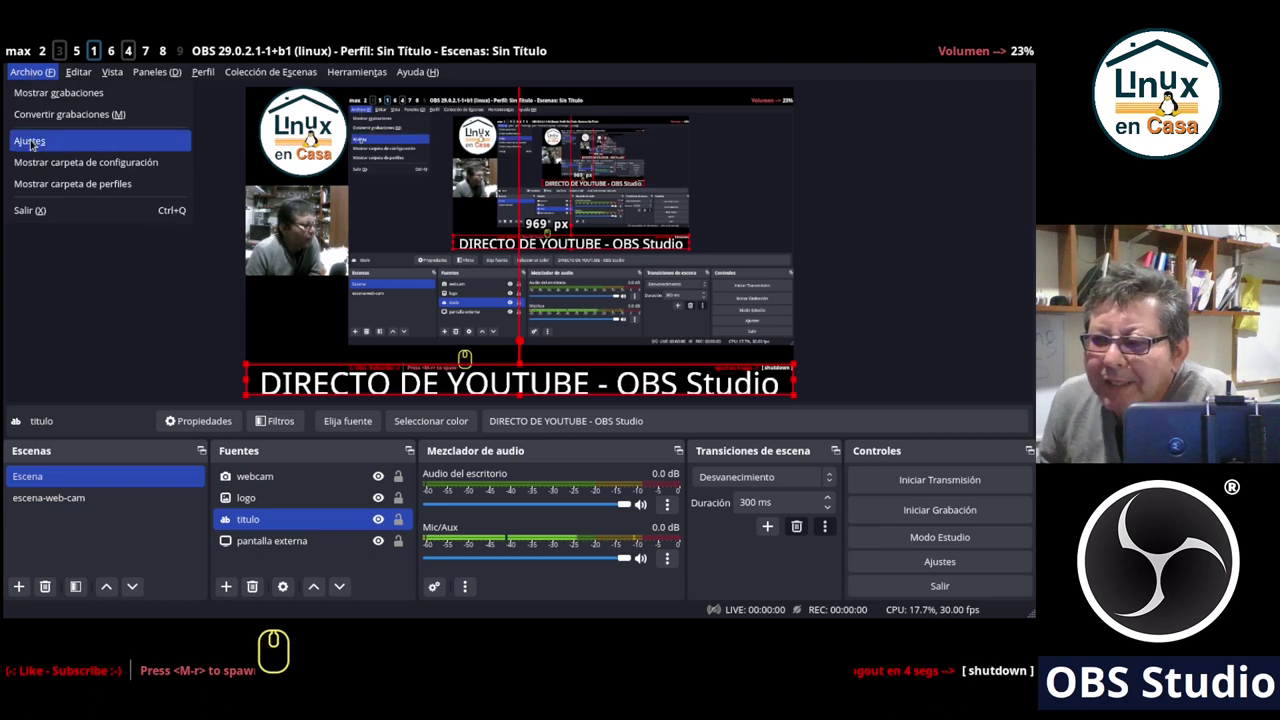
pyautogui.click(34, 144)
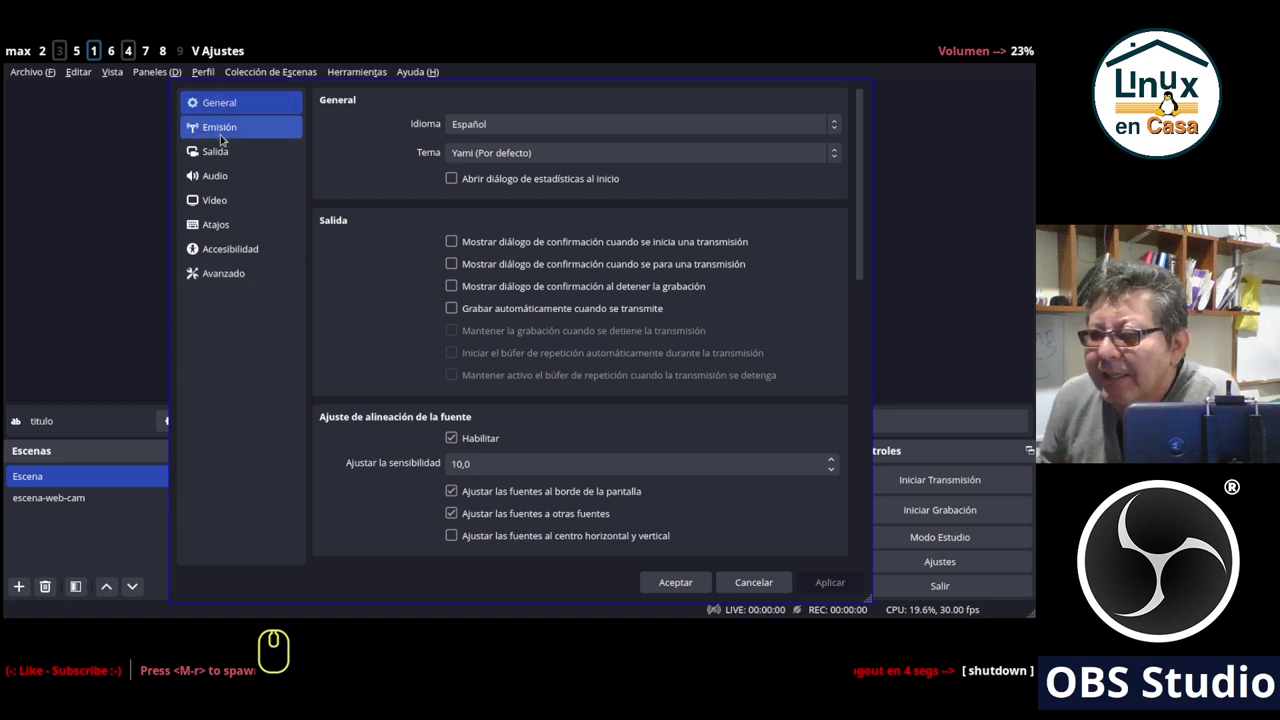
pyautogui.click(216, 130)
pyautogui.click(216, 144)
pyautogui.click(218, 171)
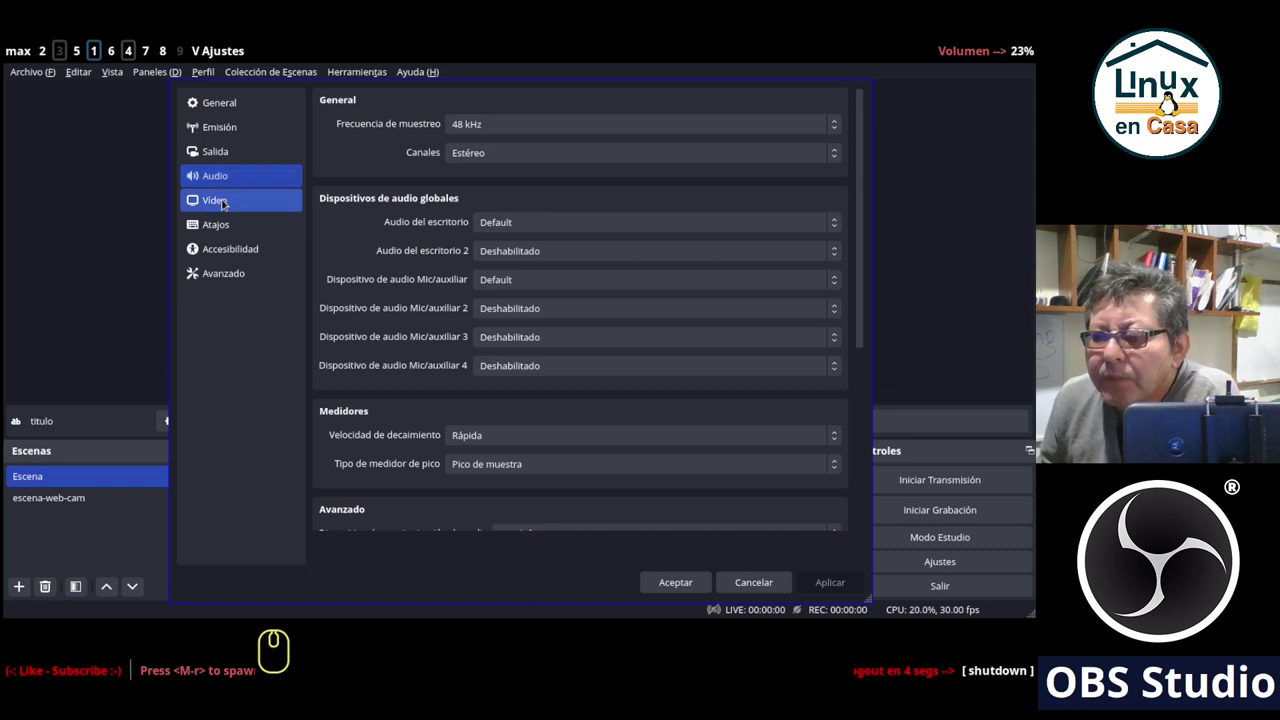
pyautogui.click(219, 196)
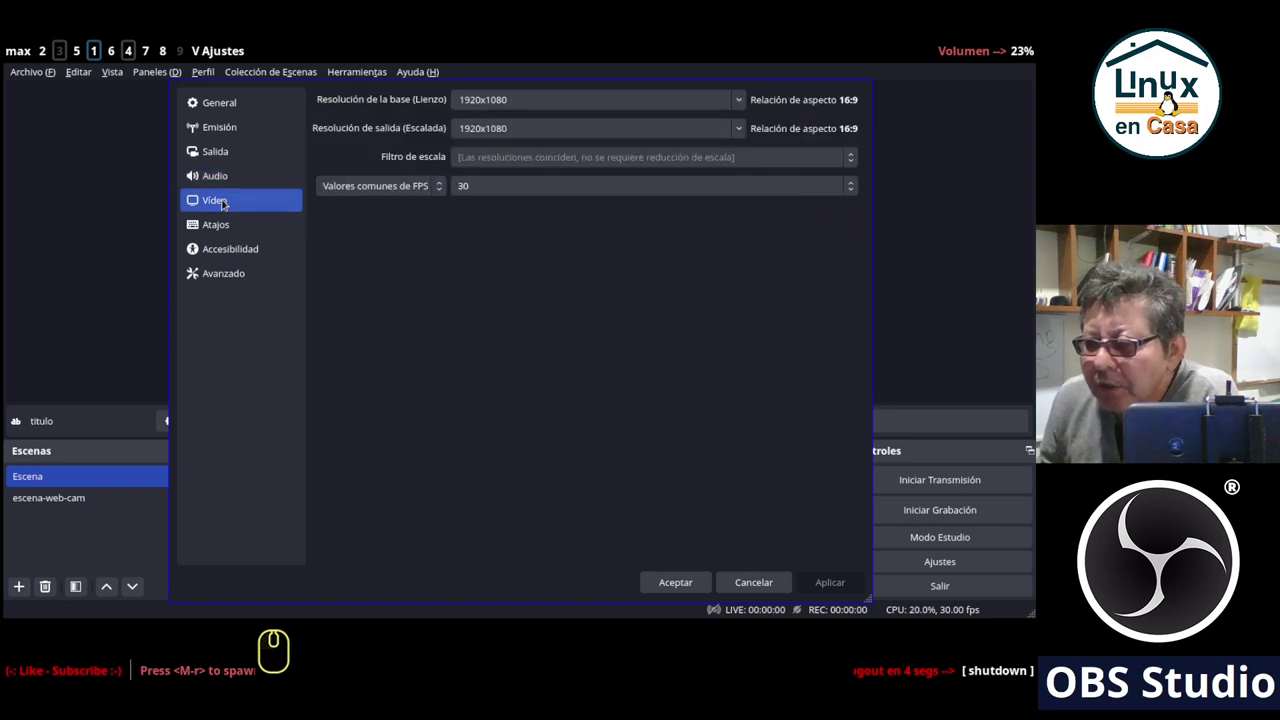
pyautogui.click(226, 101)
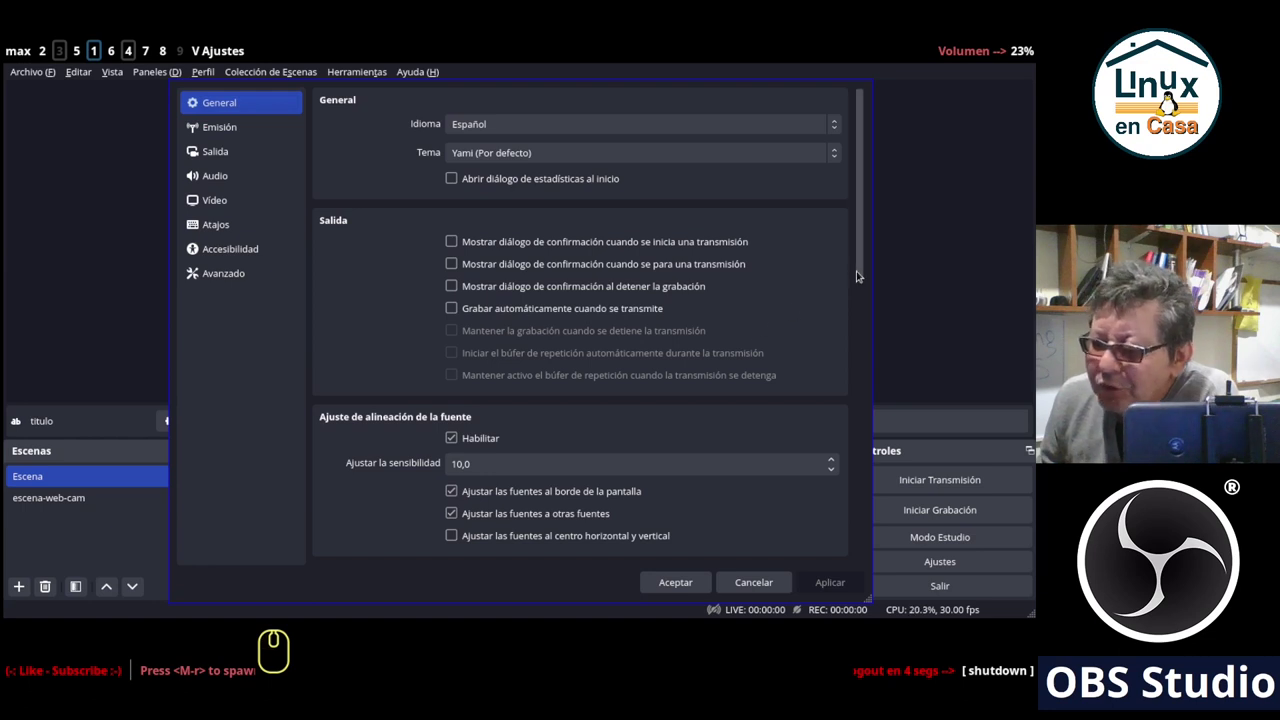
pyautogui.moveTo(861, 272); pyautogui.dragTo(863, 259)
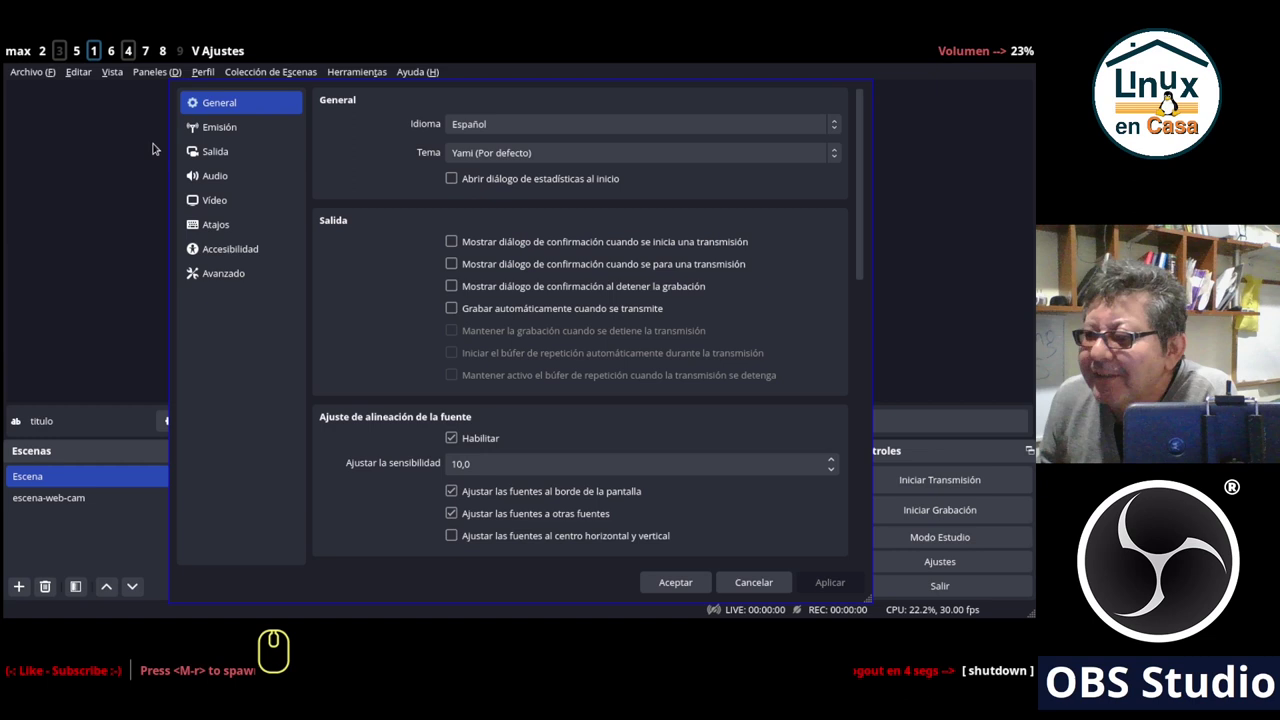
# Set the Emisión service to YouTube - RTMPS with the primary ingest server.
pyautogui.click(233, 129)
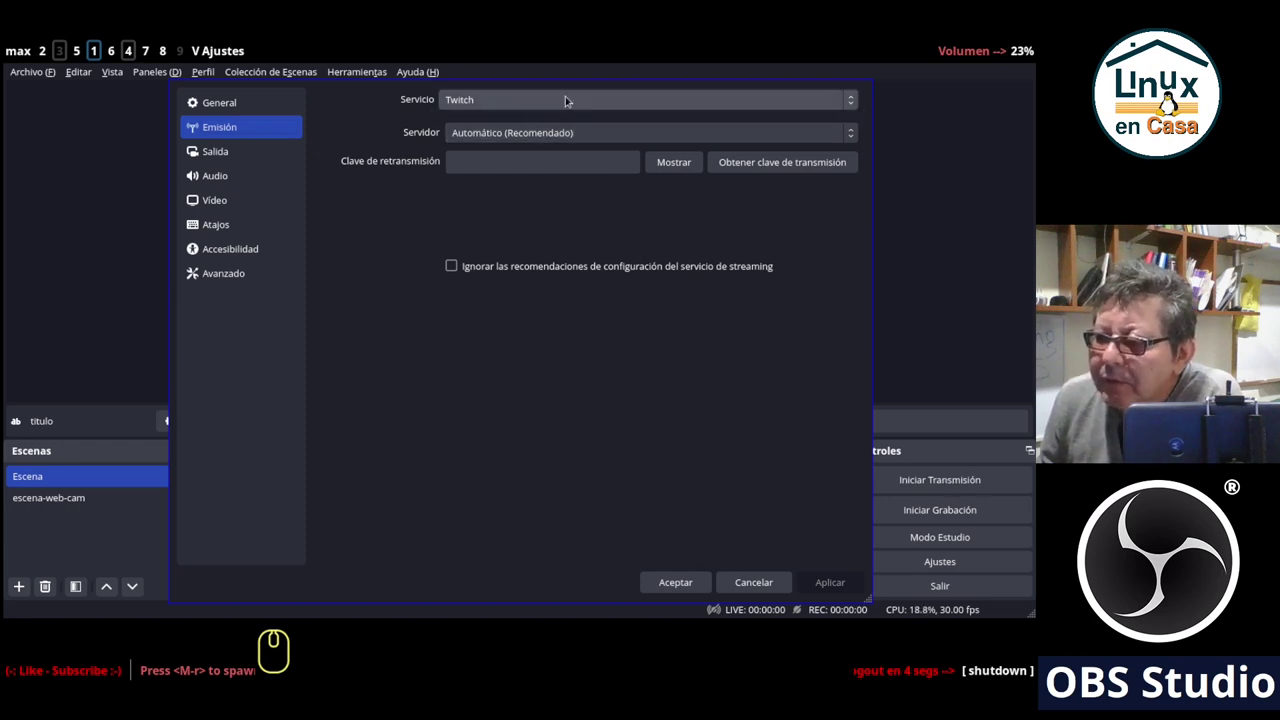
pyautogui.click(557, 97)
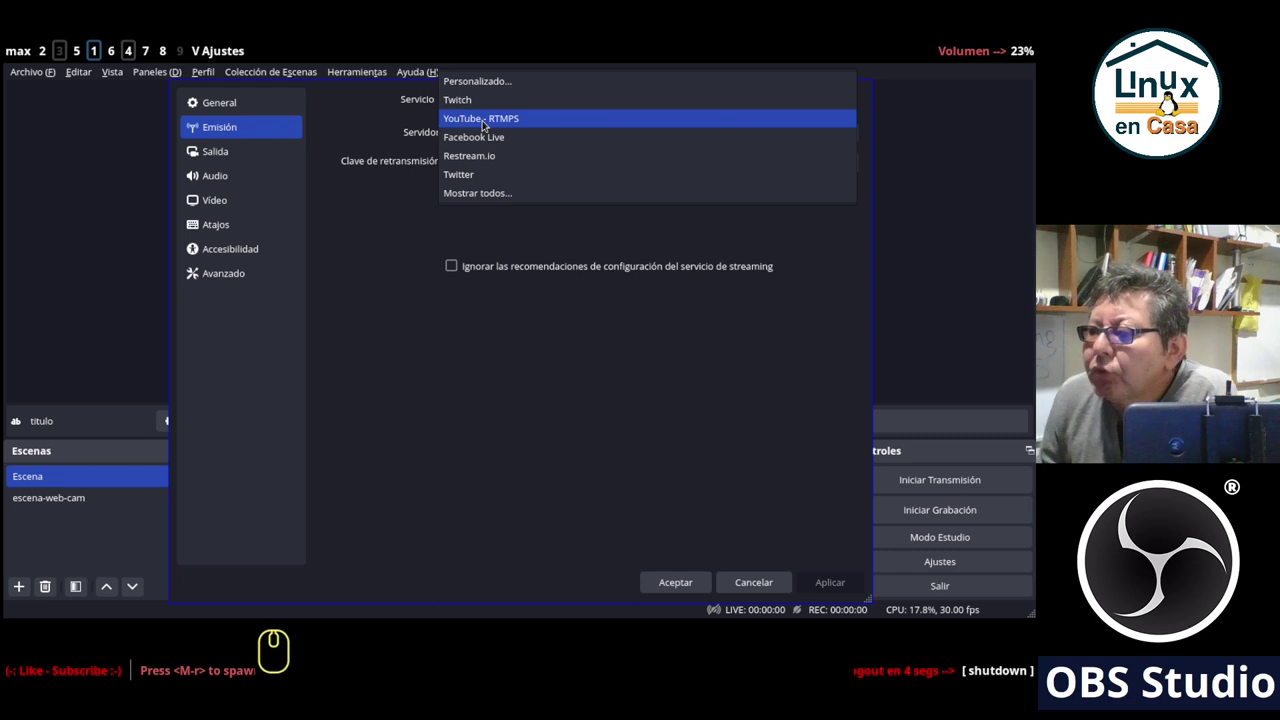
pyautogui.click(480, 118)
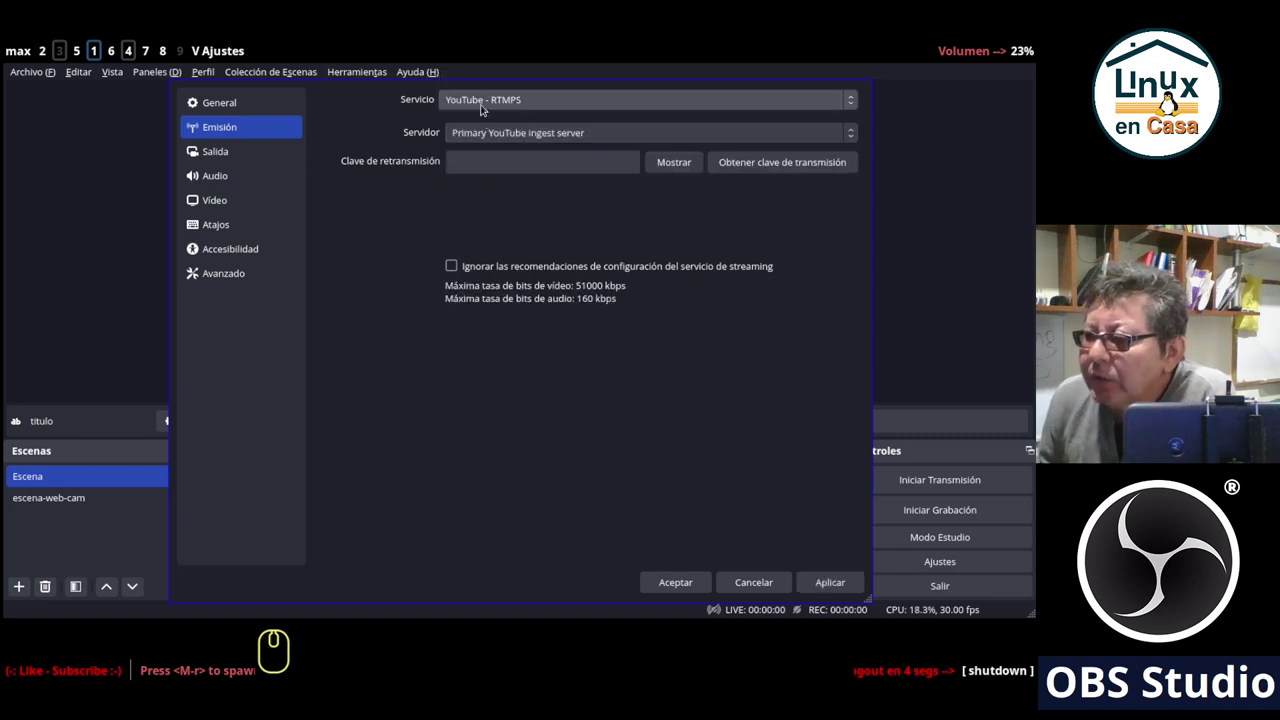
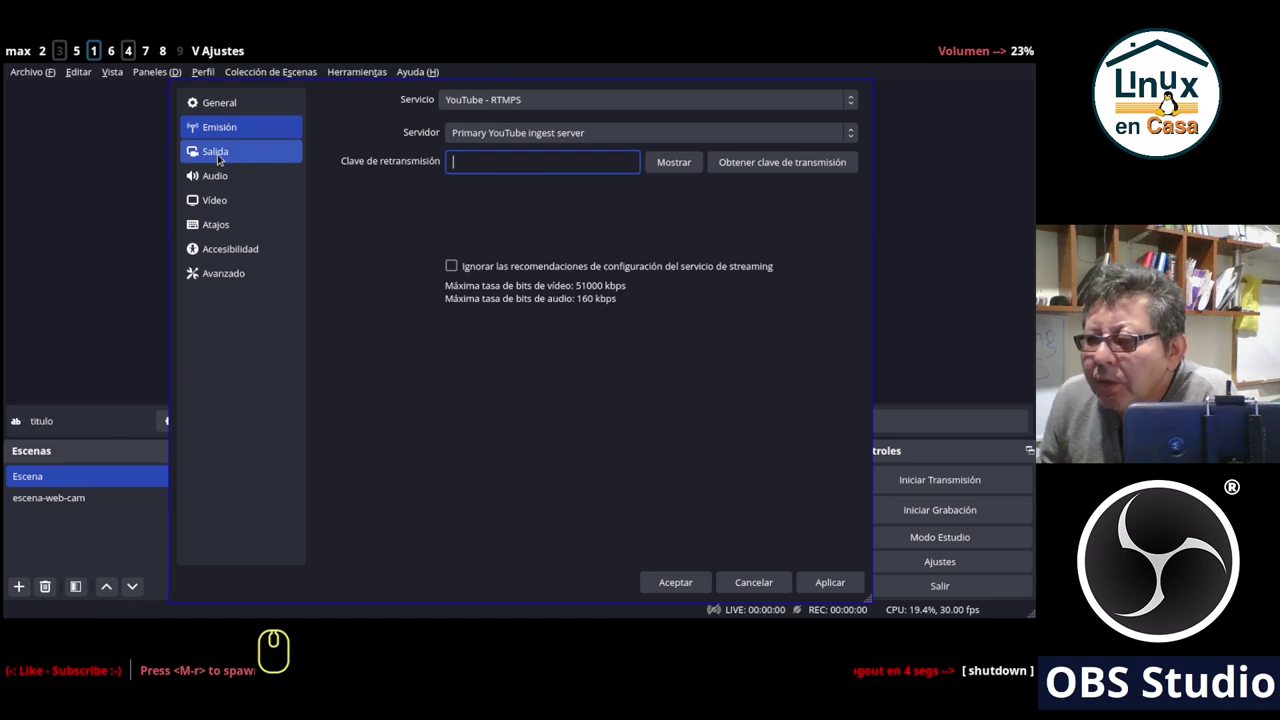
# In Salida, edit the video bitrate digits and keep the audio bitrate at 160.
pyautogui.click(219, 154)
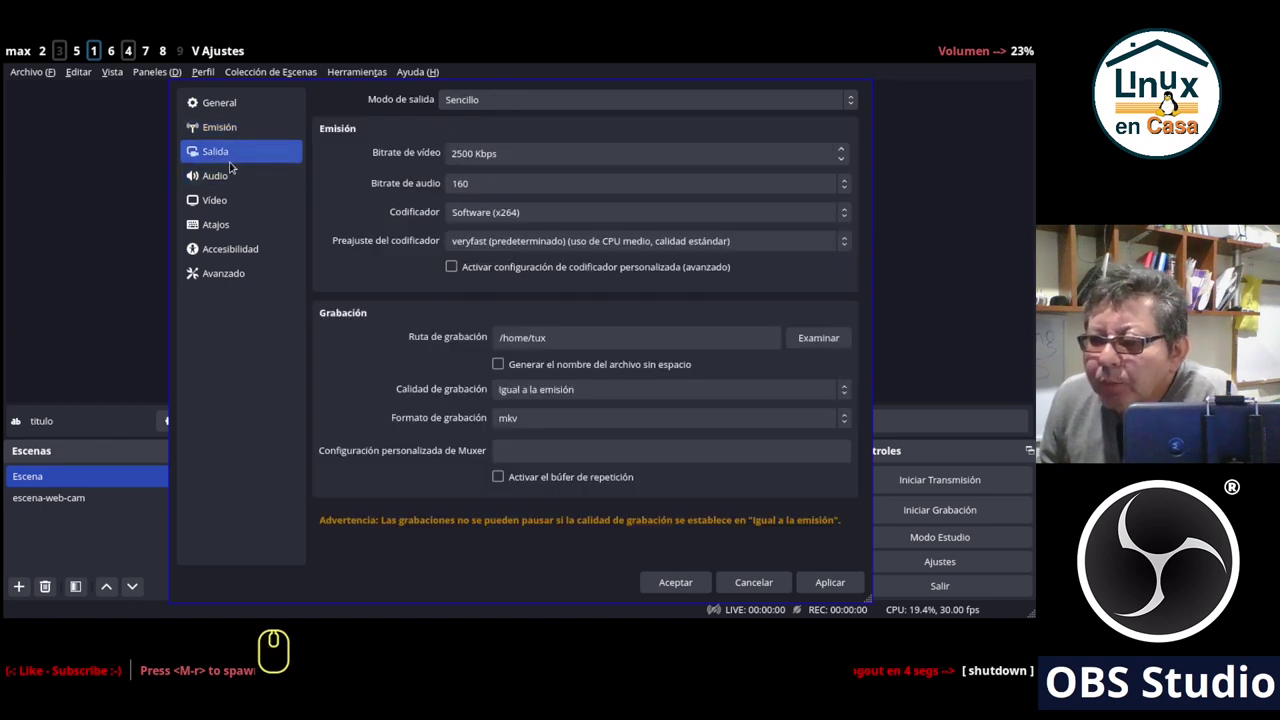
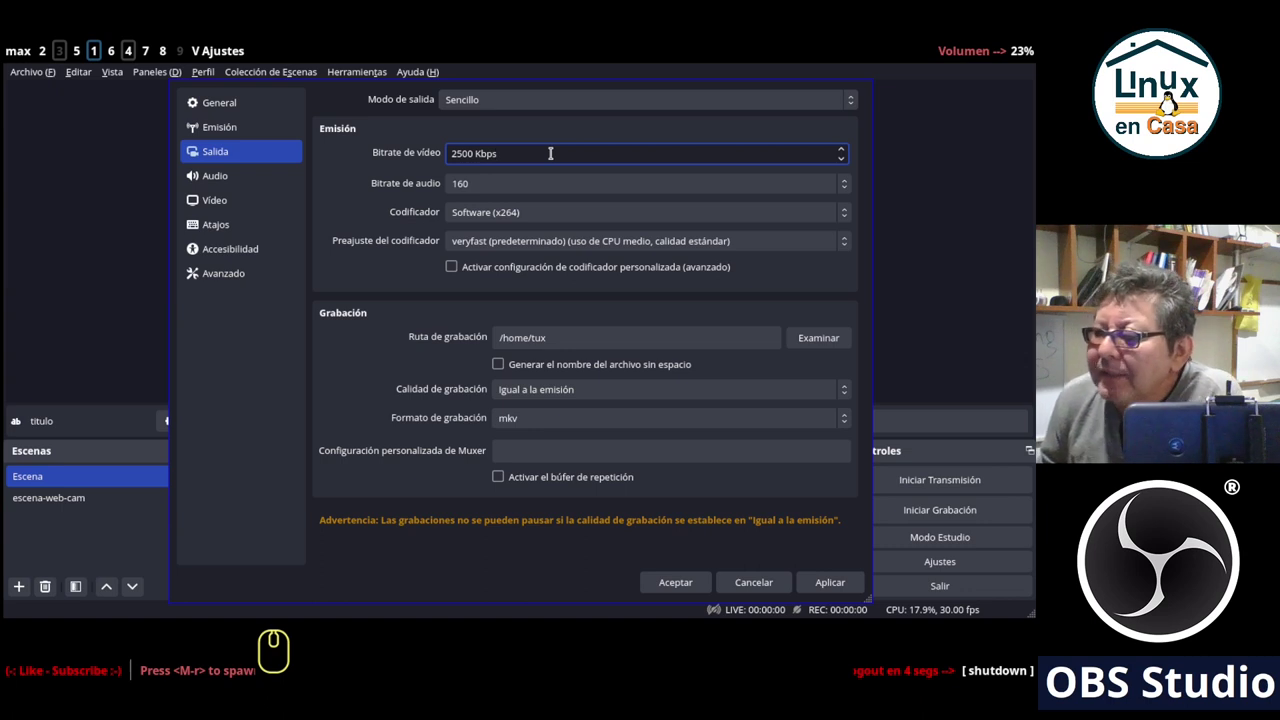
pyautogui.press('Left')
pyautogui.press('Left')
pyautogui.press('Left')
pyautogui.press('Left')
pyautogui.press('Left')
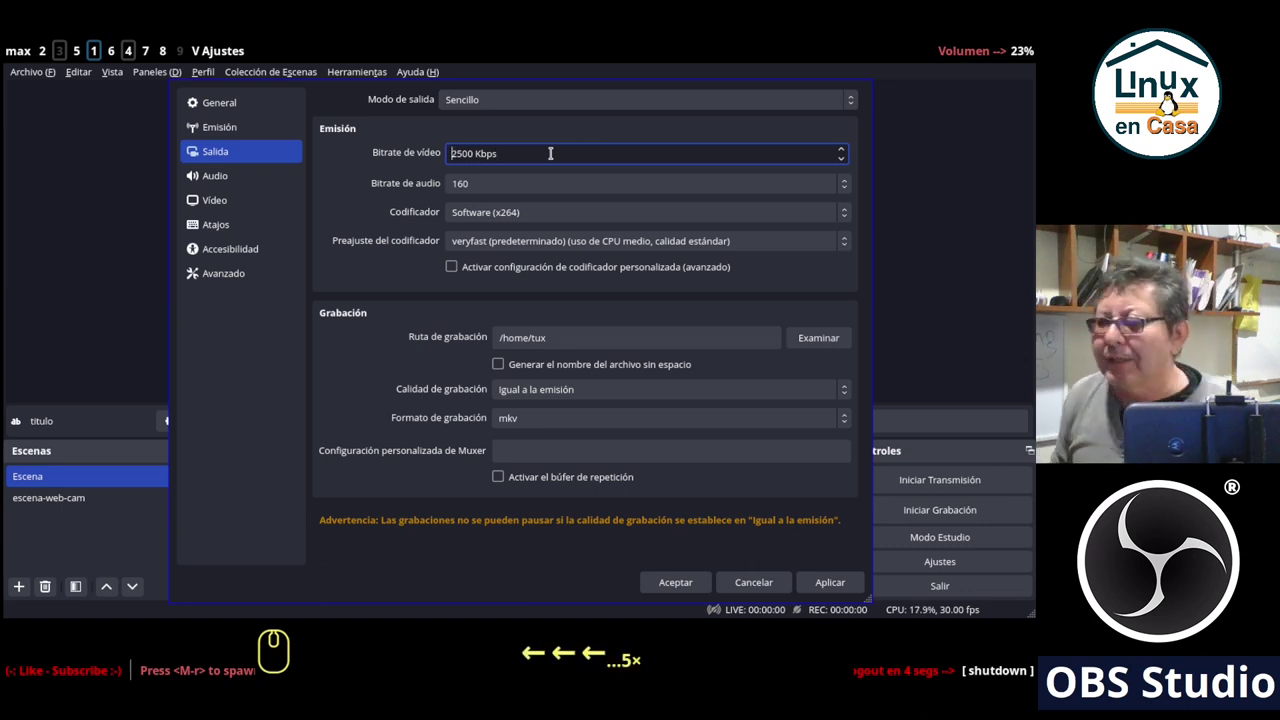
pyautogui.press('Delete')
pyautogui.press('Delete')
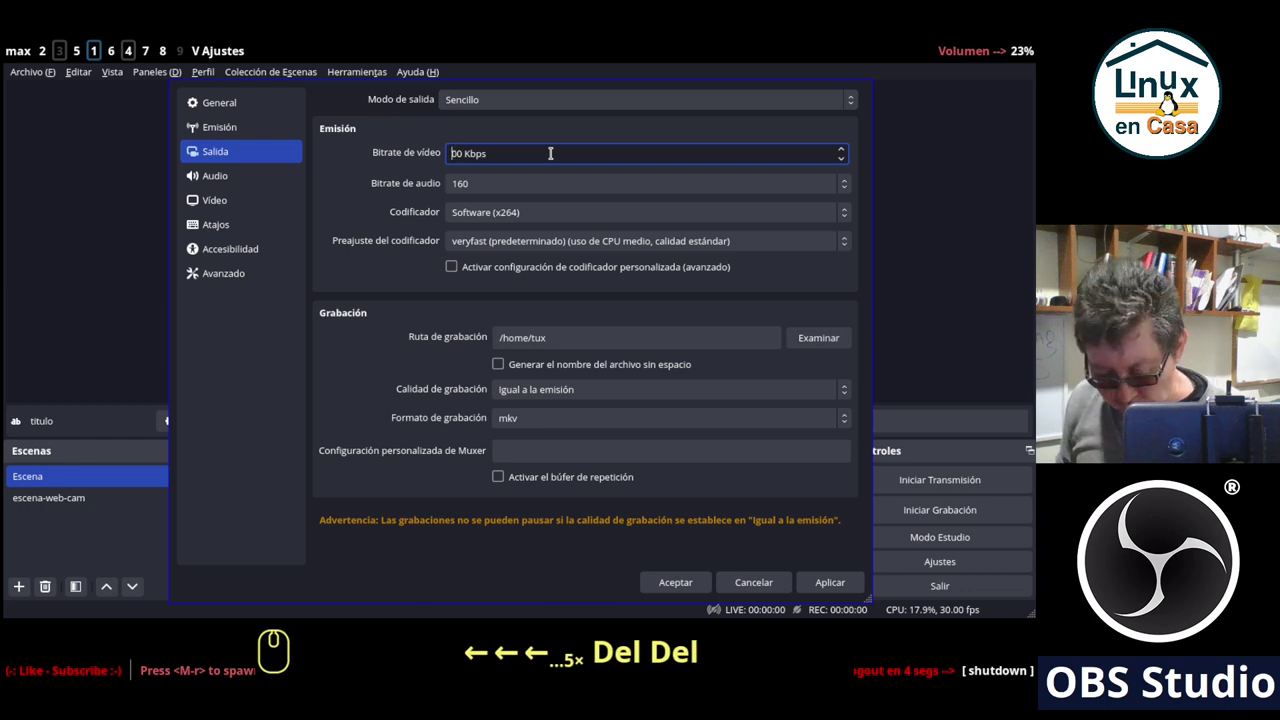
pyautogui.press('6')
pyautogui.write('0')
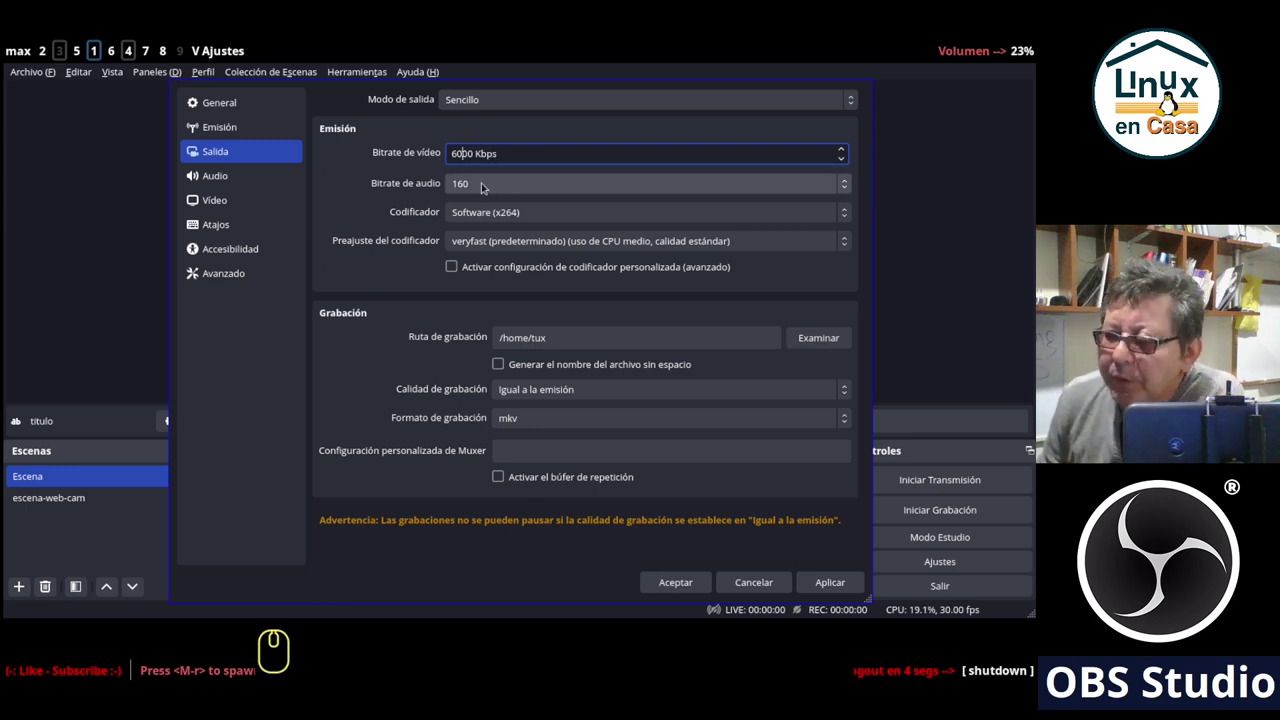
pyautogui.click(483, 183)
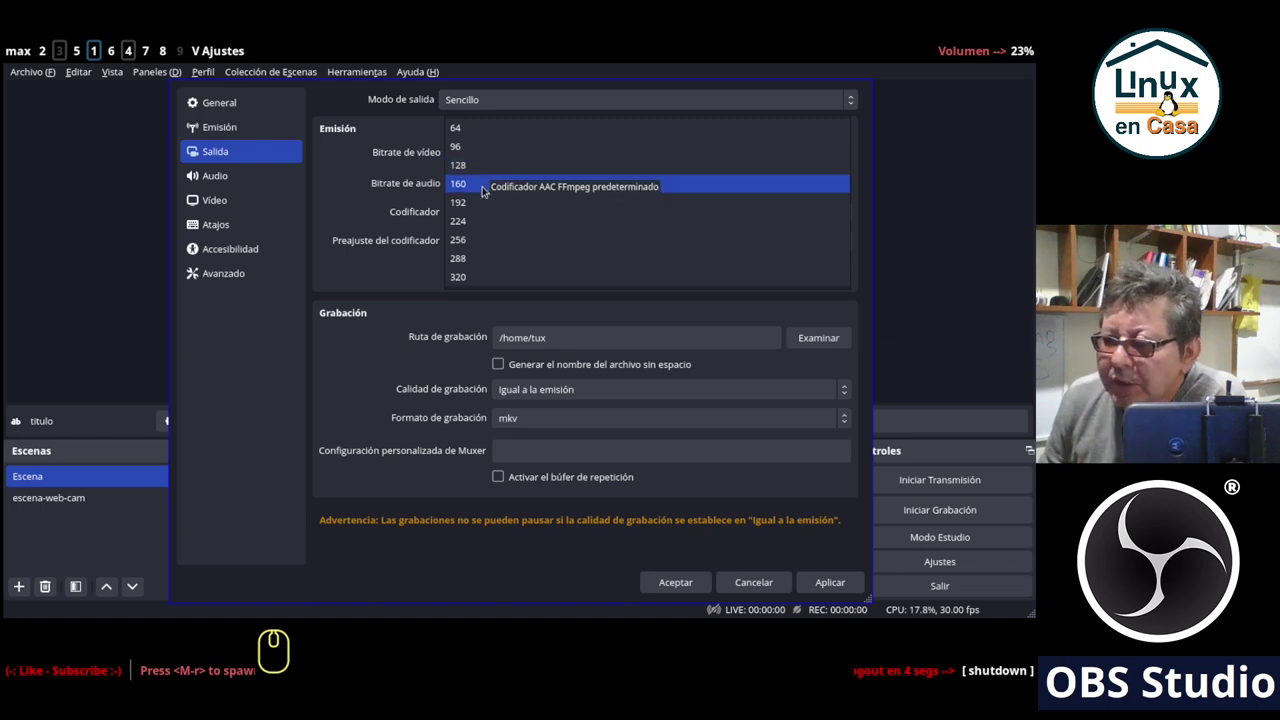
pyautogui.click(491, 186)
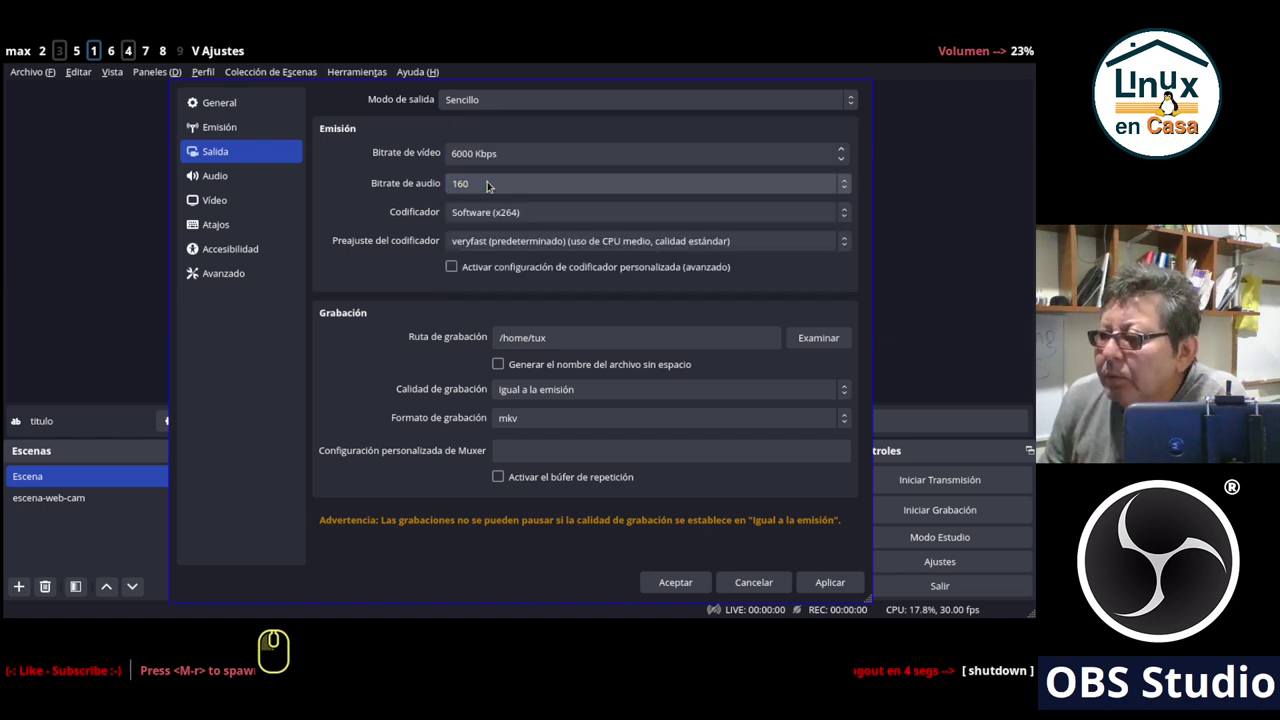
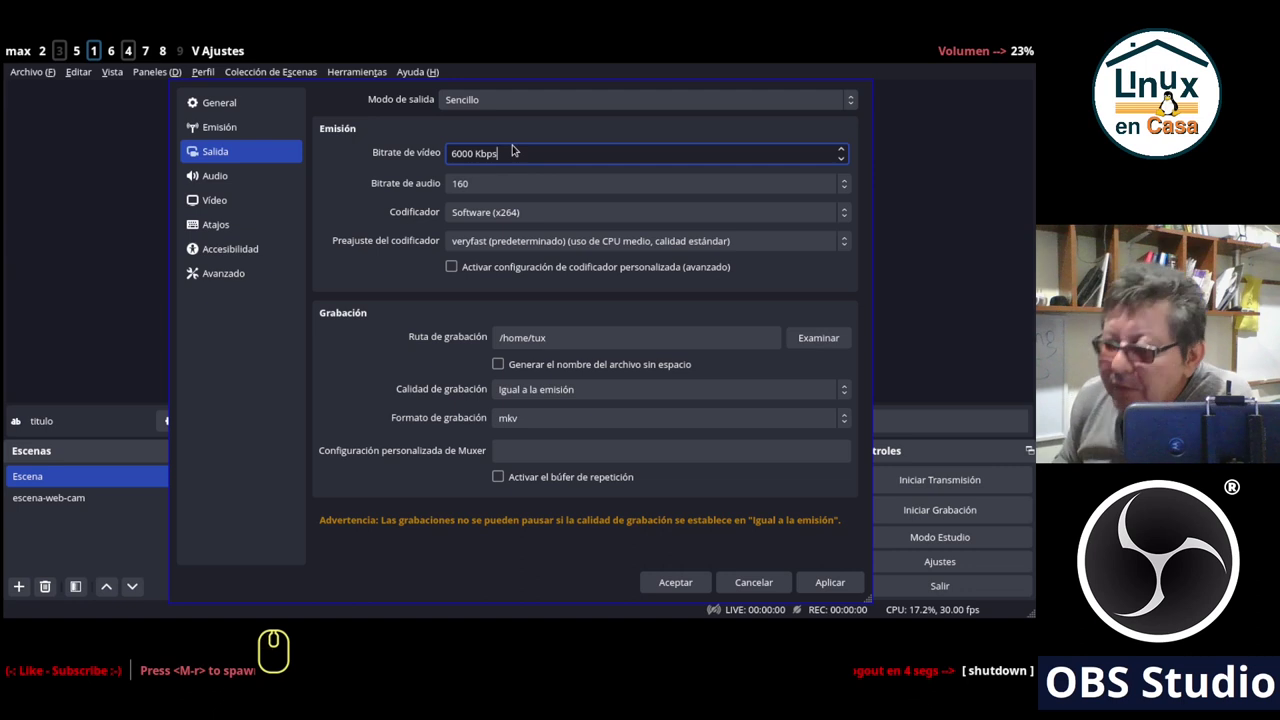
# Replace the 6000 video bitrate with 2600 Kbps.
pyautogui.press('Left')
pyautogui.press('Left')
pyautogui.press('Left')
pyautogui.press('Left')
pyautogui.press('Left')
pyautogui.press('Delete')
pyautogui.press('Delete')
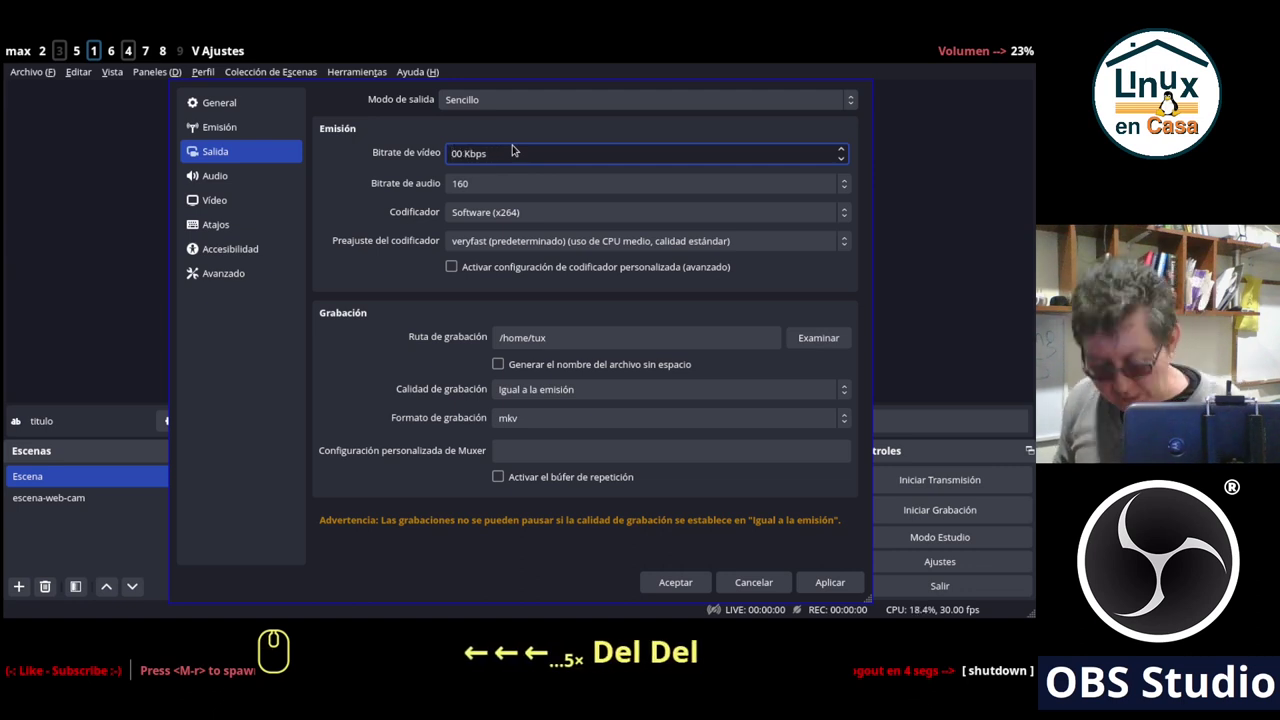
pyautogui.press('2')
pyautogui.write('26')
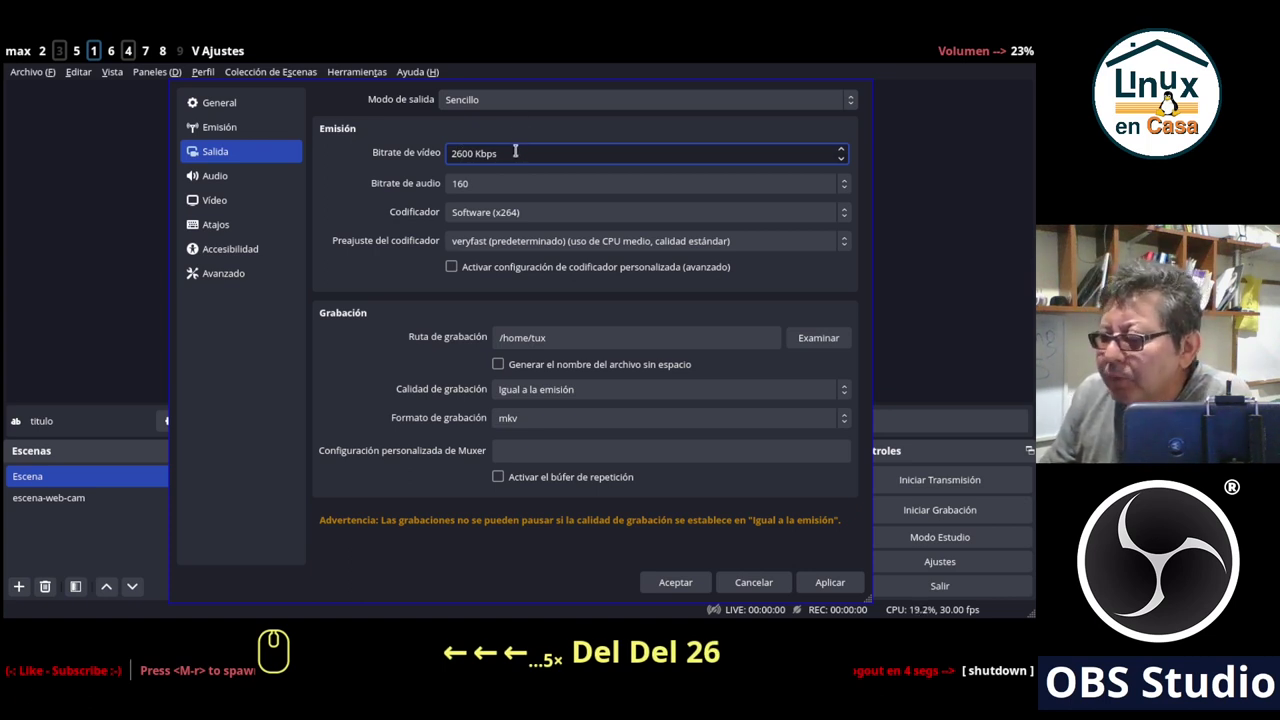
pyautogui.click(539, 139)
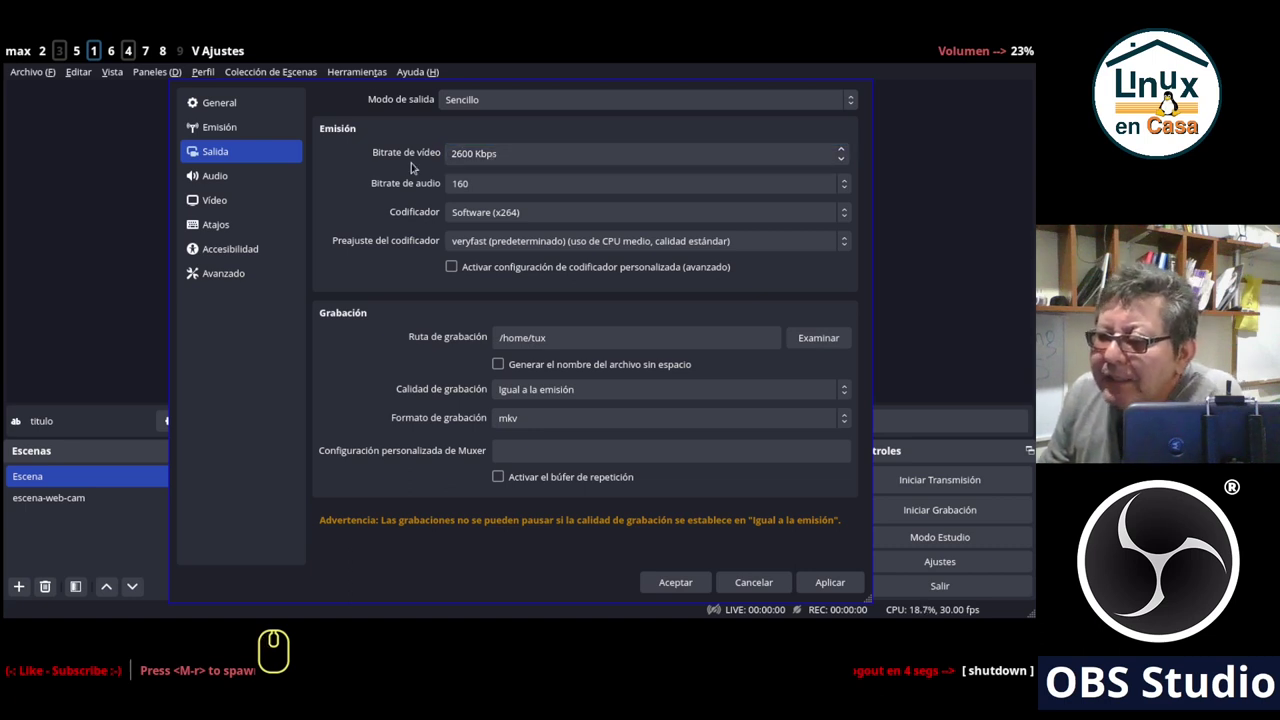
# Check the 30 FPS setting on the Vídeo page, then return toward the Salida settings.
pyautogui.click(226, 203)
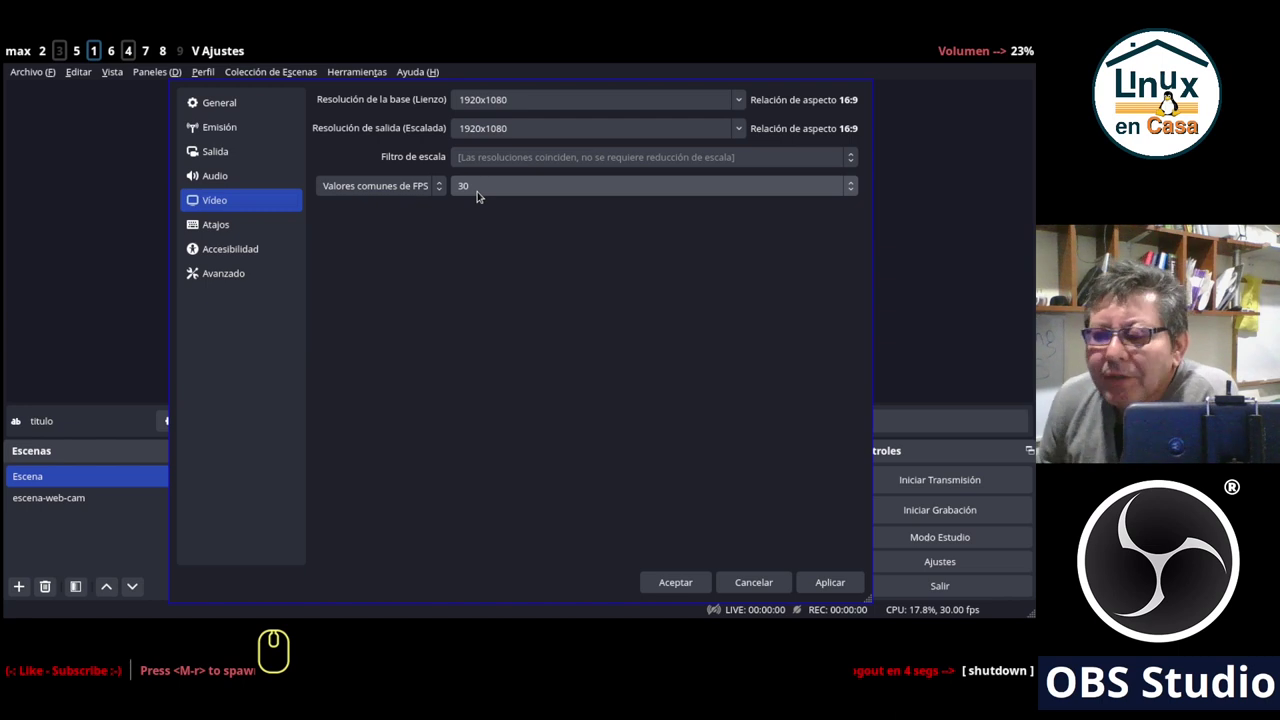
pyautogui.click(474, 189)
pyautogui.click(399, 238)
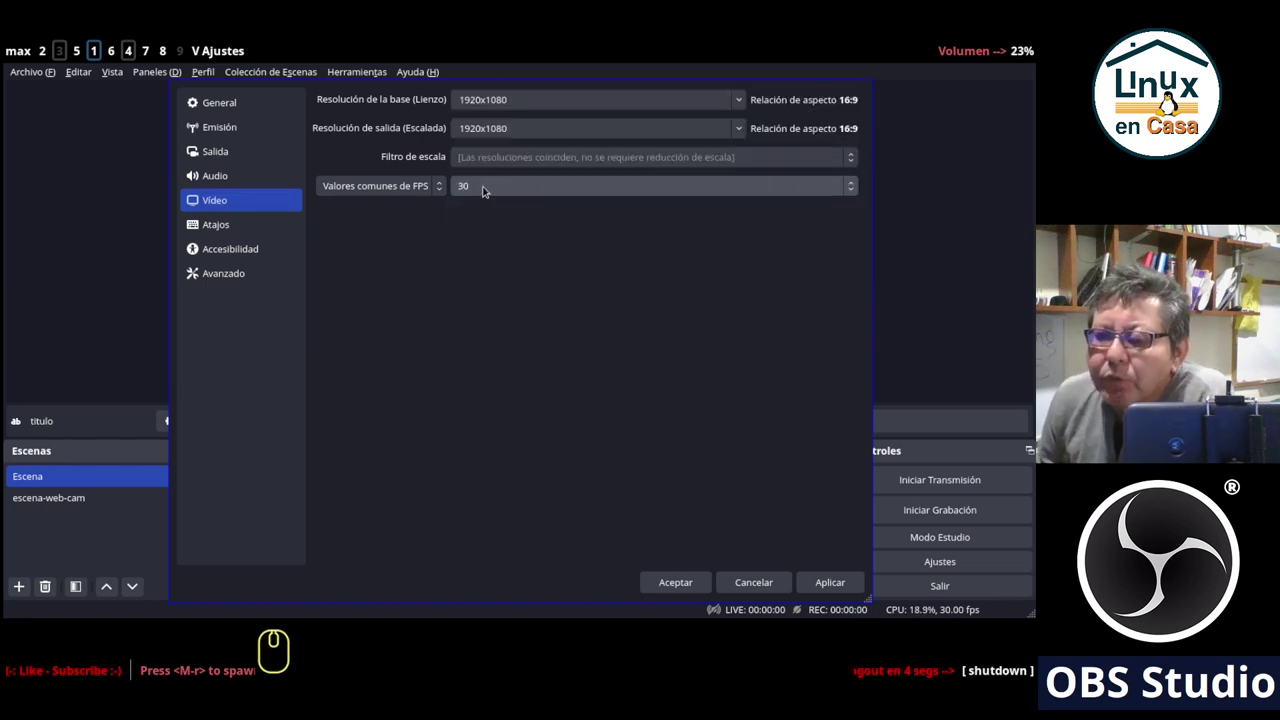
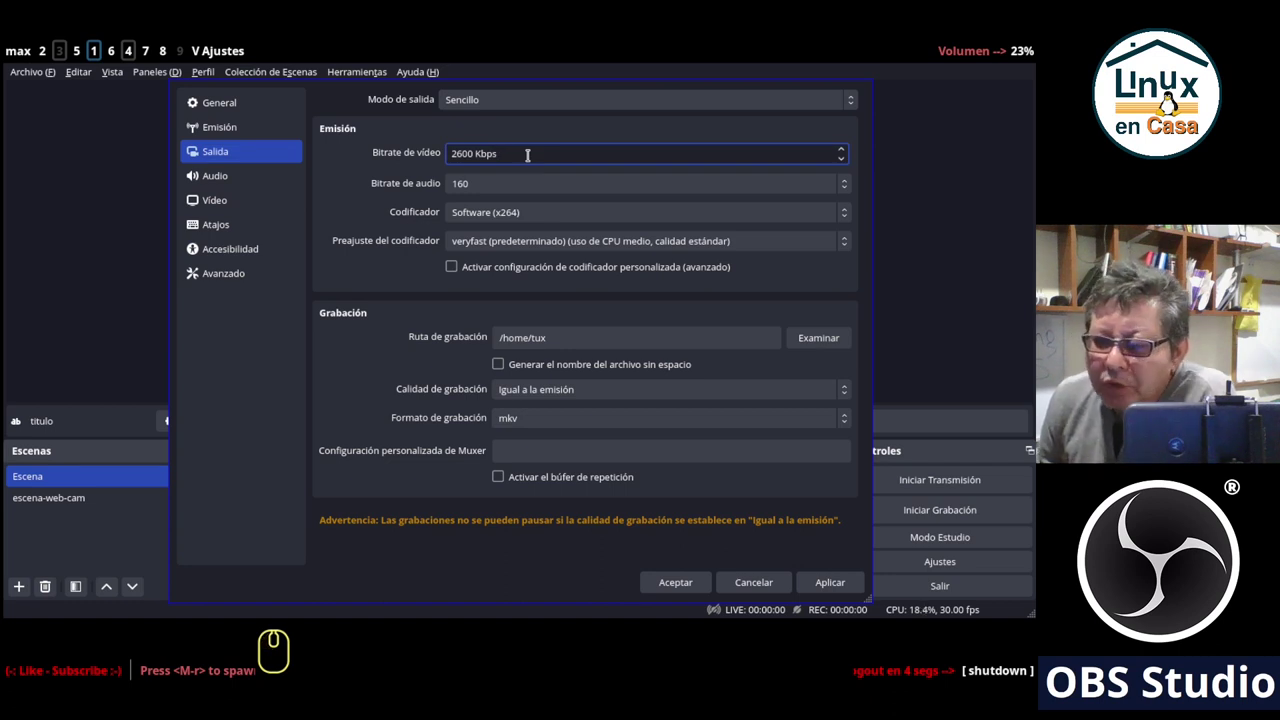
pyautogui.press('Left')
pyautogui.press('Left')
pyautogui.press('Left')
pyautogui.press('Left')
pyautogui.press('Left')
pyautogui.press('Delete')
pyautogui.press('Right')
pyautogui.press('Right')
pyautogui.press('Right')
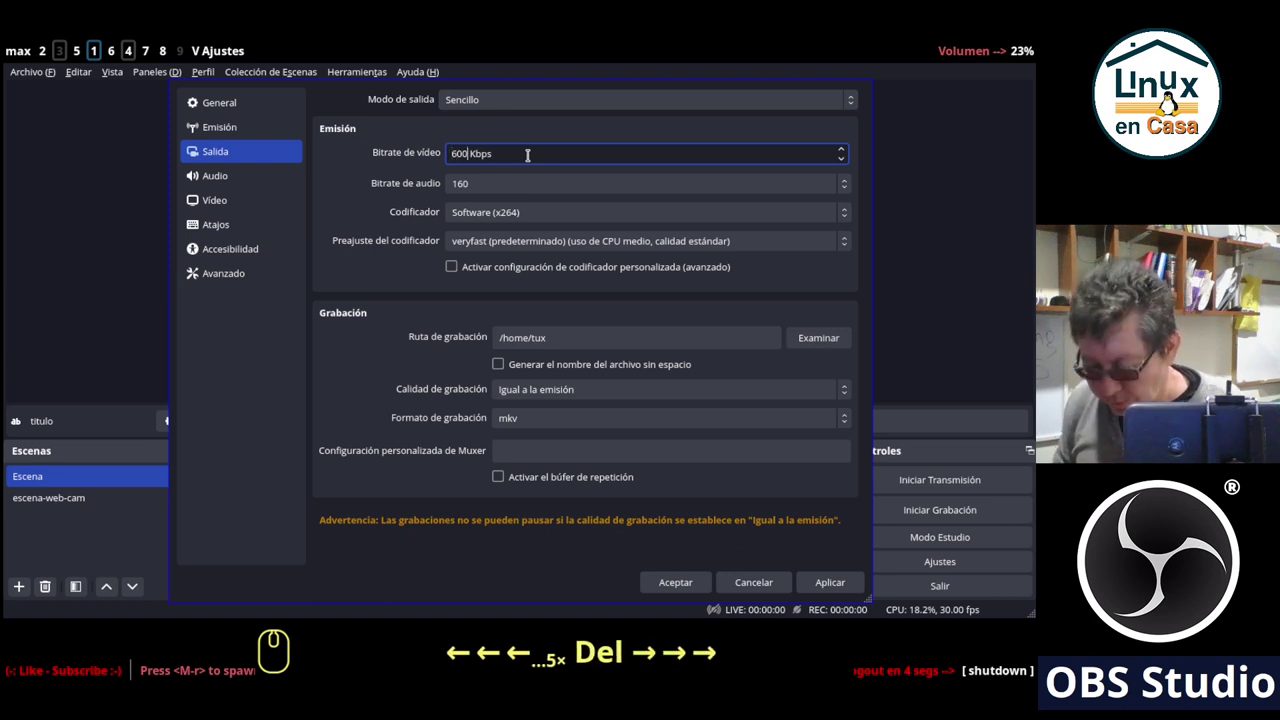
pyautogui.press('0')
pyautogui.press('Left')
pyautogui.press('Left')
pyautogui.press('Left')
pyautogui.press('Left')
pyautogui.press('Delete')
pyautogui.press('Delete')
pyautogui.press('Delete')
pyautogui.press('Delete')
pyautogui.write('26')
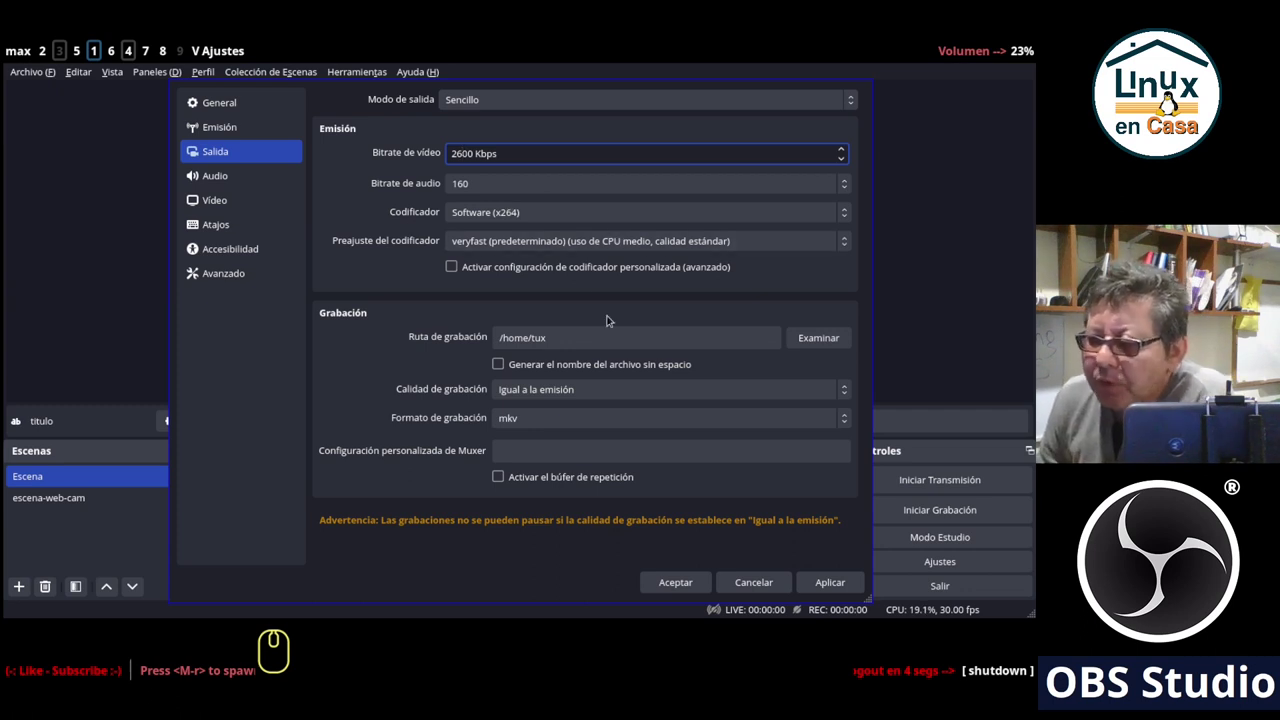
# Set Modo de salida to Avanzado, showing the x264 CBR 2500 Kbps veryfast streaming encoder.
pyautogui.click(515, 98)
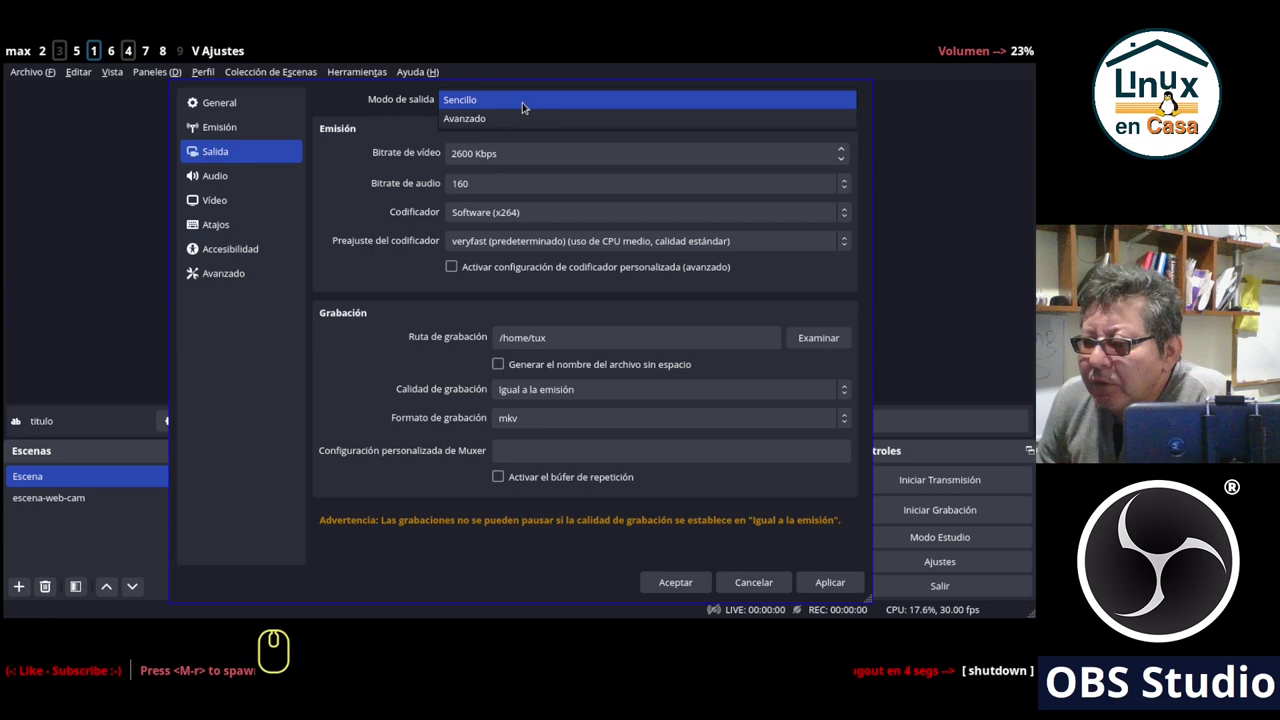
pyautogui.click(516, 117)
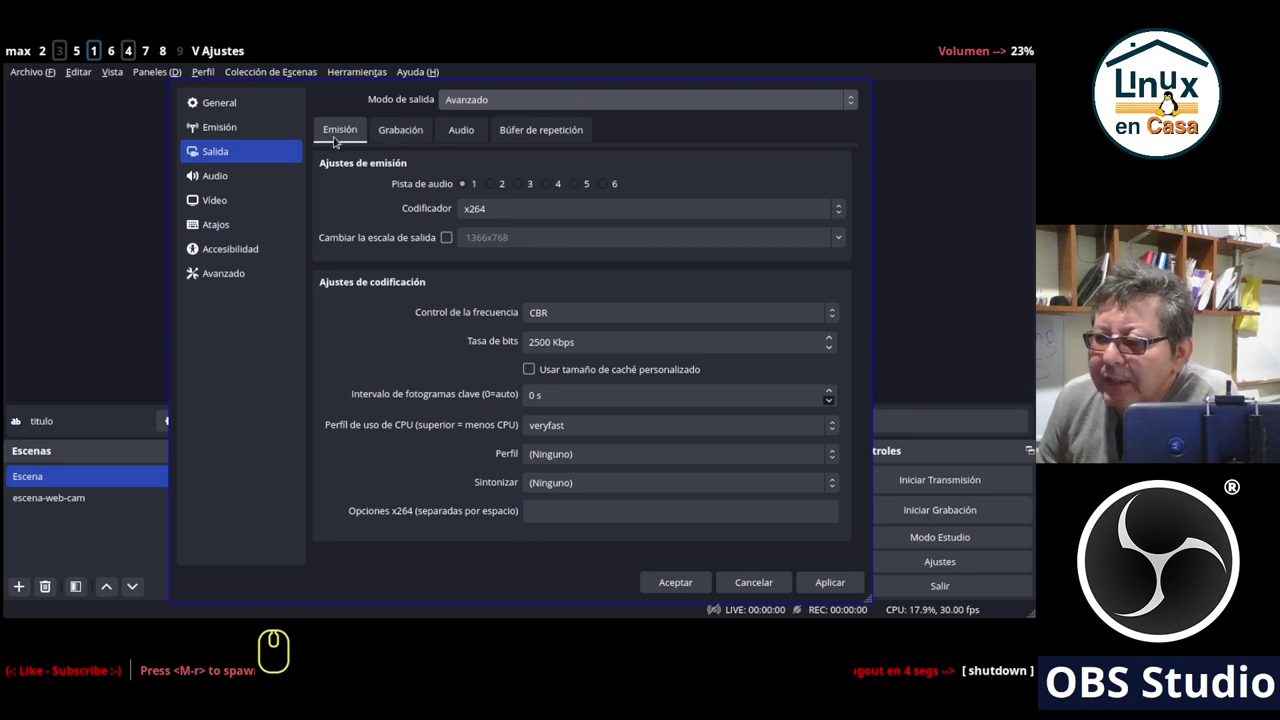
pyautogui.click(329, 128)
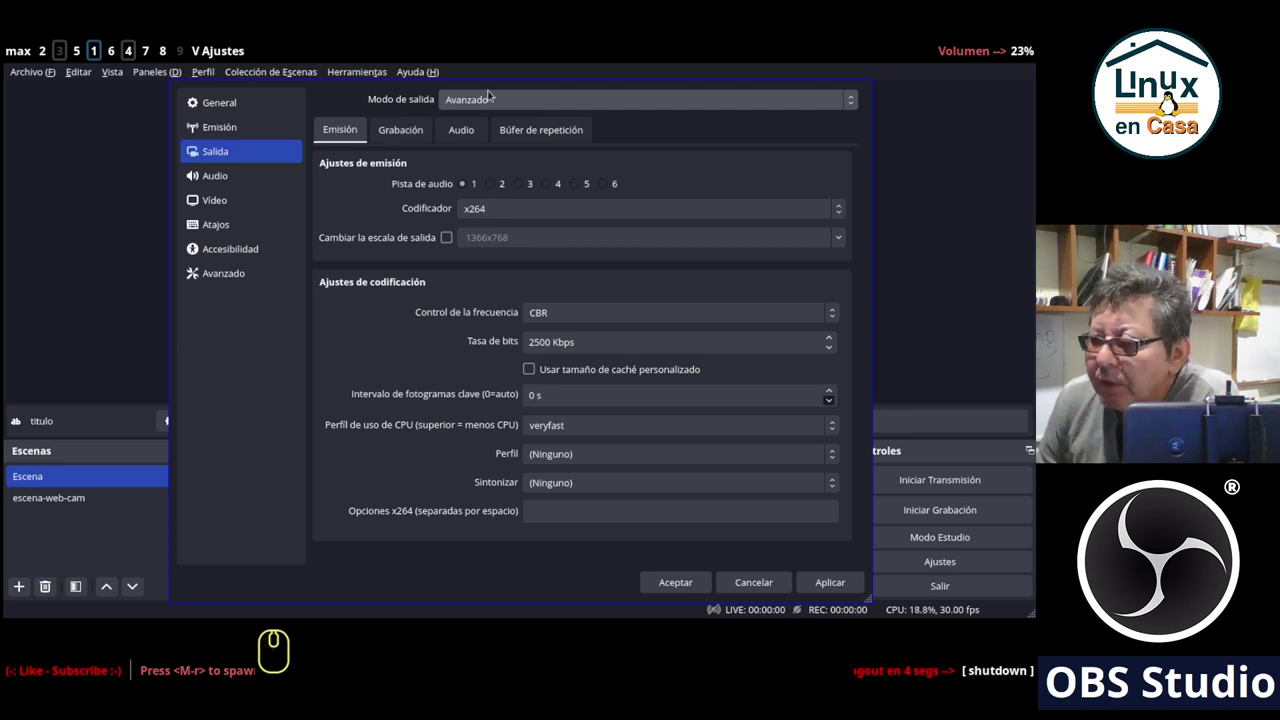
# Switch the output mode to Sencillo for comparison, then back to Avanzado.
pyautogui.click(481, 97)
pyautogui.click(476, 80)
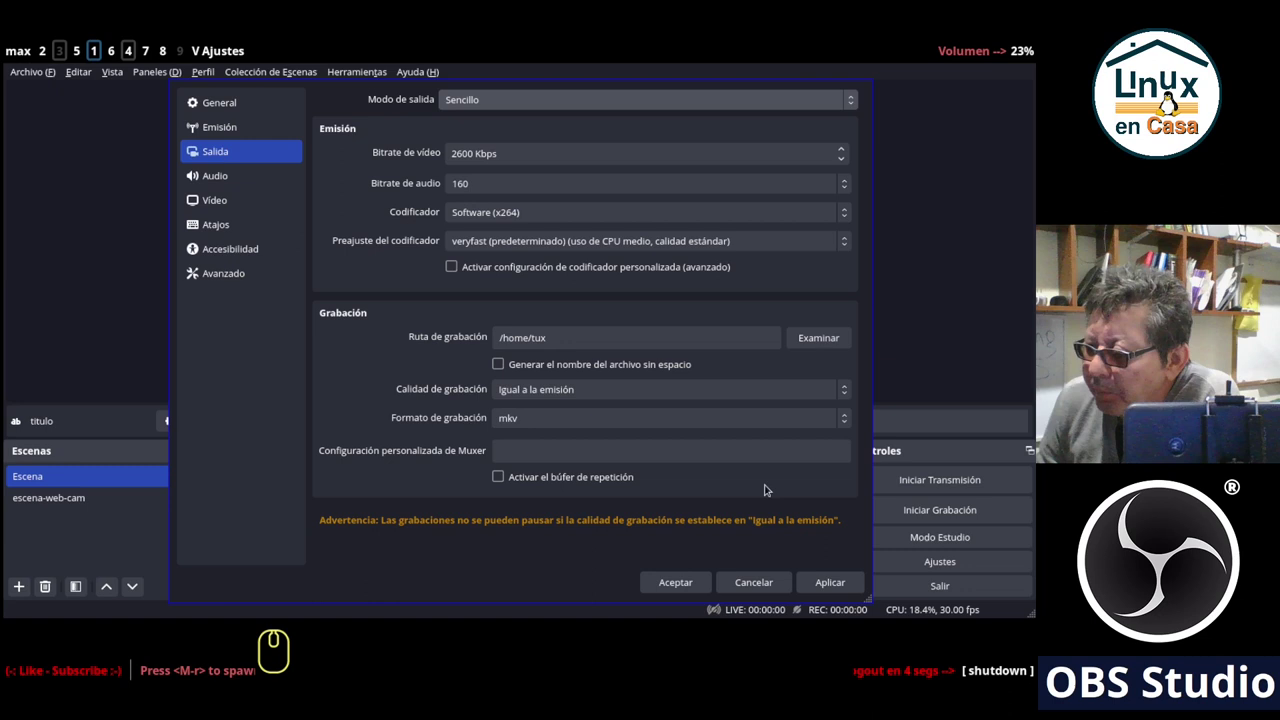
pyautogui.click(528, 102)
pyautogui.click(487, 115)
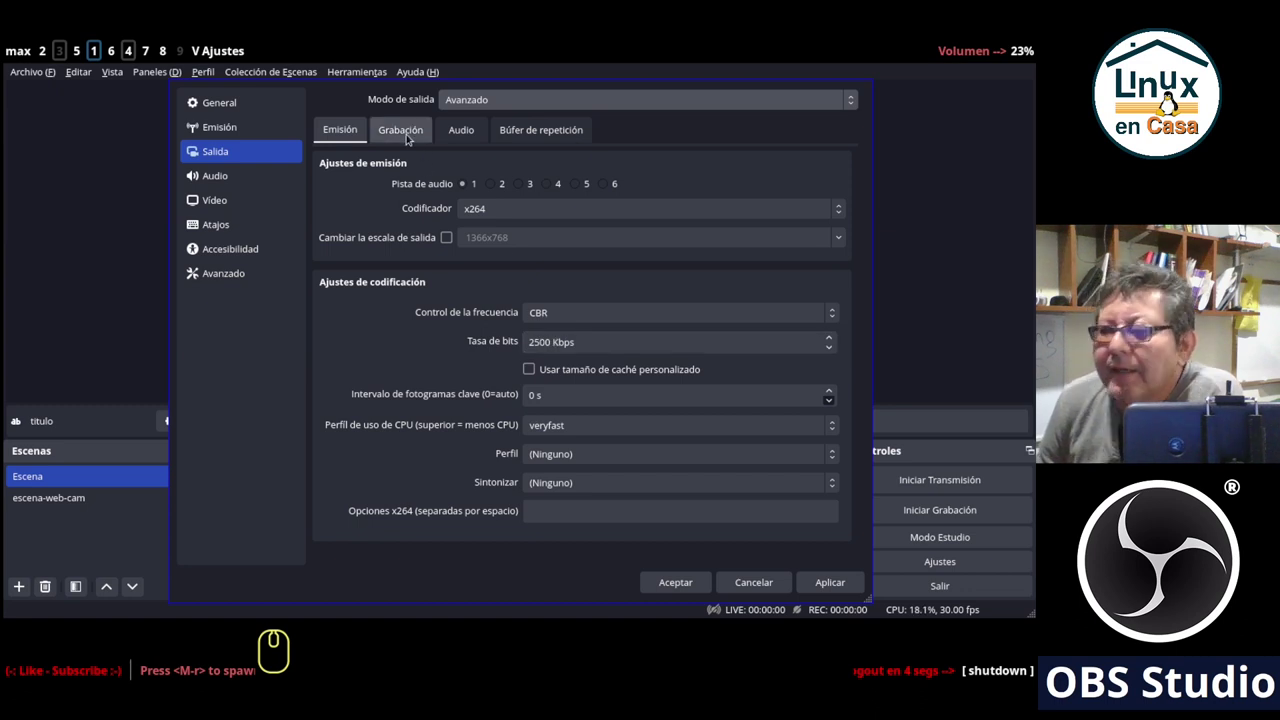
pyautogui.click(409, 137)
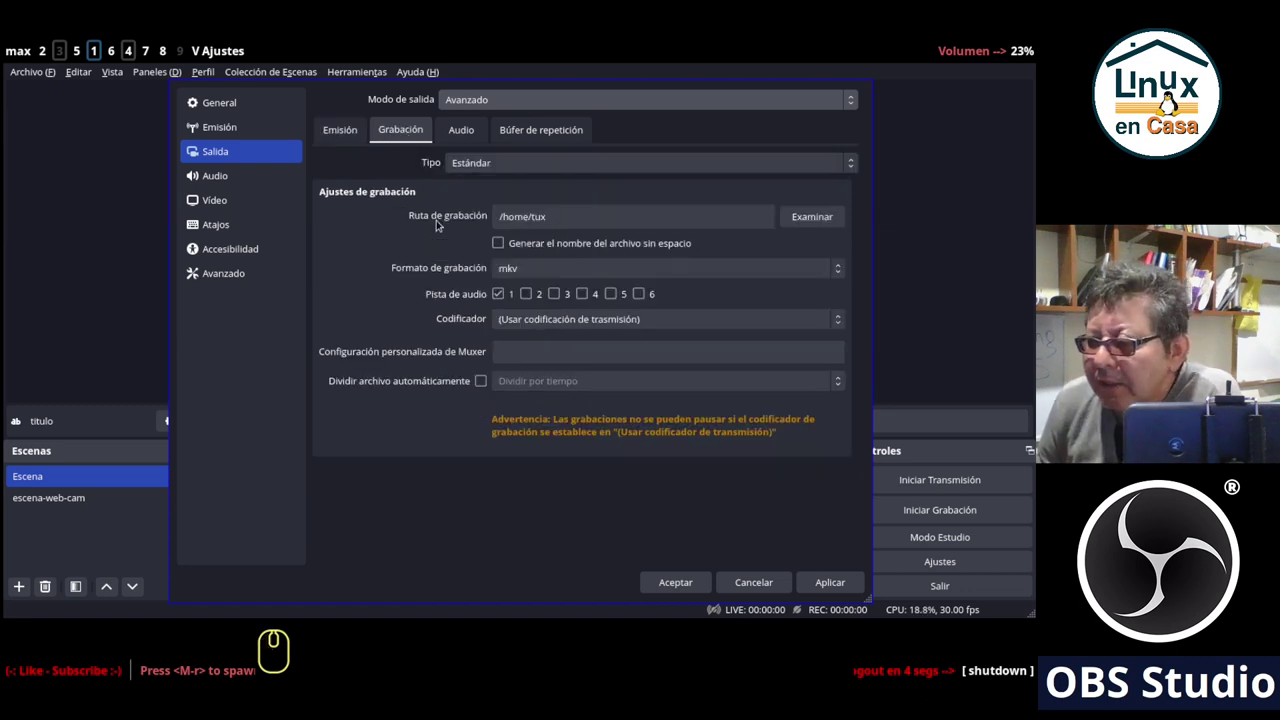
pyautogui.click(454, 133)
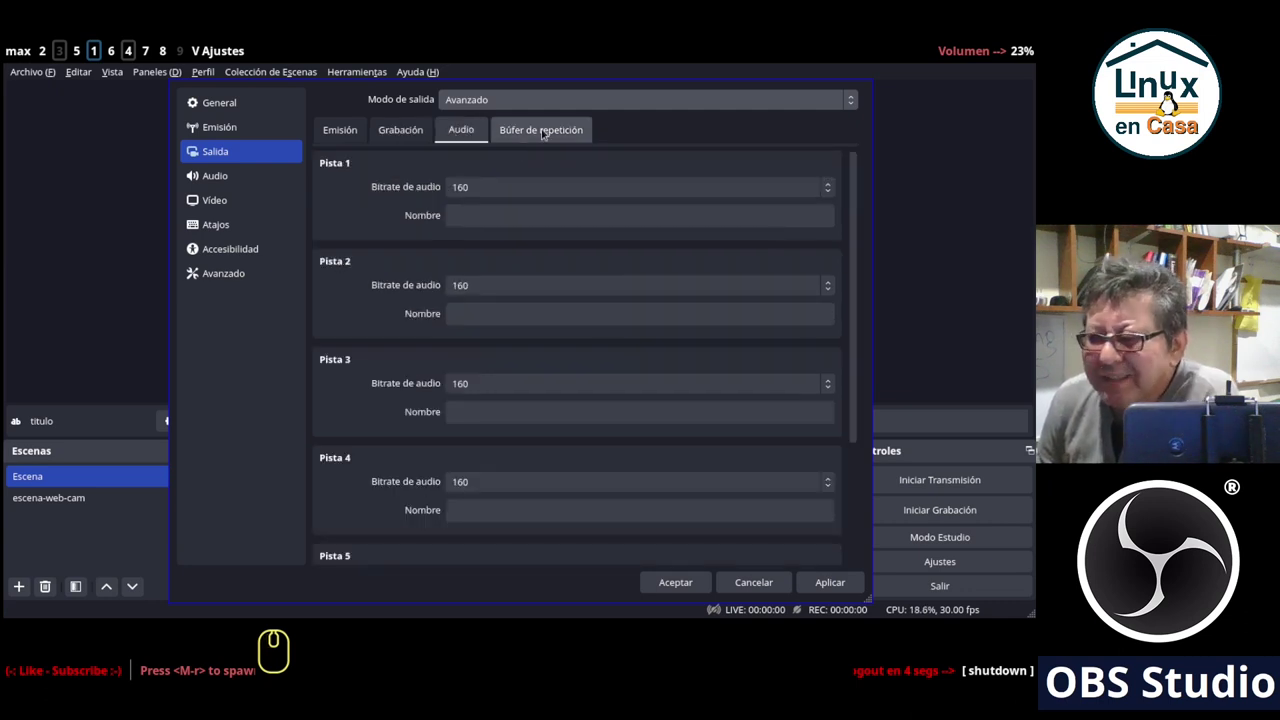
pyautogui.click(539, 126)
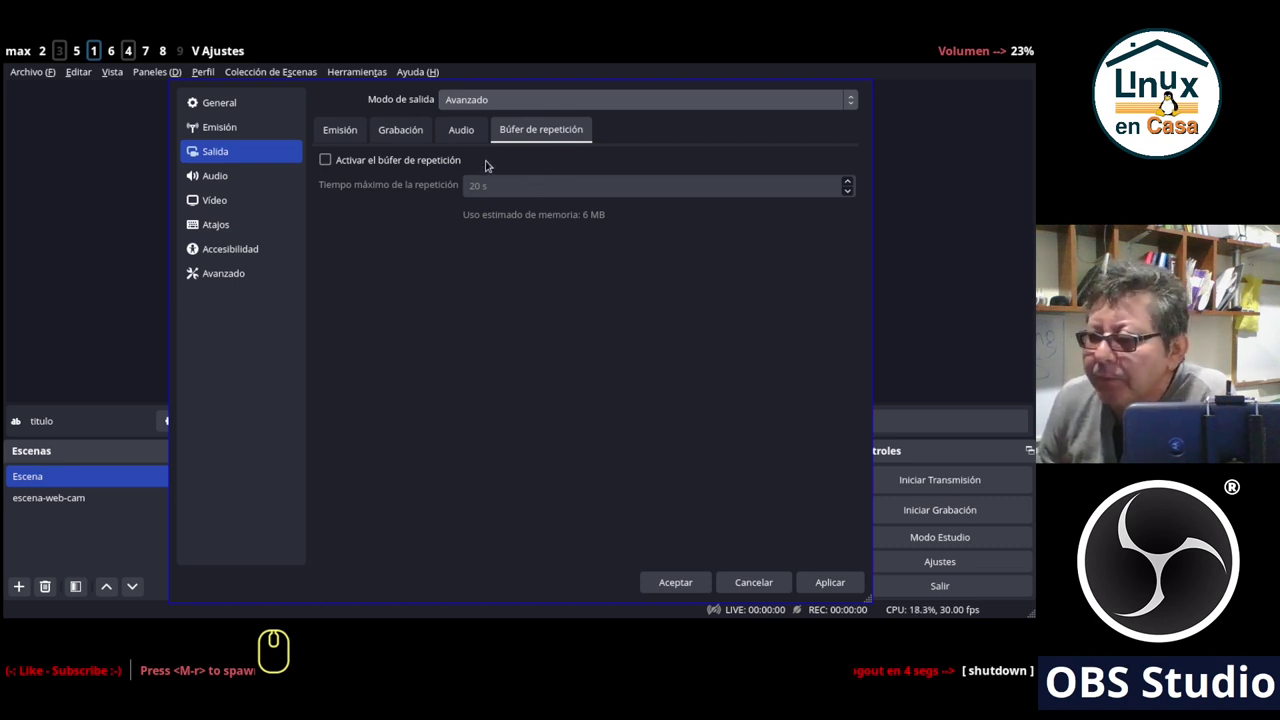
pyautogui.click(350, 125)
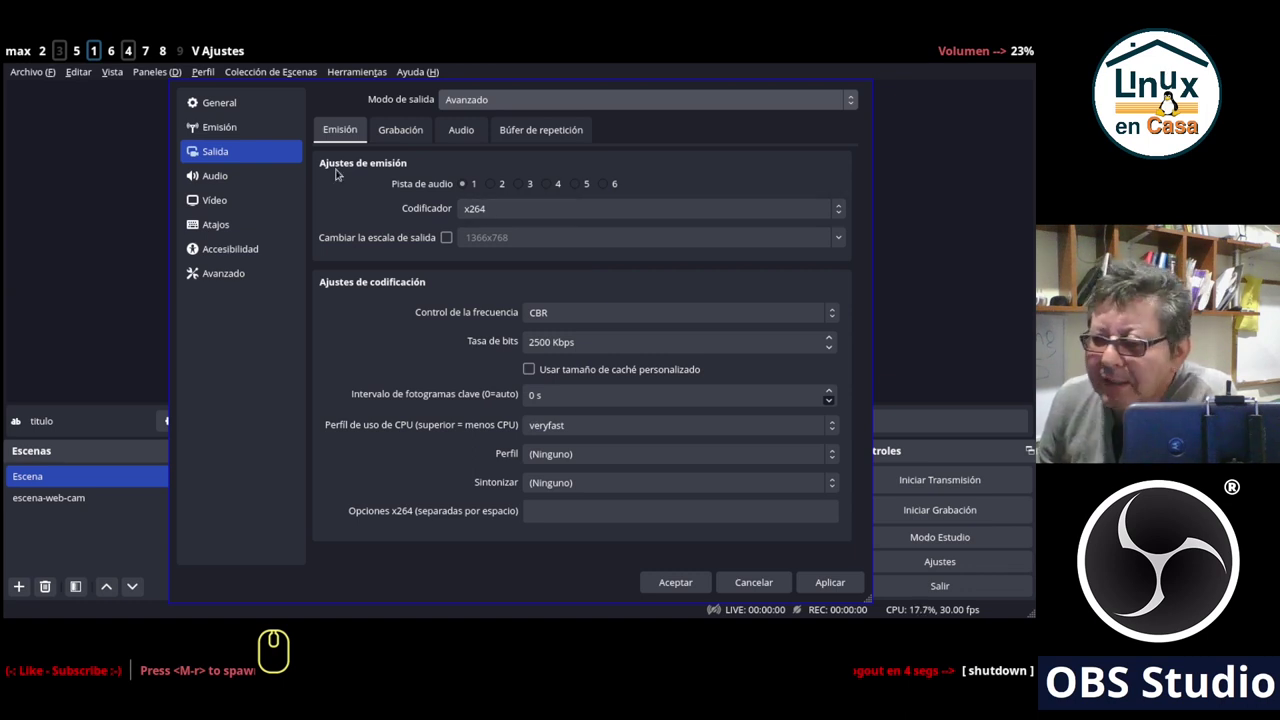
# Set Modo de salida to Sencillo, then show the Audio settings (48 kHz stereo, default devices).
pyautogui.click(464, 99)
pyautogui.click(467, 85)
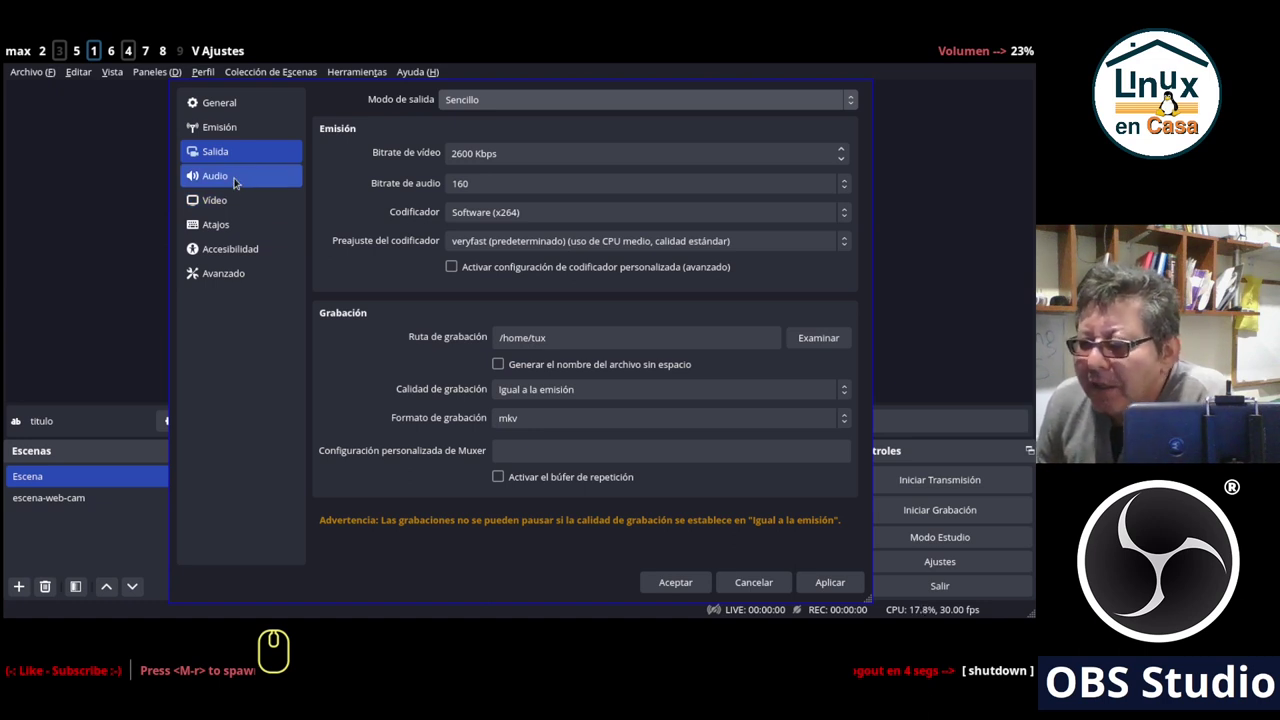
pyautogui.click(231, 175)
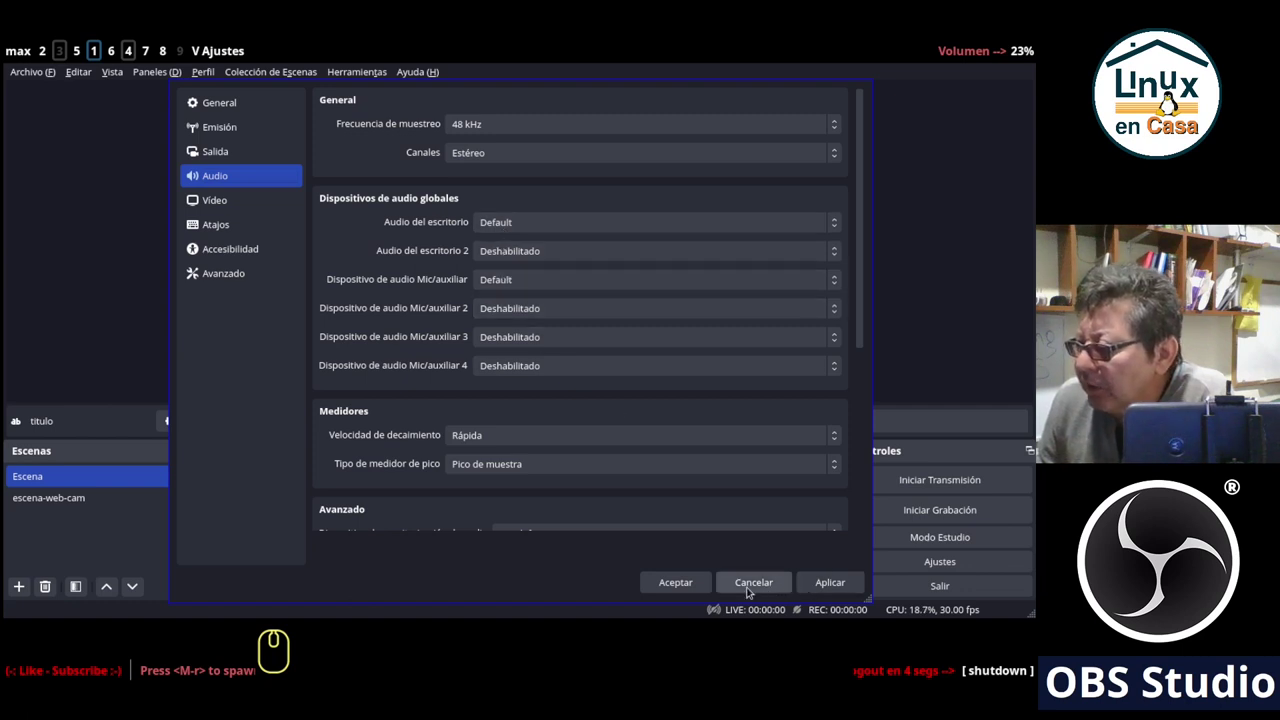
# Leave the settings and select the escena-web-cam scene.
pyautogui.click(750, 590)
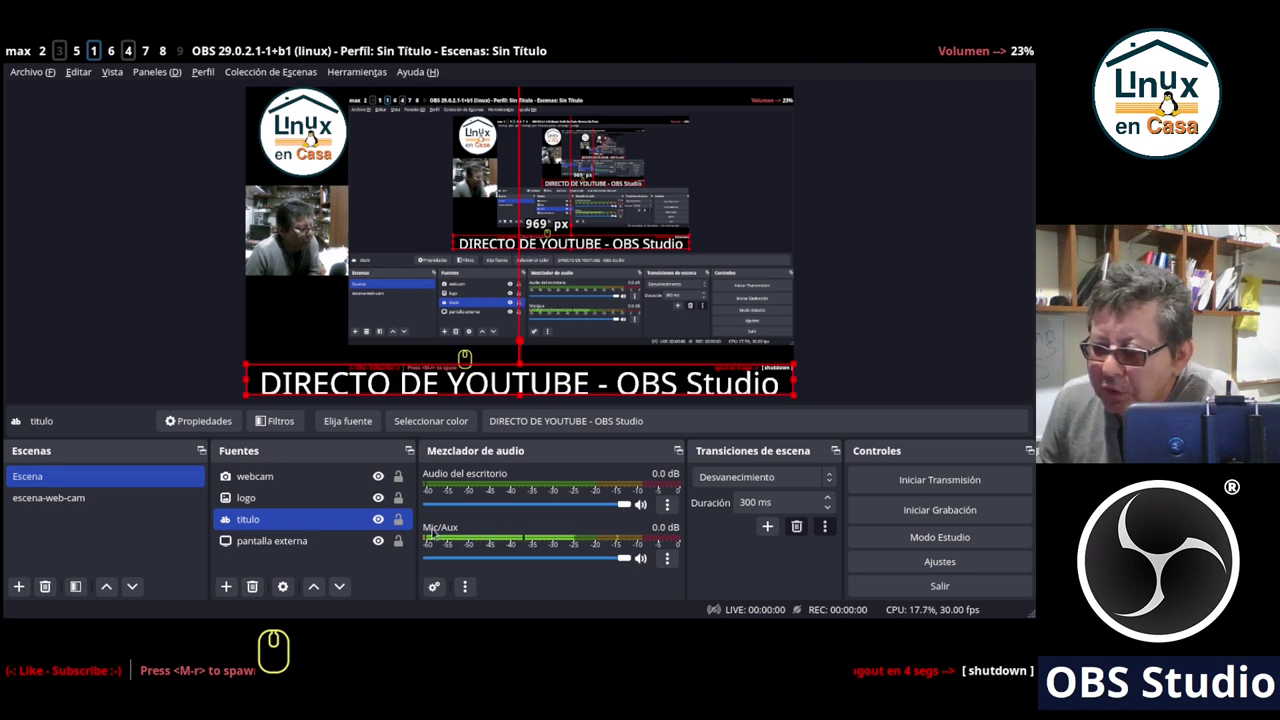
pyautogui.click(44, 496)
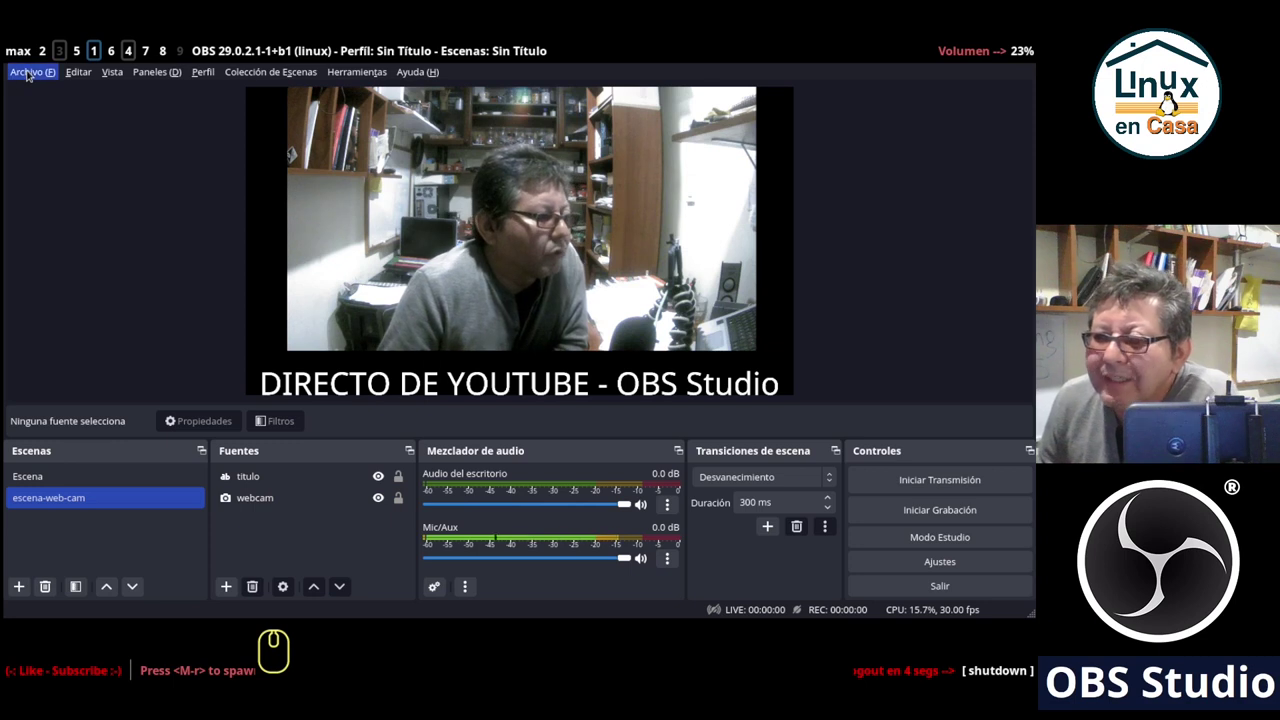
# Bring up Archivo > Ajustes on the Audio section.
pyautogui.click(30, 73)
pyautogui.click(34, 140)
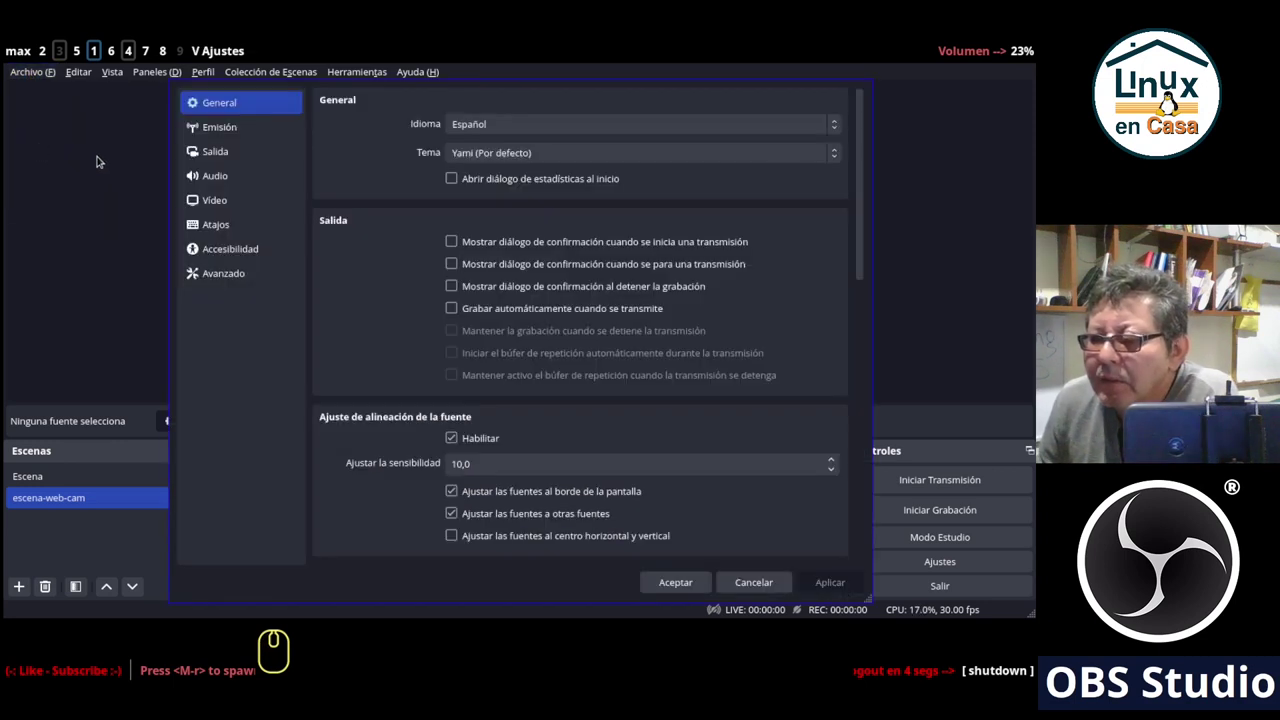
pyautogui.click(204, 173)
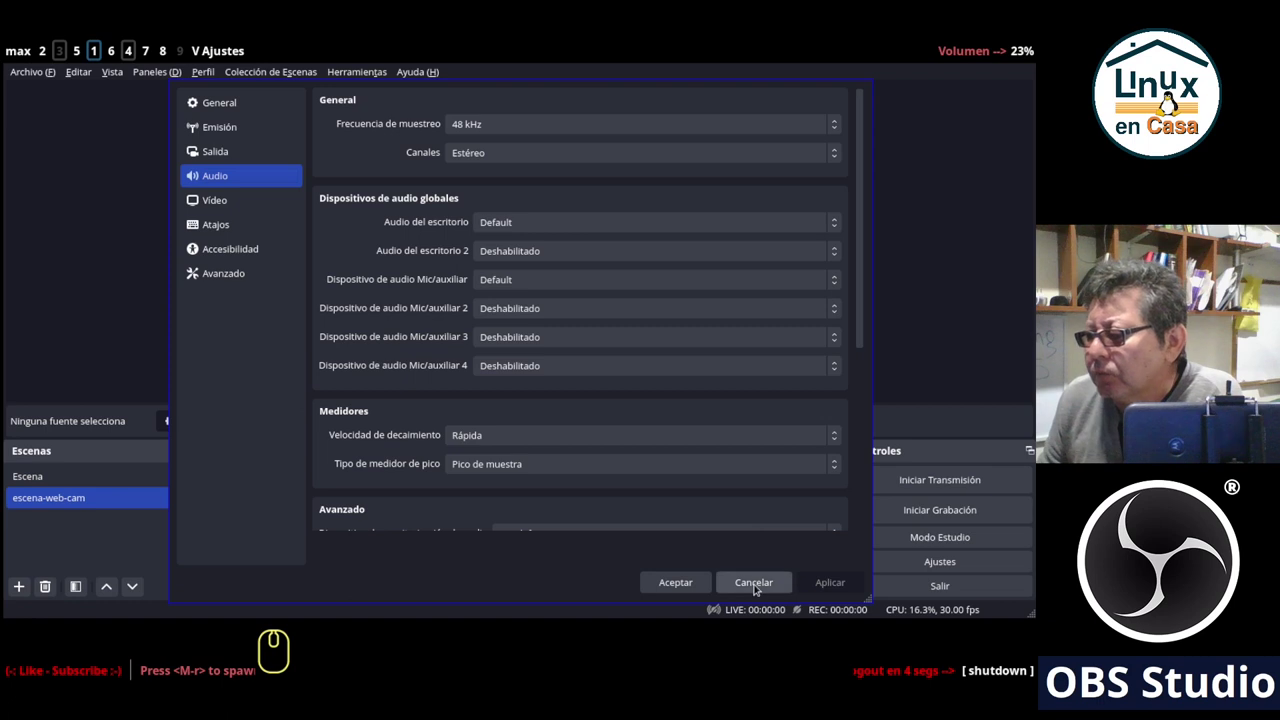
# Cancel the settings, add an empty Escena 3 and delete it again.
pyautogui.click(757, 587)
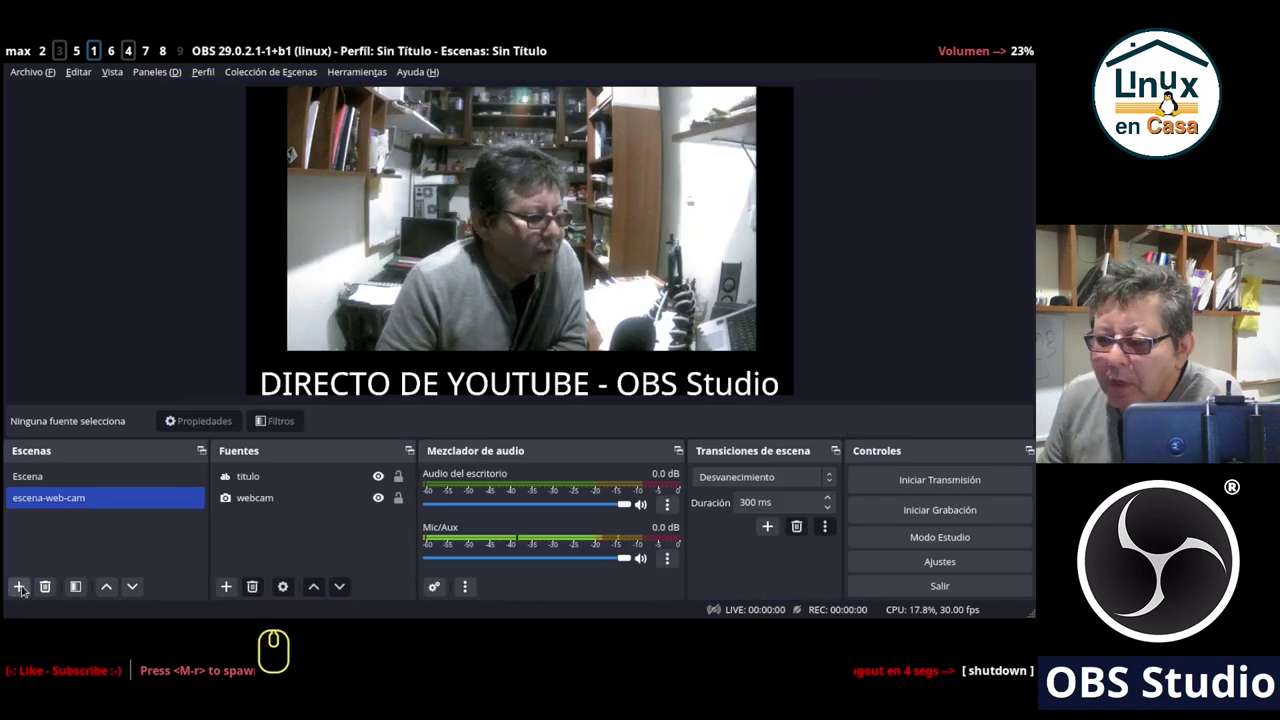
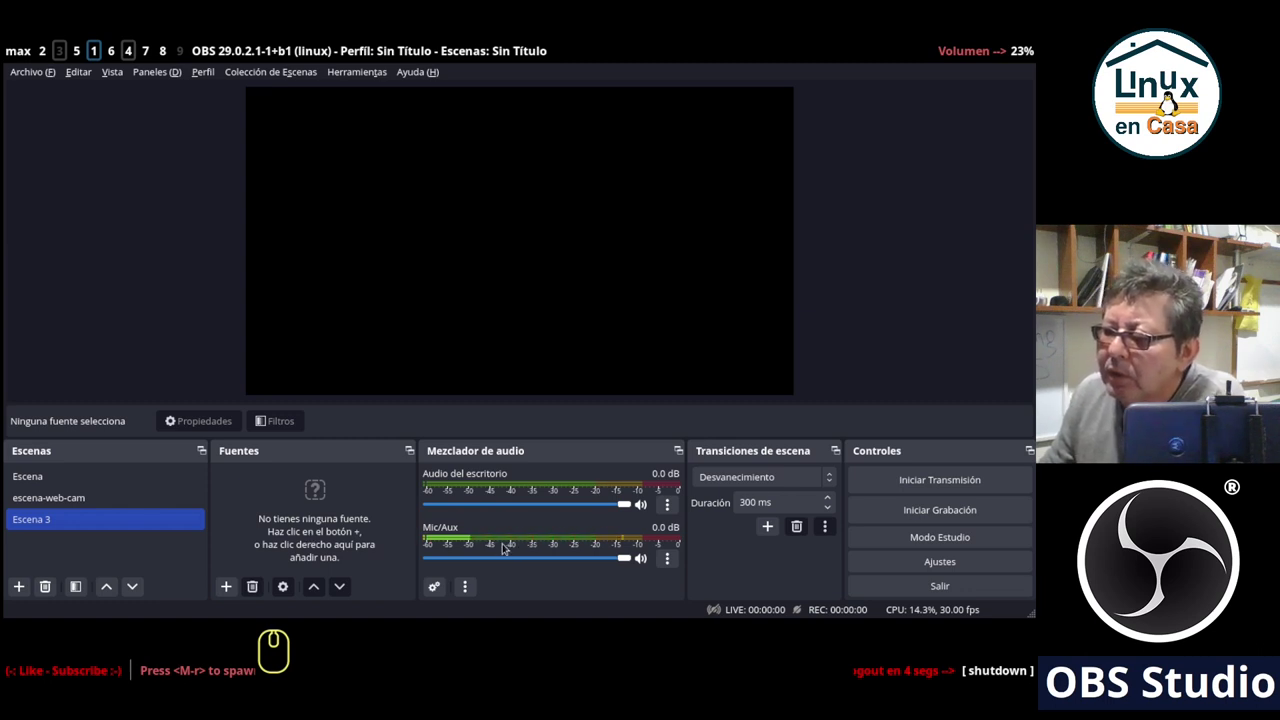
pyautogui.click(51, 493)
pyautogui.click(48, 521)
pyautogui.click(48, 592)
# Return to the Escena scene and head to the Archivo menu.
pyautogui.click(543, 334)
pyautogui.click(87, 475)
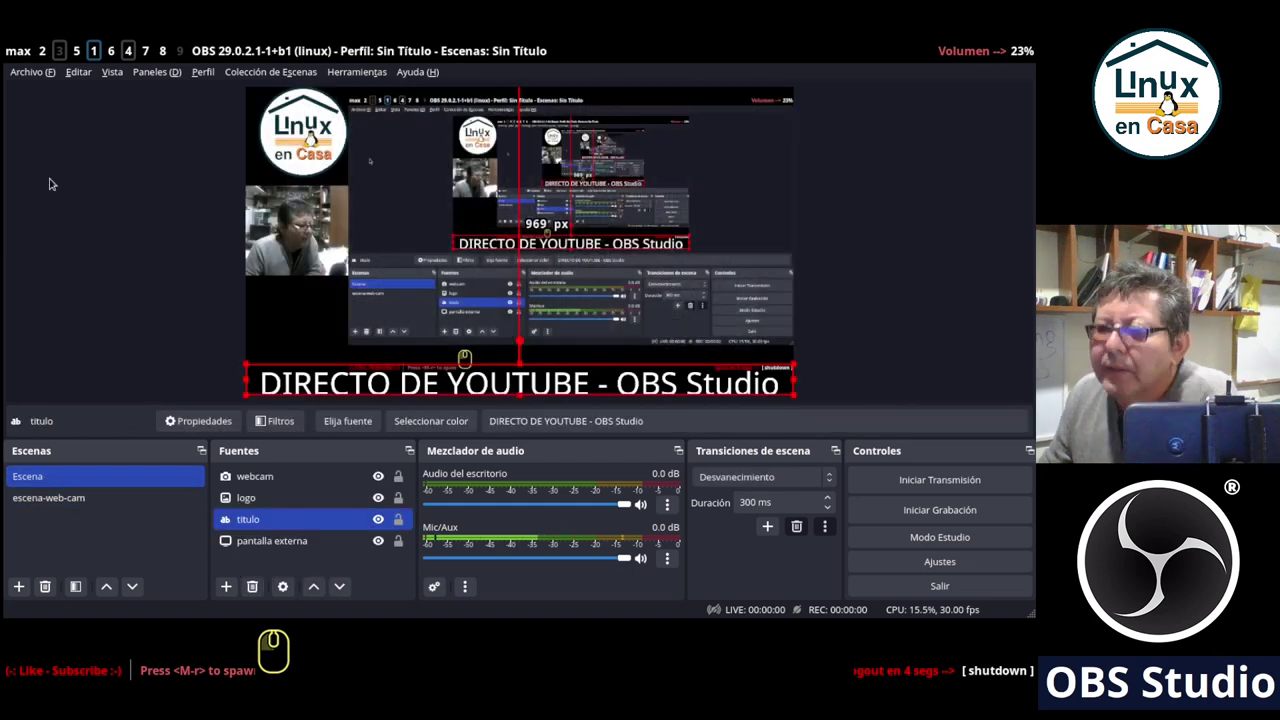
pyautogui.click(18, 66)
# In Ajustes, review Audio and Vídeo, ending on Salida in simple mode (2500 Kbps video, 160 audio, mkv).
pyautogui.click(39, 143)
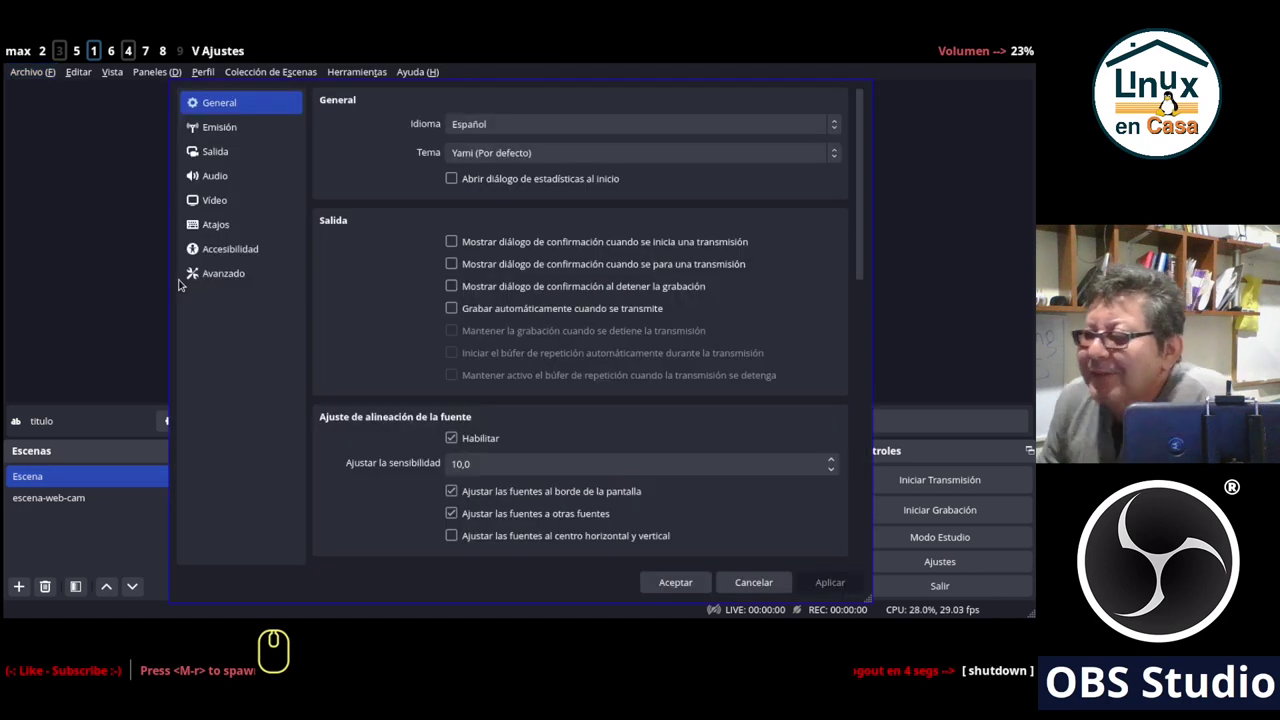
pyautogui.click(216, 170)
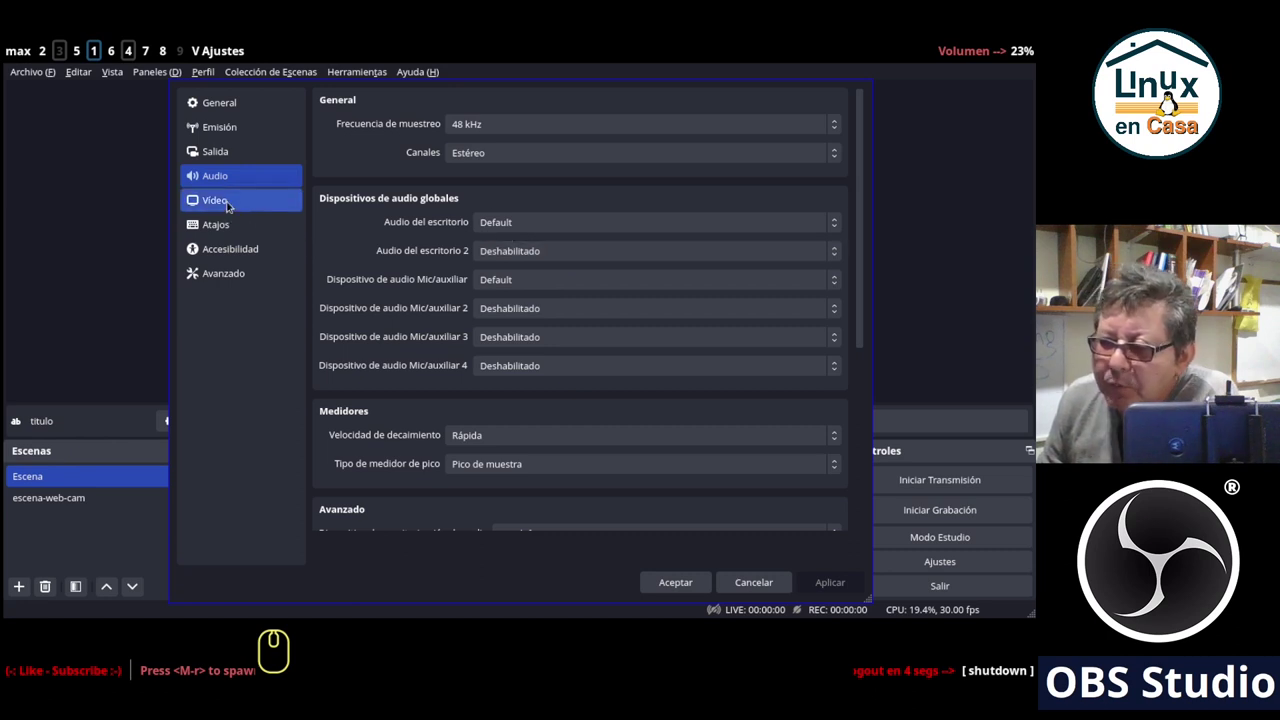
pyautogui.click(216, 200)
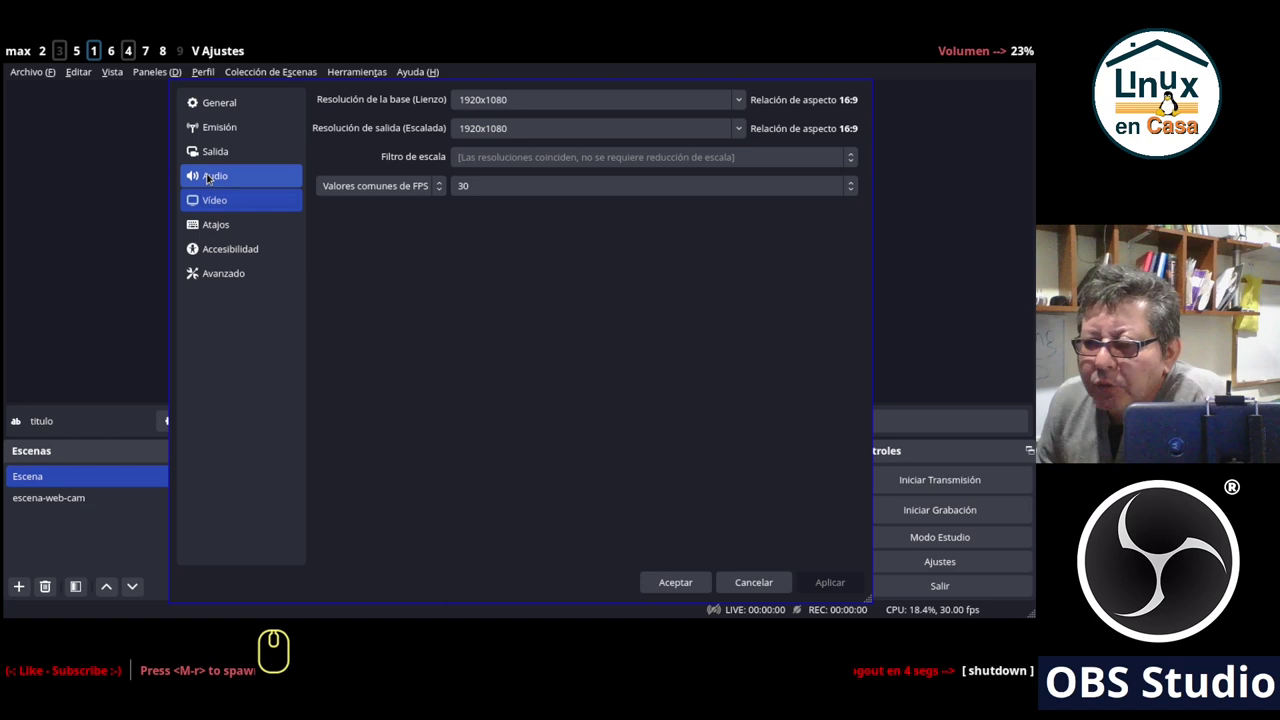
pyautogui.click(204, 171)
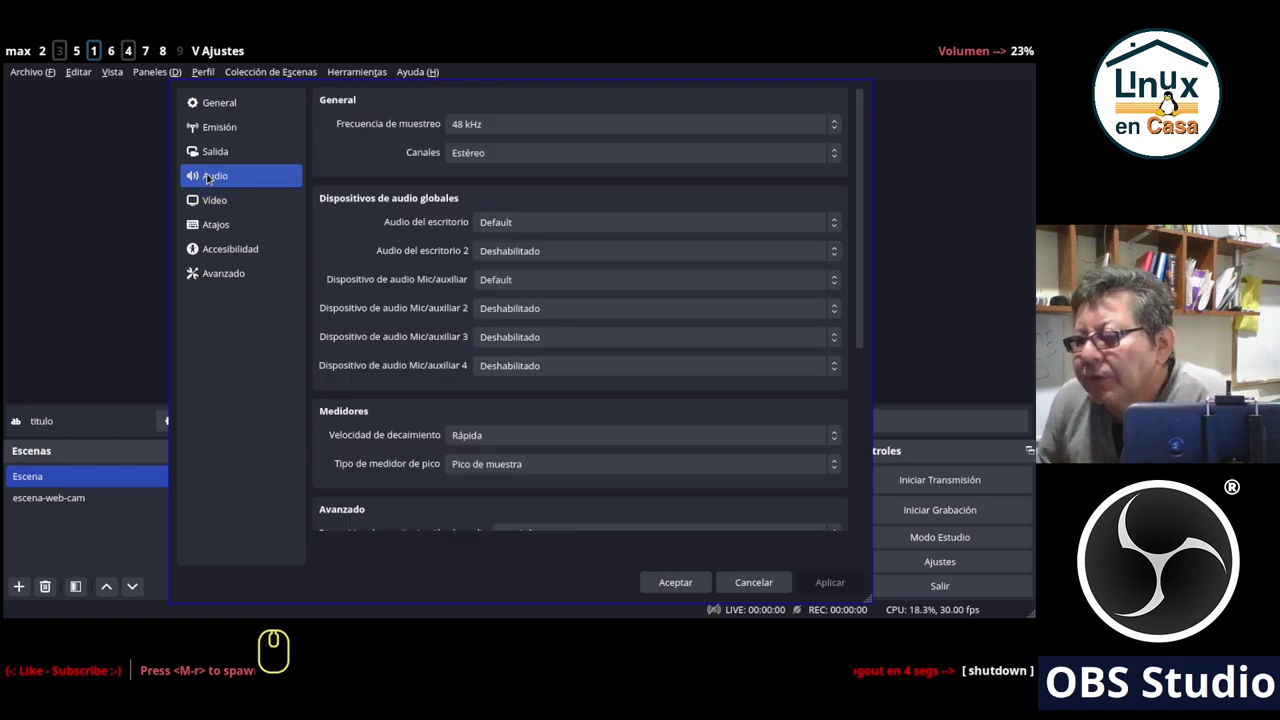
pyautogui.click(216, 153)
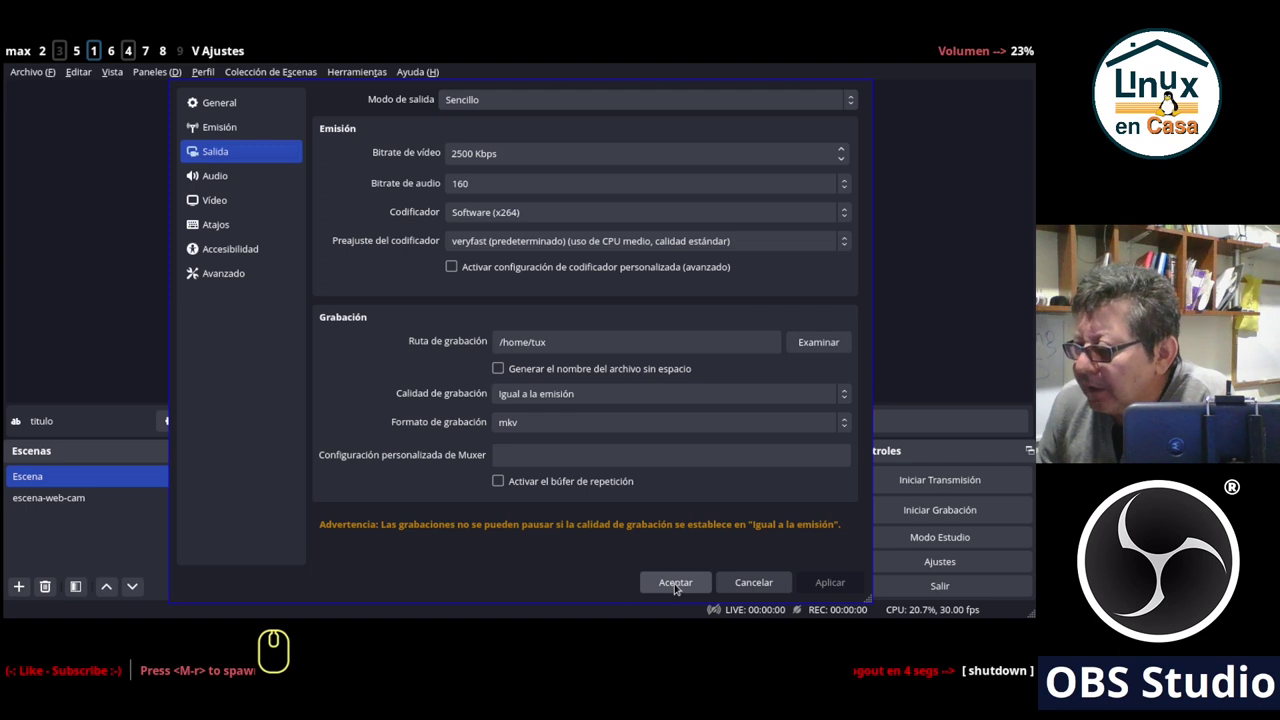
# Accept the settings and clear the source selection in the preview.
pyautogui.click(678, 588)
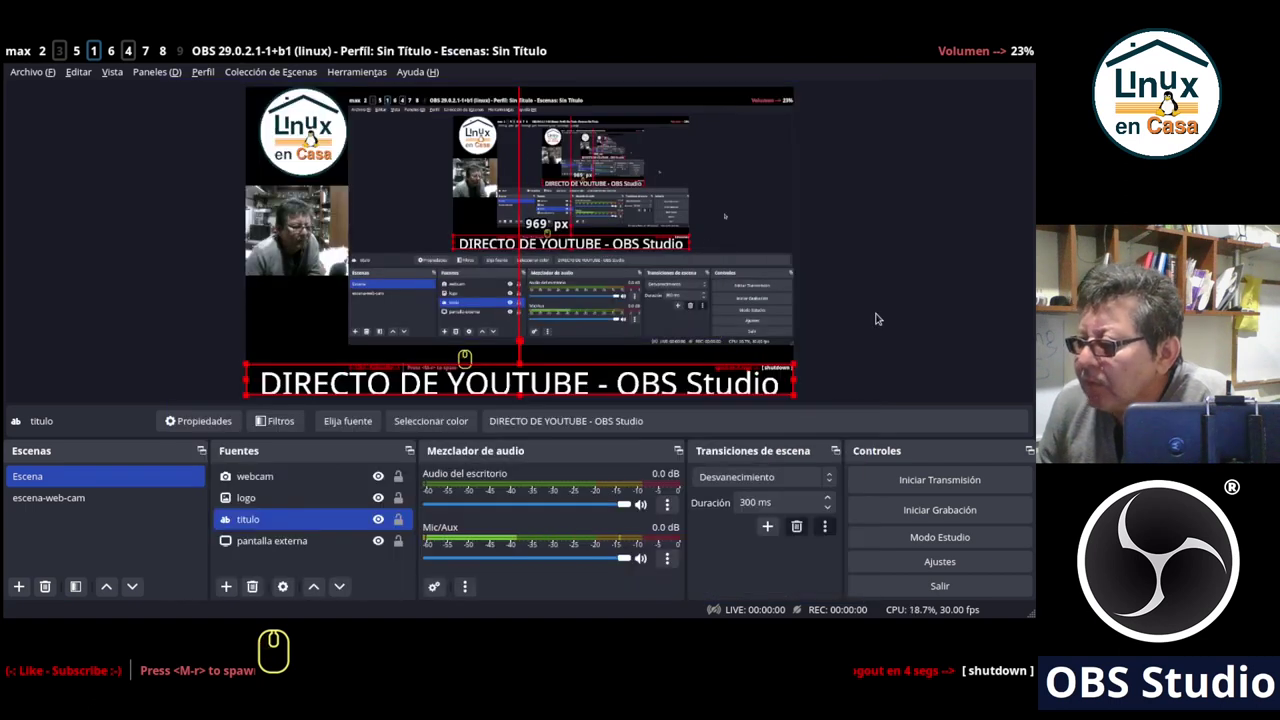
pyautogui.click(880, 317)
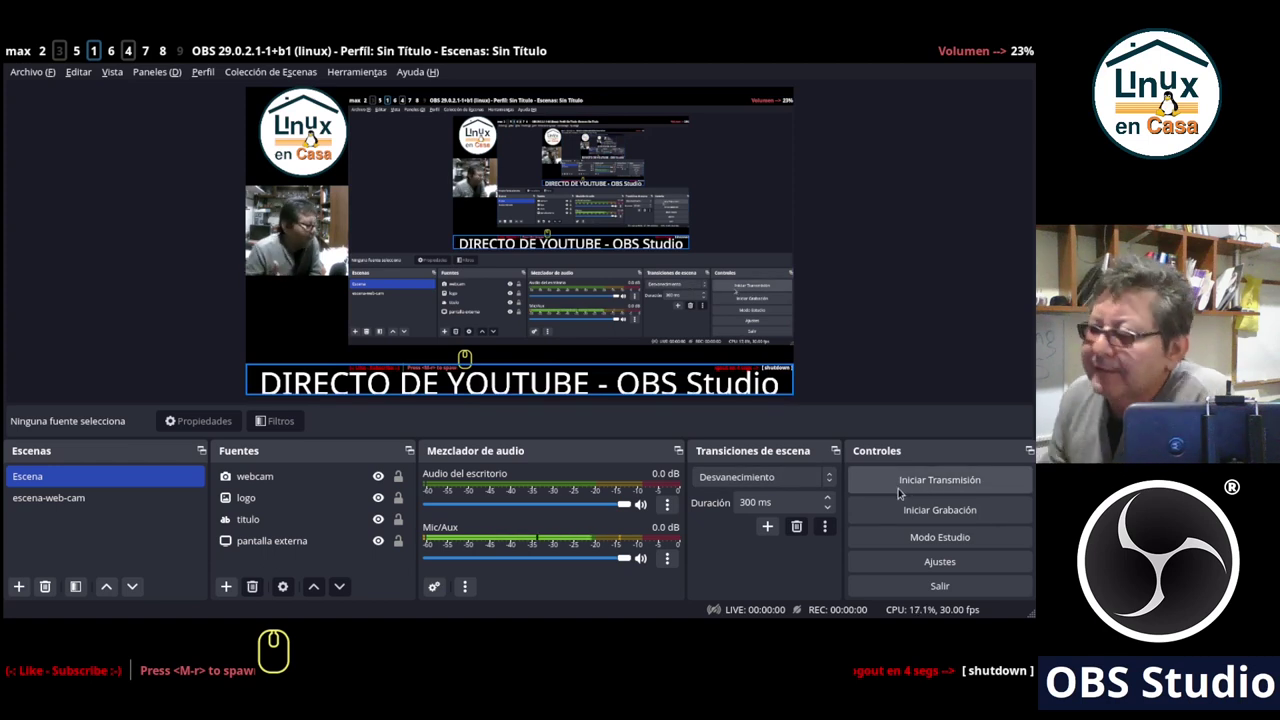
pyautogui.click(888, 311)
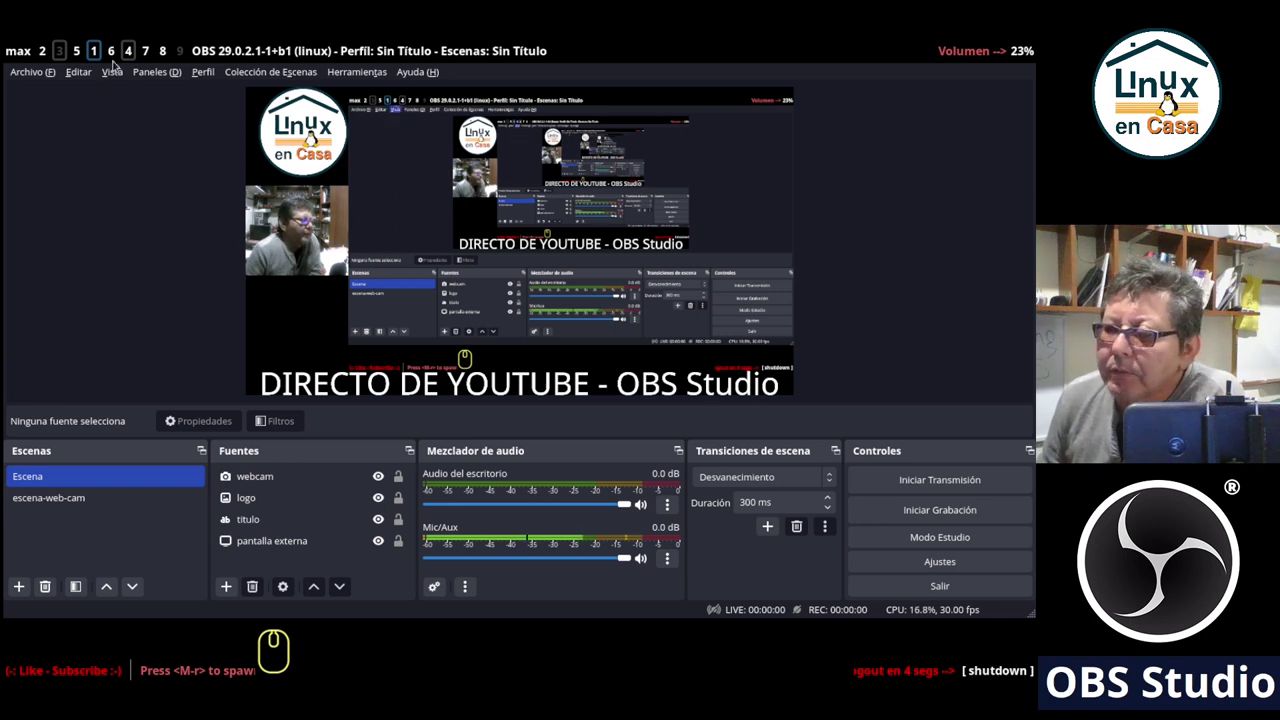
# Switch to the Chrome window showing the YouTube Studio dashboard.
pyautogui.click(112, 54)
pyautogui.scroll(-3)
# View the 'La transmisión finalizó' summary: 45 views, peak of 8 viewers, 1:11:48 duration.
pyautogui.click(251, 75)
pyautogui.moveTo(315, 127); pyautogui.dragTo(941, 502)
pyautogui.scroll(-3)
pyautogui.click(110, 84)
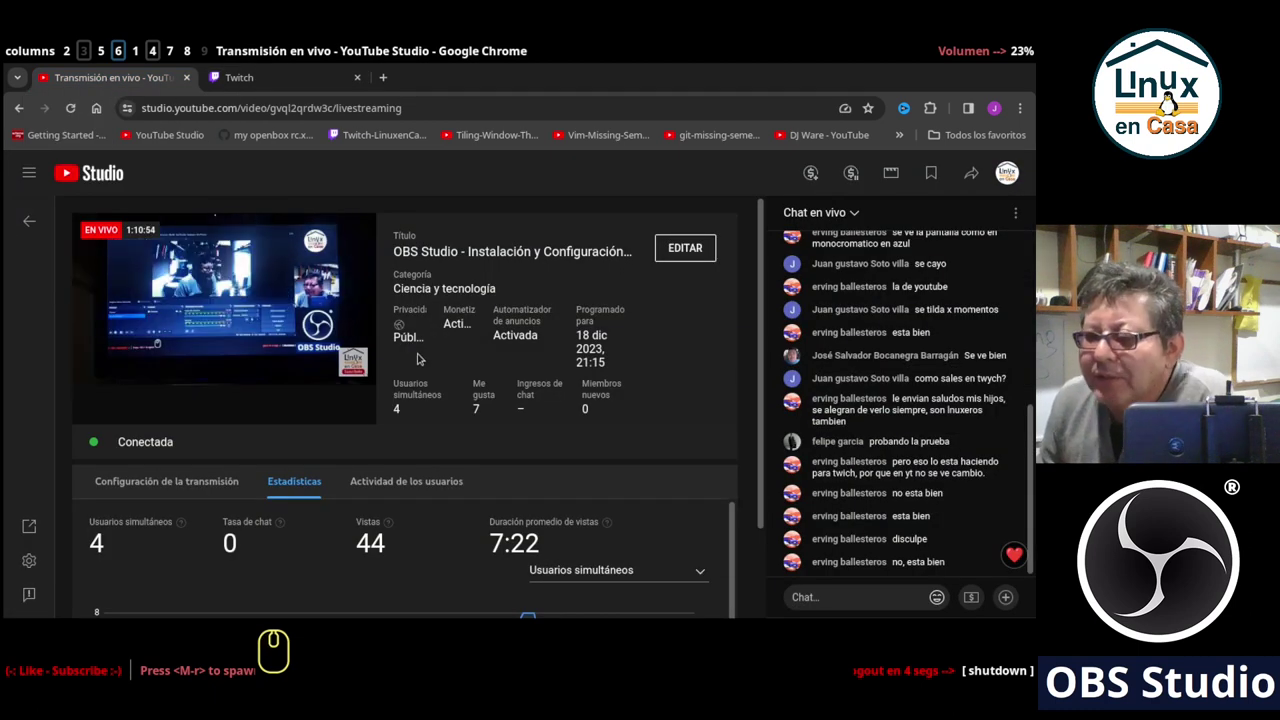
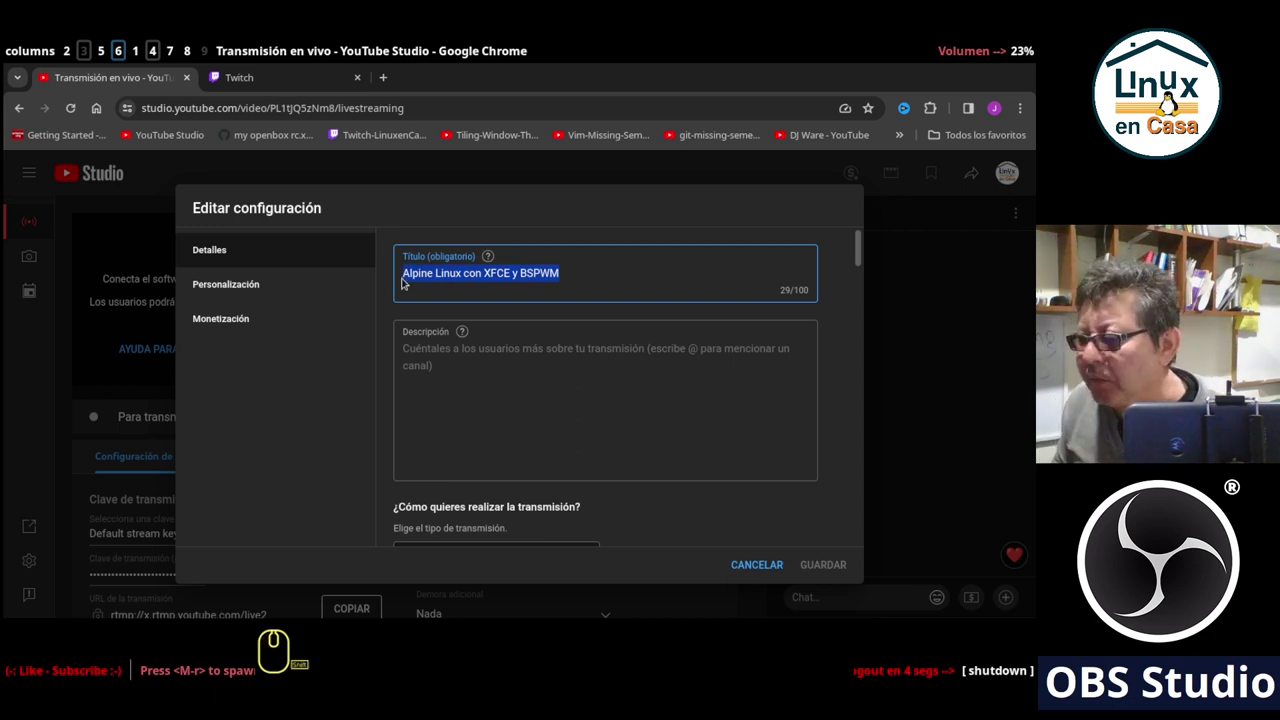
pyautogui.write('obs')
pyautogui.press('shift+space')
pyautogui.press('shift+space')
pyautogui.write('stdio')
pyautogui.write('directo para mexico')
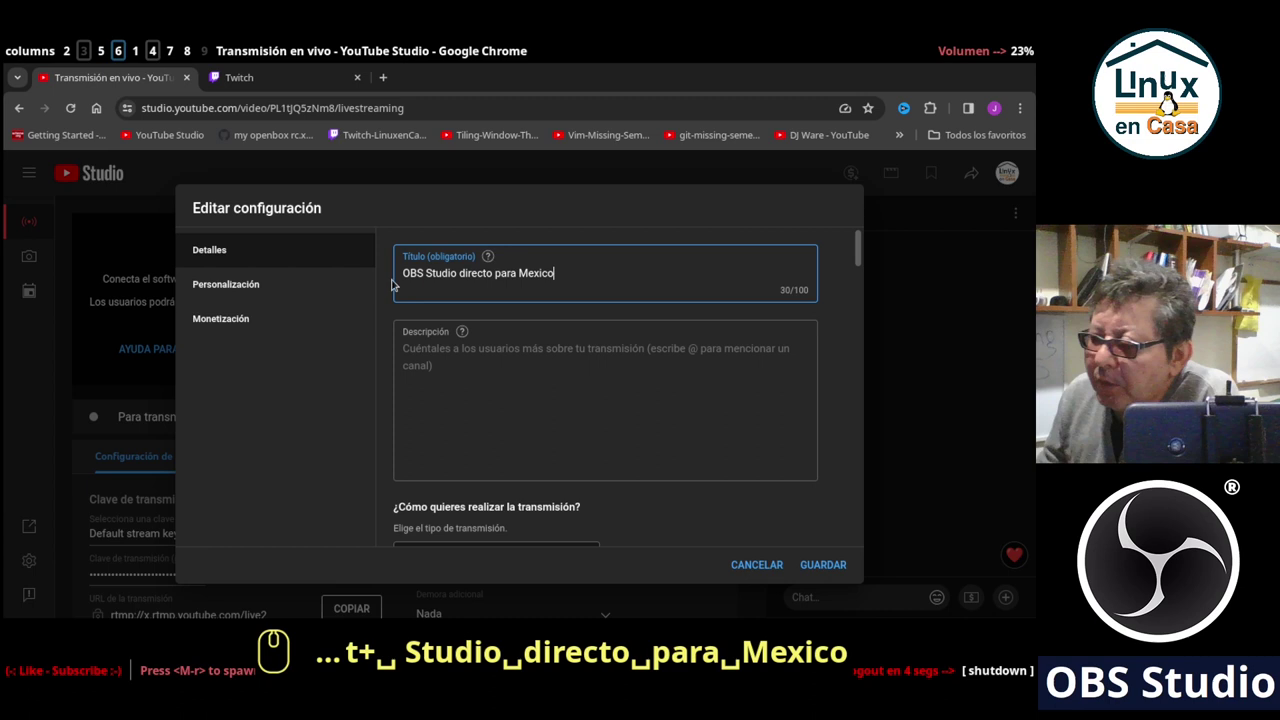
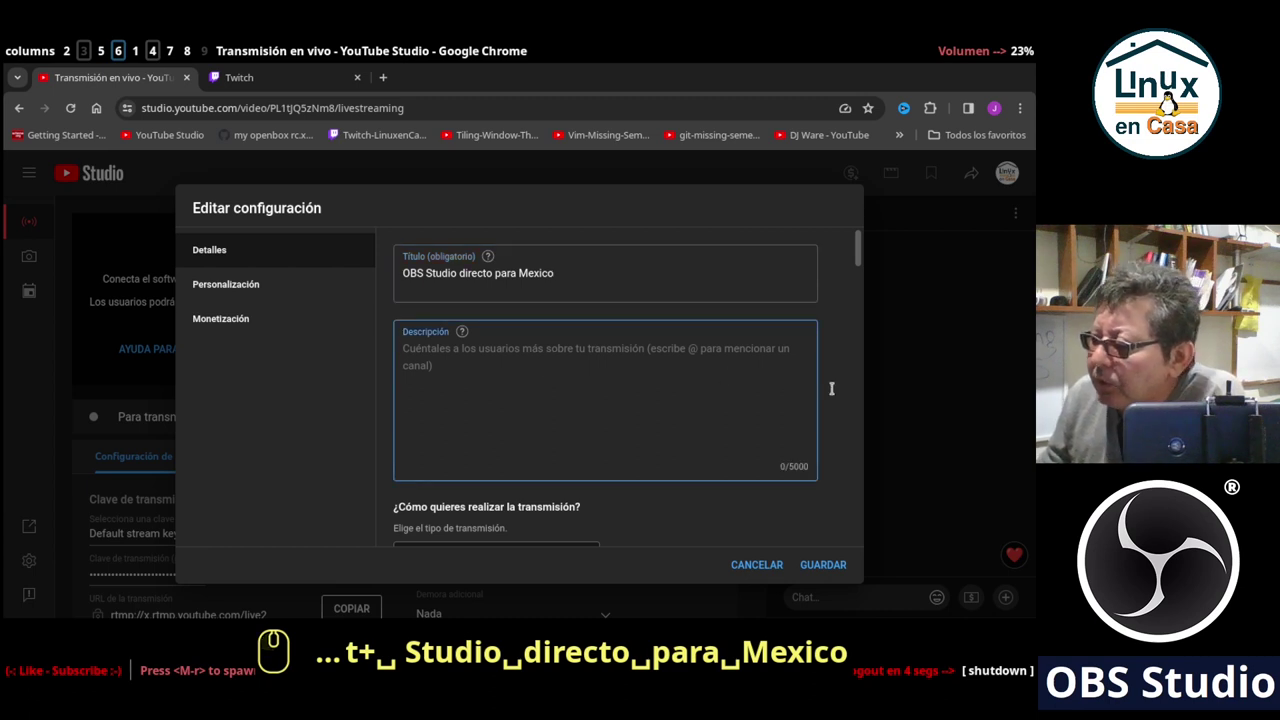
pyautogui.scroll(-3)
pyautogui.scroll(-3)
pyautogui.click(576, 383)
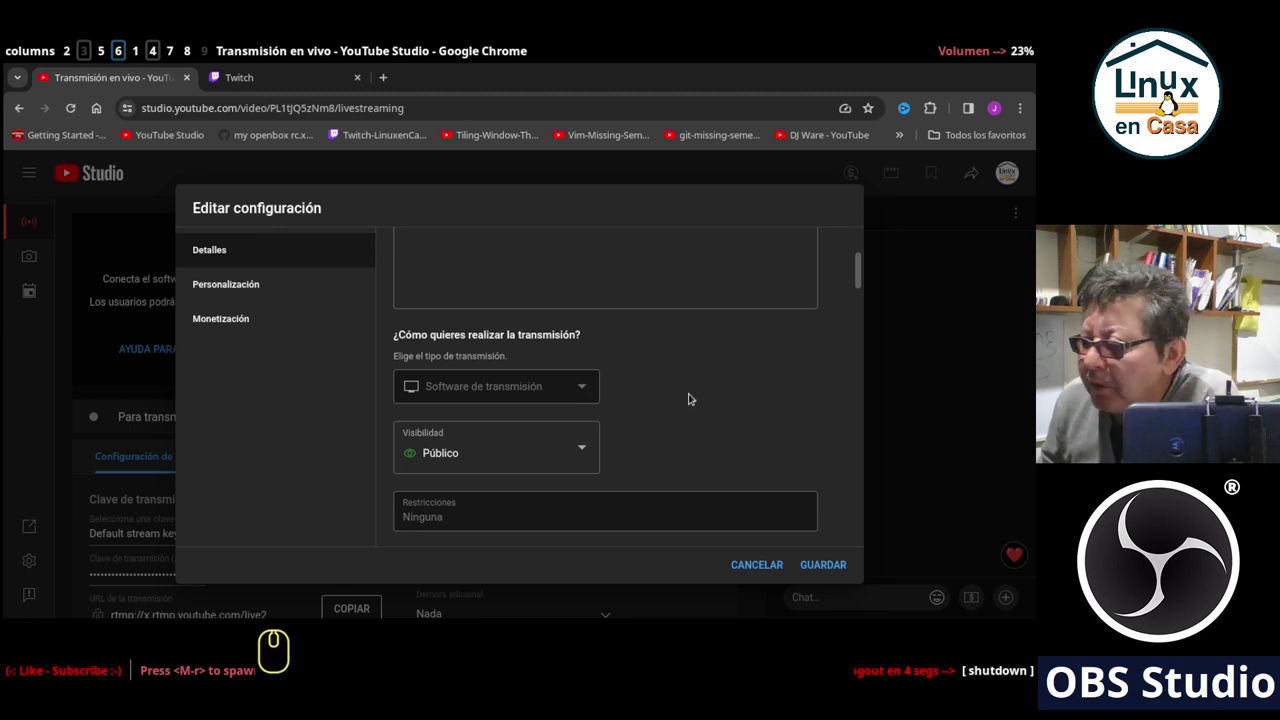
pyautogui.scroll(-3)
pyautogui.scroll(-3)
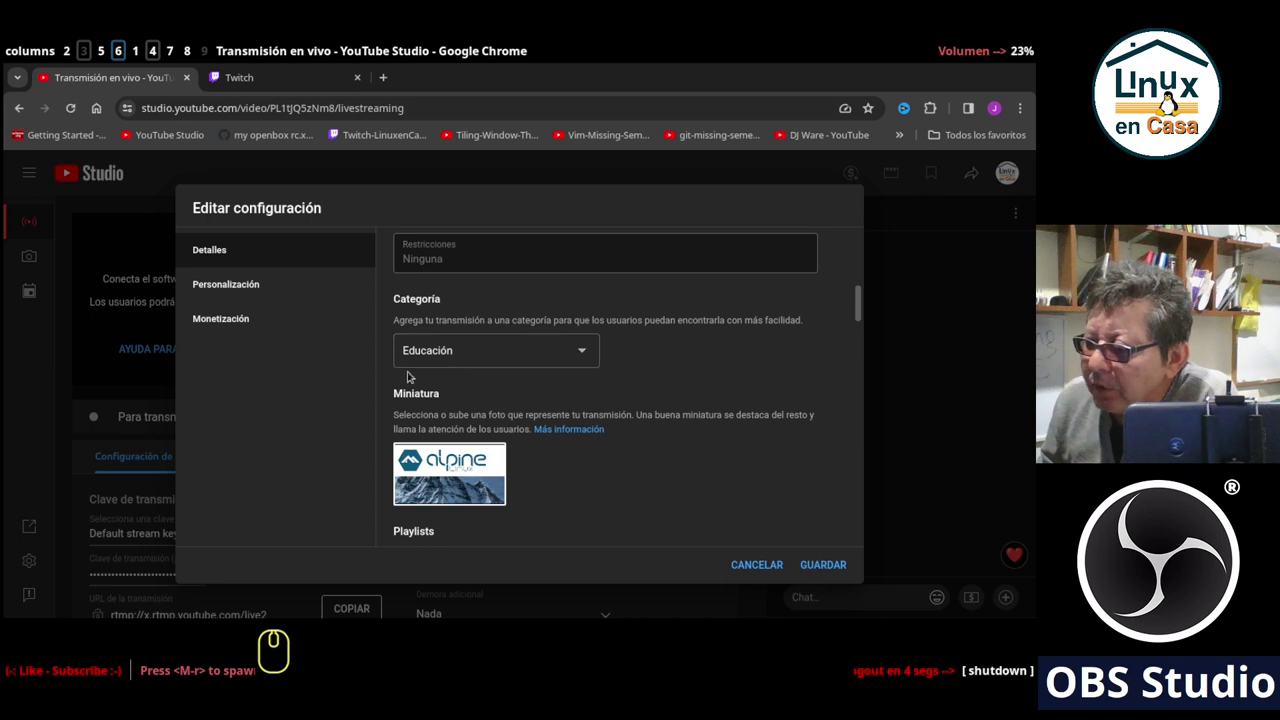
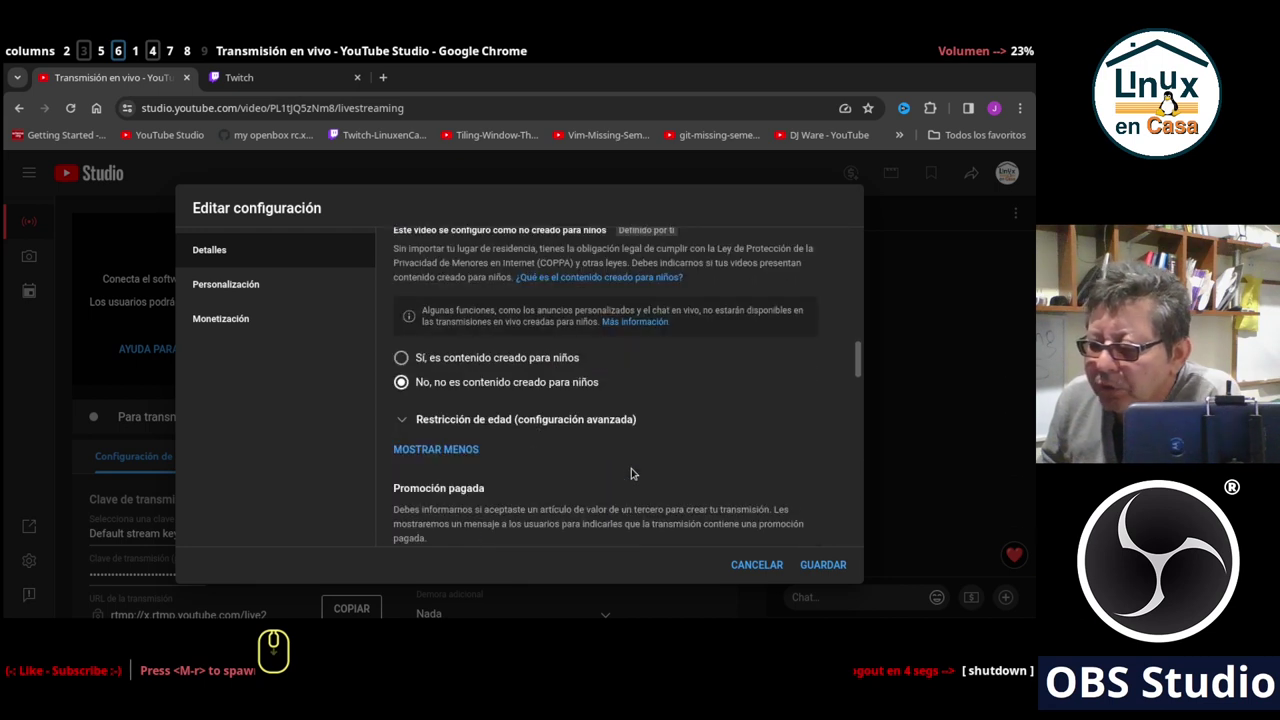
pyautogui.scroll(-3)
pyautogui.scroll(-3)
pyautogui.scroll(-3)
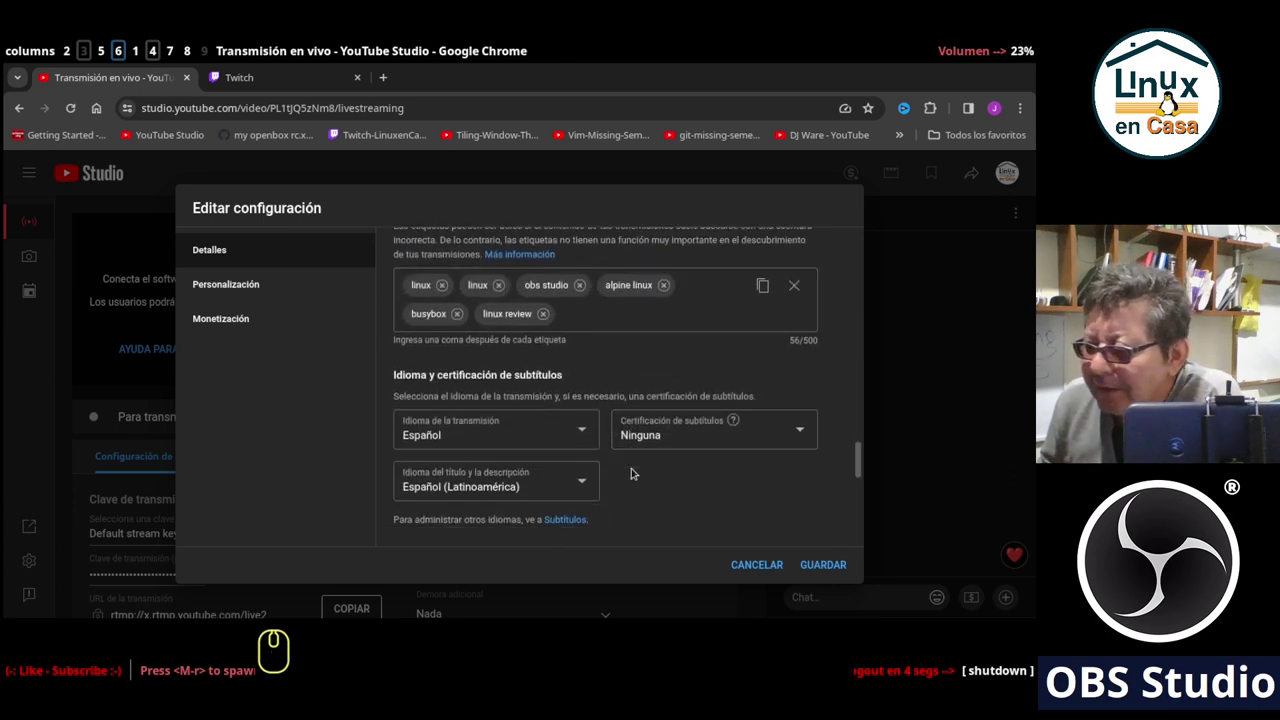
pyautogui.scroll(3)
pyautogui.scroll(3)
pyautogui.scroll(3)
pyautogui.scroll(3)
pyautogui.scroll(3)
pyautogui.scroll(3)
pyautogui.scroll(-3)
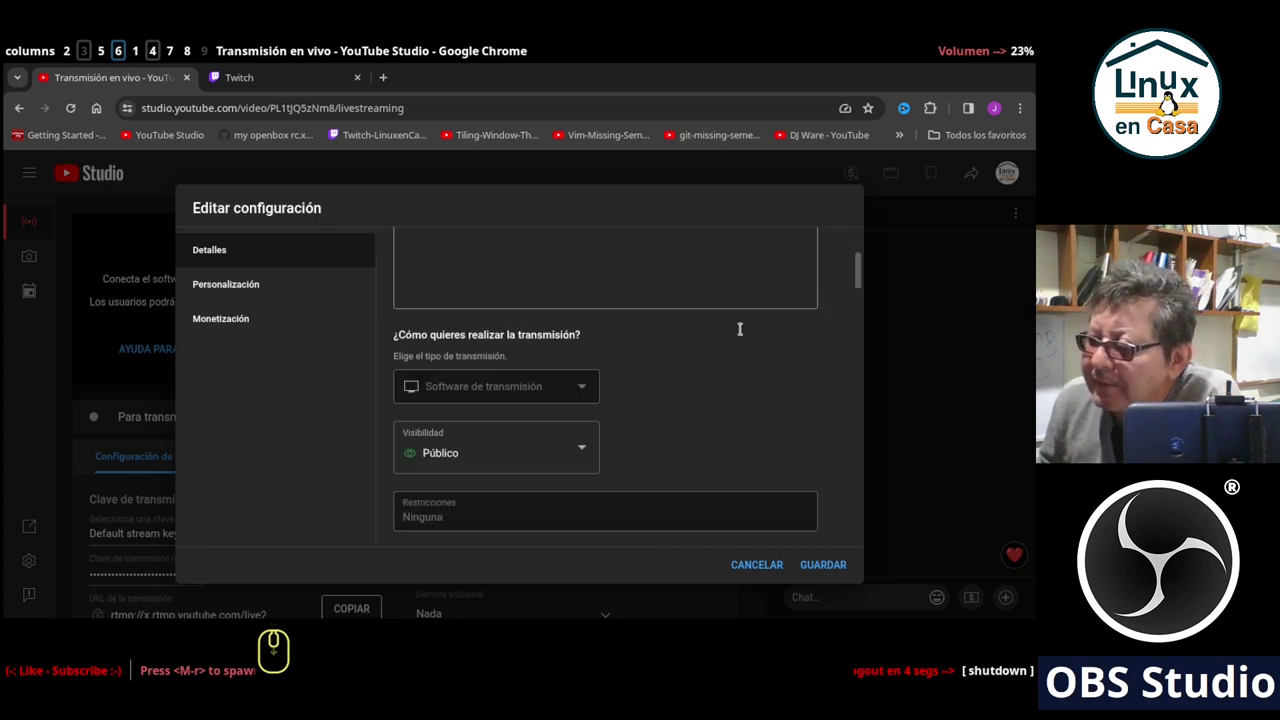
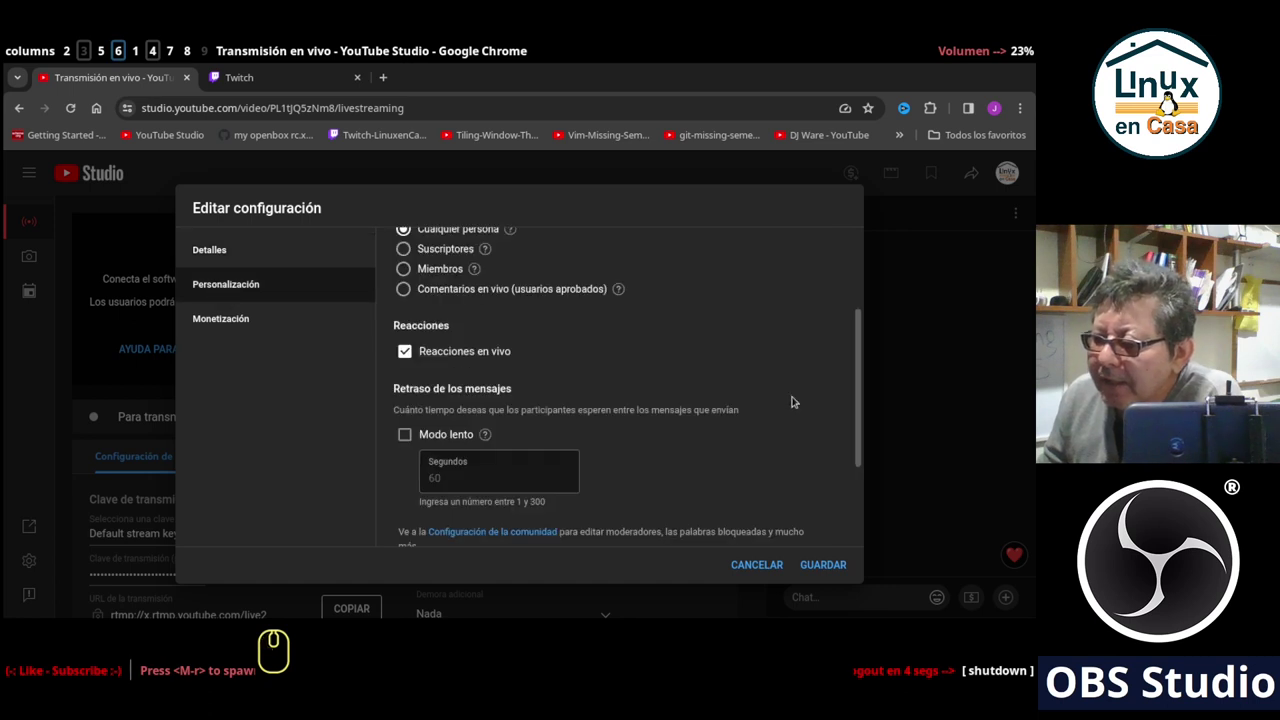
# Review Personalización chat options in Editar configuración and move toward Monetización.
pyautogui.click(856, 402)
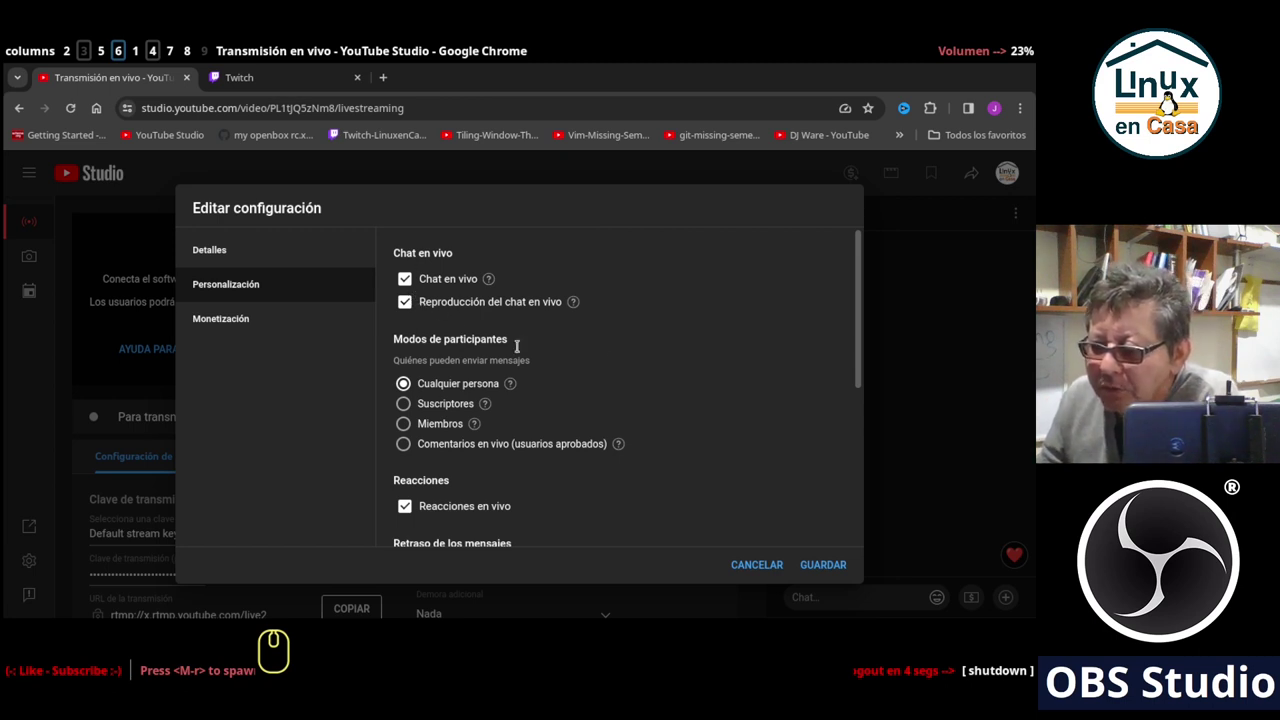
pyautogui.moveTo(864, 342); pyautogui.dragTo(845, 330)
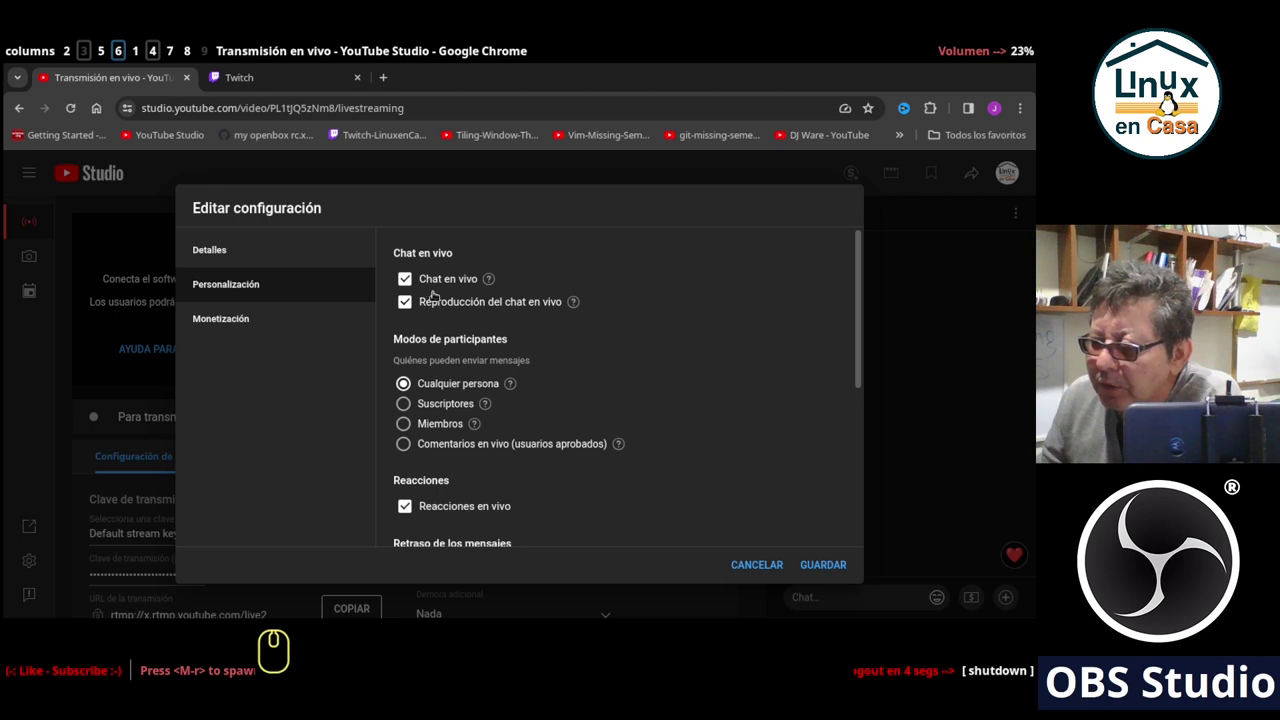
pyautogui.moveTo(859, 329); pyautogui.dragTo(891, 436)
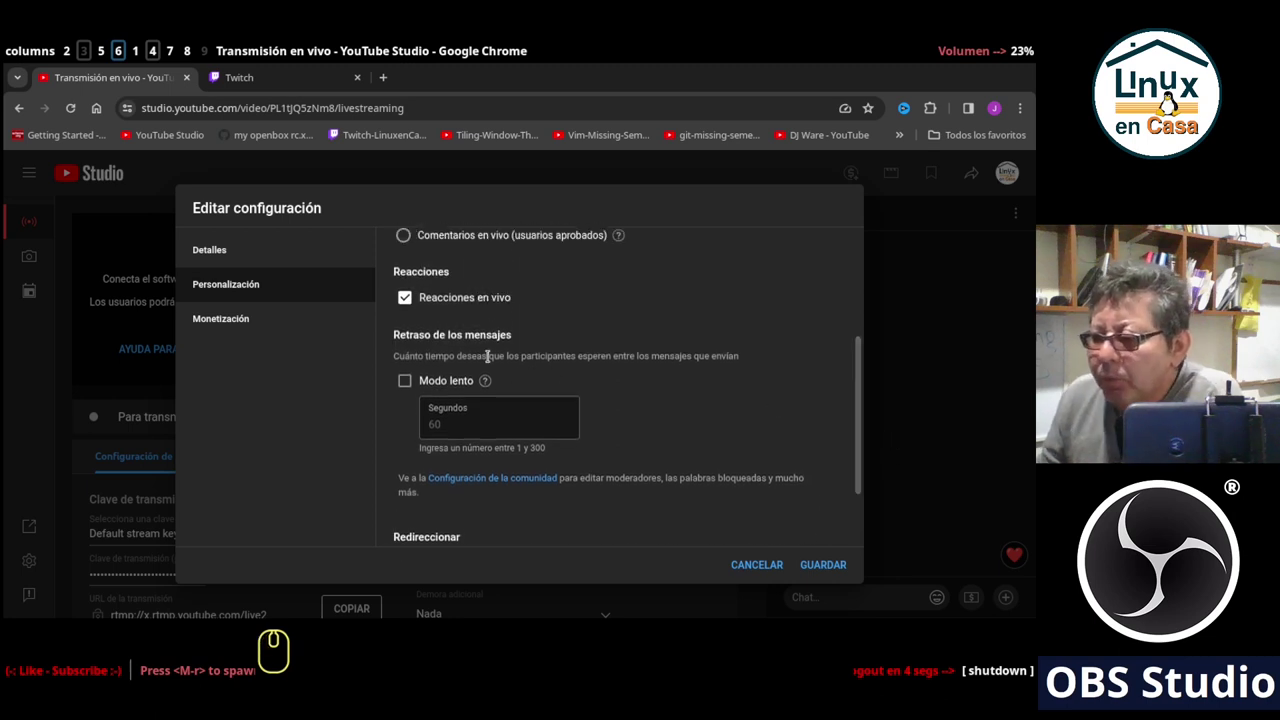
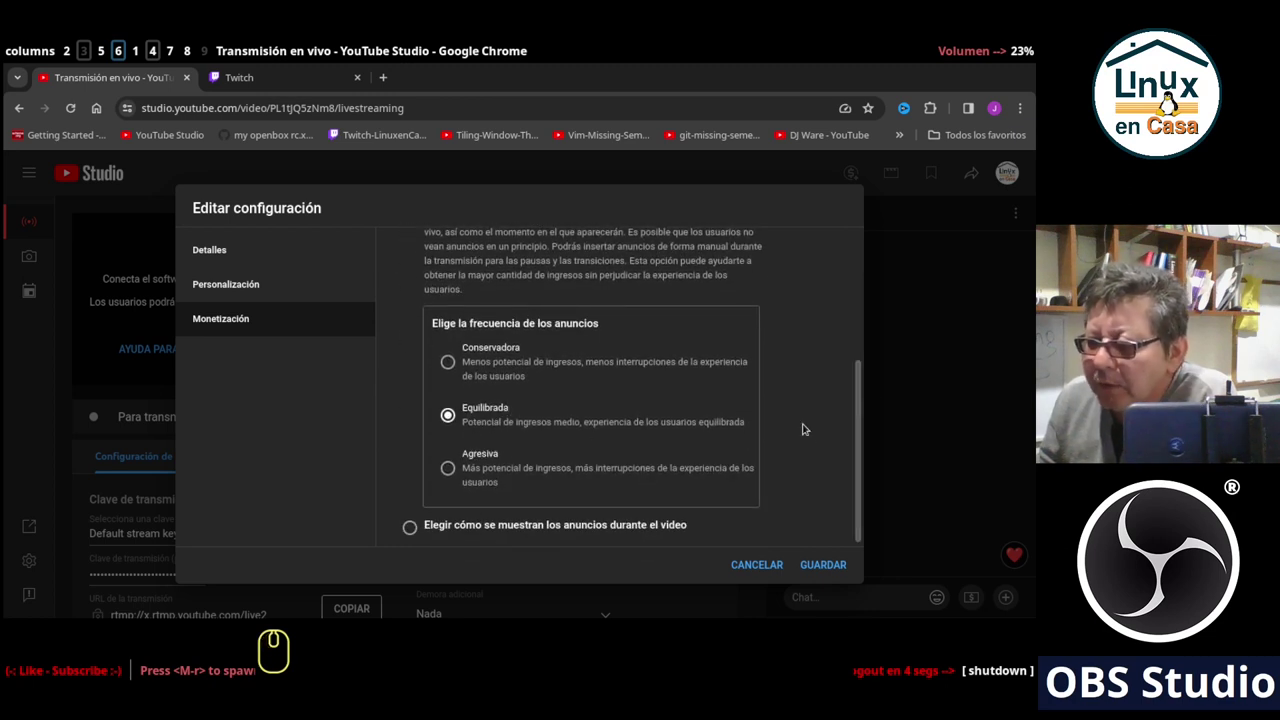
# Scroll through the Monetización ad frequency options before closing Editar configuración.
pyautogui.moveTo(854, 458); pyautogui.dragTo(615, 297)
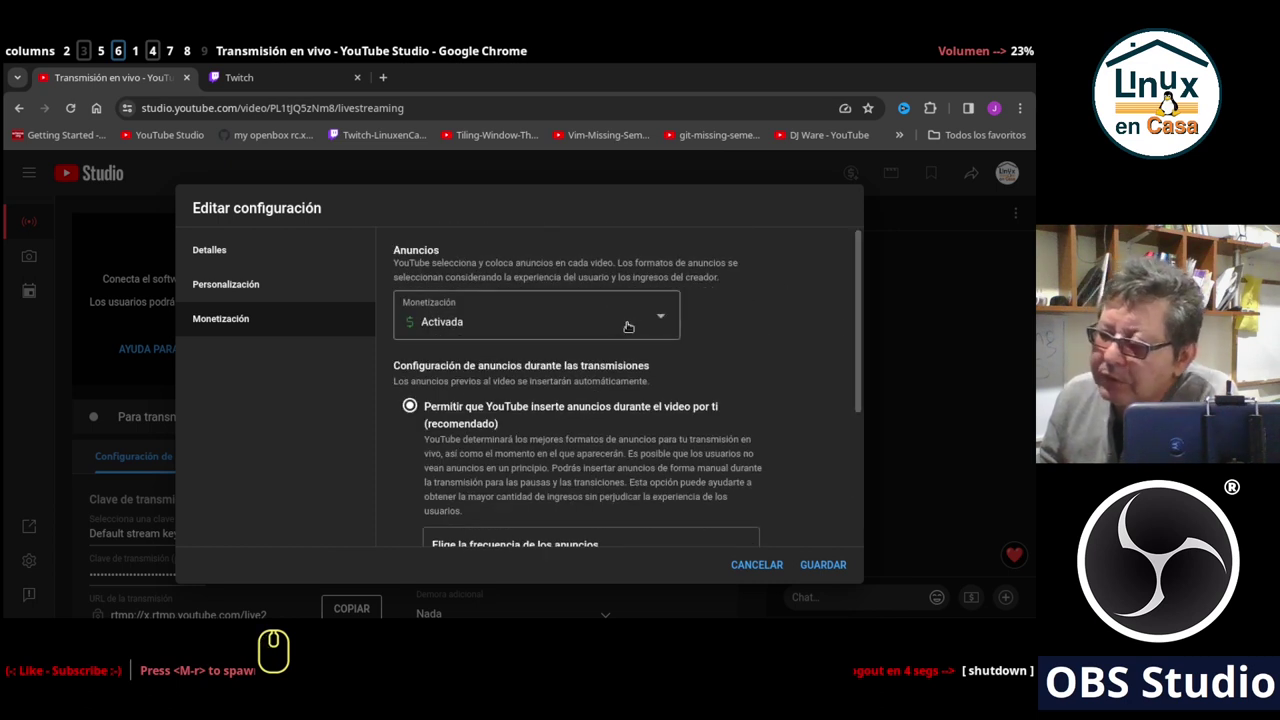
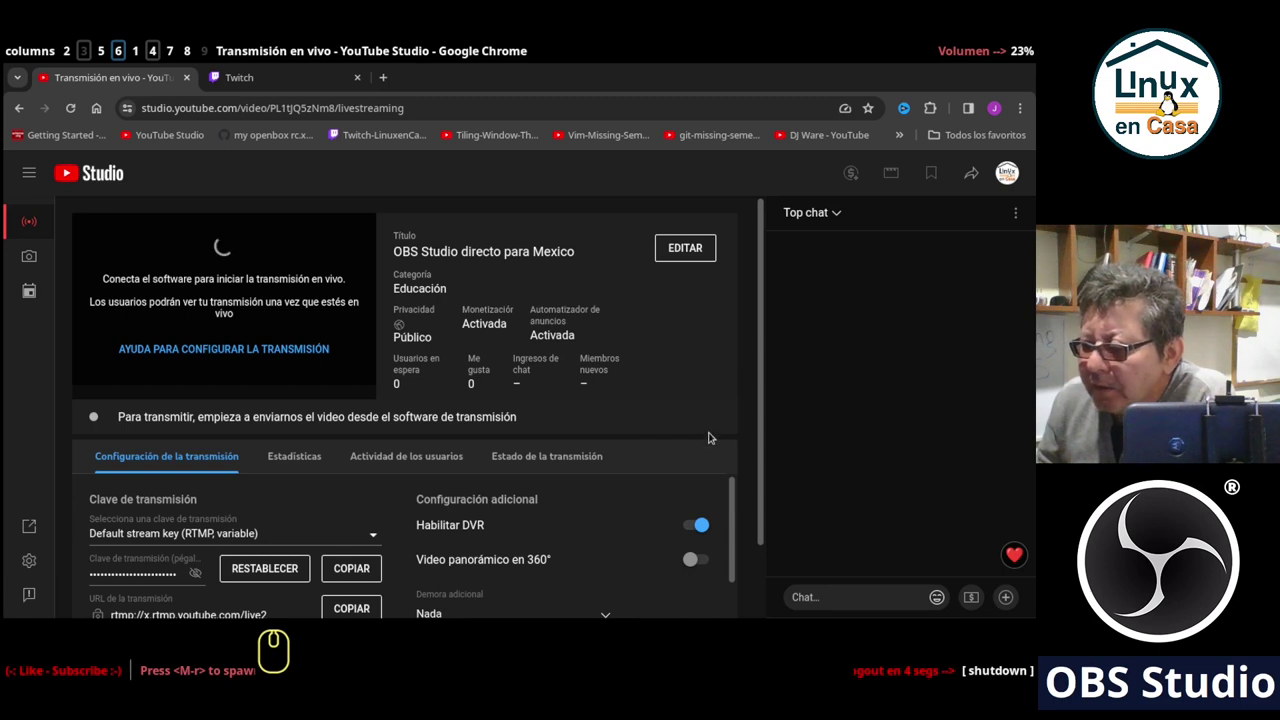
# Scroll to the Clave de transmisión and RTMP ingest URLs.
pyautogui.moveTo(764, 492); pyautogui.dragTo(754, 565)
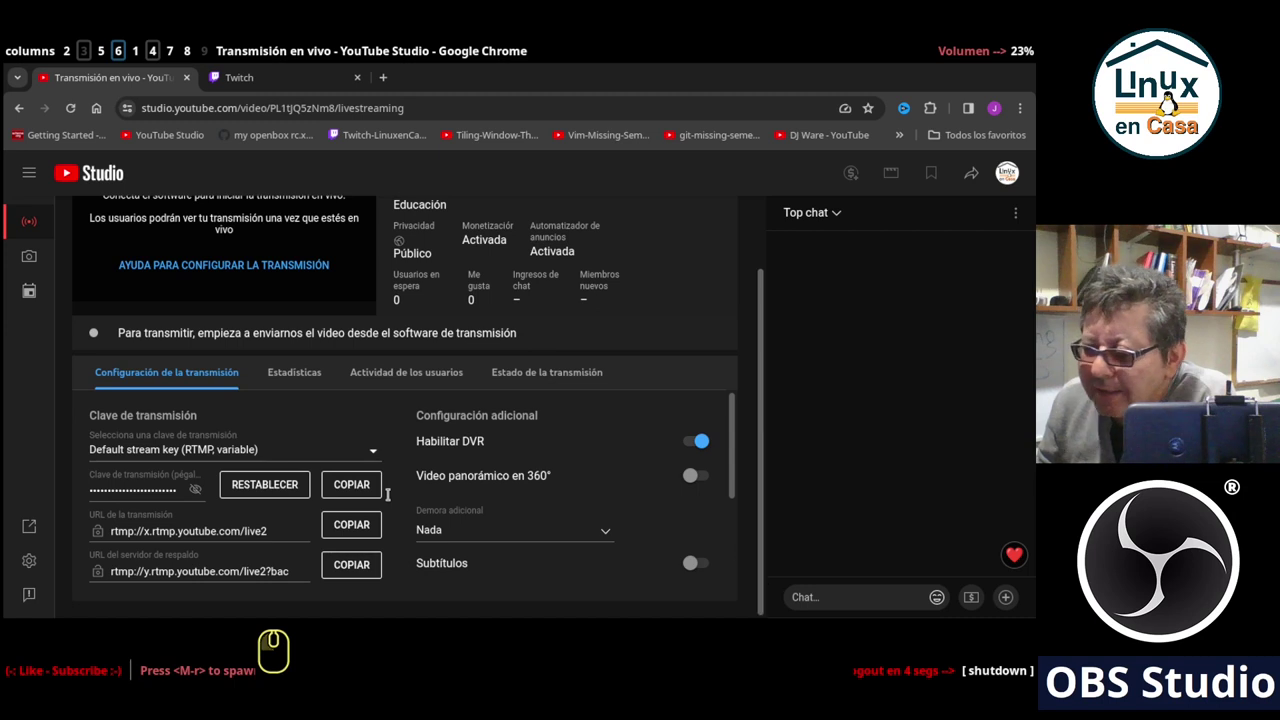
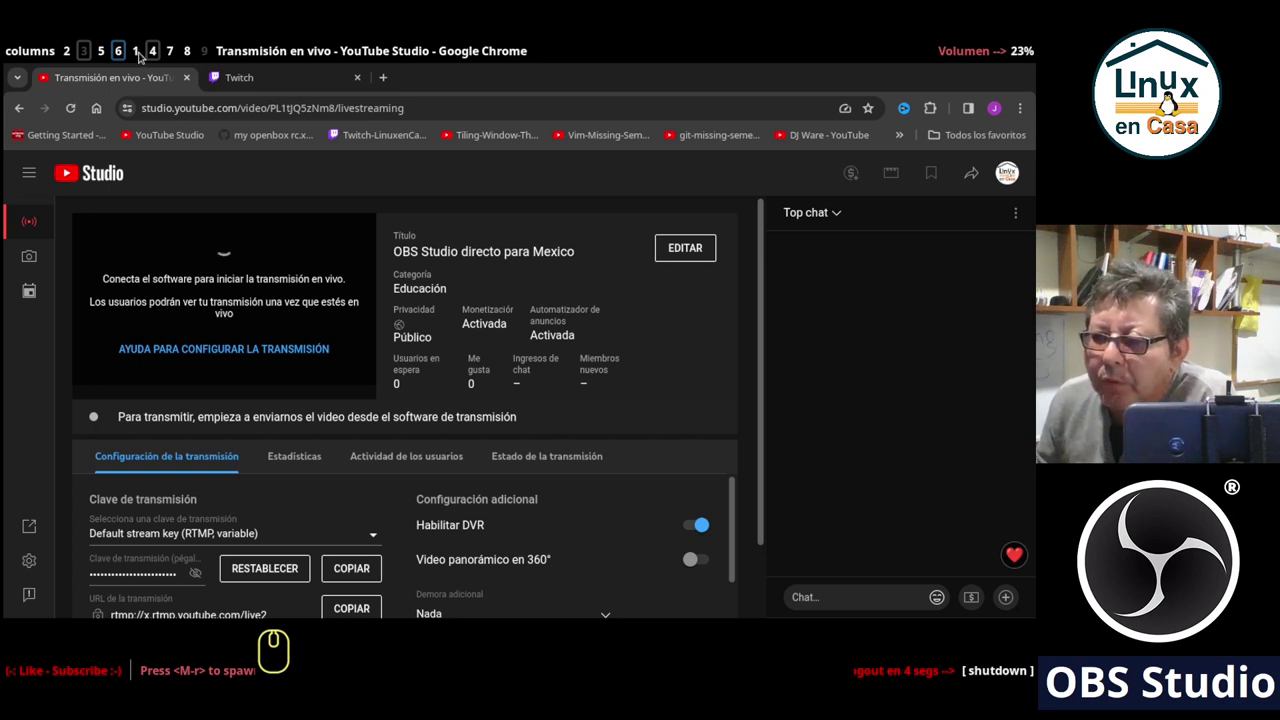
# Bring up OBS Studio and go to the Emisión (streaming) section of Ajustes.
pyautogui.click(138, 55)
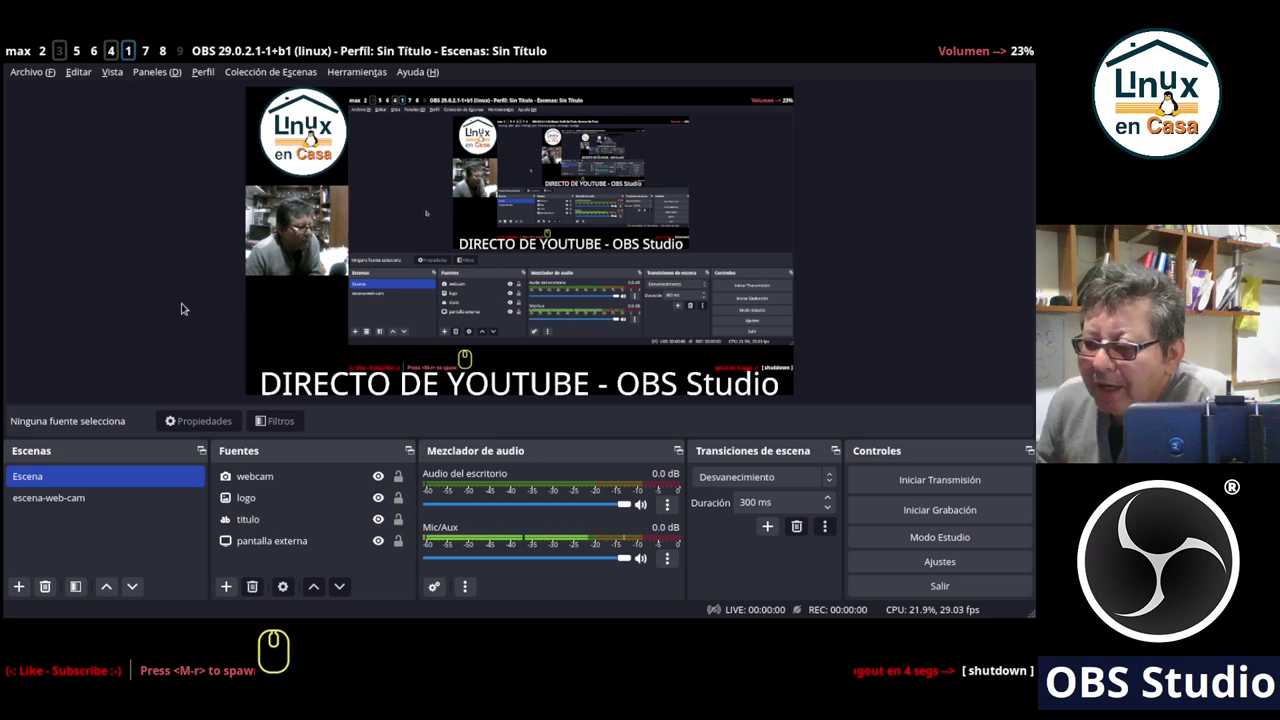
pyautogui.click(30, 72)
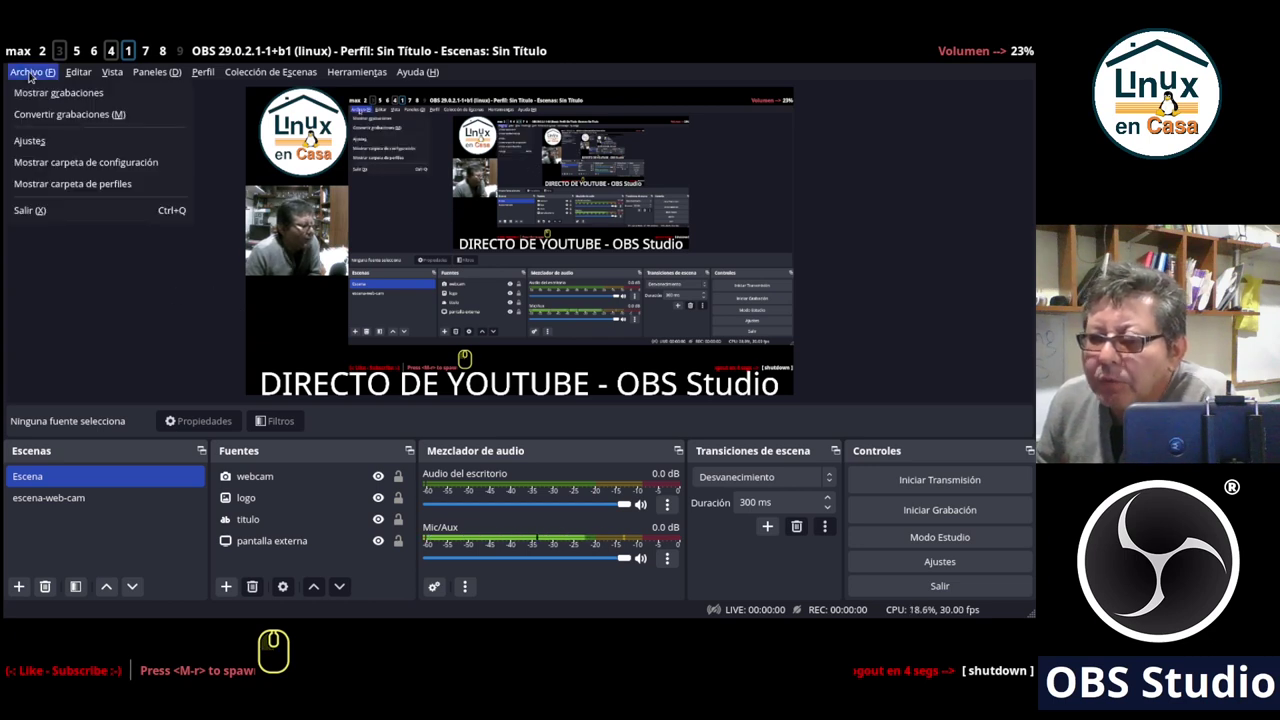
pyautogui.click(30, 139)
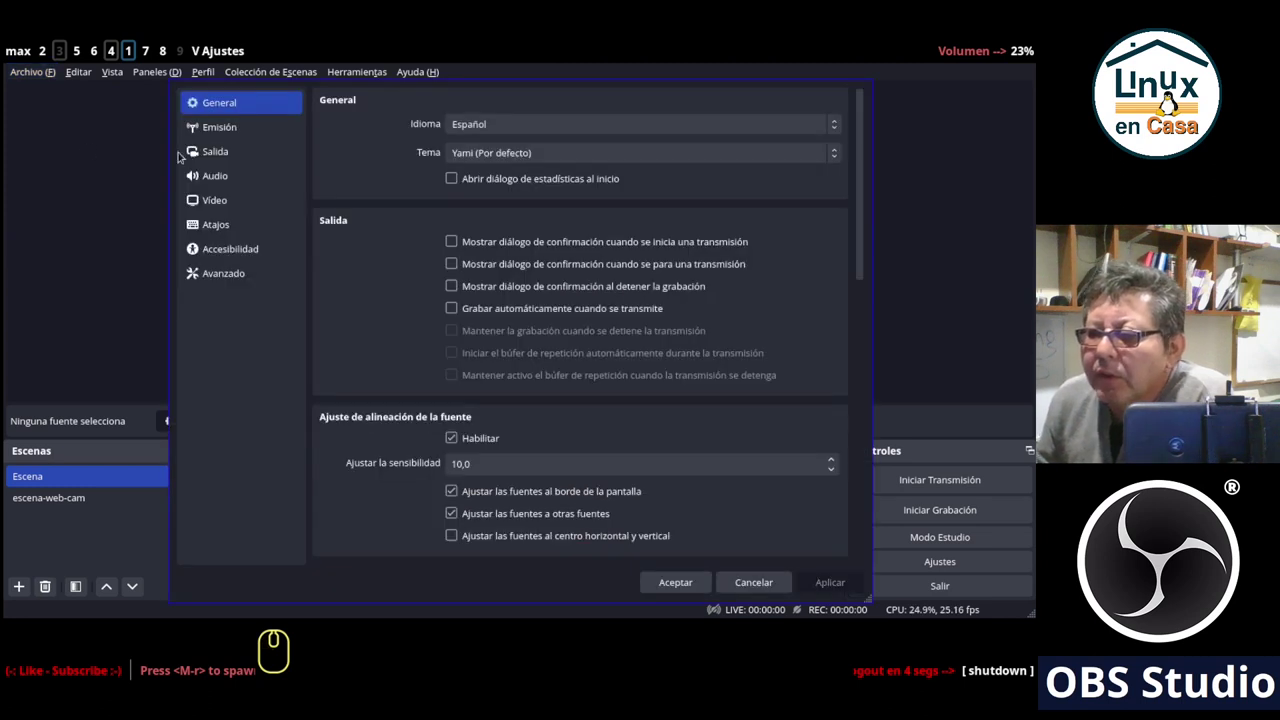
pyautogui.click(204, 124)
# Paste the YouTube stream key into Clave de retransmisión and apply it.
pyautogui.click(536, 104)
pyautogui.click(515, 112)
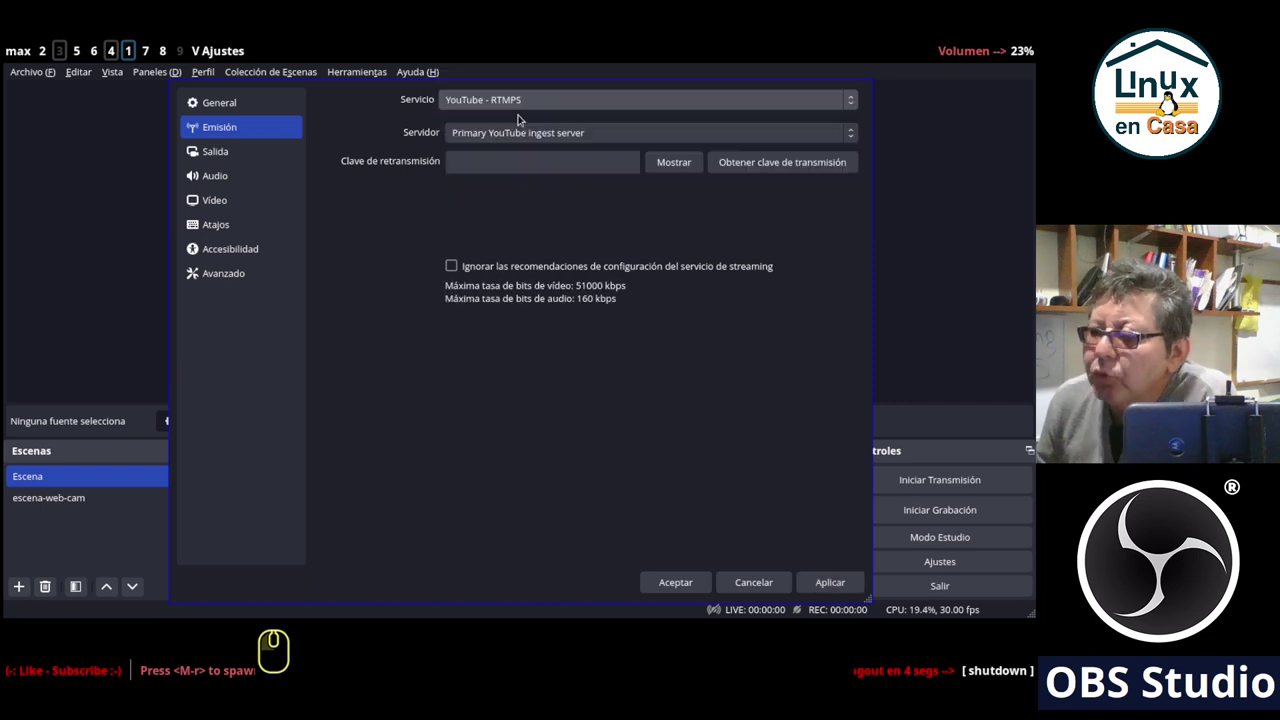
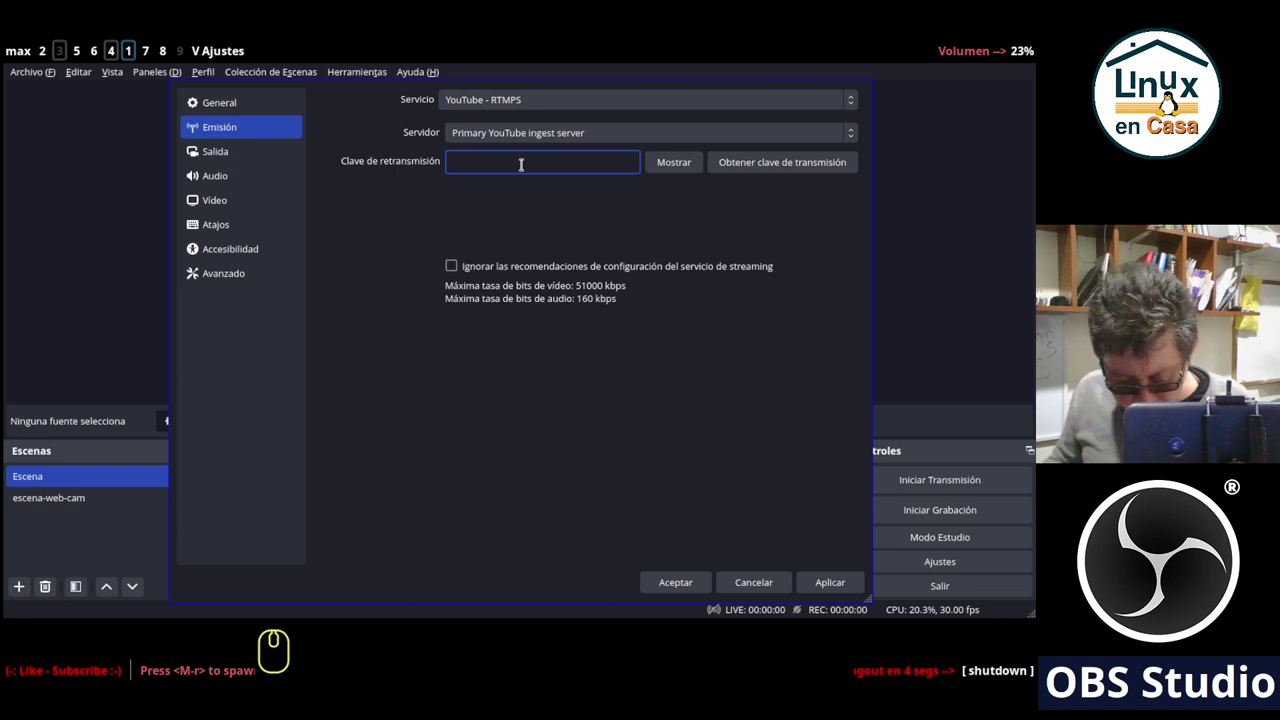
pyautogui.press('ctrl+v')
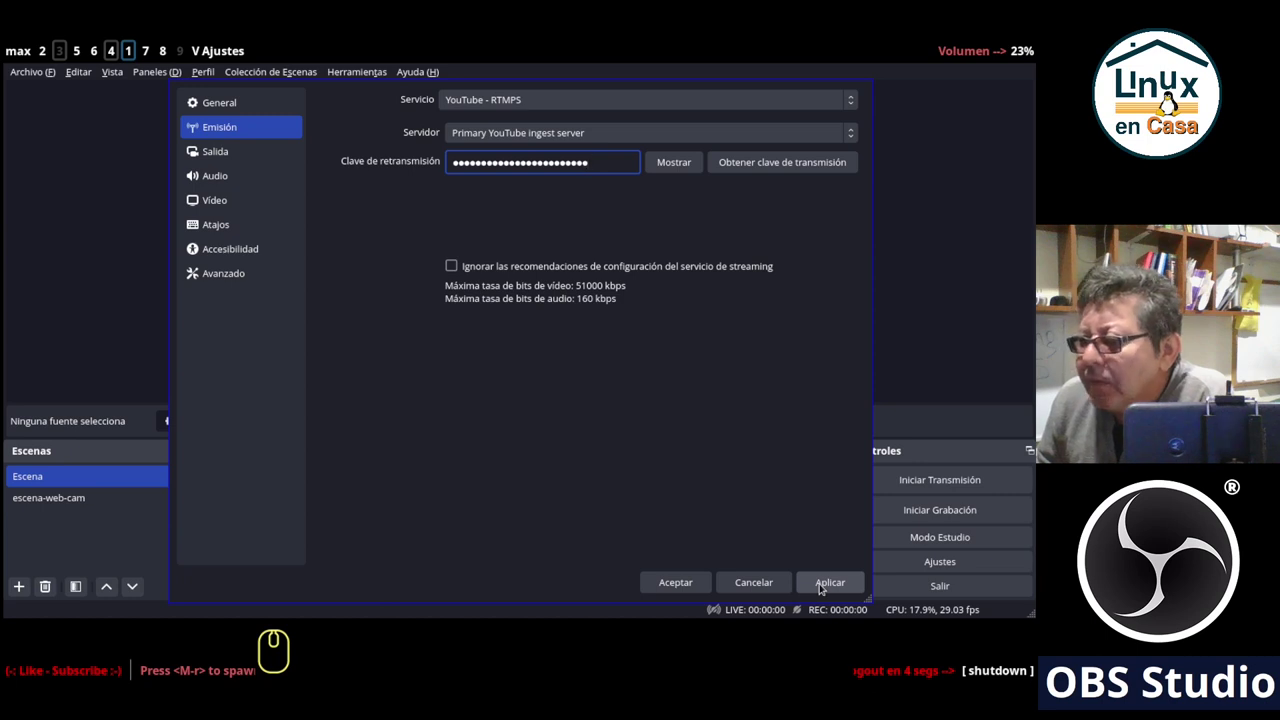
pyautogui.click(821, 584)
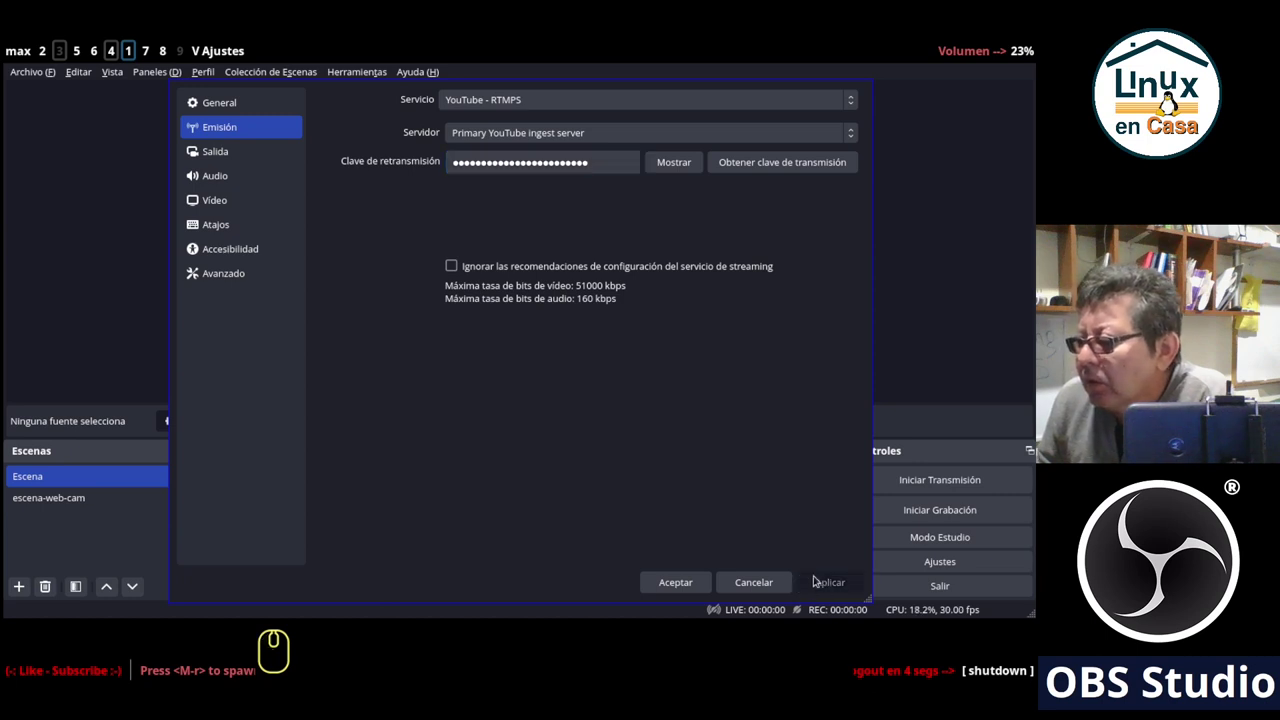
# Accept the settings, reopen Ajustes > Vídeo and set the common FPS value to 10.
pyautogui.click(666, 584)
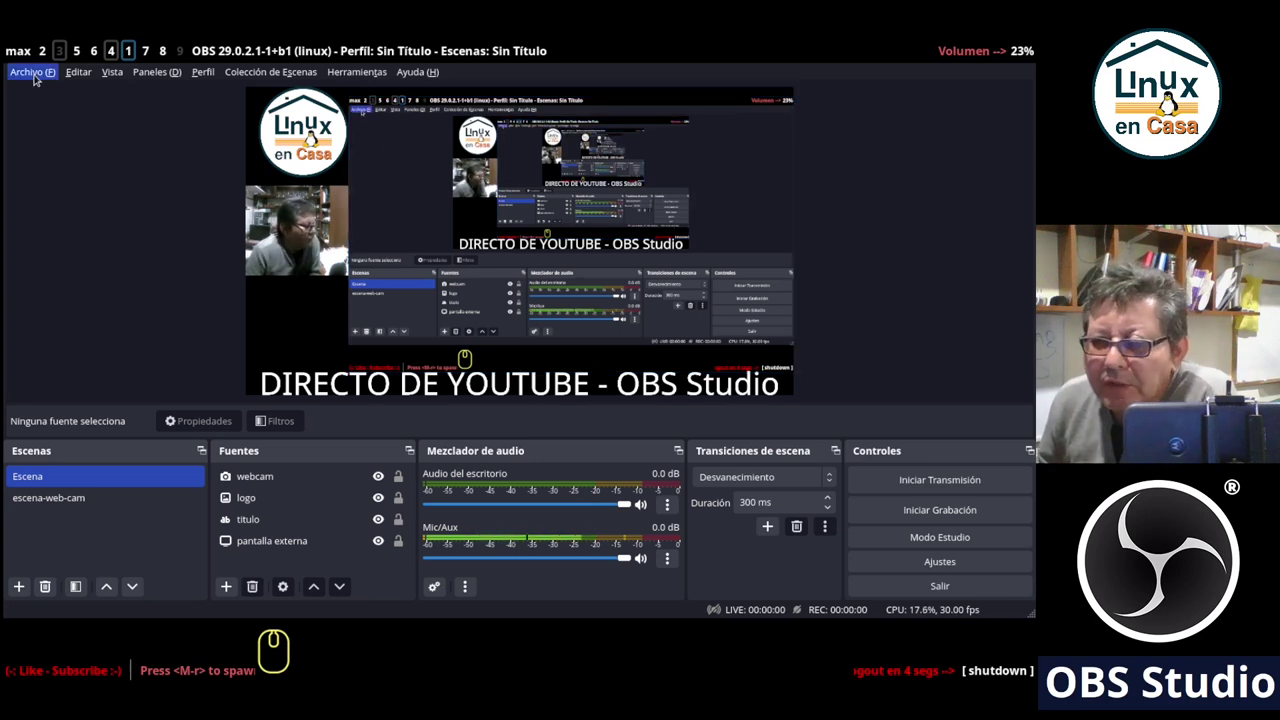
pyautogui.click(37, 77)
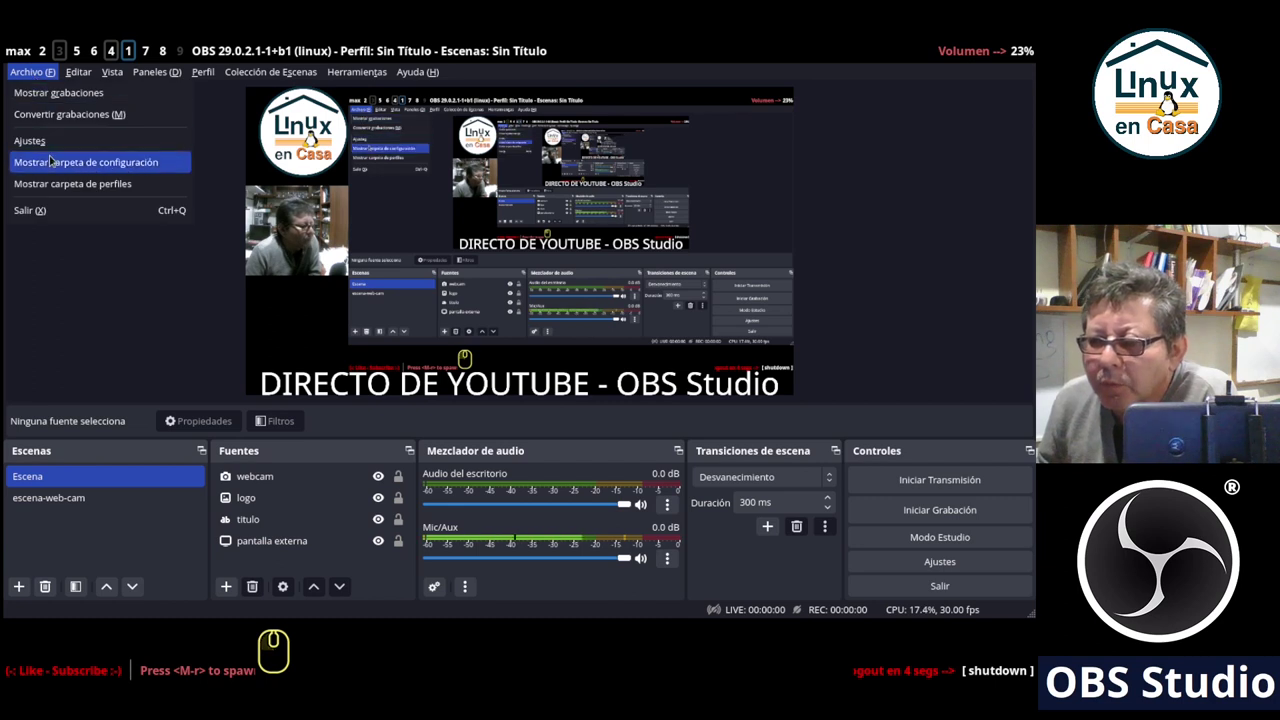
pyautogui.click(51, 141)
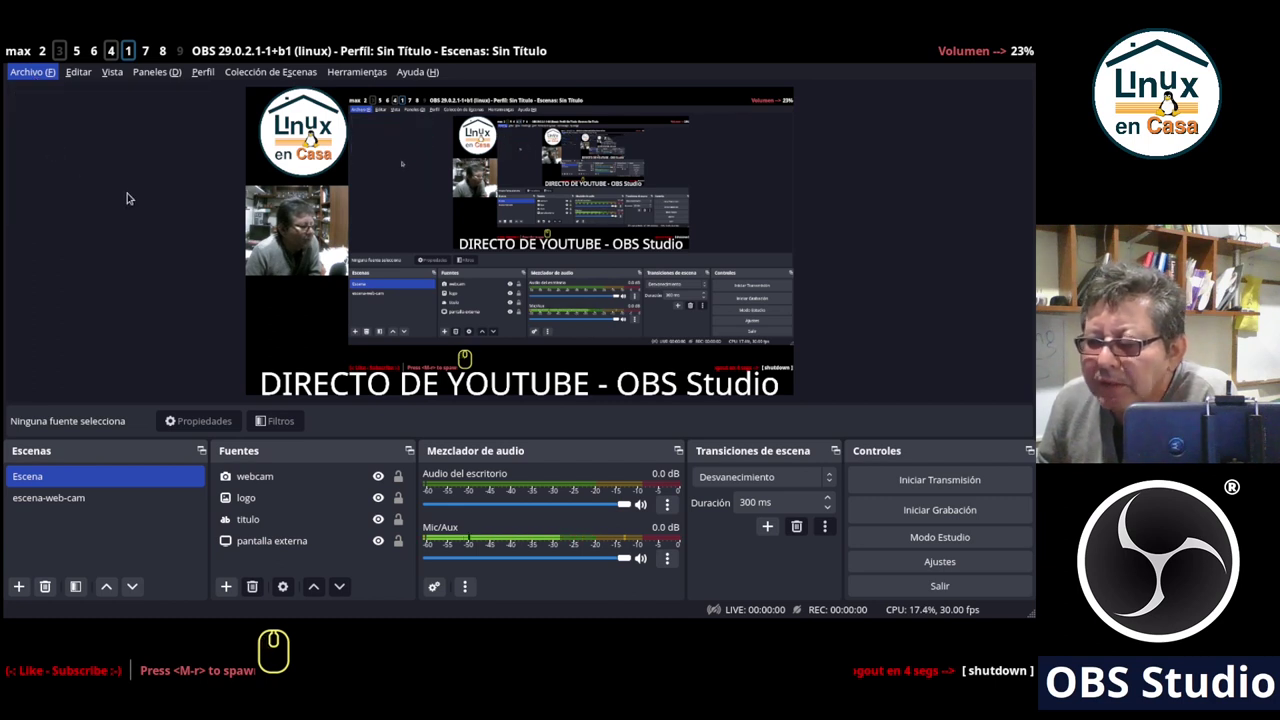
pyautogui.click(209, 203)
pyautogui.click(518, 194)
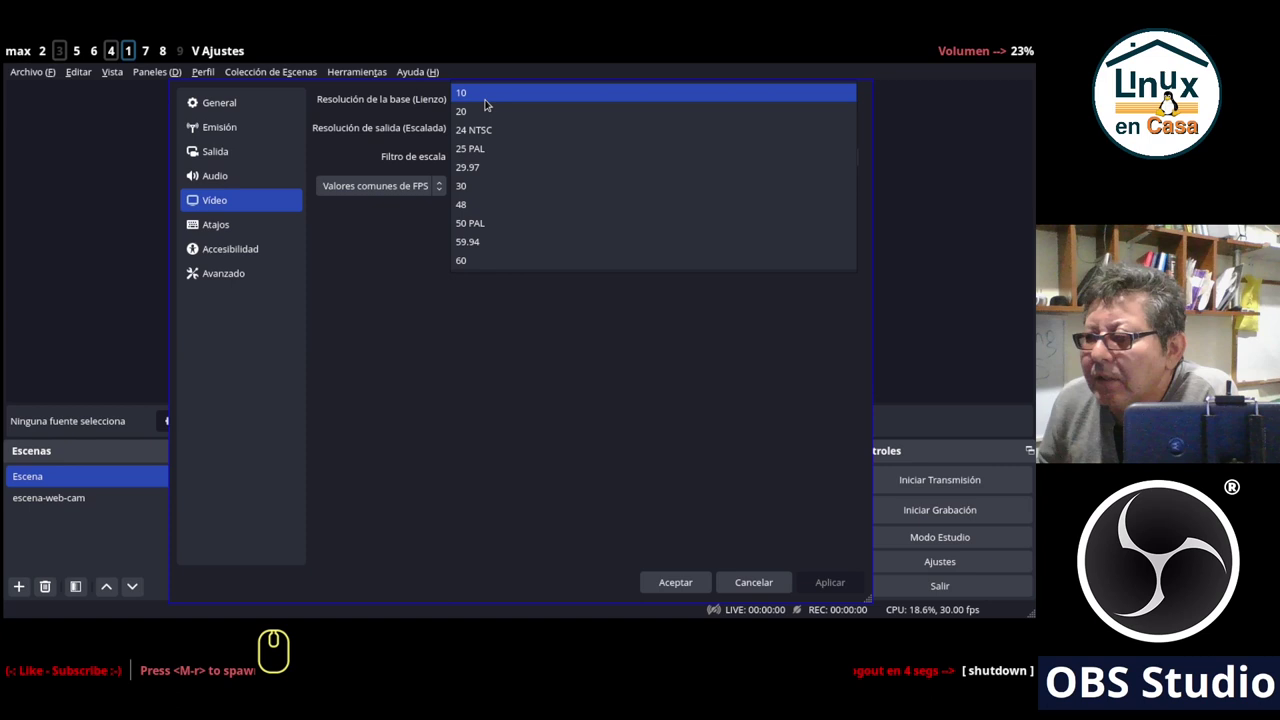
pyautogui.click(488, 102)
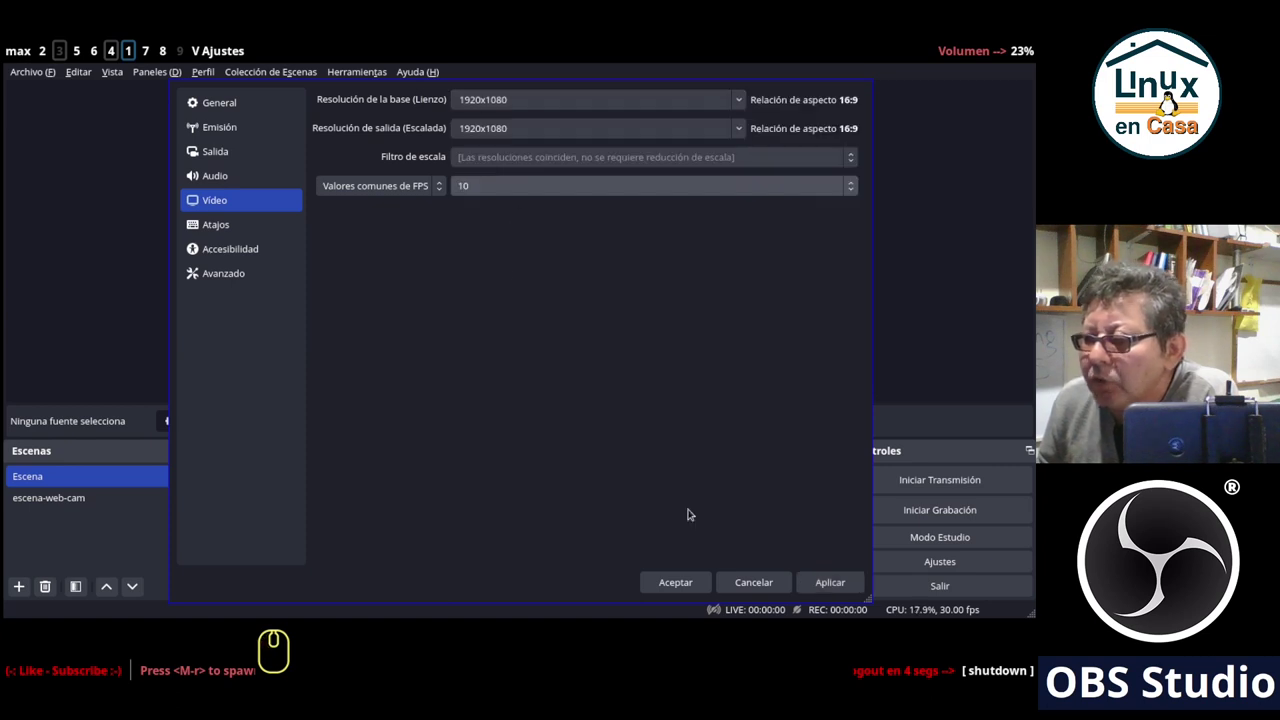
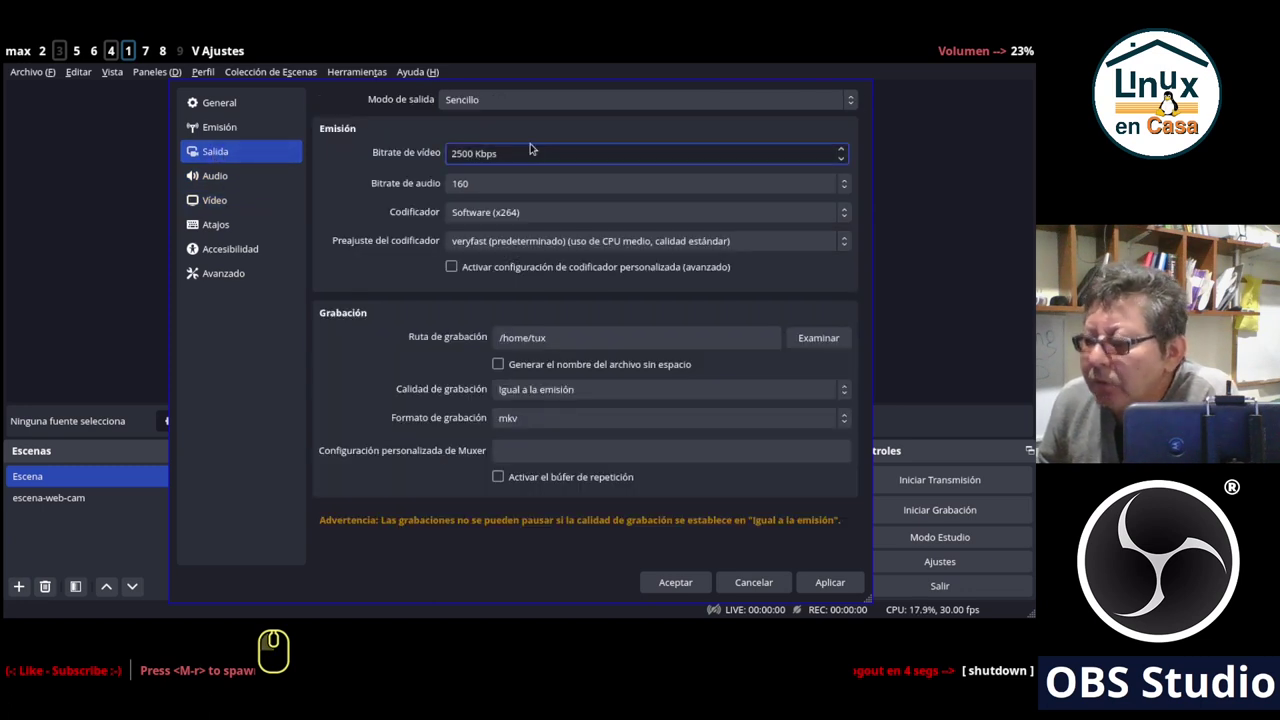
# Lower the video bitrate to 2000 Kbps in Salida, apply and close the settings window.
pyautogui.press('Left')
pyautogui.press('Left')
pyautogui.press('Left')
pyautogui.press('Left')
pyautogui.press('Left')
pyautogui.press('Left')
pyautogui.press('Right')
pyautogui.press('Delete')
pyautogui.press('0')
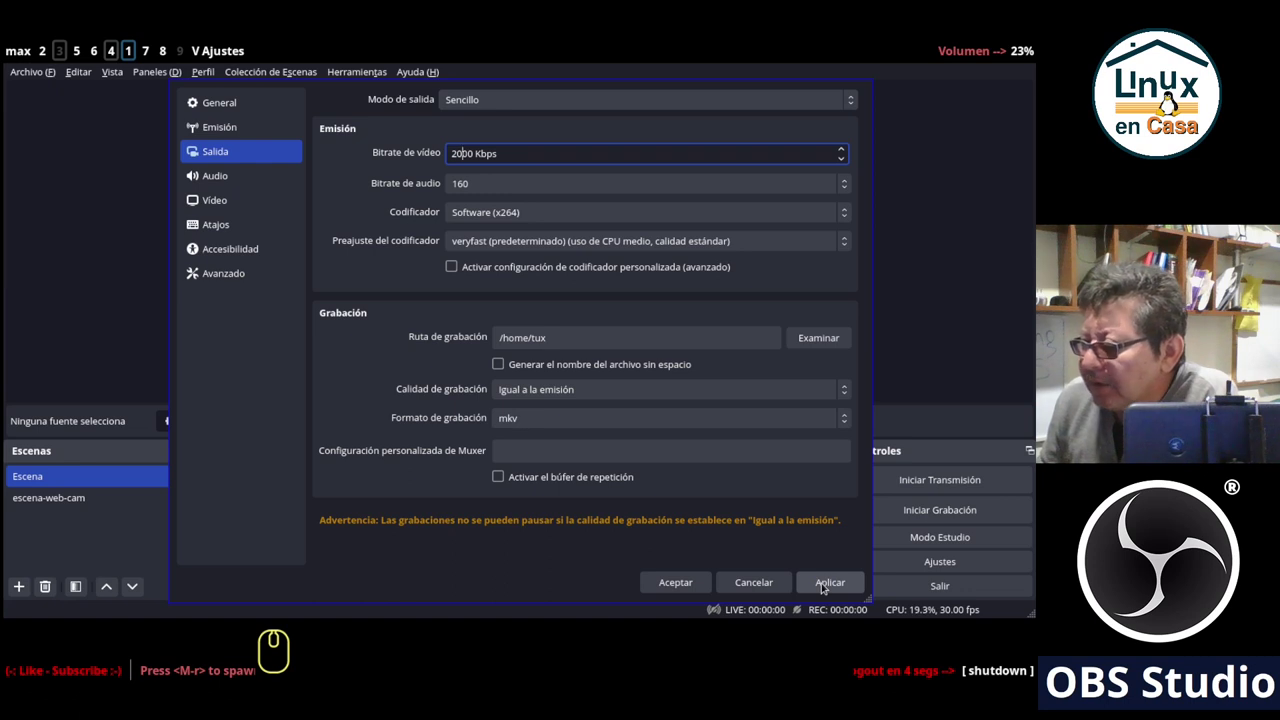
pyautogui.click(825, 586)
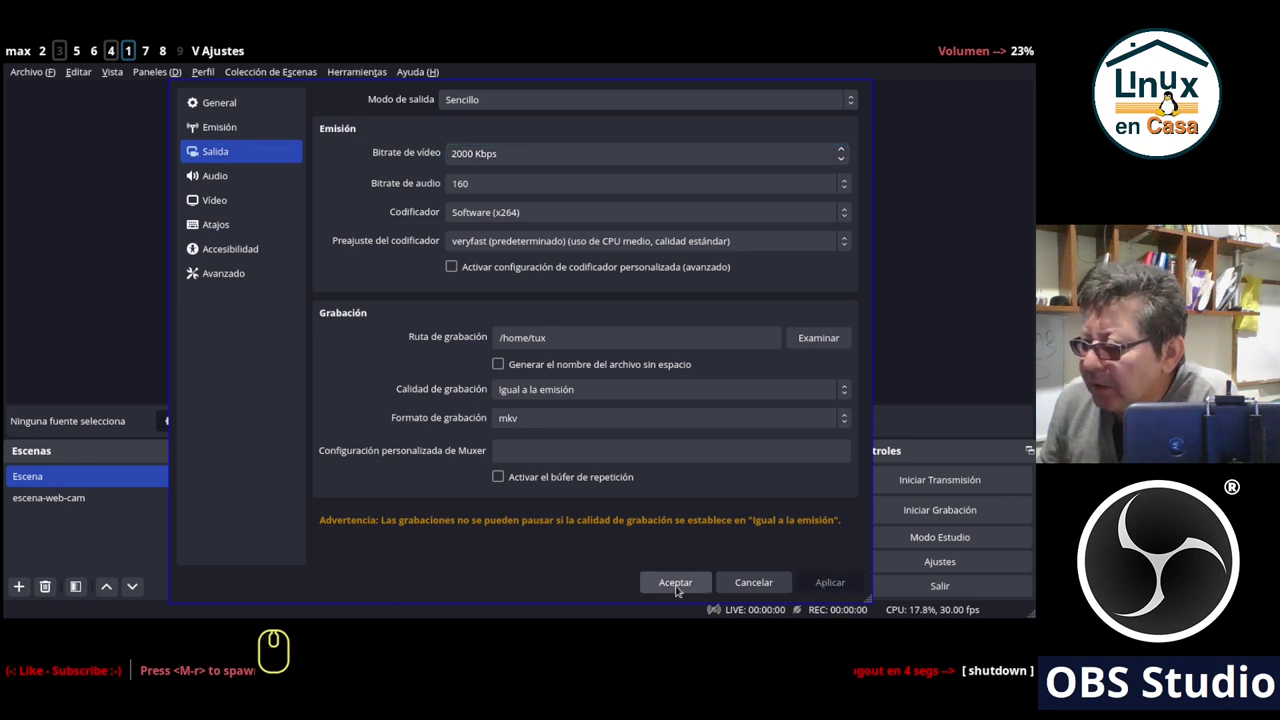
pyautogui.click(679, 589)
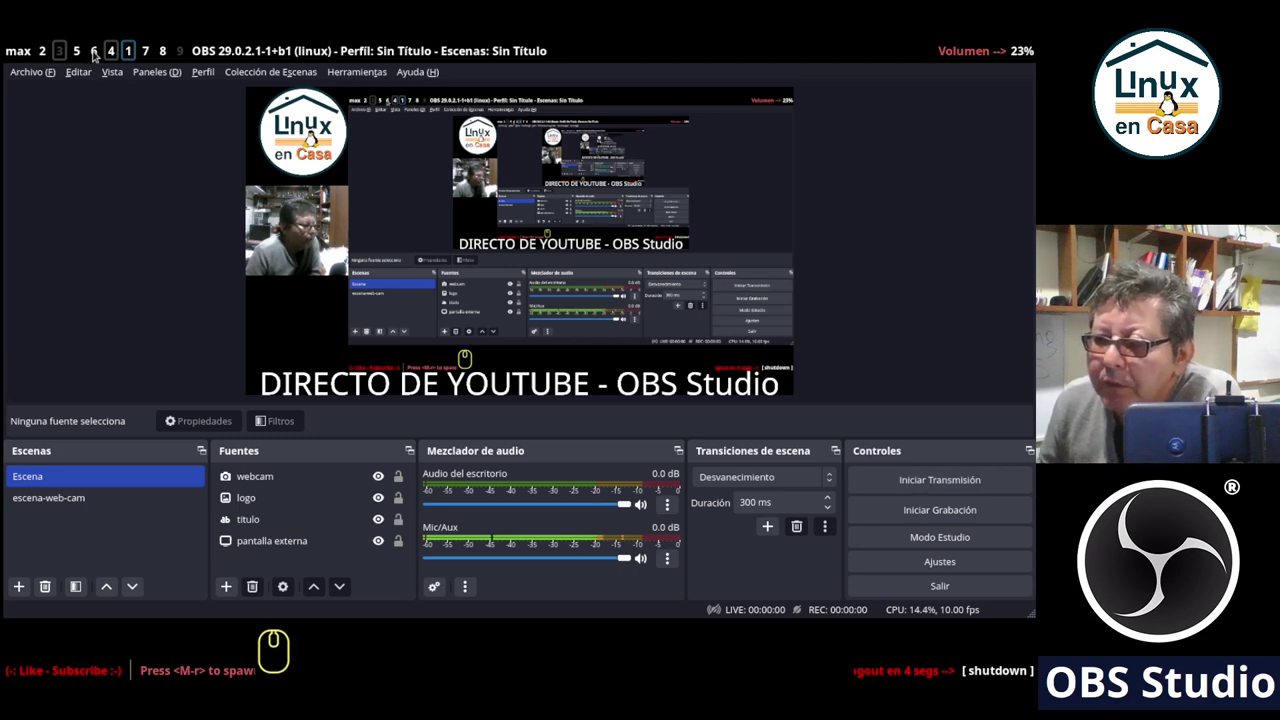
# Switch to the YouTube Studio workspace to see the live page still awaiting connection.
pyautogui.click(94, 51)
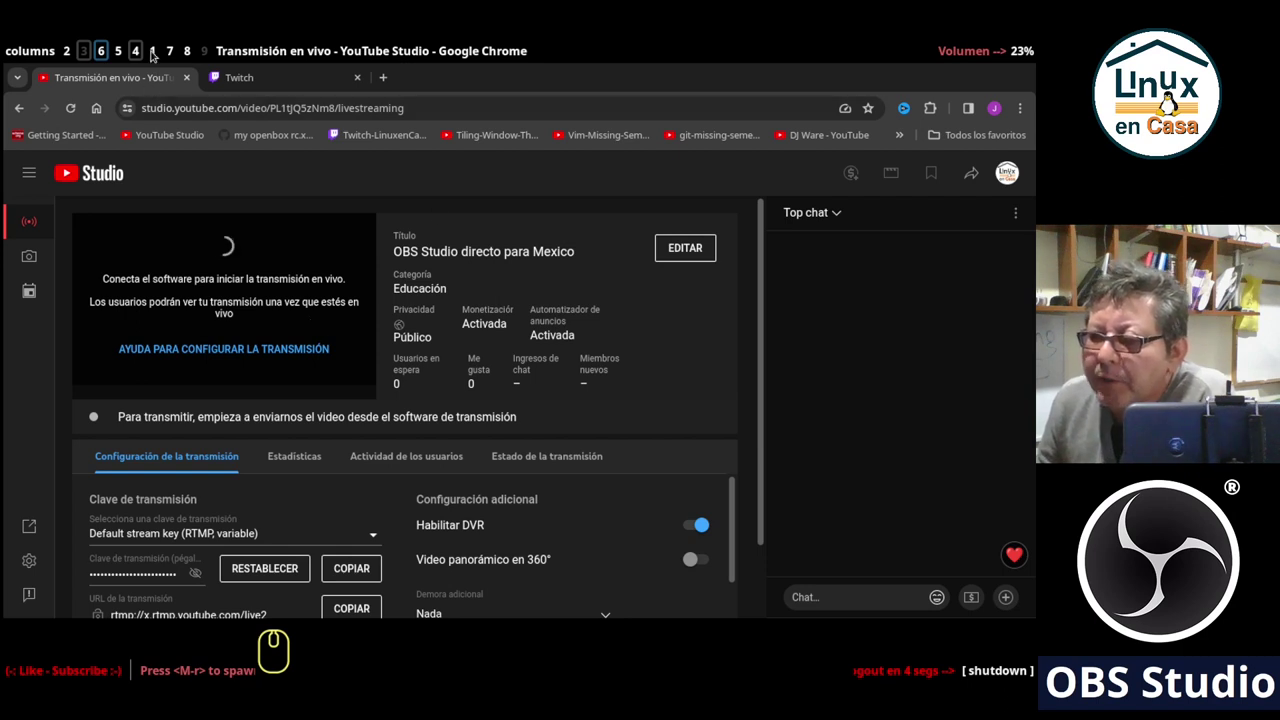
# Return to OBS Studio and start the live broadcast with Iniciar Transmisión.
pyautogui.click(156, 54)
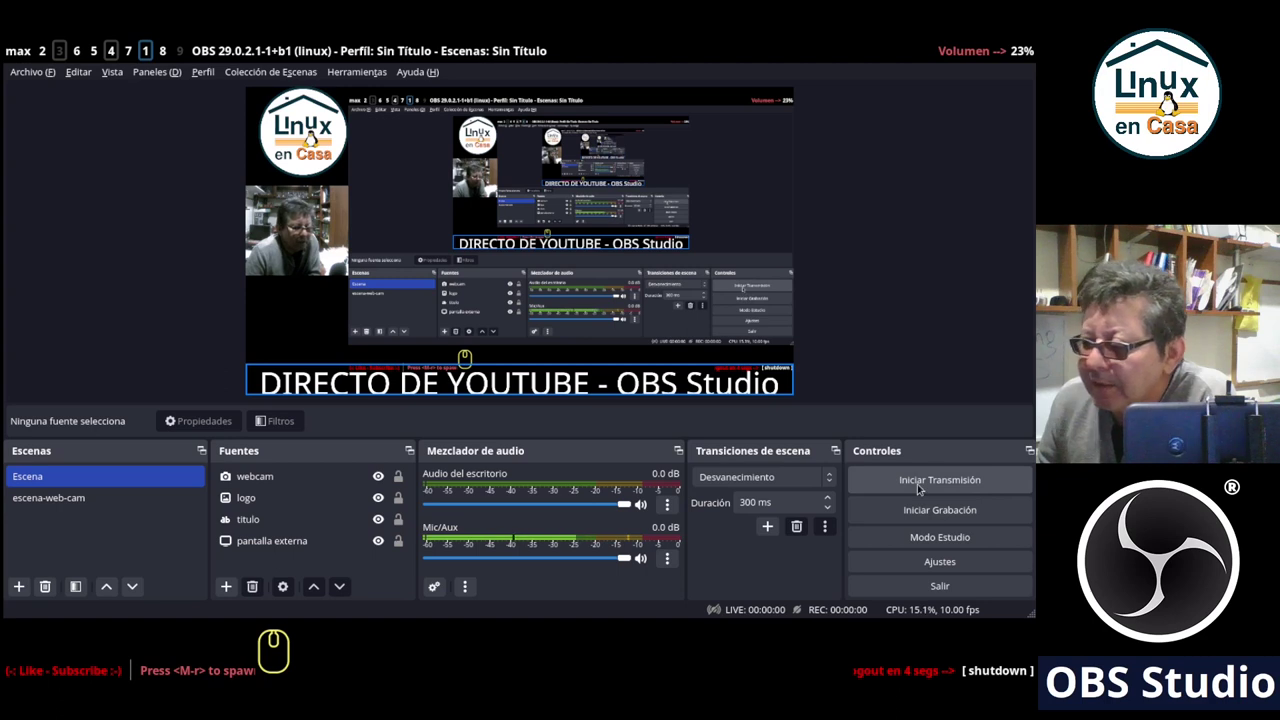
pyautogui.click(915, 481)
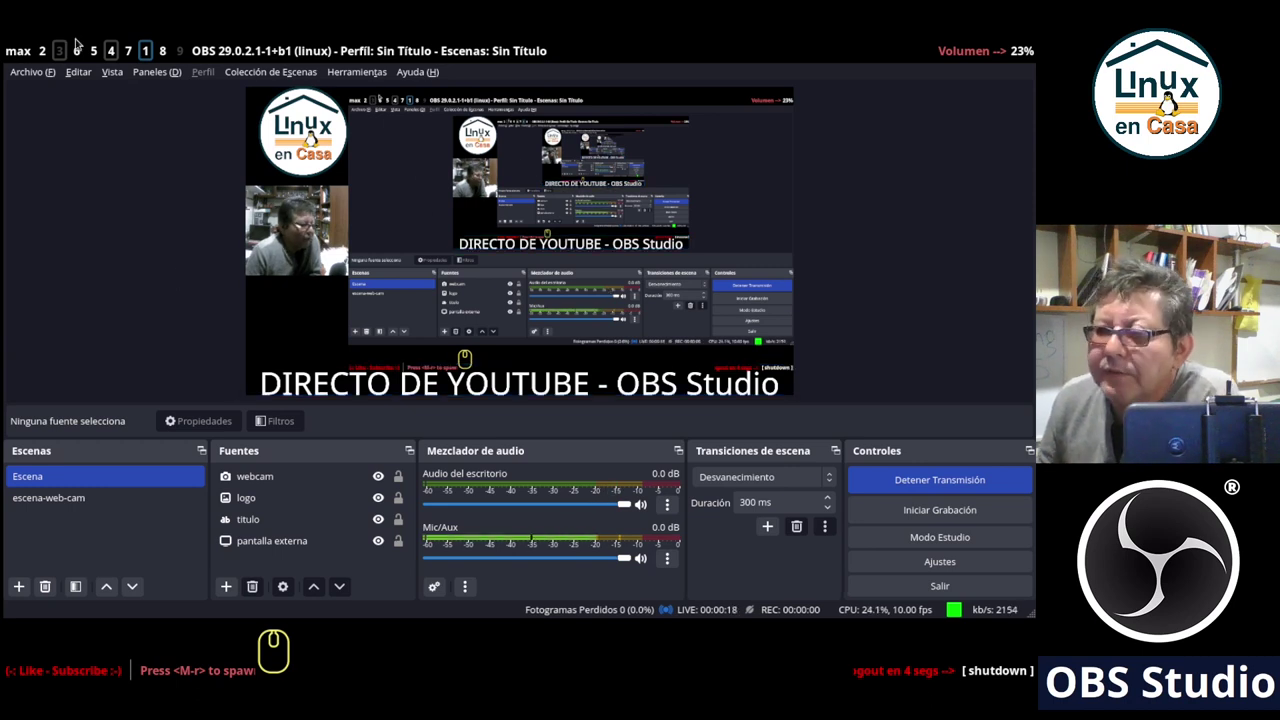
# Check the live stream in YouTube Studio and post 'probando de nuevo' in the live chat.
pyautogui.click(72, 46)
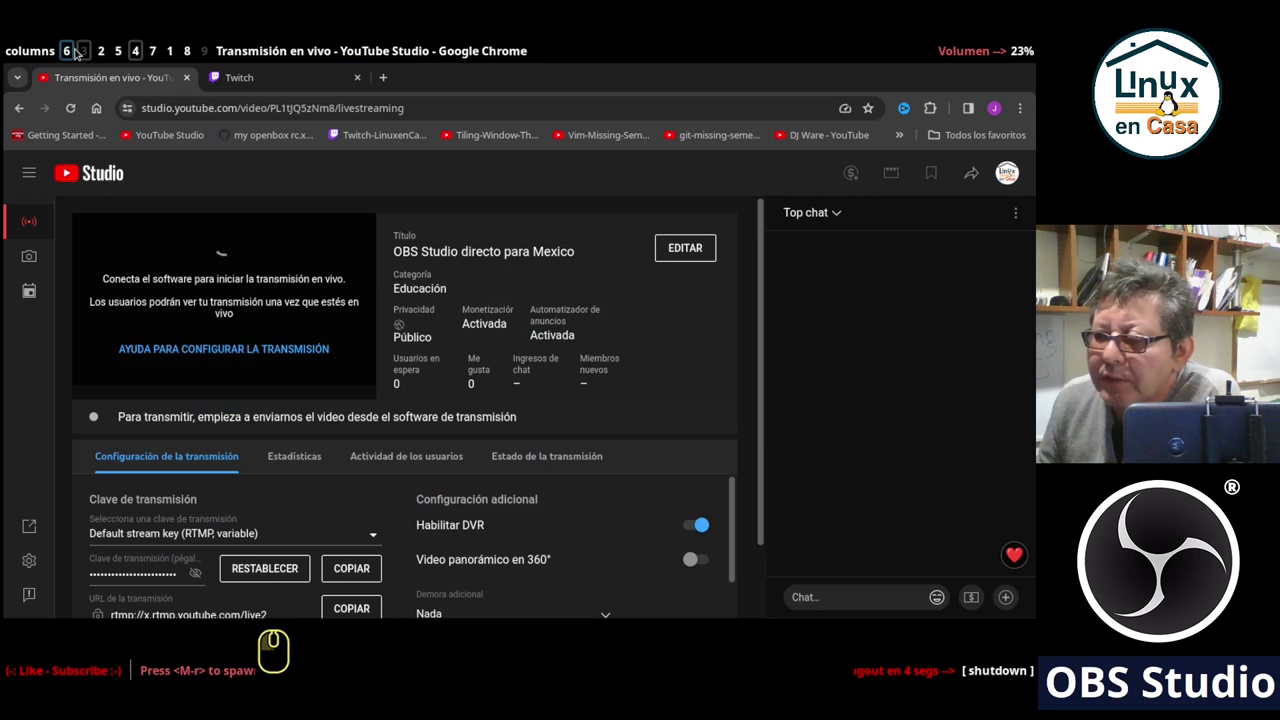
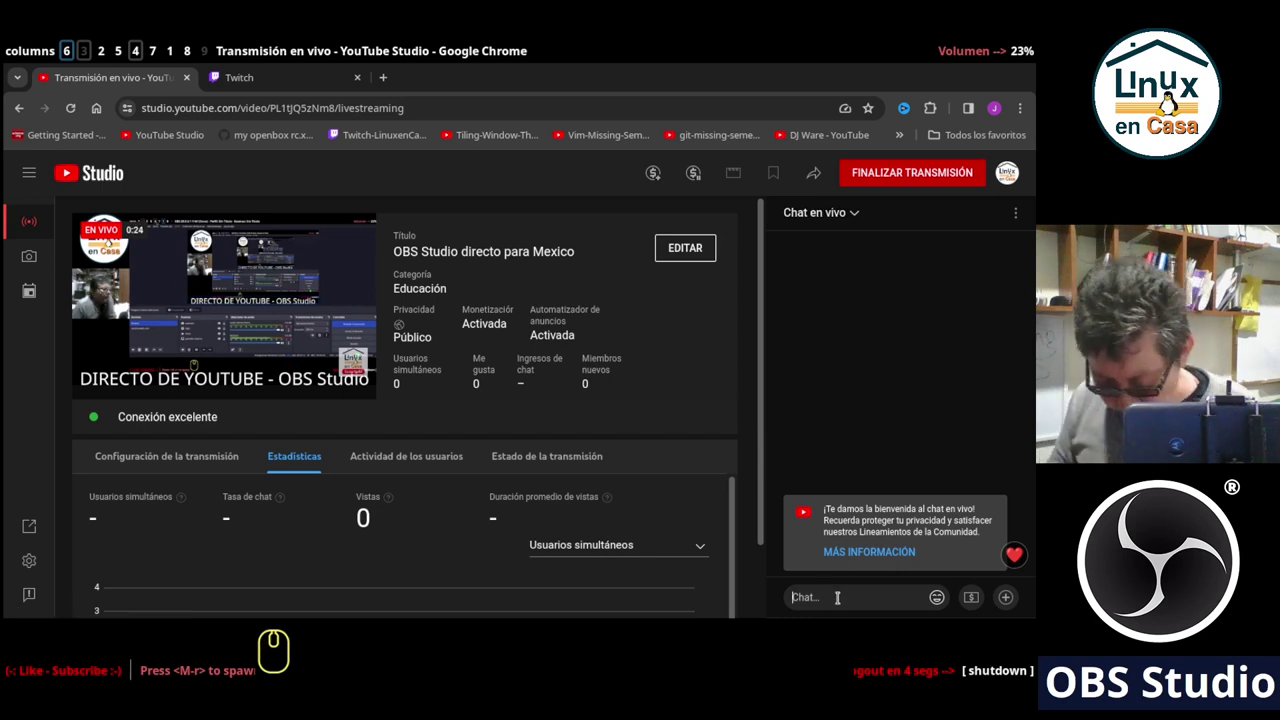
pyautogui.write('pro')
pyautogui.write('bando de nuevo')
pyautogui.press('Return')
pyautogui.press('Return')
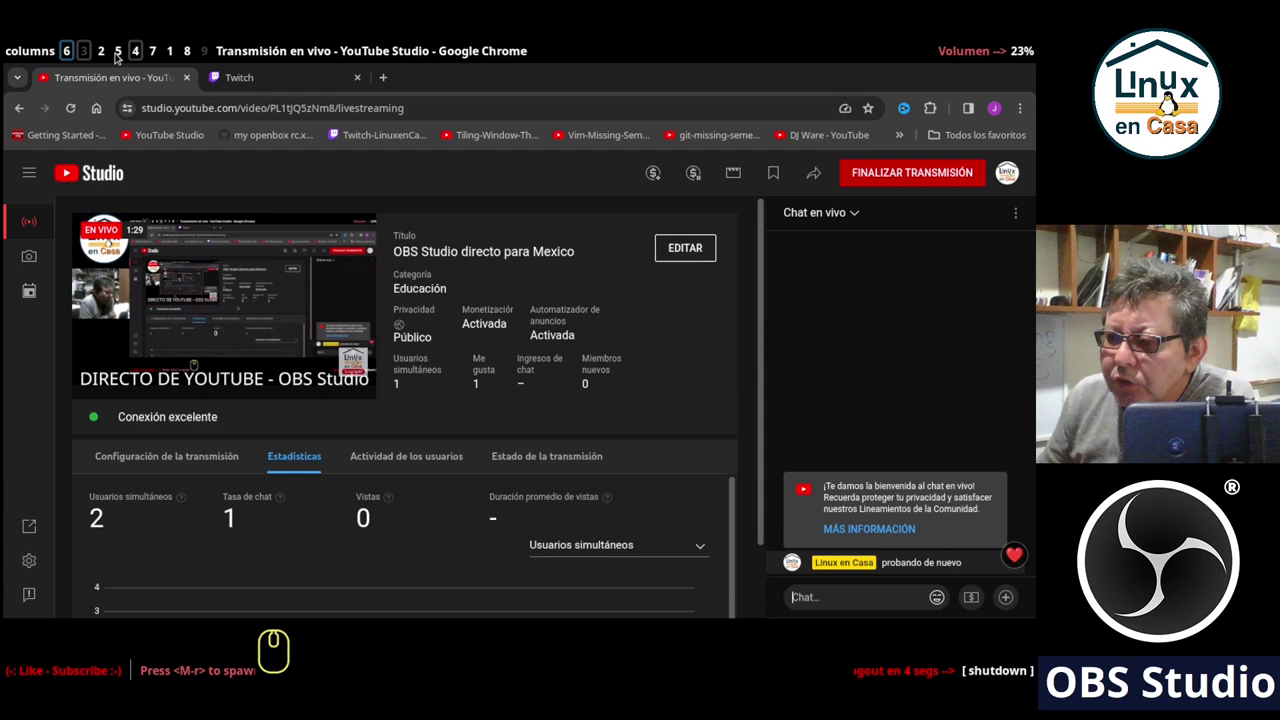
# Back in OBS Studio, switch the live program to the escena-web-cam scene.
pyautogui.click(173, 55)
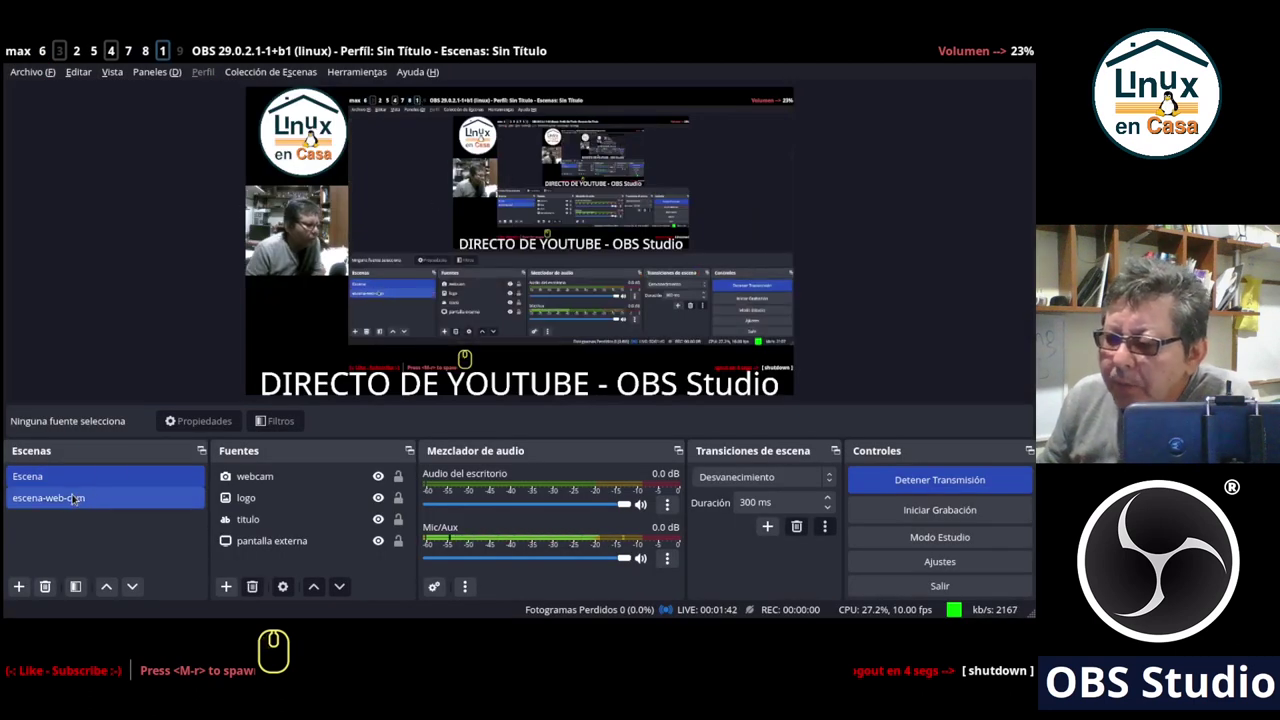
pyautogui.moveTo(59, 503); pyautogui.dragTo(268, 372)
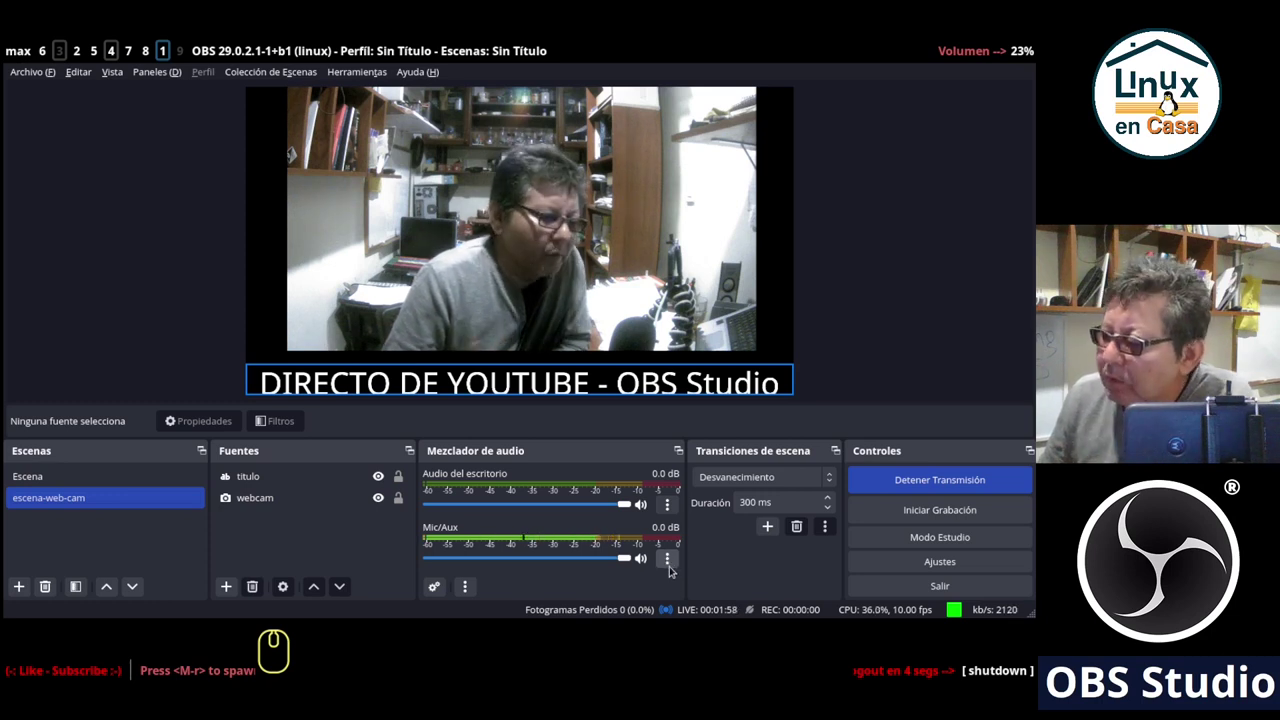
# Set Mic/Aux to 4 dB volume and 120 ms sync offset in advanced audio properties.
pyautogui.rightClick(669, 565)
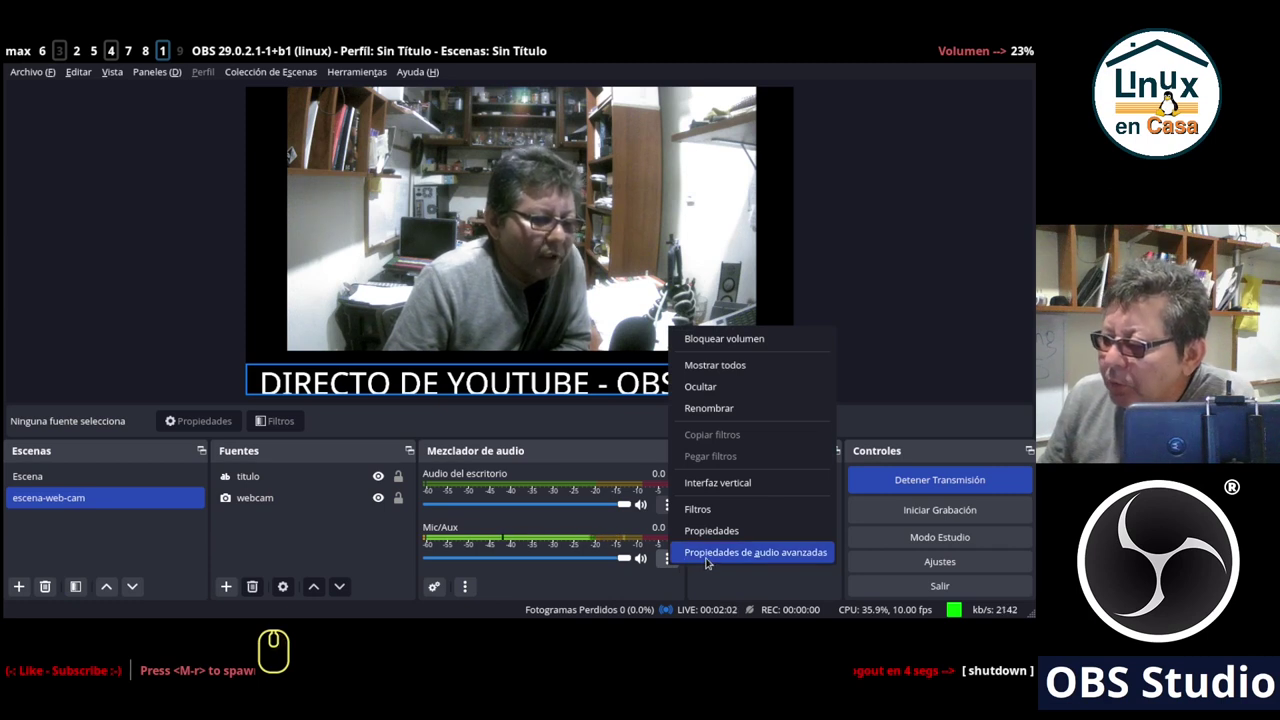
pyautogui.click(709, 561)
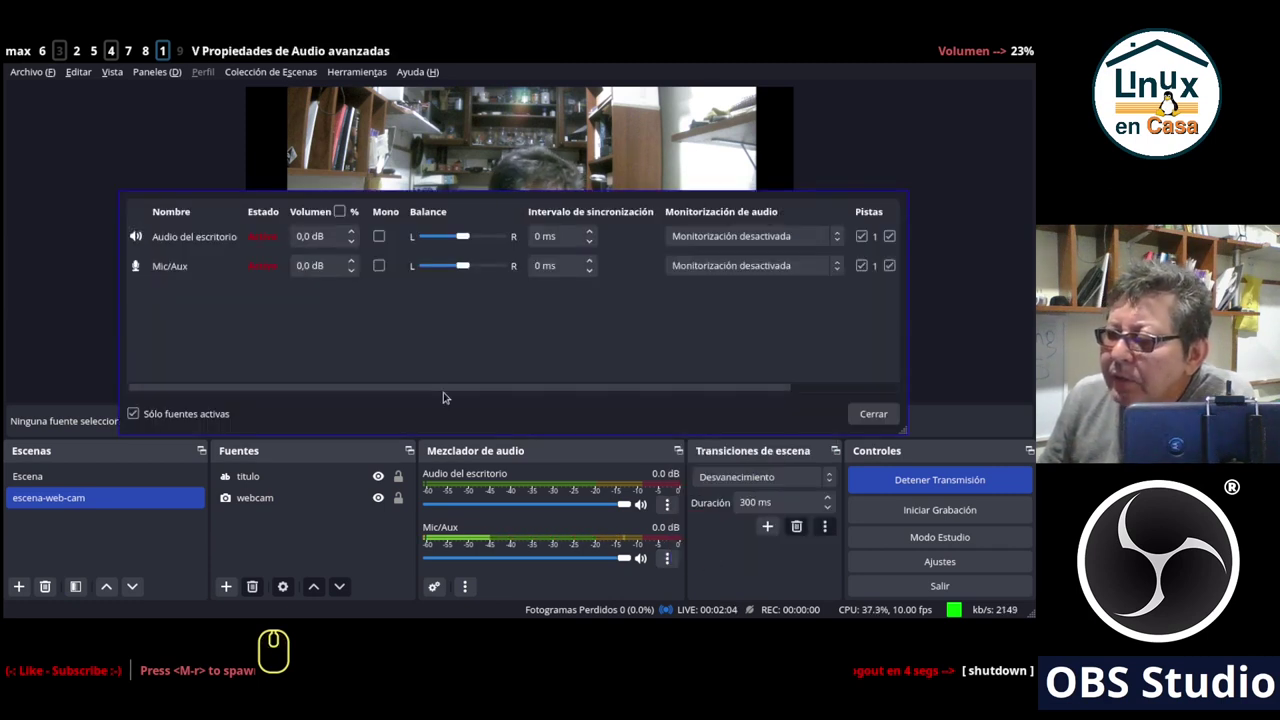
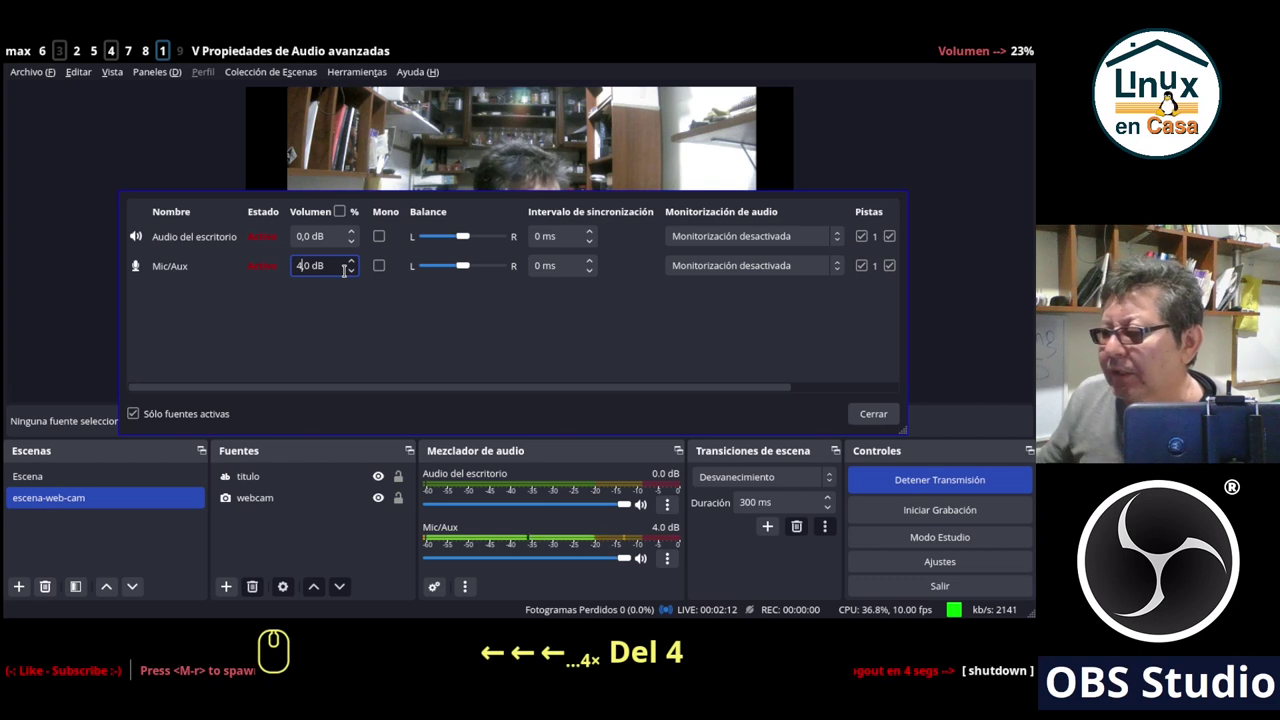
pyautogui.click(871, 423)
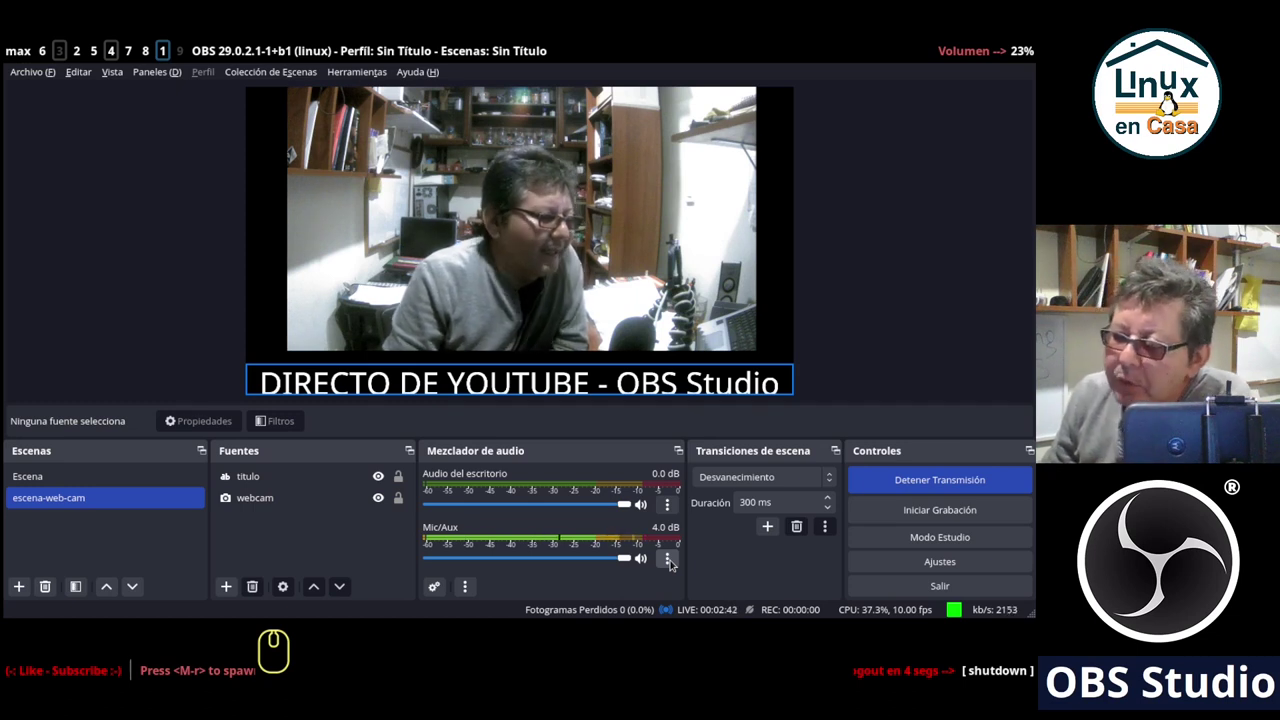
pyautogui.rightClick(667, 557)
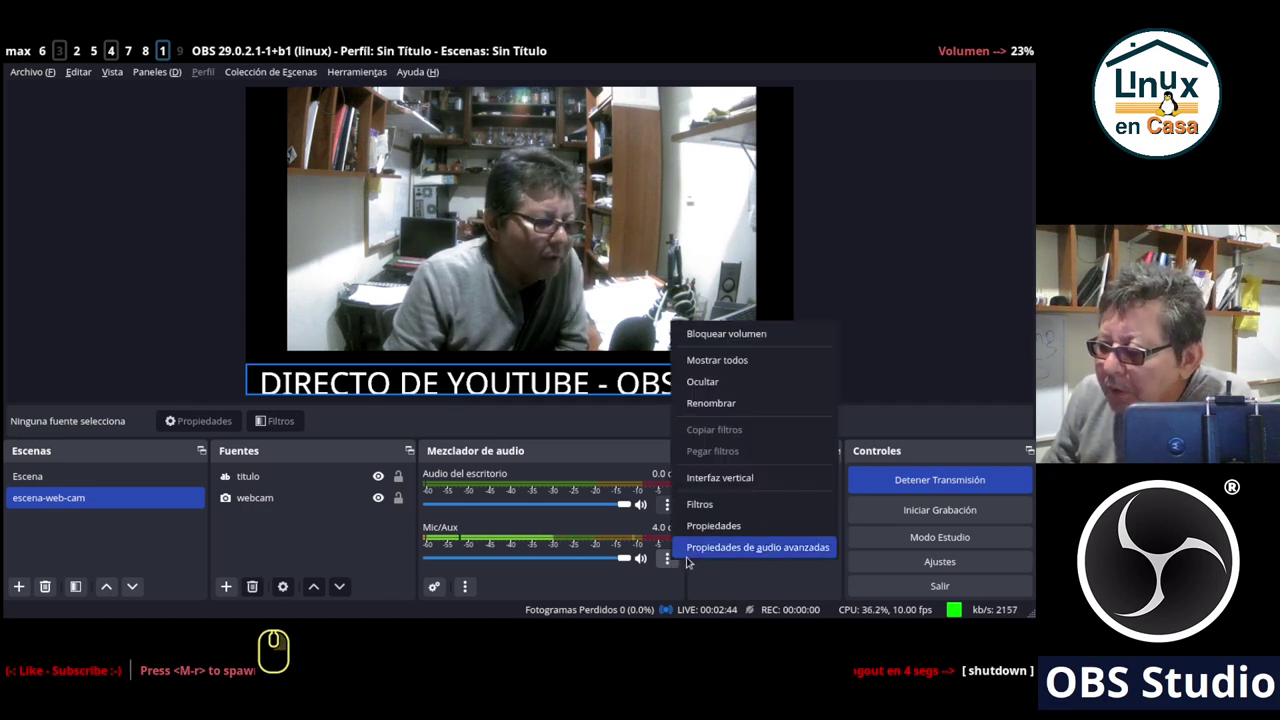
pyautogui.click(691, 548)
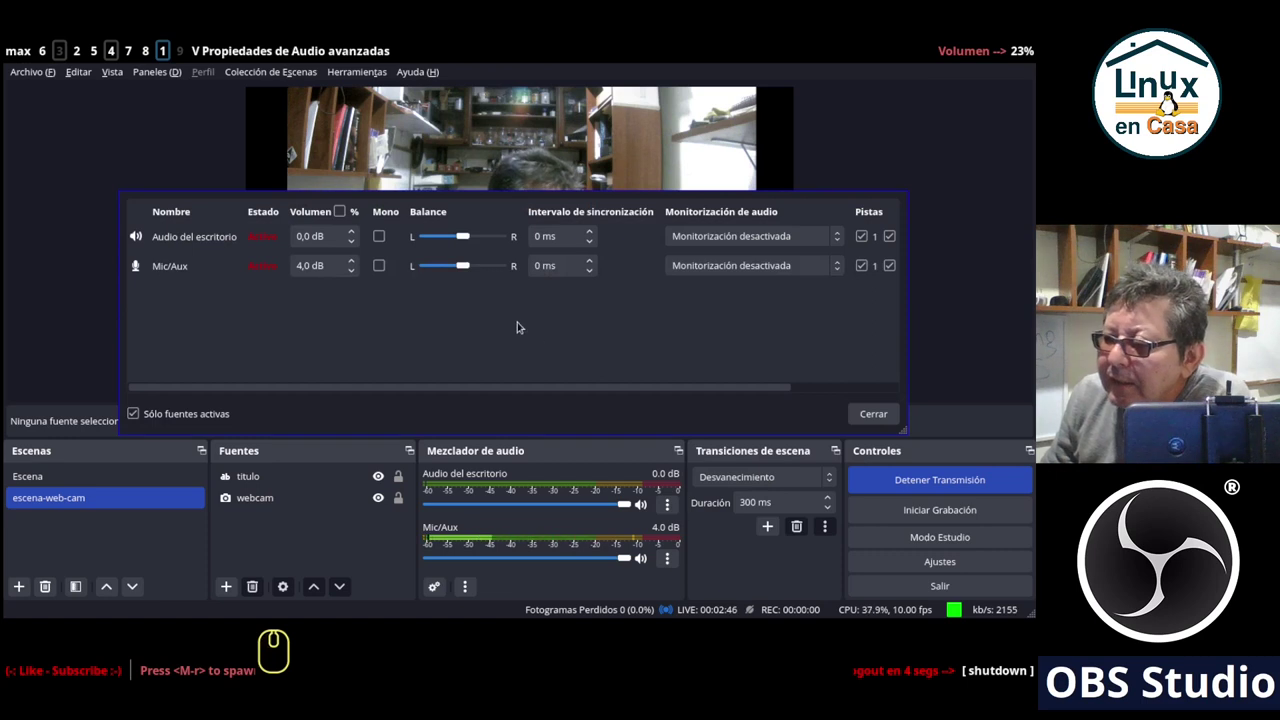
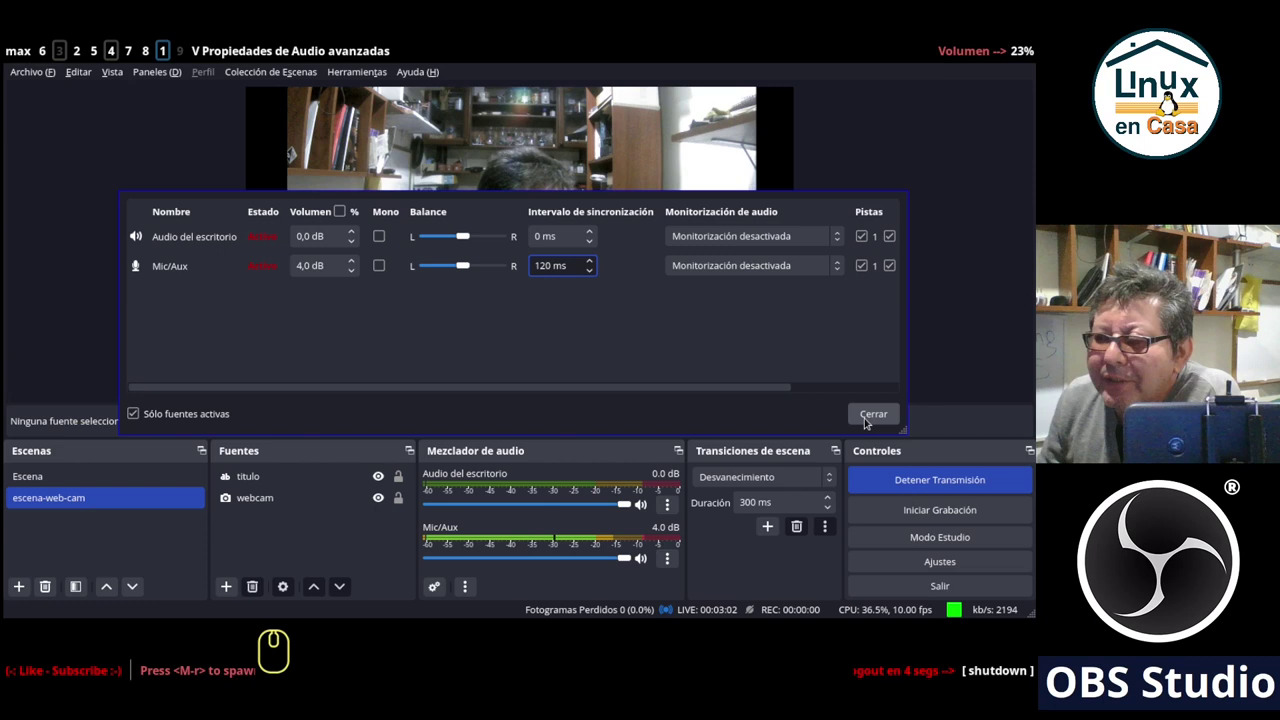
pyautogui.click(866, 418)
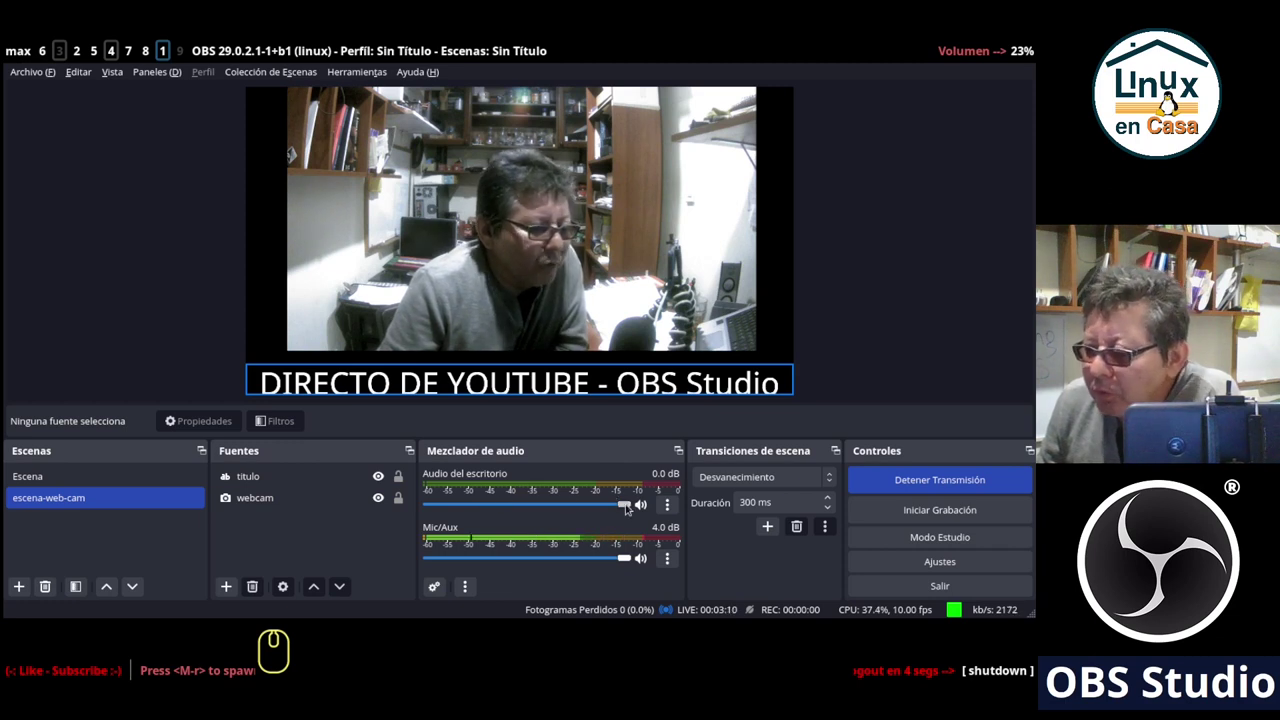
# Drag the desktop audio mixer slider down to -18.3 dB.
pyautogui.moveTo(624, 502); pyautogui.dragTo(529, 500)
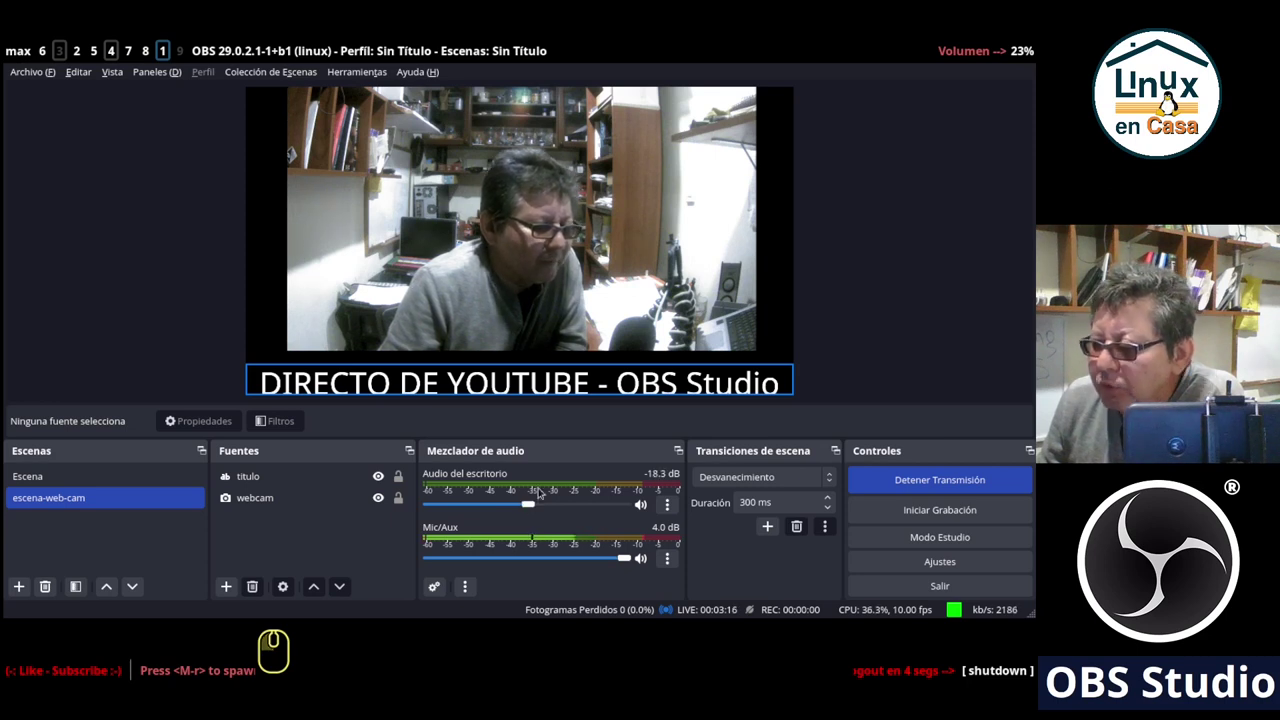
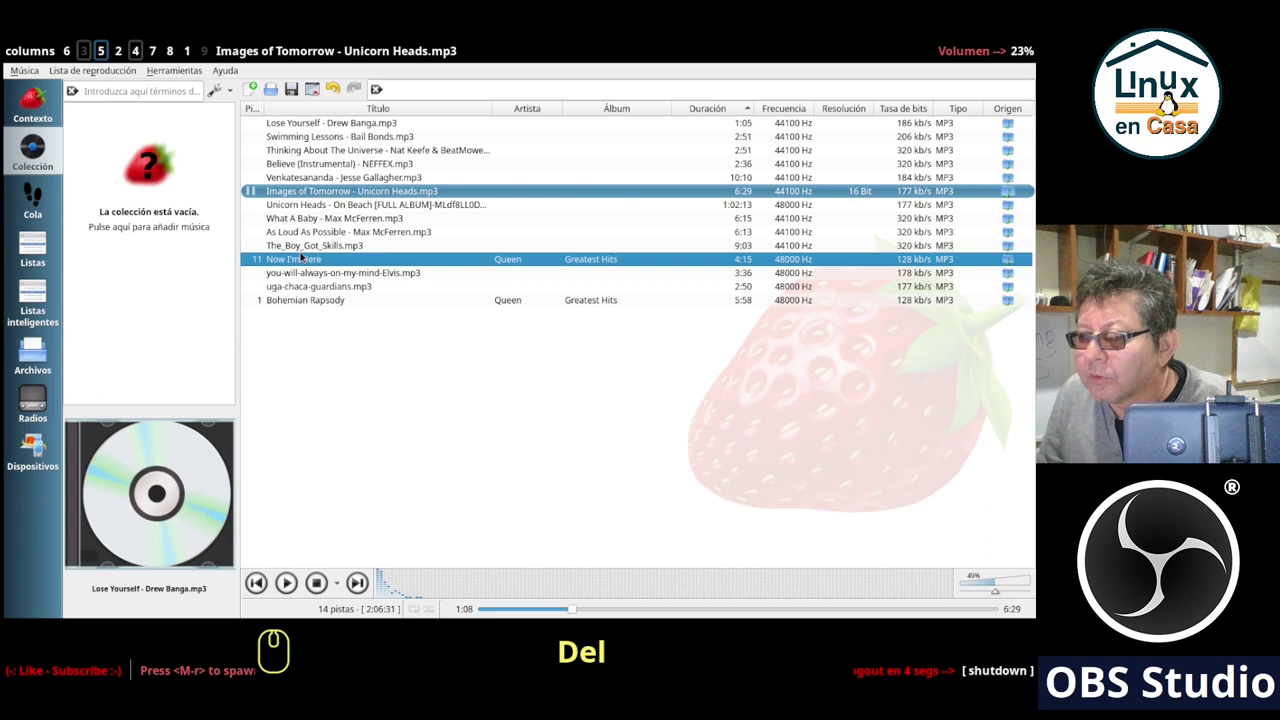
# Delete the trailing playlist tracks so the list ends at The_Boy_Got_Skills.mp3.
pyautogui.press('Delete')
pyautogui.press('Delete')
pyautogui.press('Delete')
pyautogui.press('Delete')
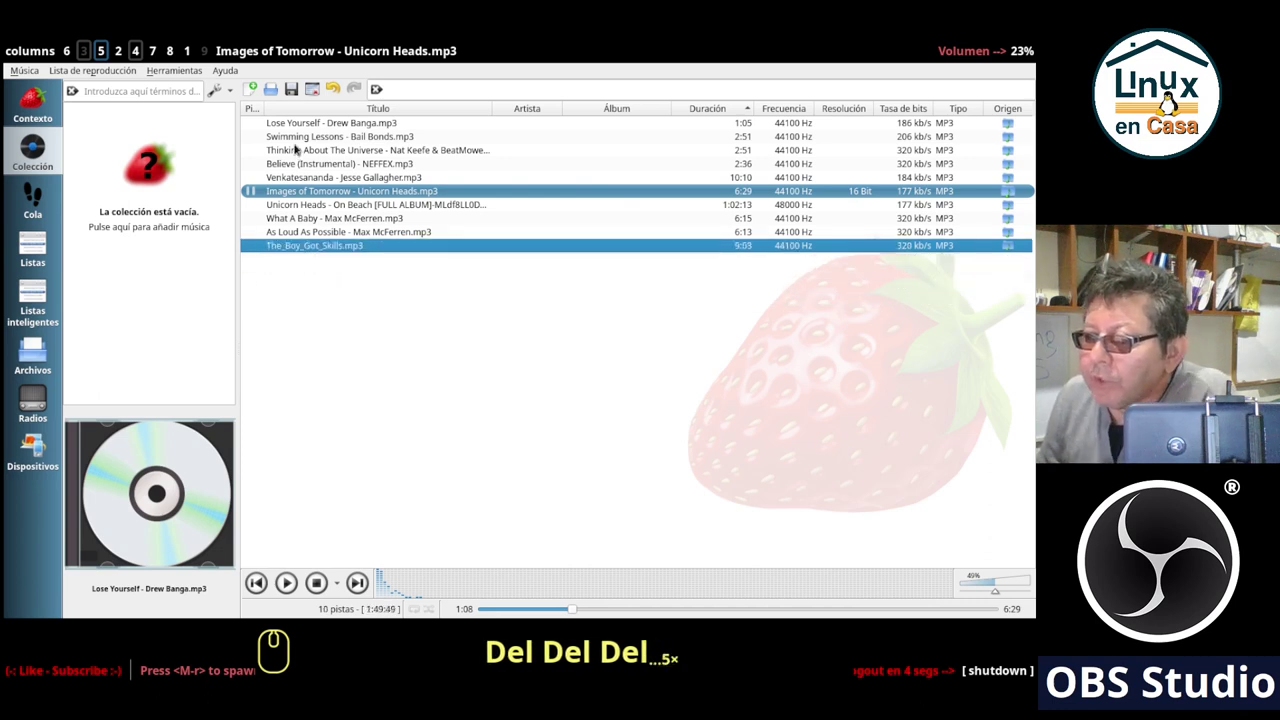
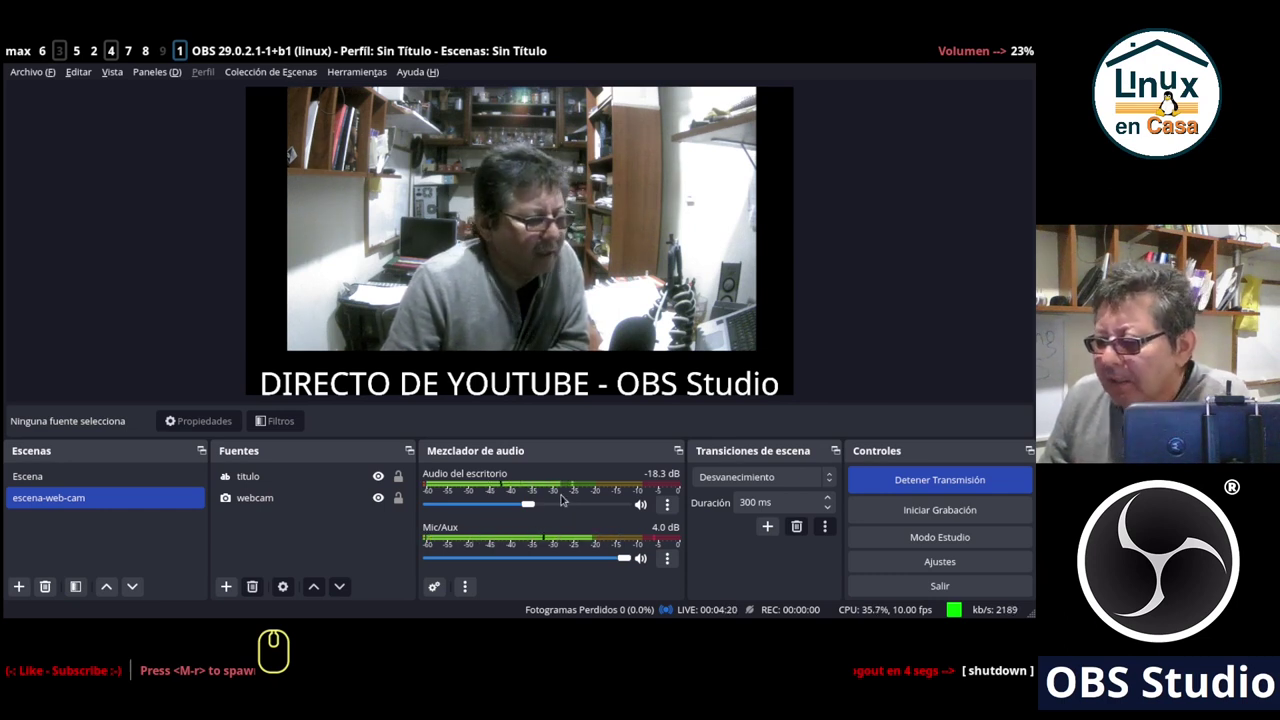
# Toggle Escena and escena-web-cam, enable Modo Estudio and load Escena into preview.
pyautogui.click(46, 481)
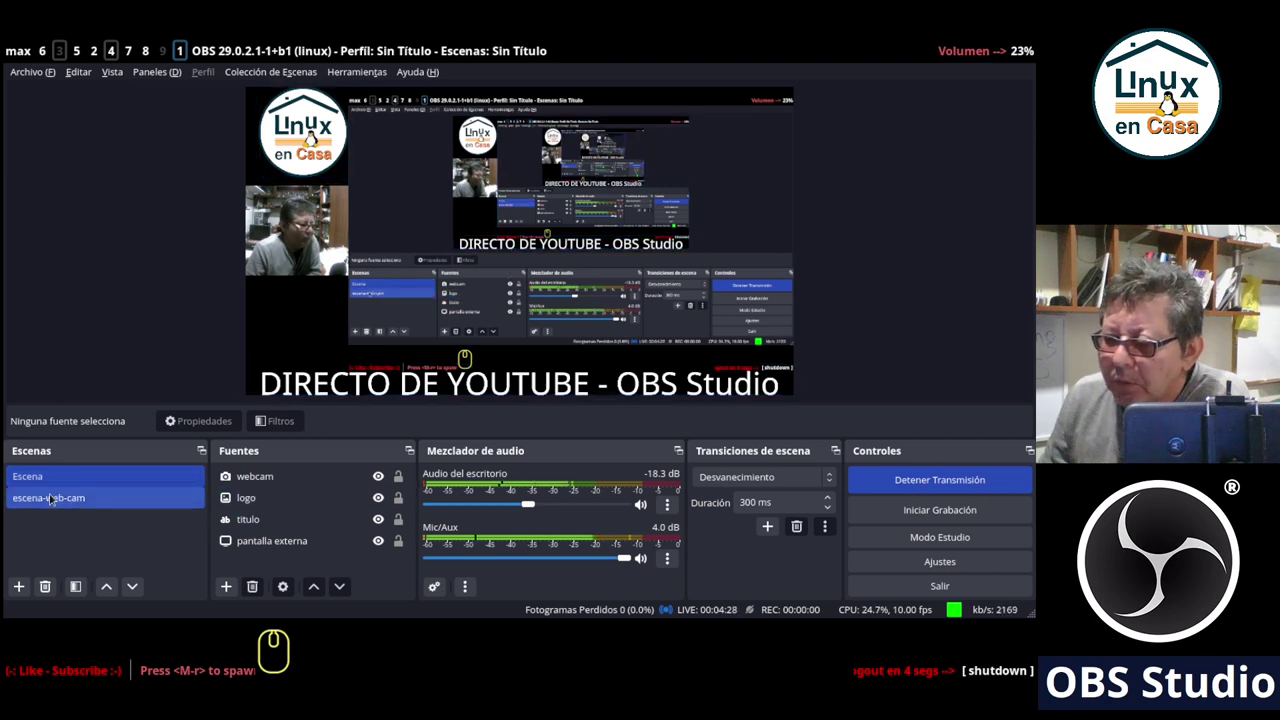
pyautogui.click(45, 499)
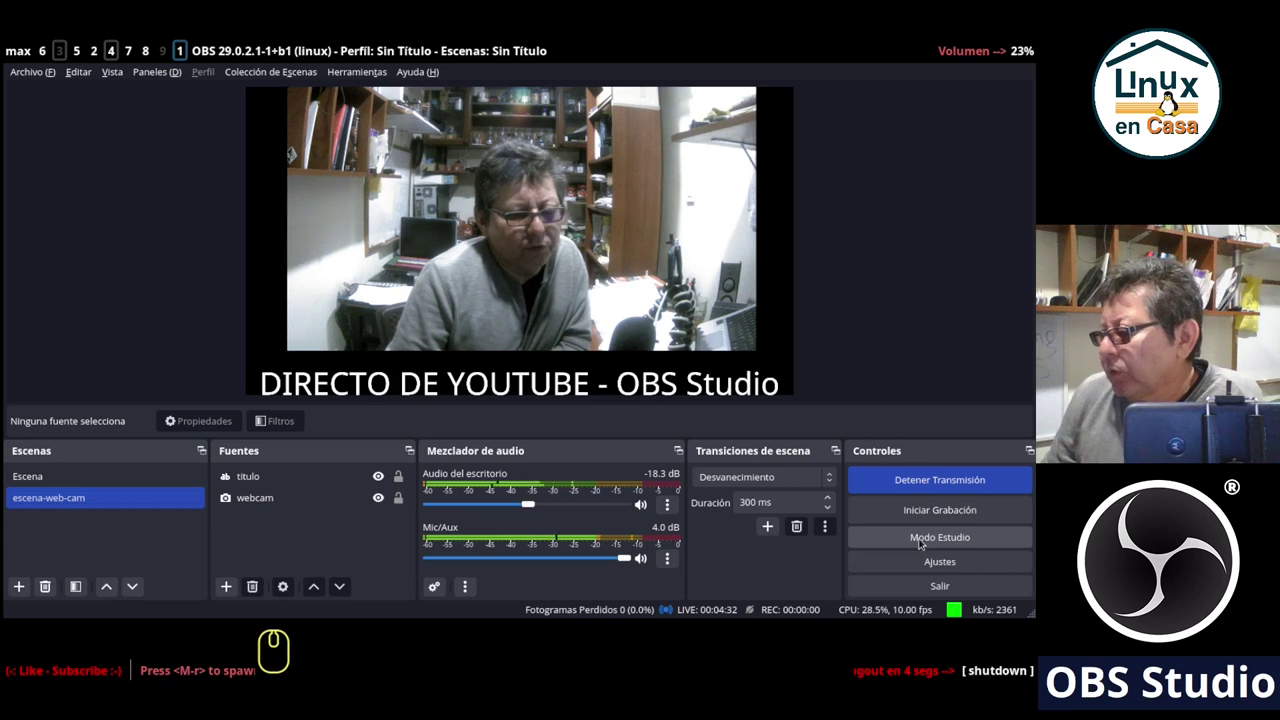
pyautogui.click(916, 535)
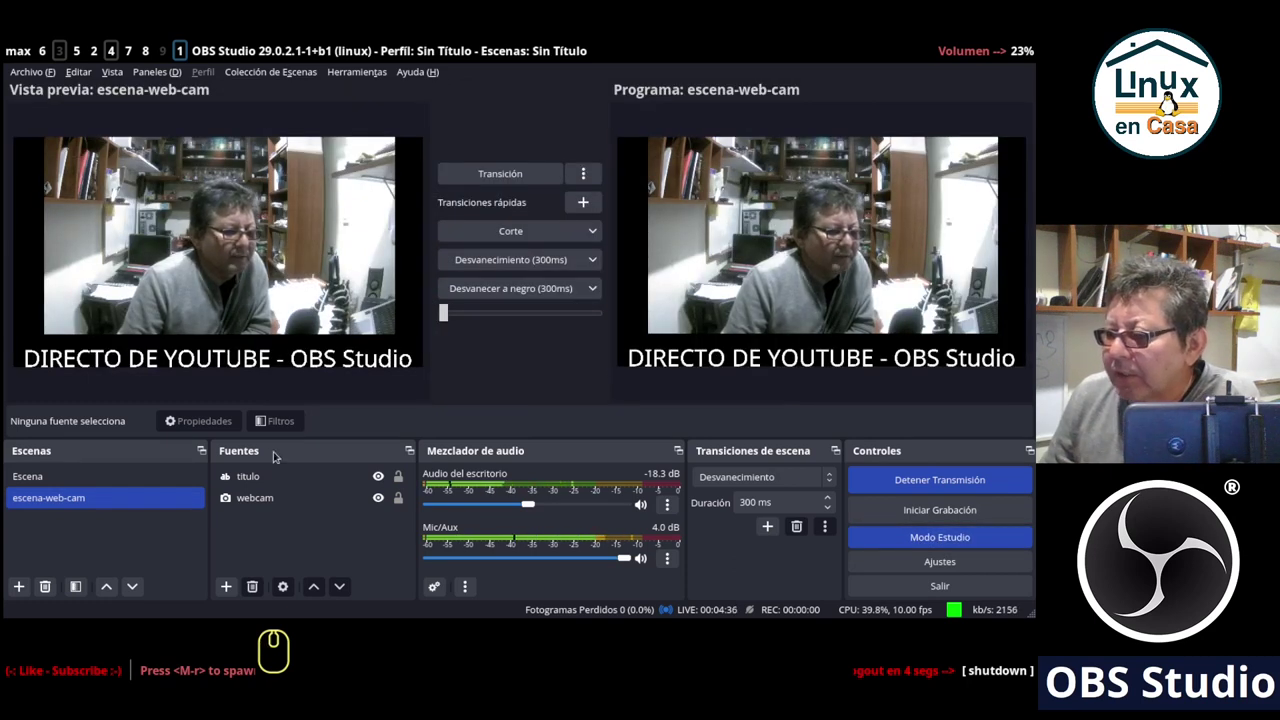
pyautogui.click(32, 481)
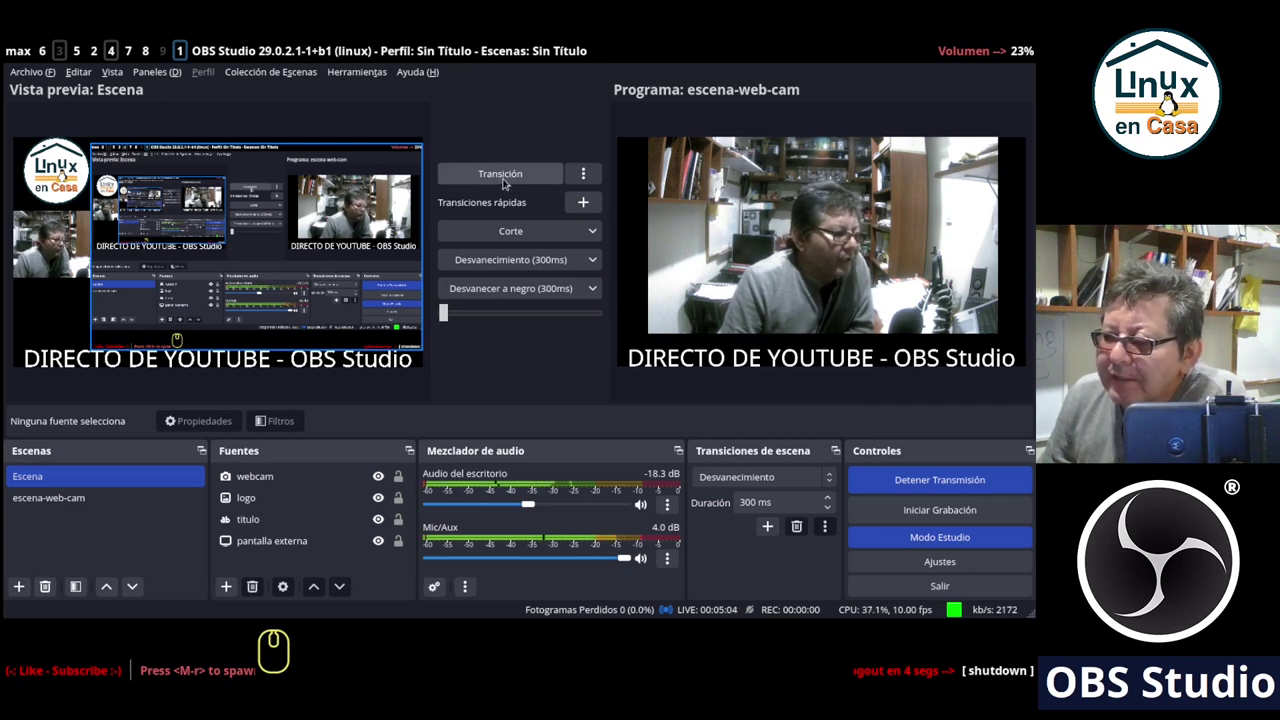
# Turn off Modo Estudio so only the live Escena view with its four sources remains.
pyautogui.click(500, 176)
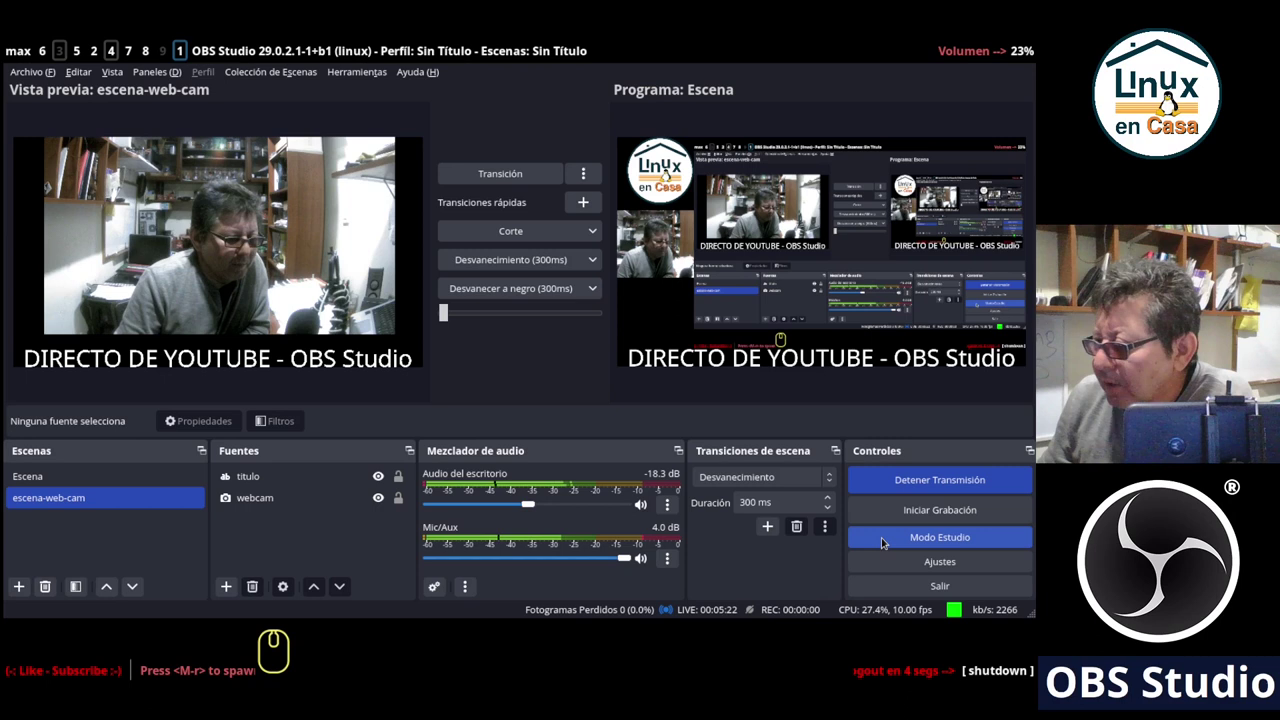
pyautogui.click(879, 535)
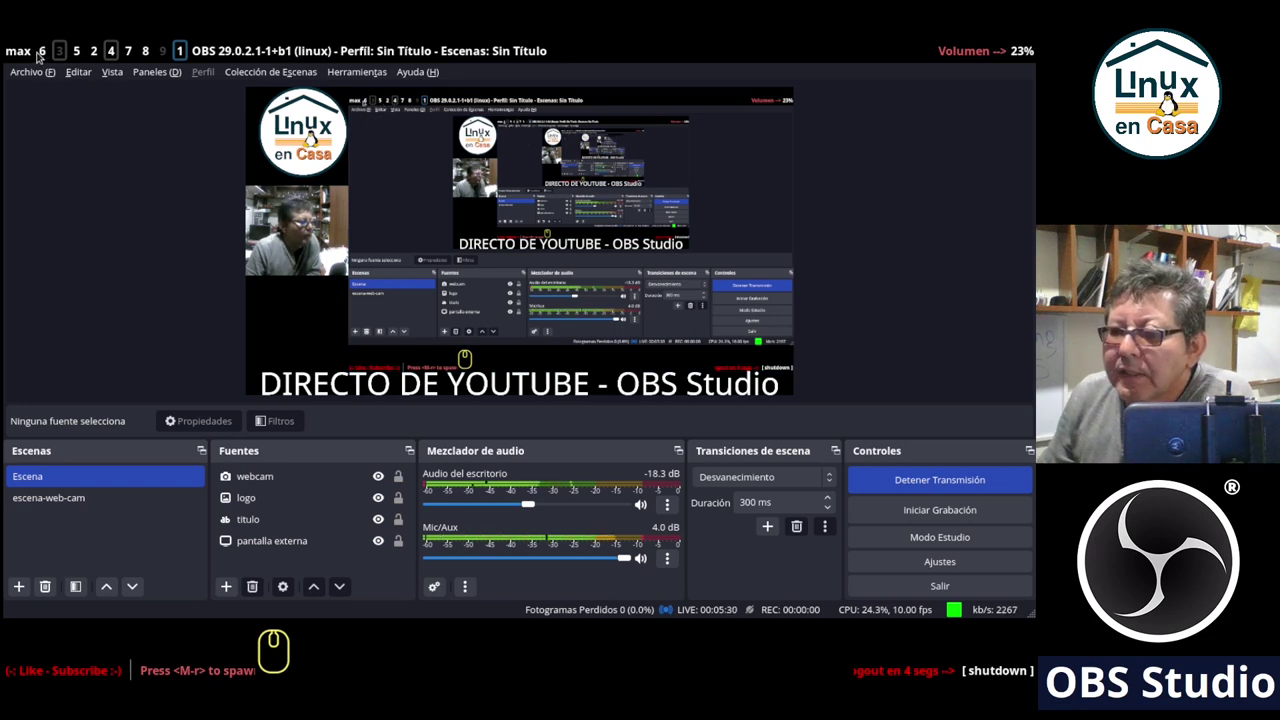
# Bring up the YouTube Studio live dashboard showing the webcam on air with 5 concurrent viewers.
pyautogui.click(44, 50)
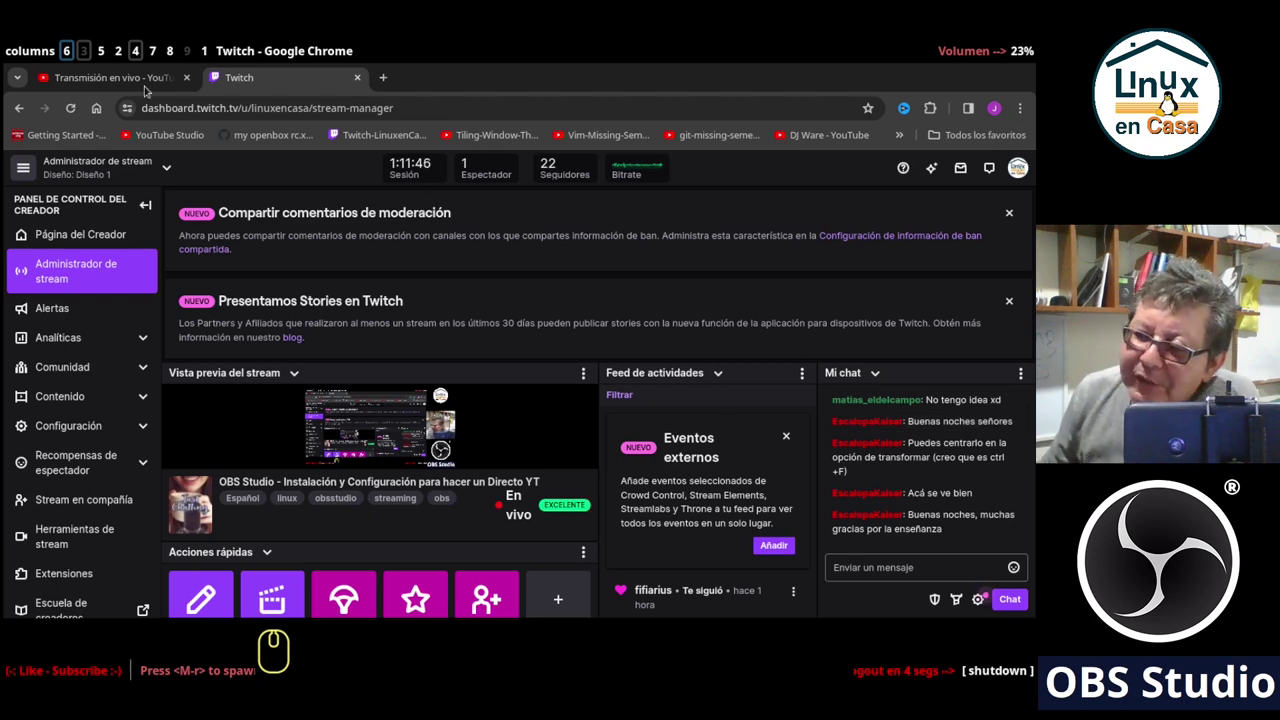
pyautogui.moveTo(129, 82); pyautogui.dragTo(492, 265)
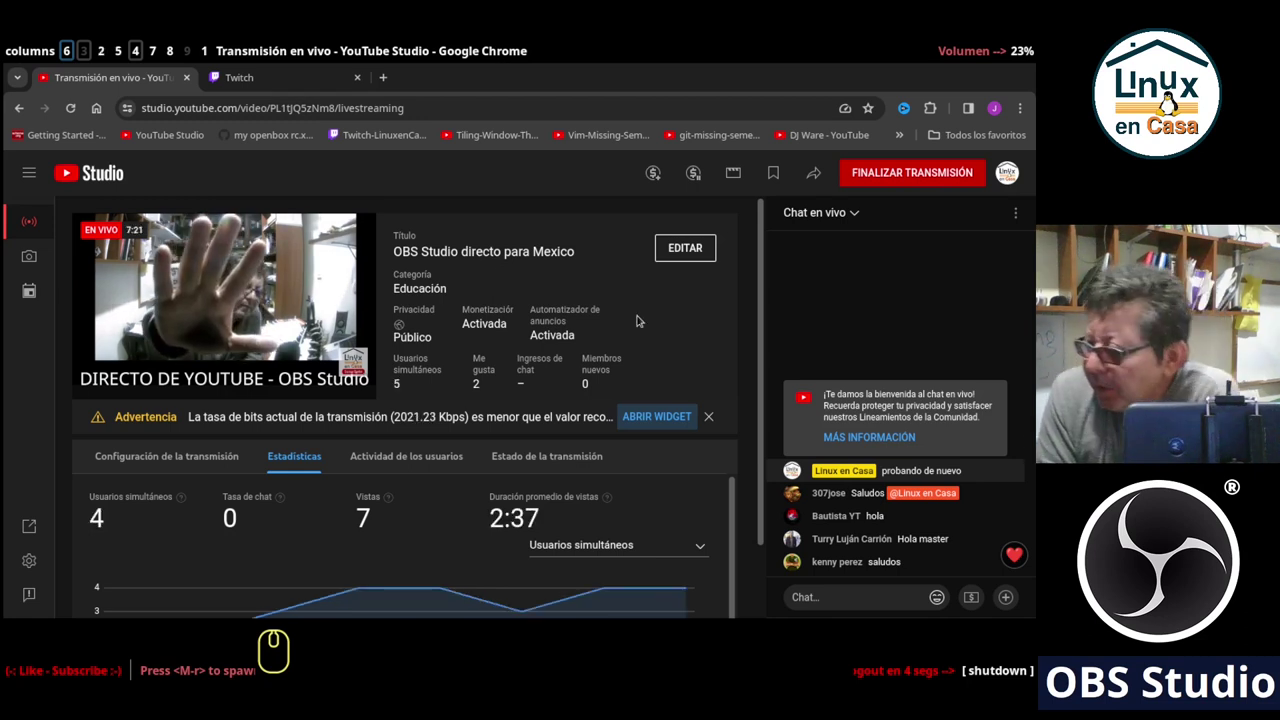
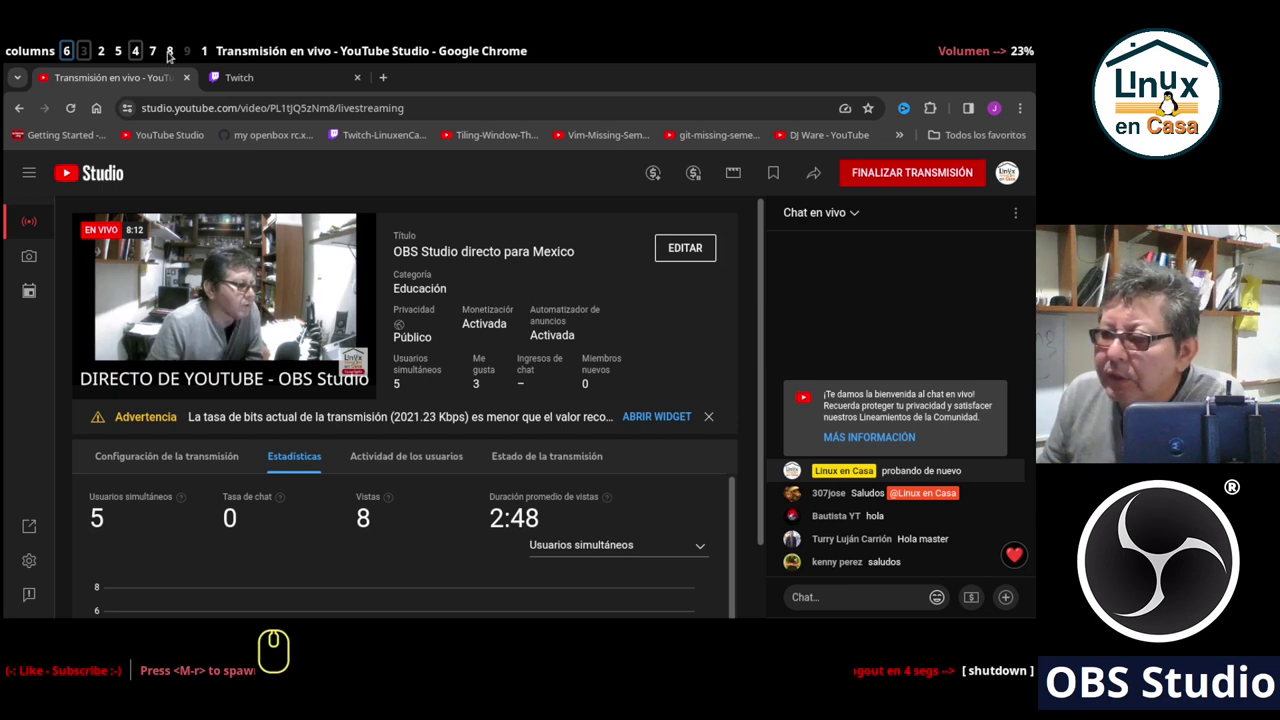
# Quit btop in Alacritty and relaunch it to get a fresh process list with btop, obs and chrome.
pyautogui.click(169, 52)
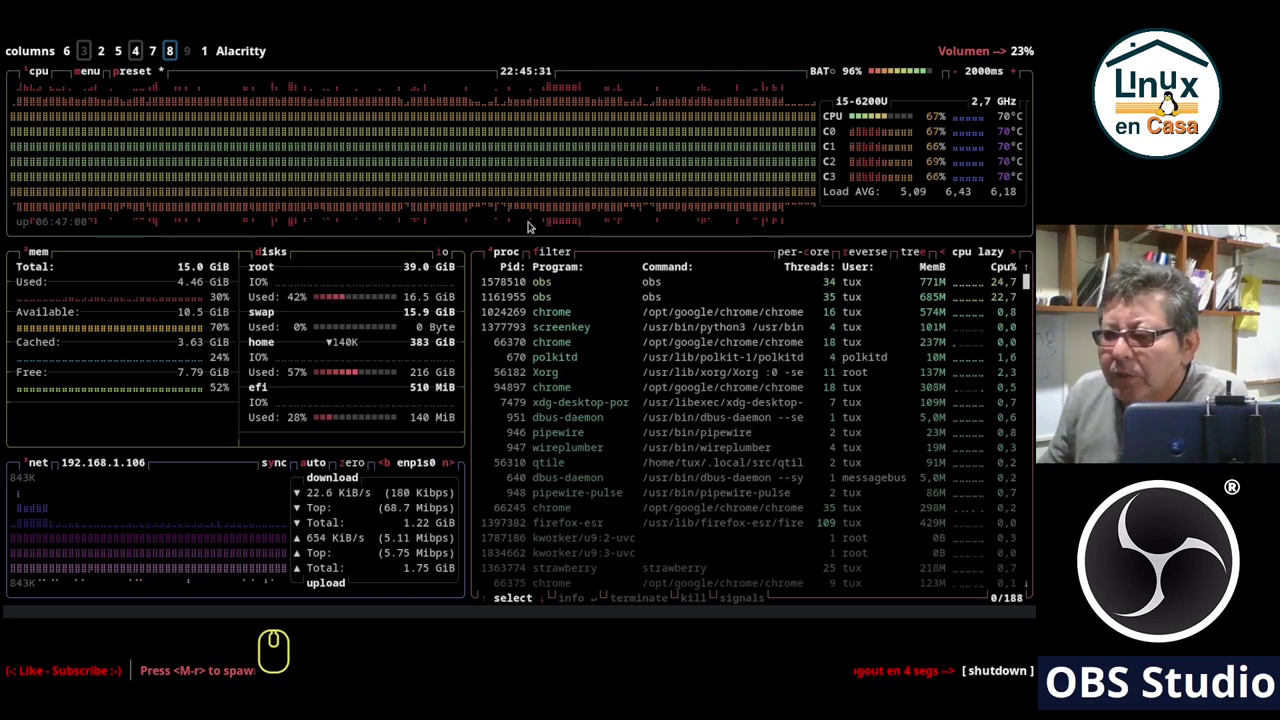
pyautogui.write('q')
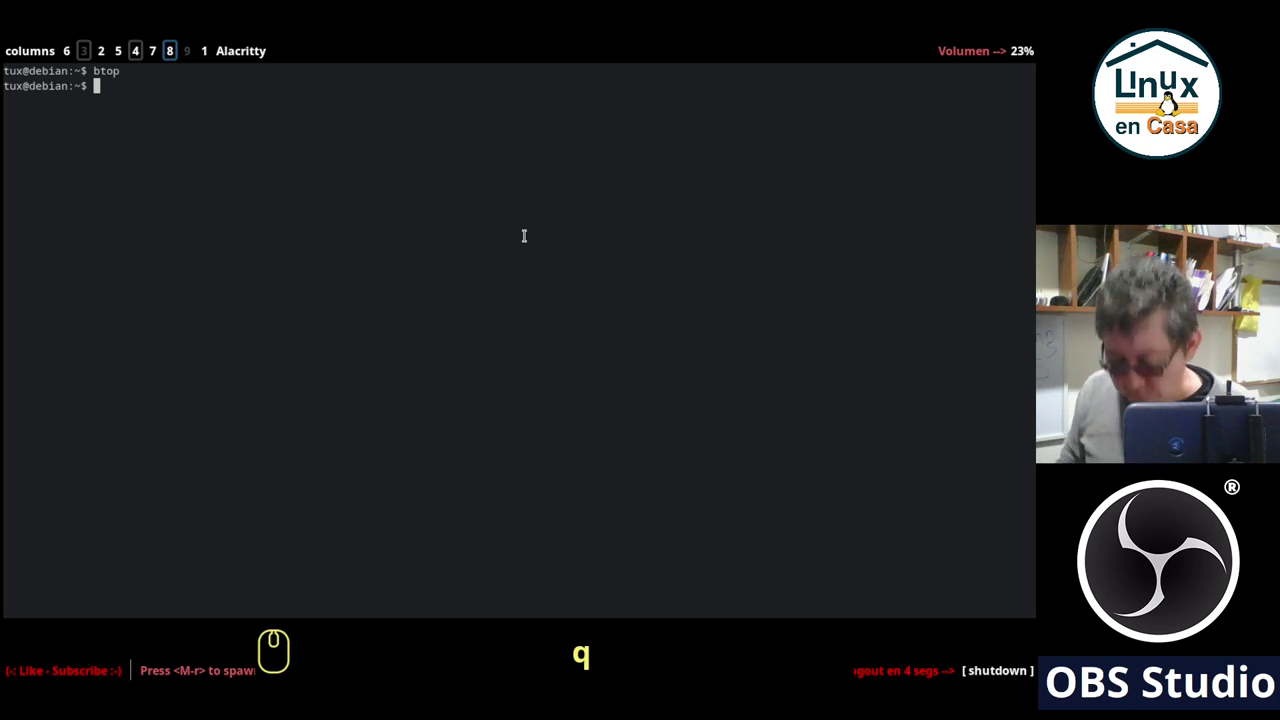
pyautogui.write('btop')
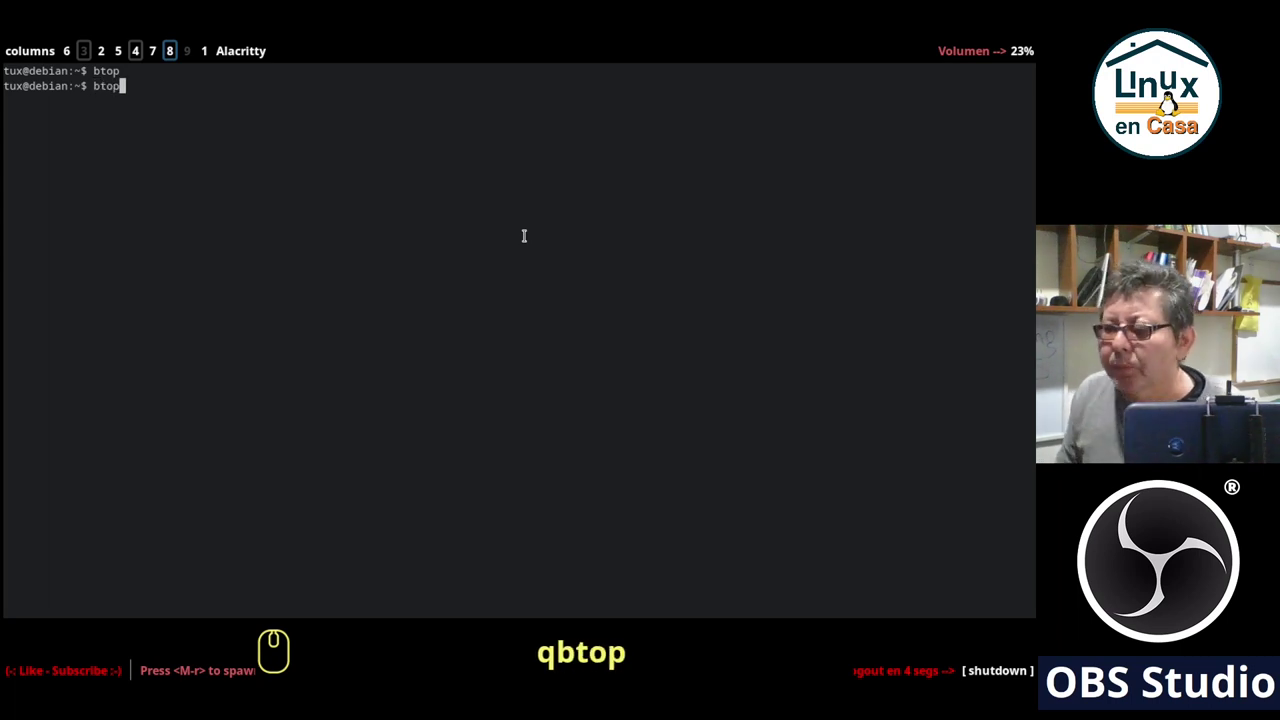
pyautogui.press('Return')
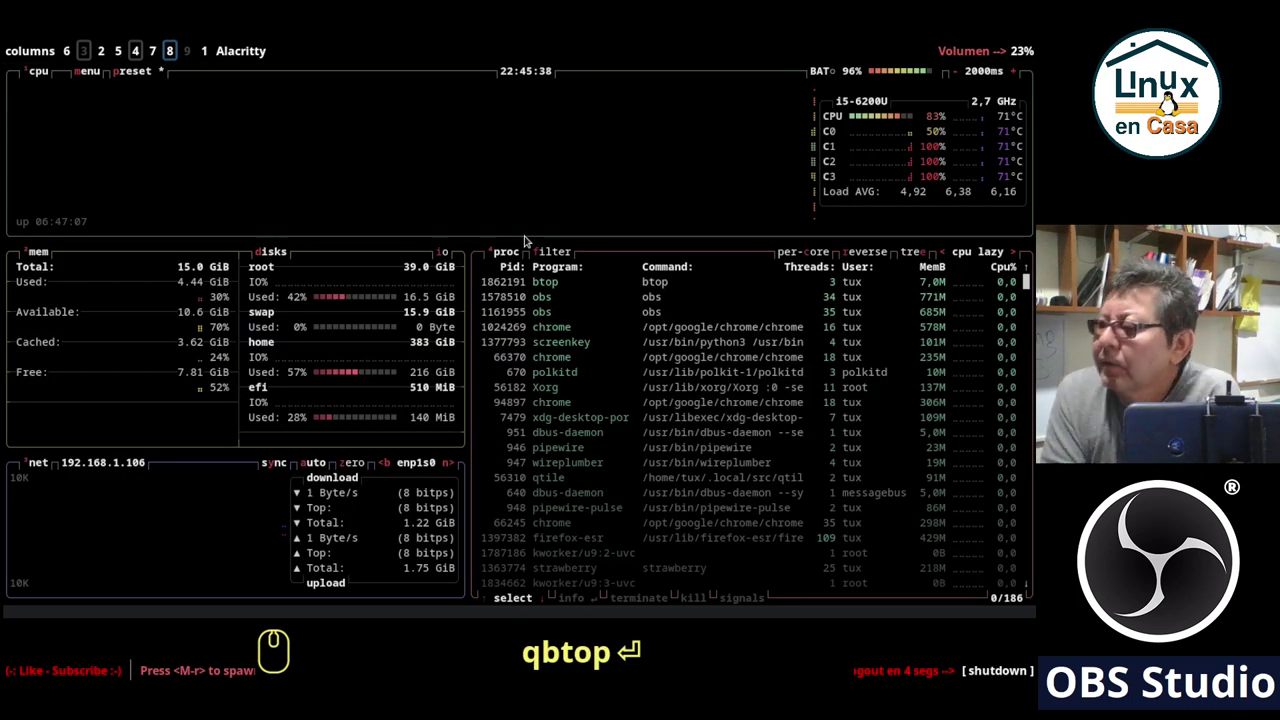
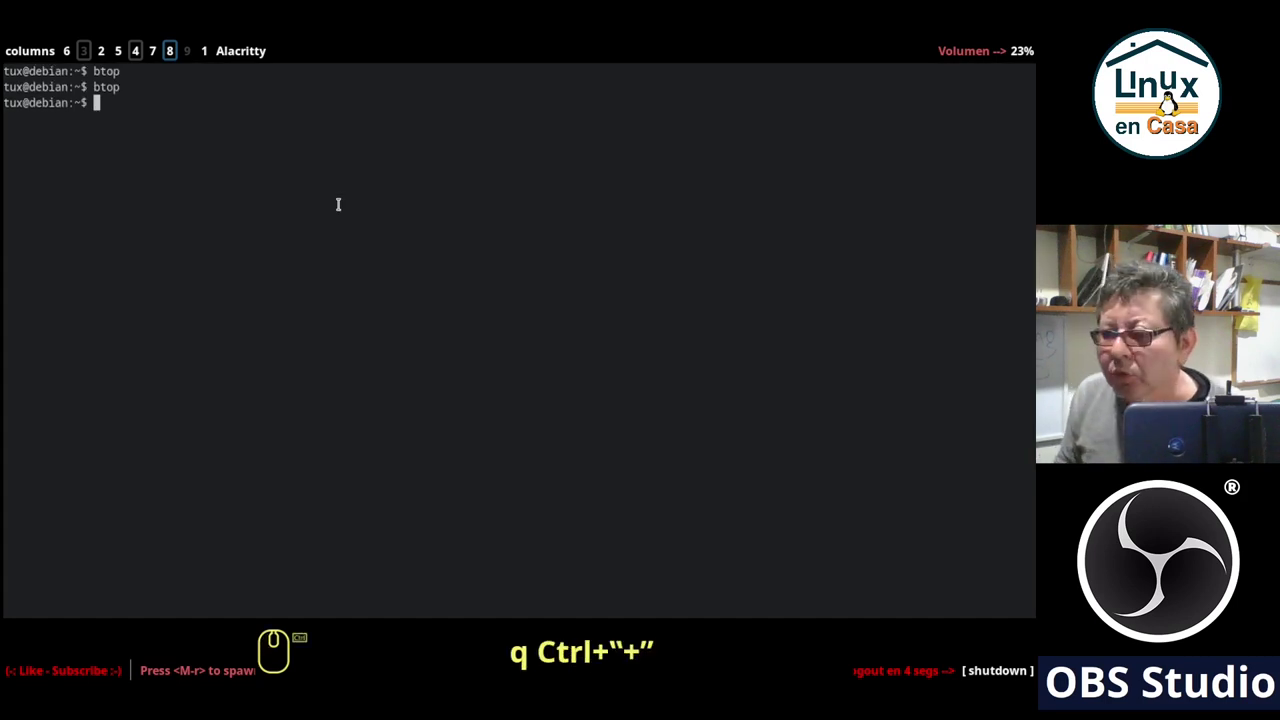
# Run speedtest-cli, measuring 50.57 Mbit/s download and 20.81 Mbit/s upload.
pyautogui.write('speedt')
pyautogui.press('Tab')
pyautogui.press('-')
pyautogui.press('Tab')
pyautogui.press('Return')
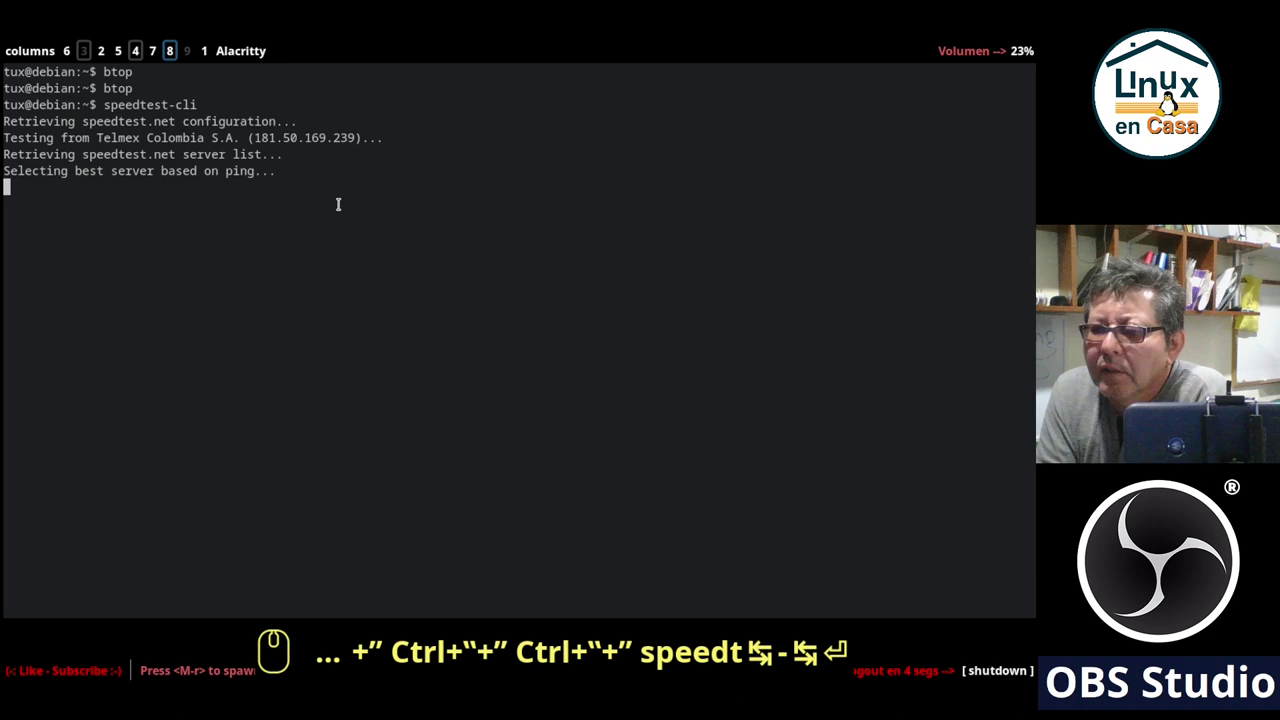
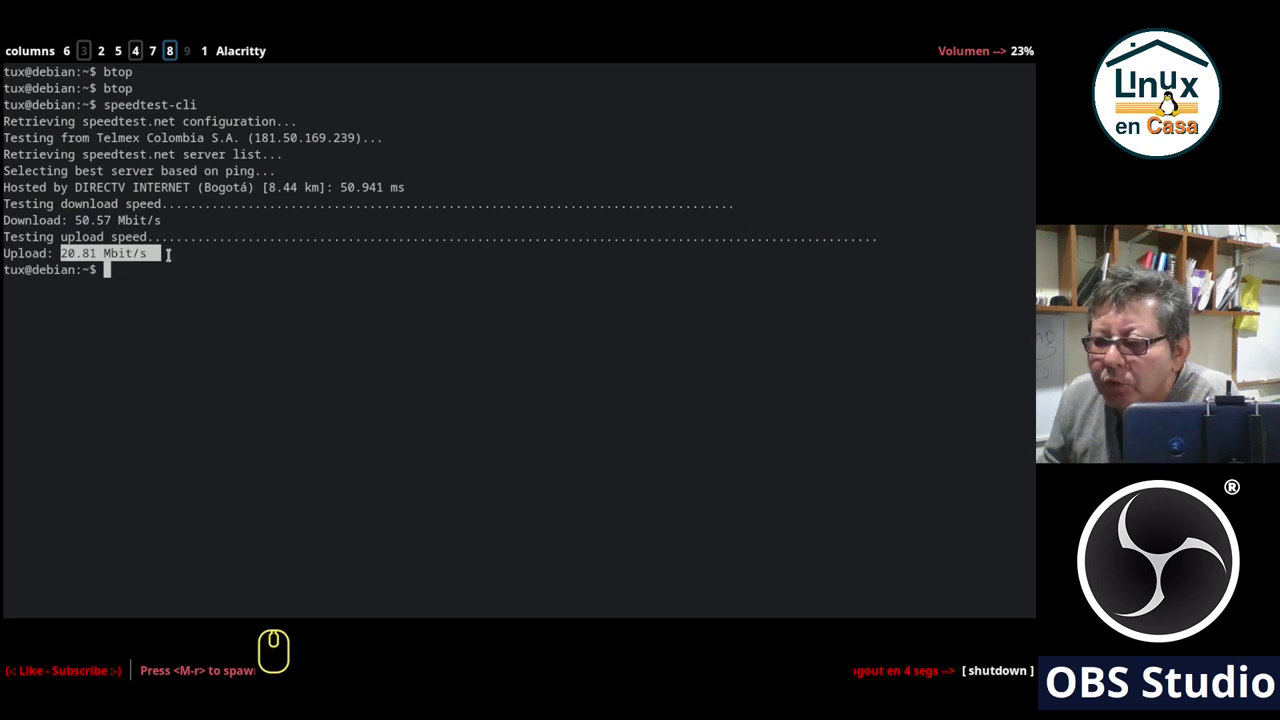
pyautogui.click(62, 131)
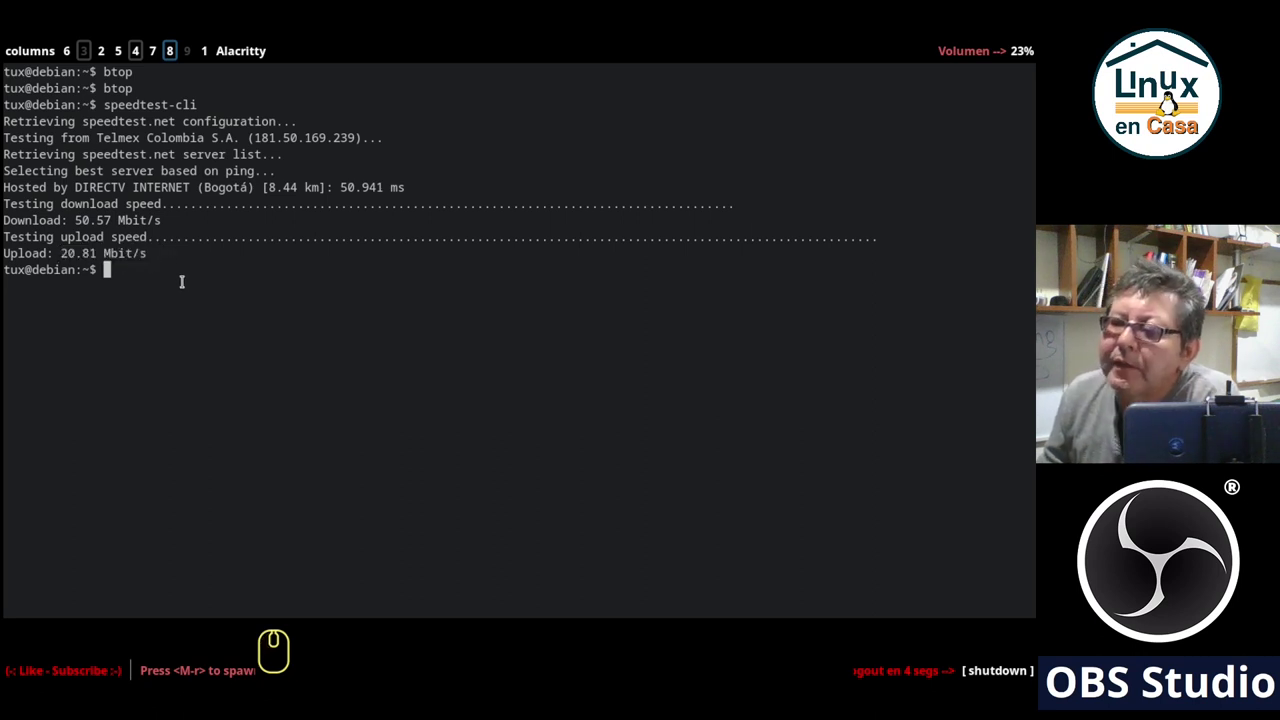
pyautogui.click(62, 131)
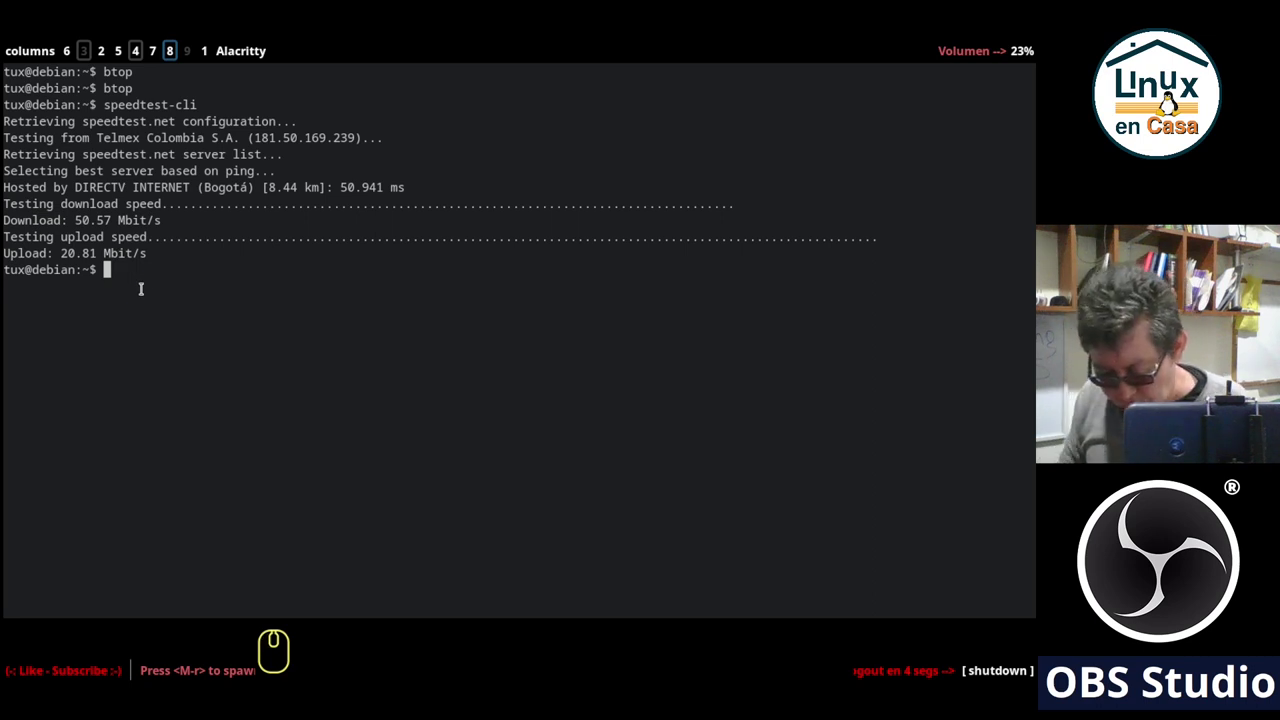
# Relaunch btop to watch obs leading CPU usage and network upload near 5 Mbit/s.
pyautogui.write('top')
pyautogui.press('Return')
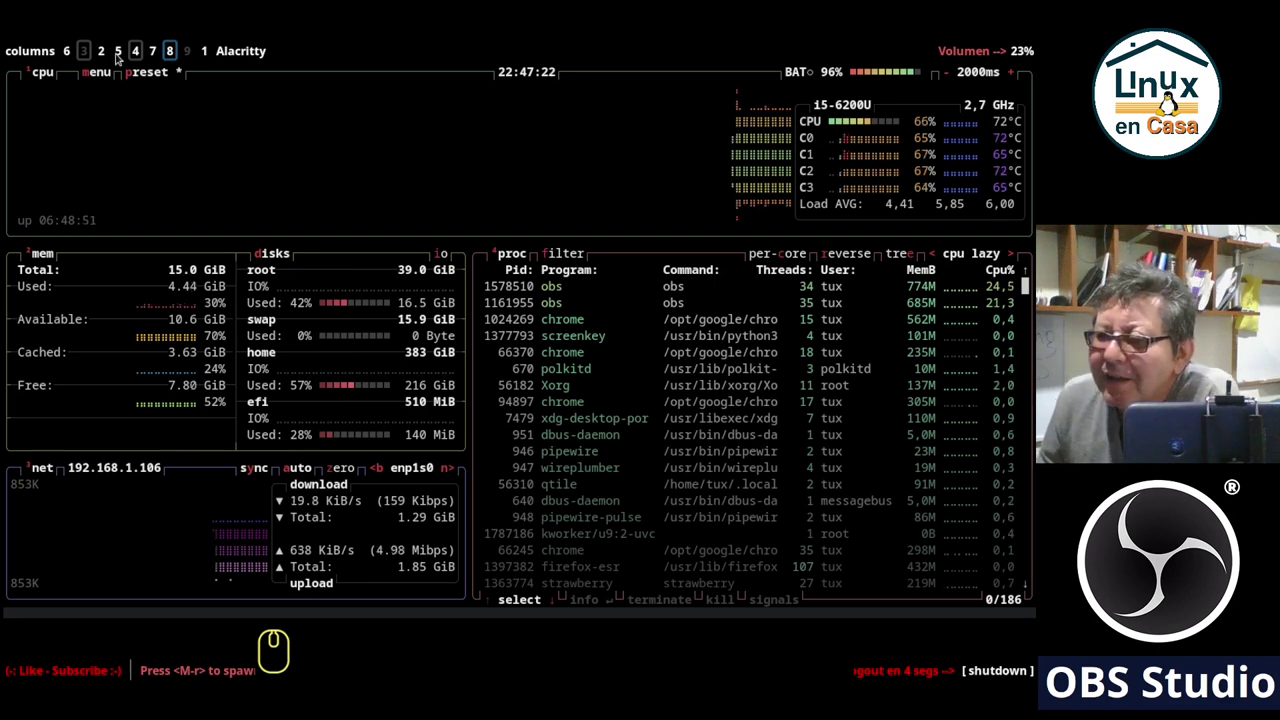
# Check the Twitch stream manager, then return to YouTube Studio showing 6 concurrent viewers and 9 views.
pyautogui.click(71, 50)
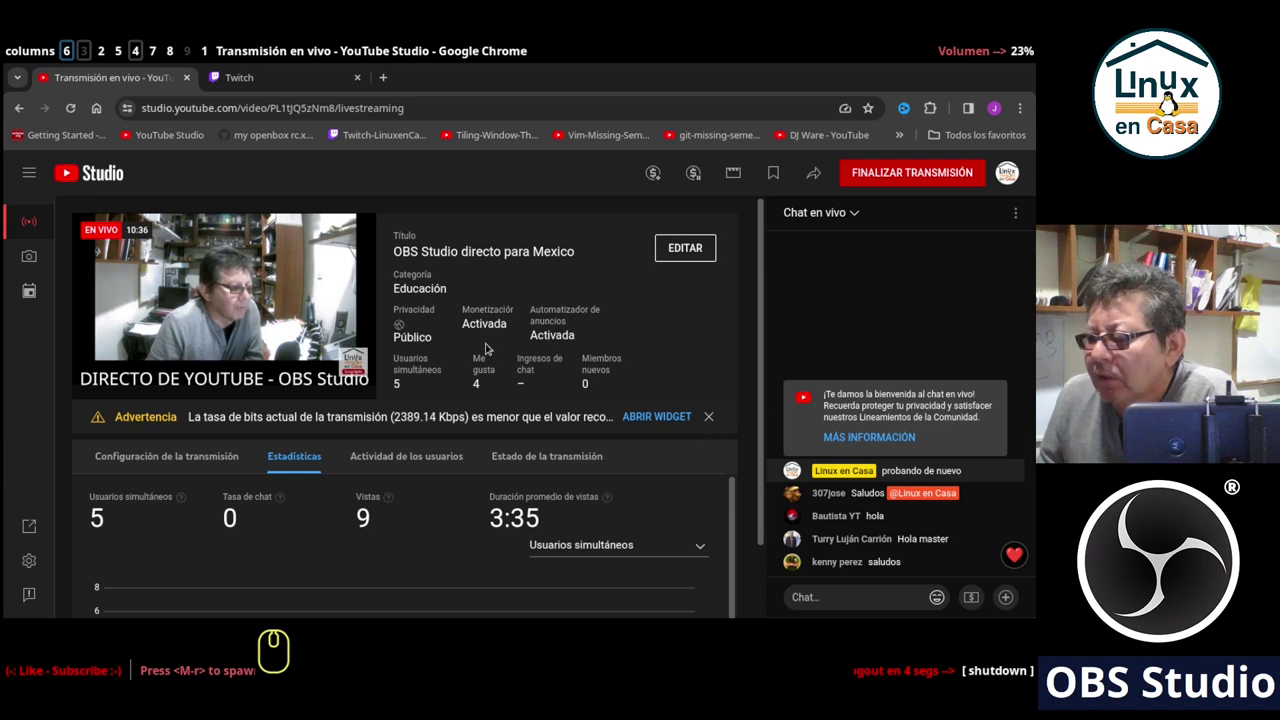
pyautogui.click(262, 86)
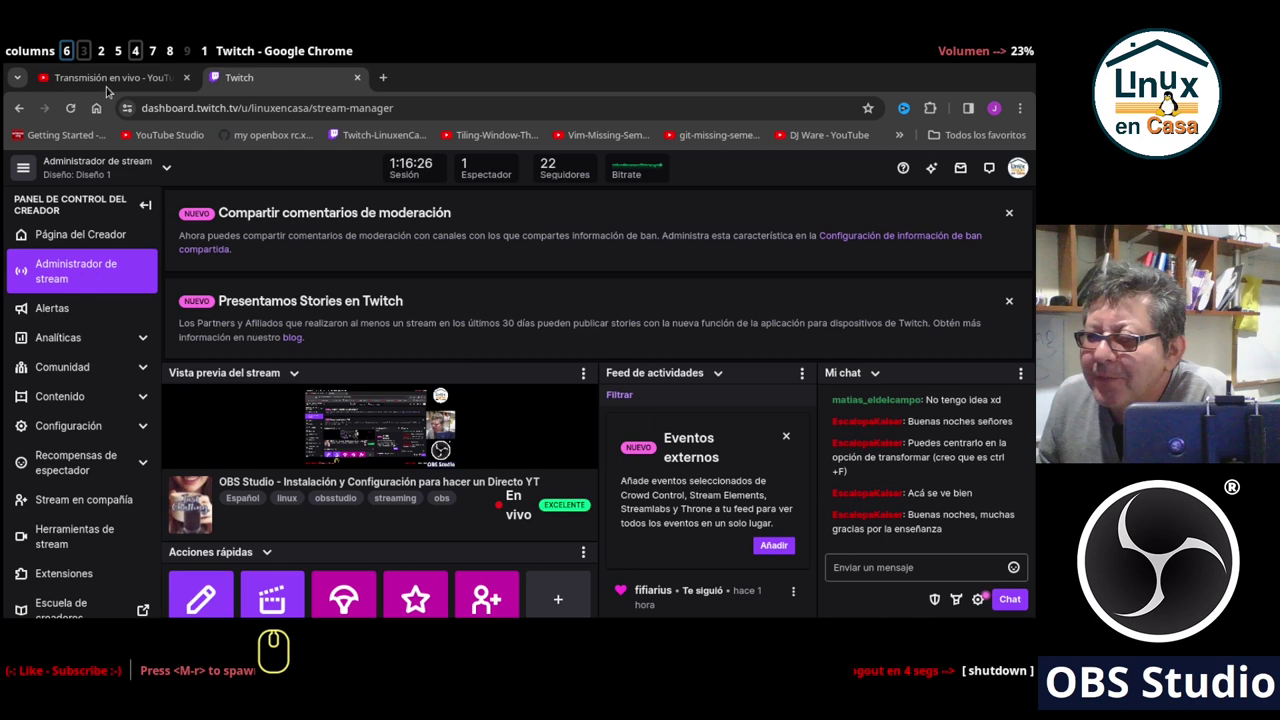
pyautogui.click(113, 78)
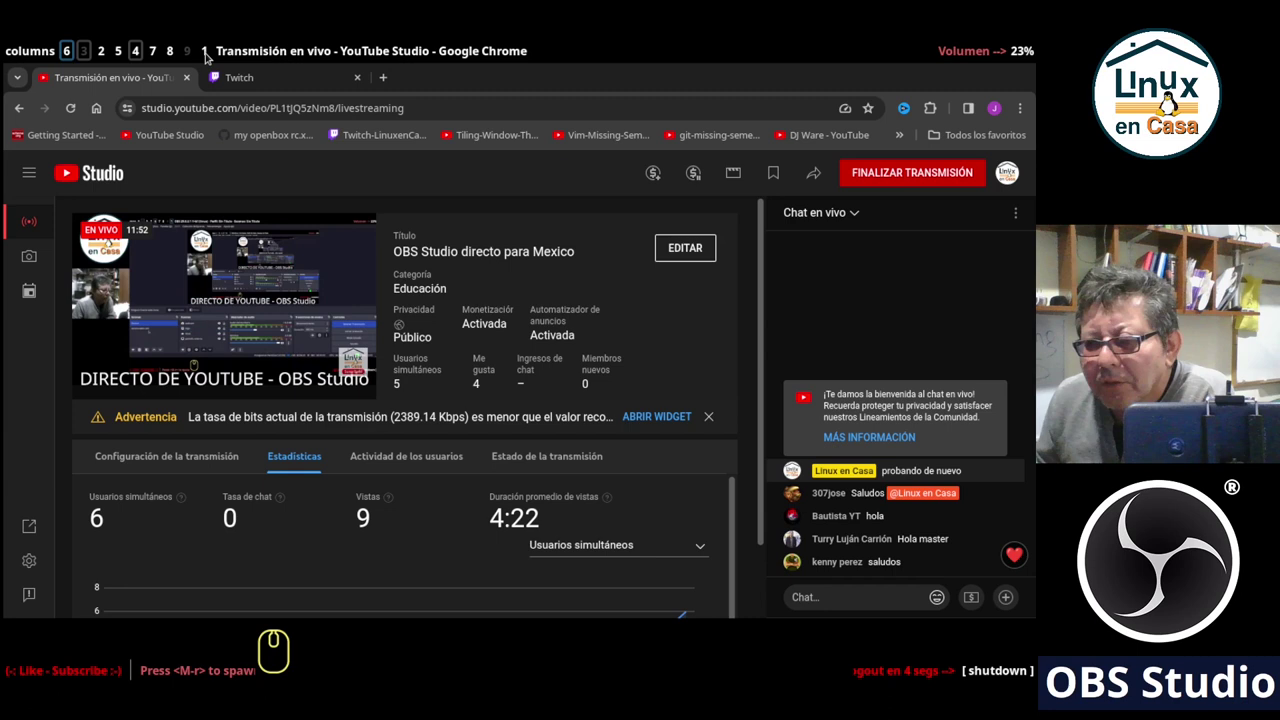
# Return to OBS Studio and stop the live broadcast with Detener Transmisión.
pyautogui.click(209, 56)
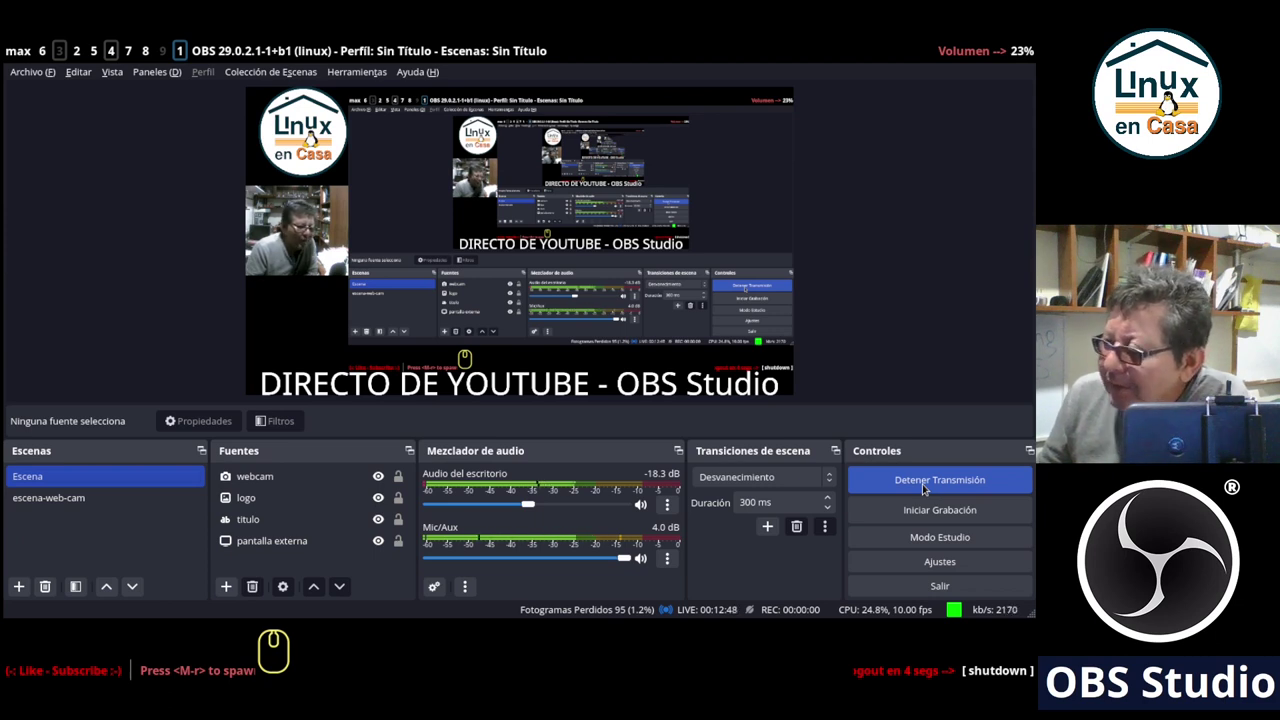
pyautogui.click(924, 484)
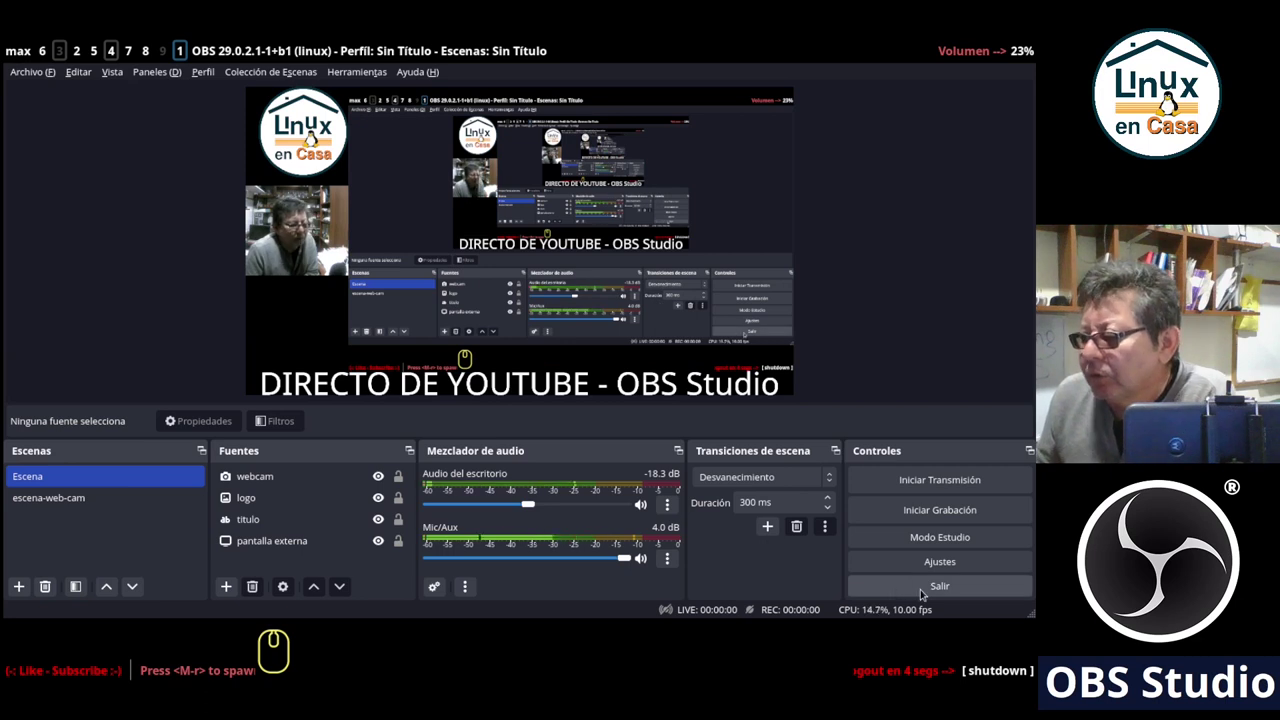
# Exit OBS Studio and show the terminal with its shutdown profiler log ending in zero memory leaks.
pyautogui.click(918, 587)
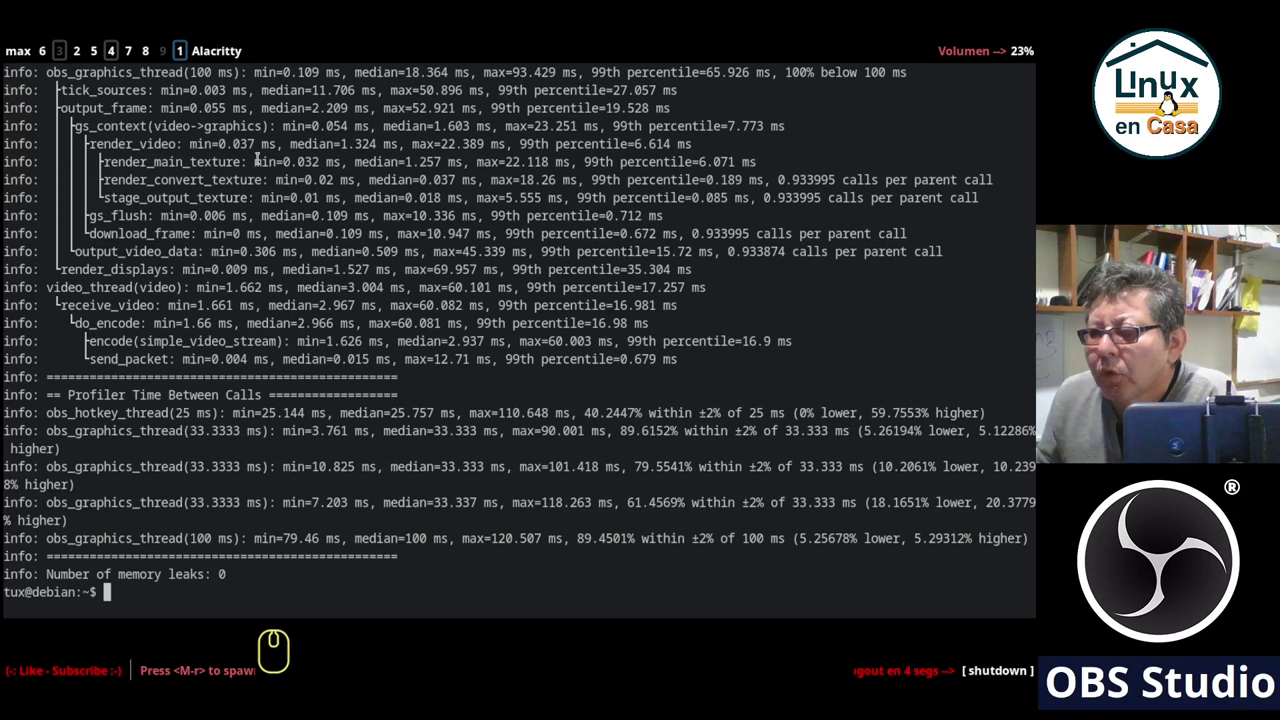
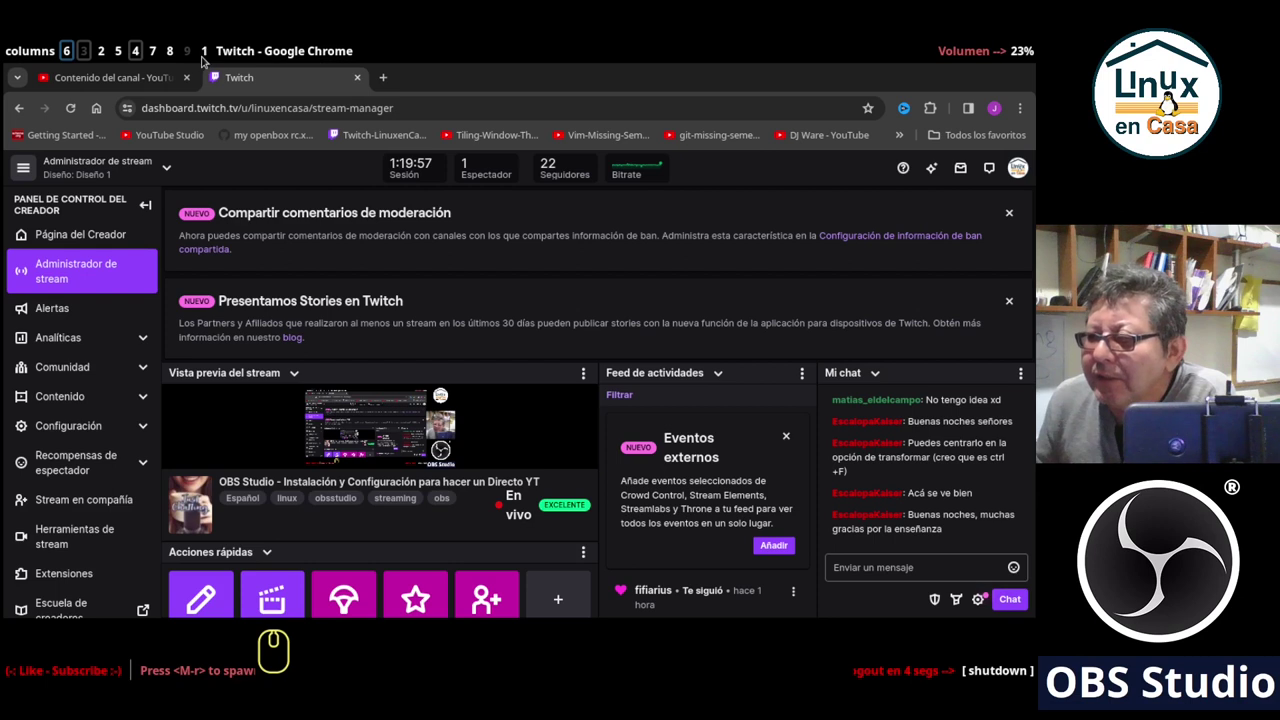
pyautogui.click(205, 57)
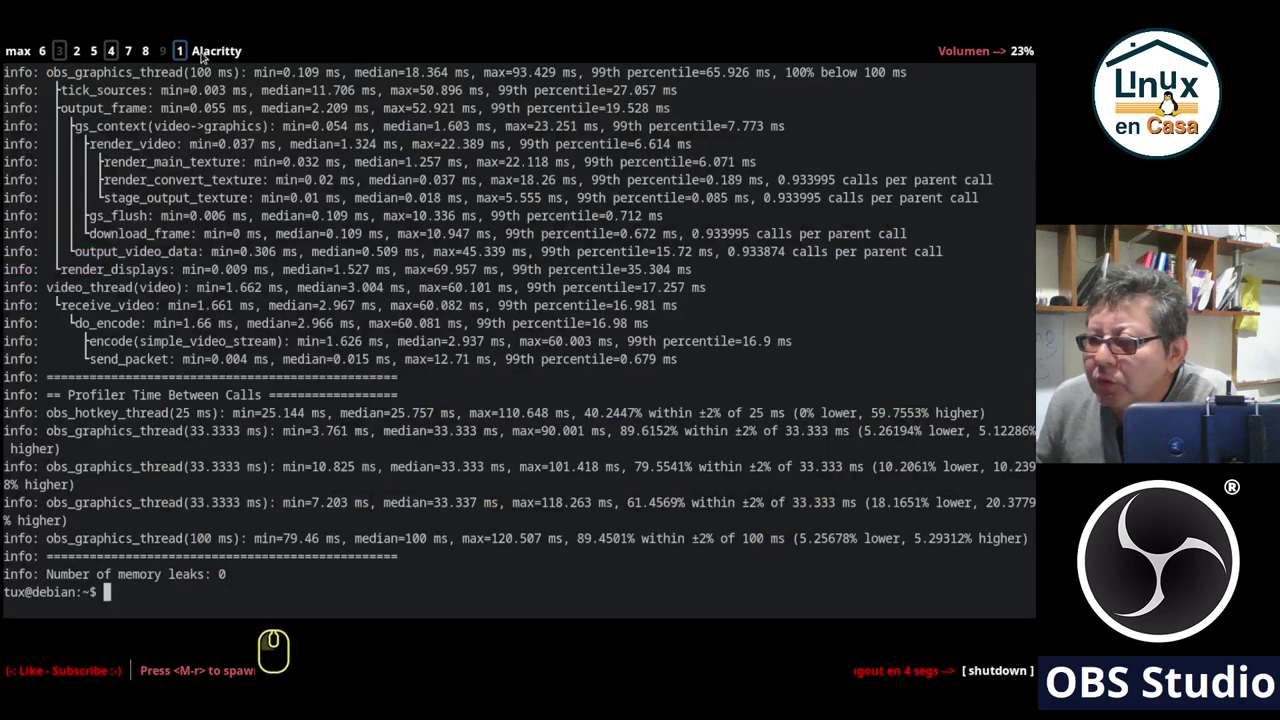